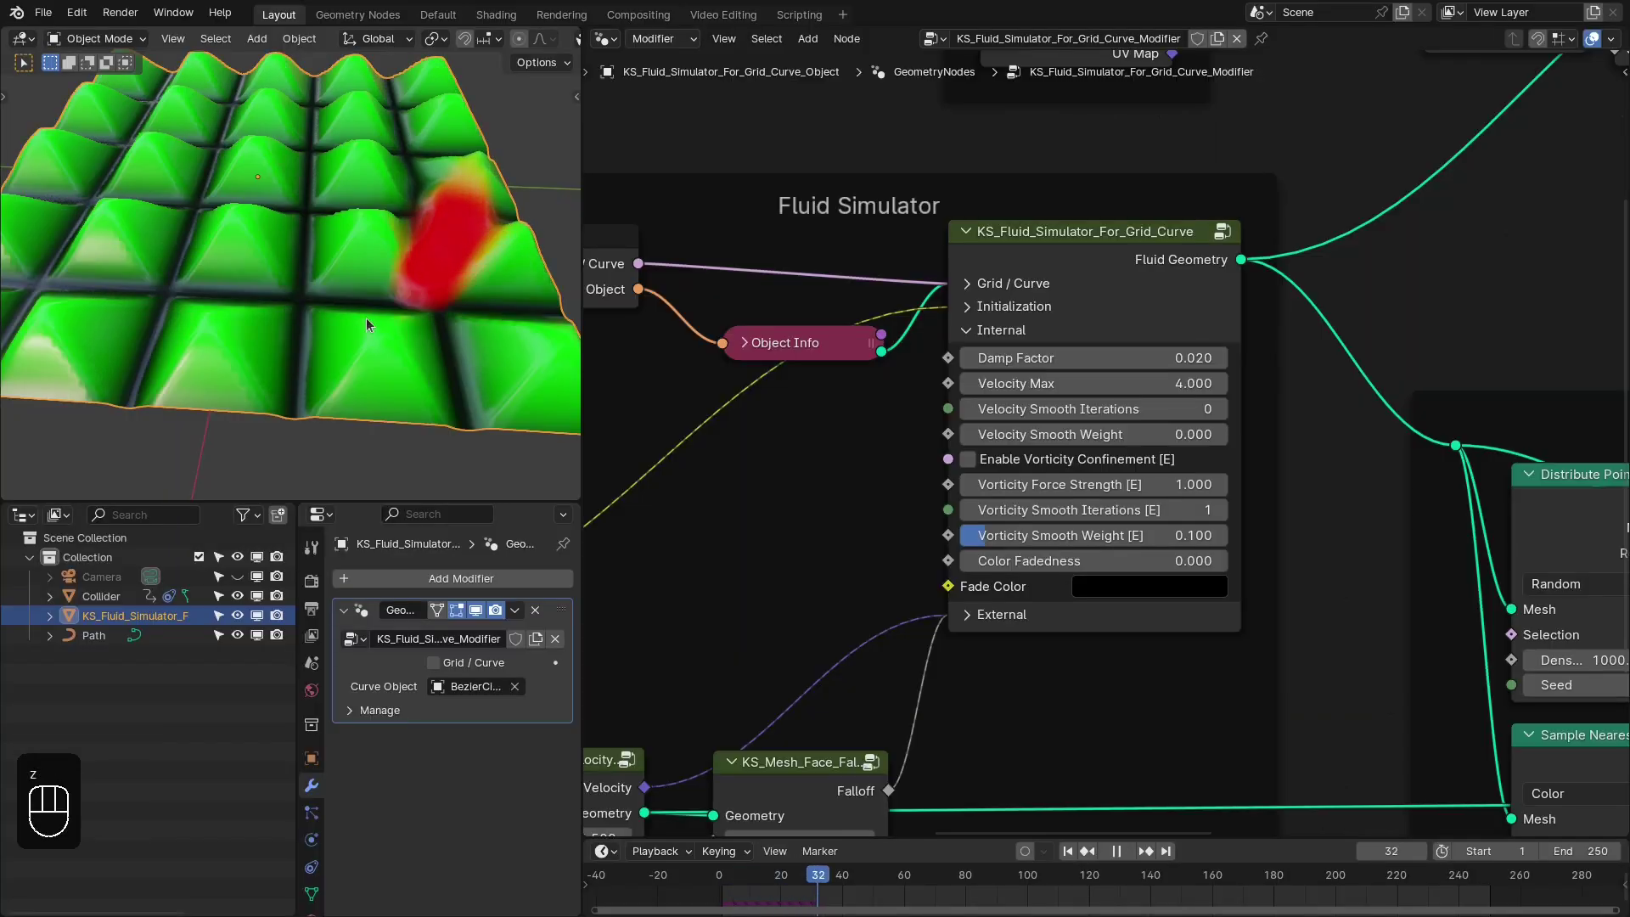
Play and pause the timeline, then jump to around frame 69 to inspect the red dye flow
key("space")
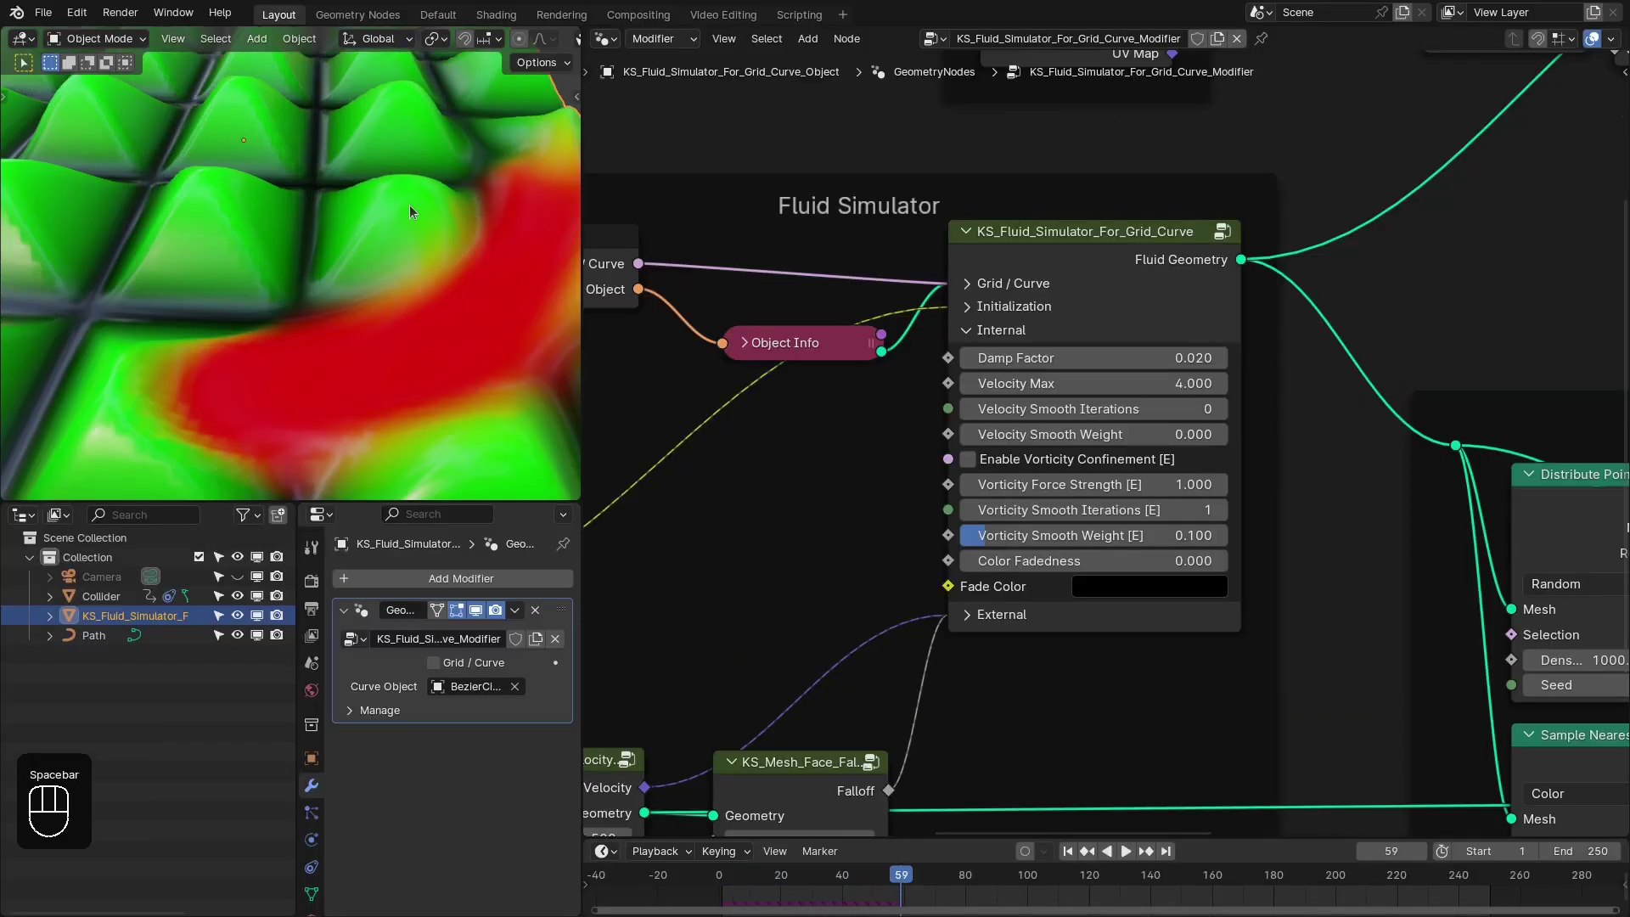
left_click(360, 232)
key("space")
key("space")
left_click(380, 317)
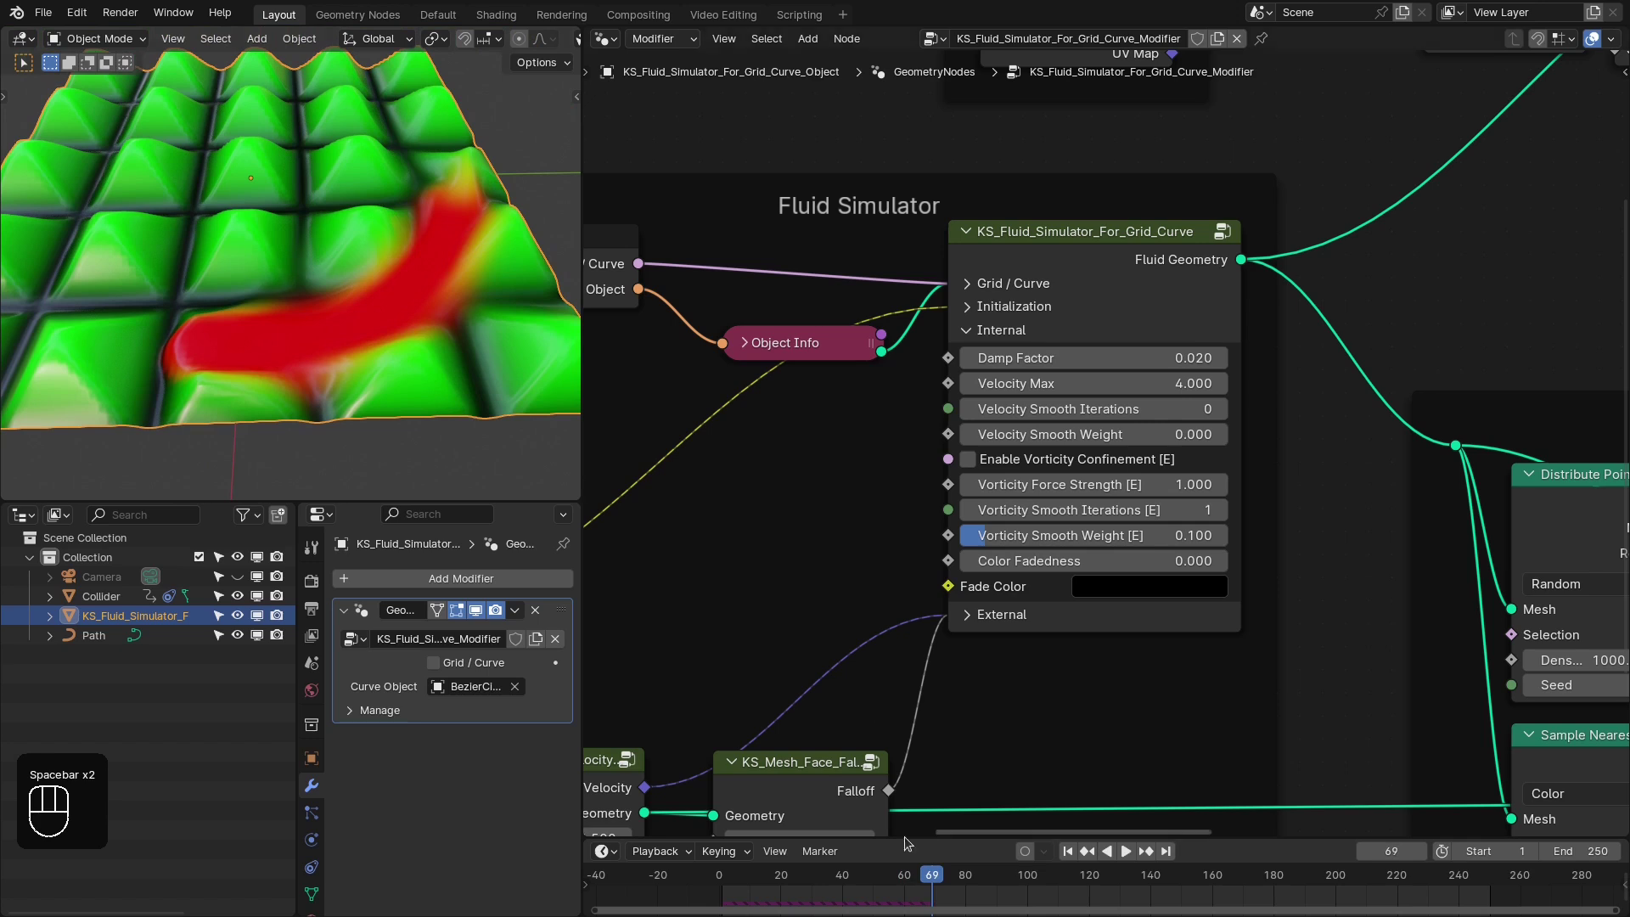
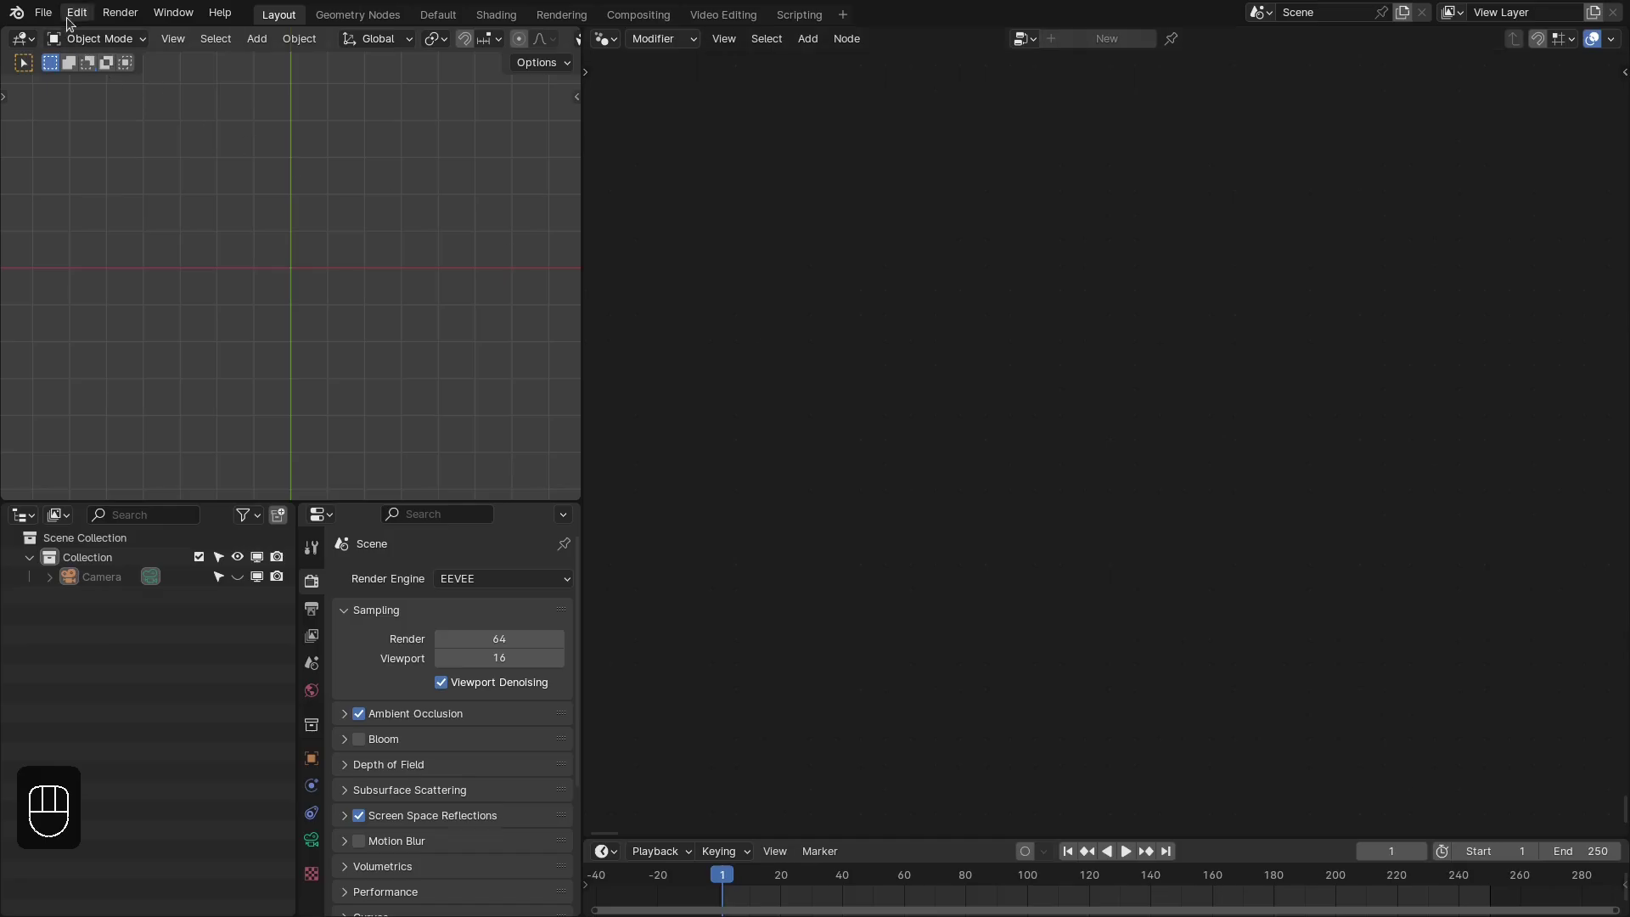
Bring the KS_Fluid_Simulator object from the Asset Browser into the 3D scene
left_click_drag(69, 19, 123, 265)
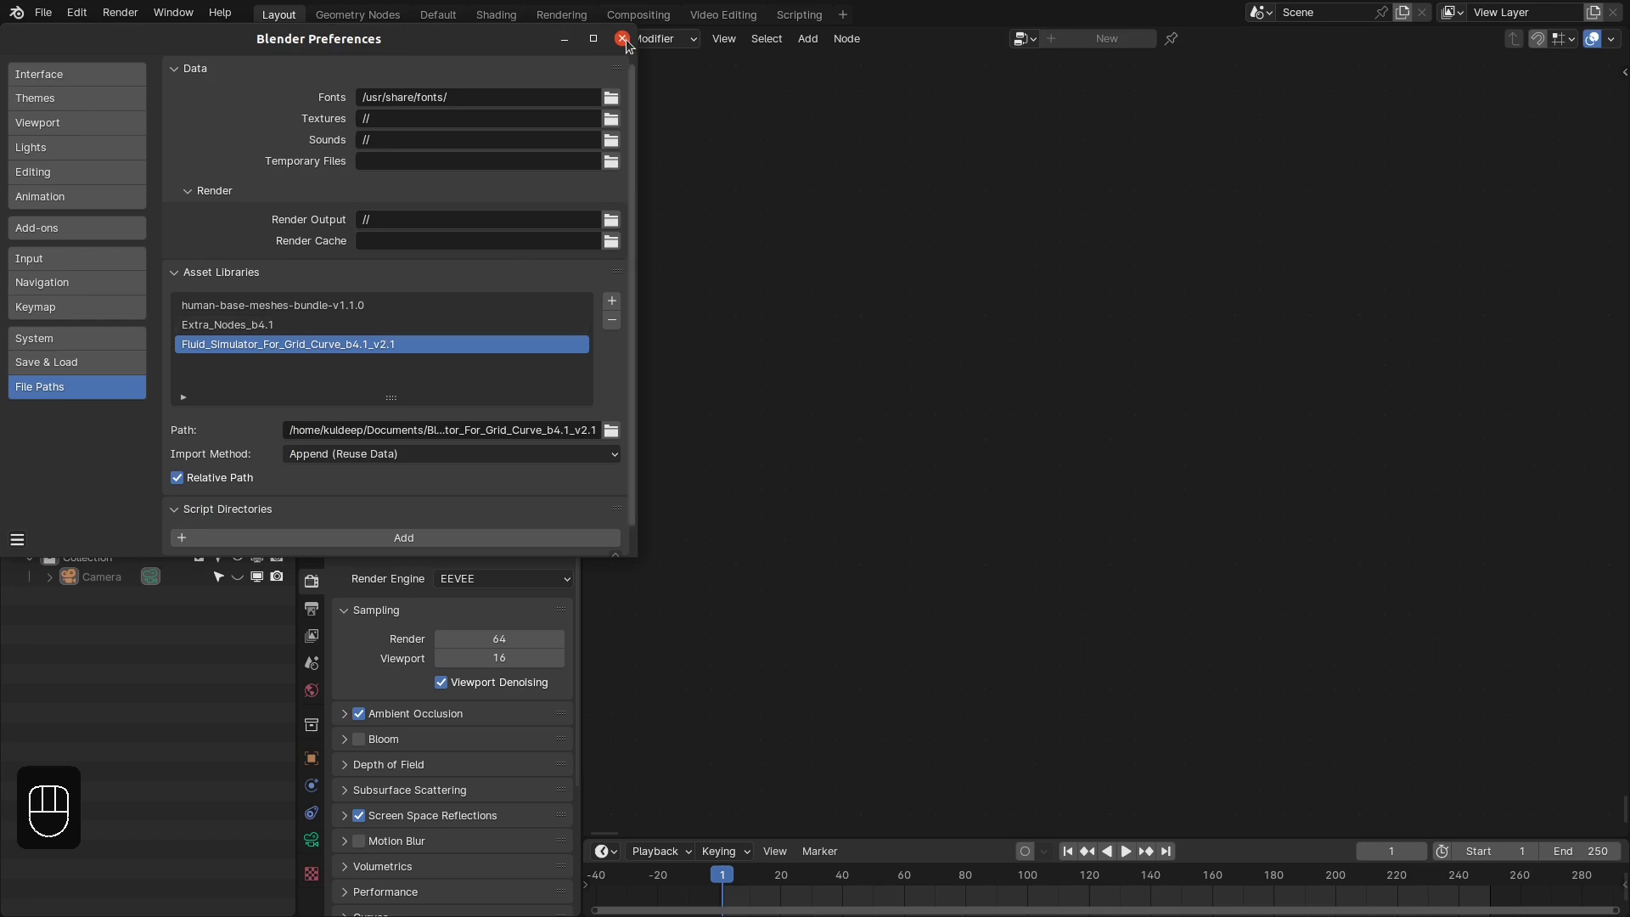
left_click_drag(611, 46, 1190, 159)
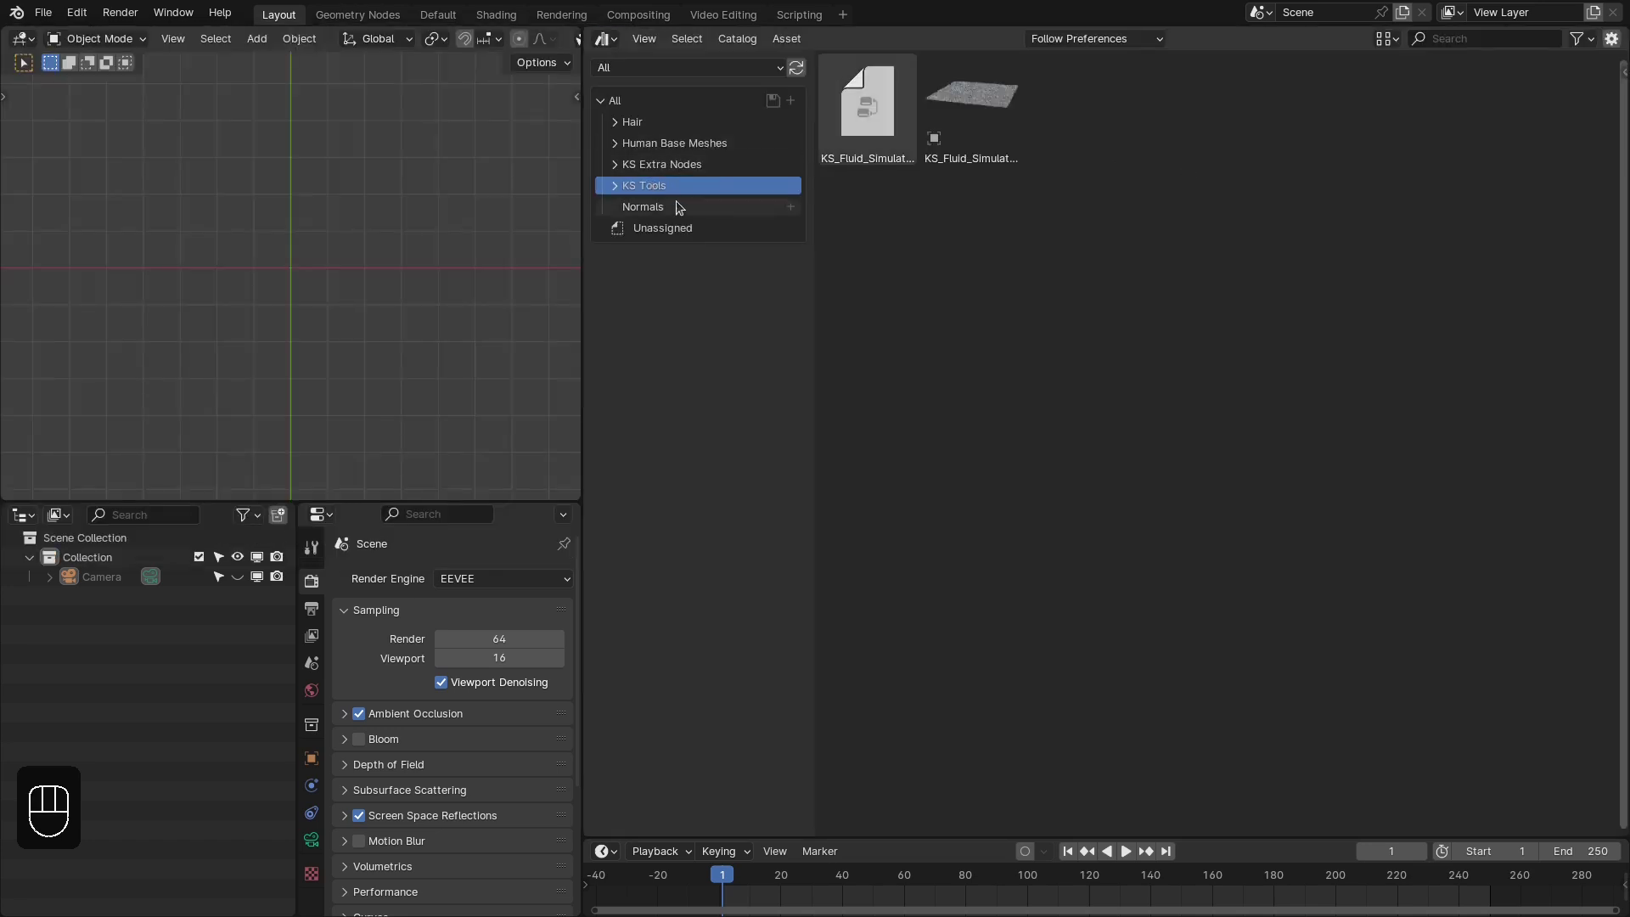
left_click_drag(872, 224, 975, 164)
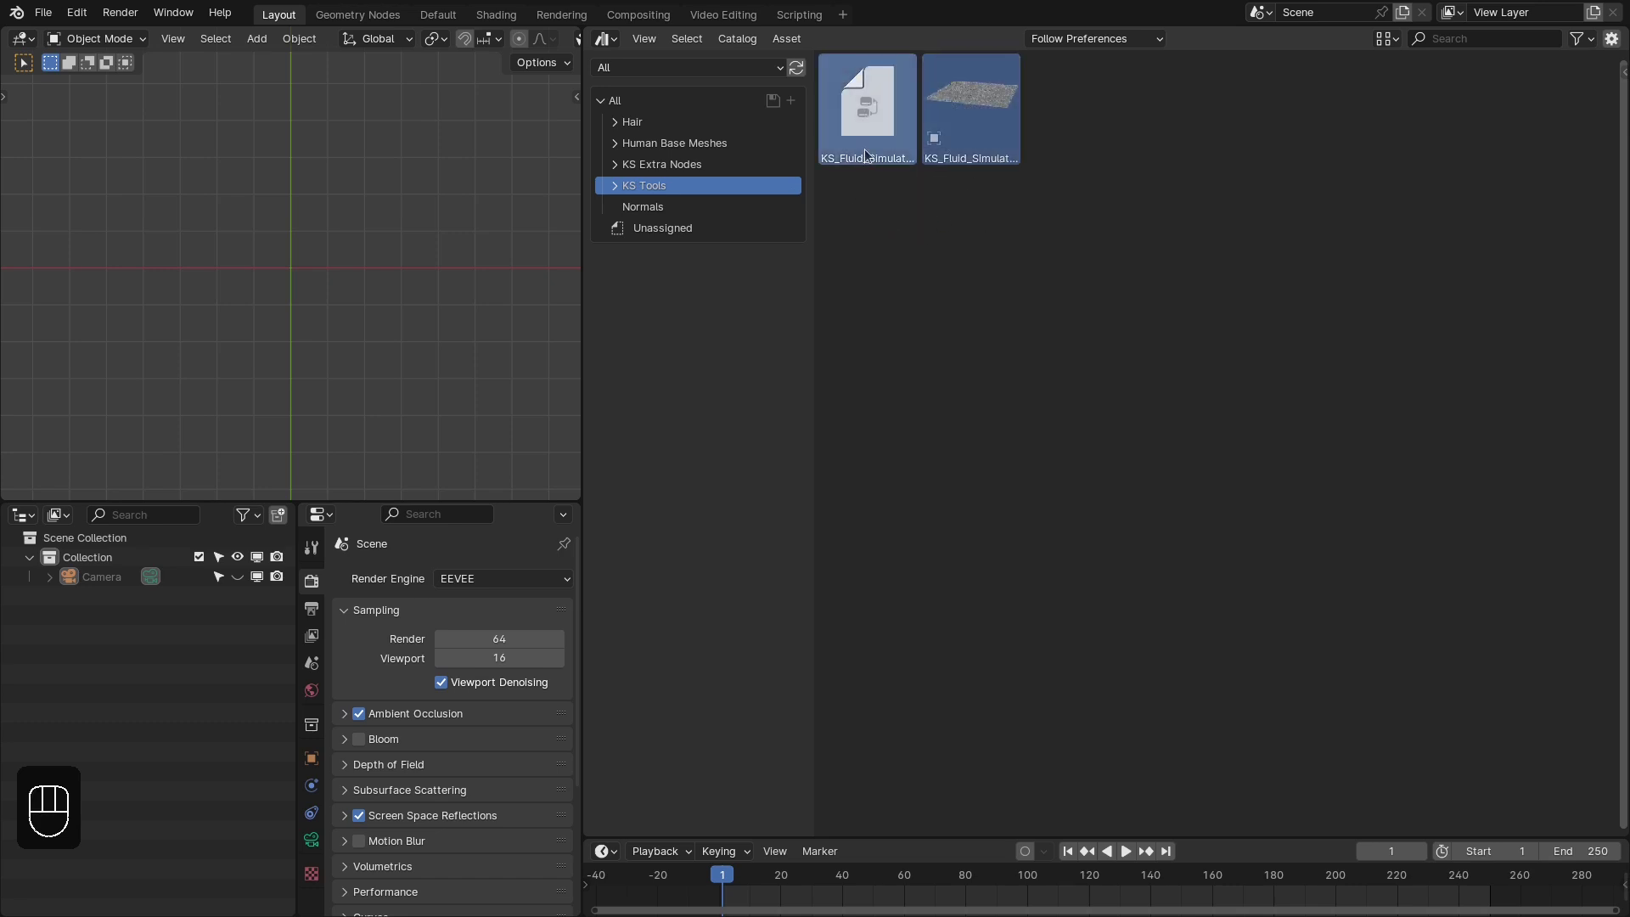
left_click(951, 231)
left_click_drag(864, 122, 903, 111)
left_click_drag(945, 231, 1016, 78)
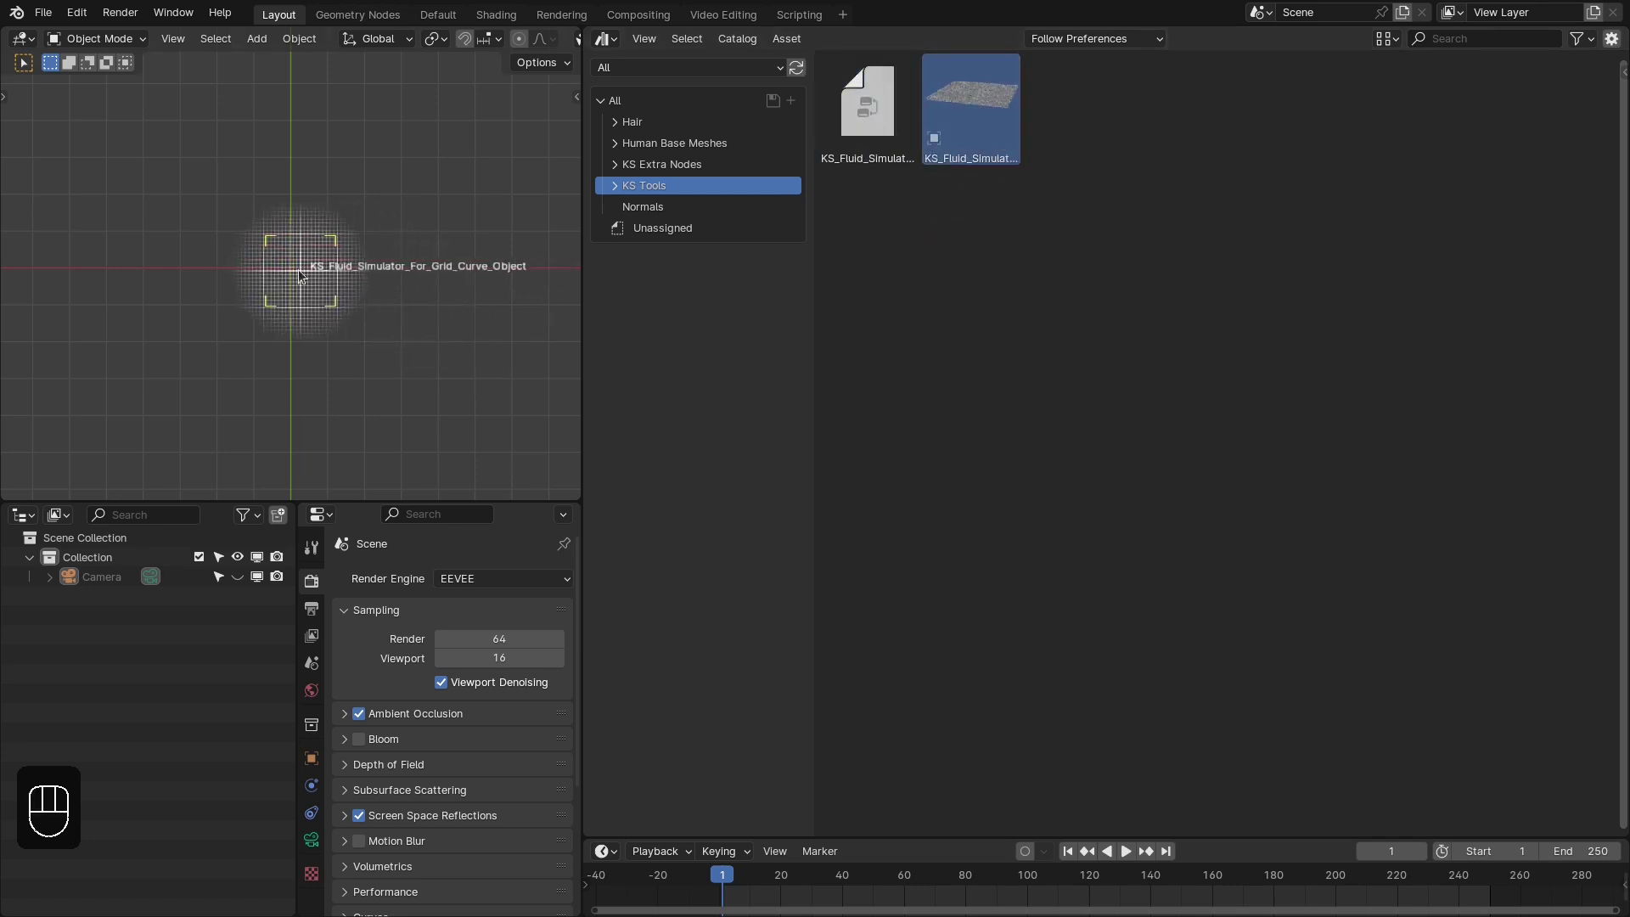
left_click_drag(603, 45, 604, 209)
Show the simulator's geometry node tree again and reset the object's location to the origin
left_click(398, 259)
left_click(402, 320)
key("ctrl+alt+g")
key("ctrl+g")
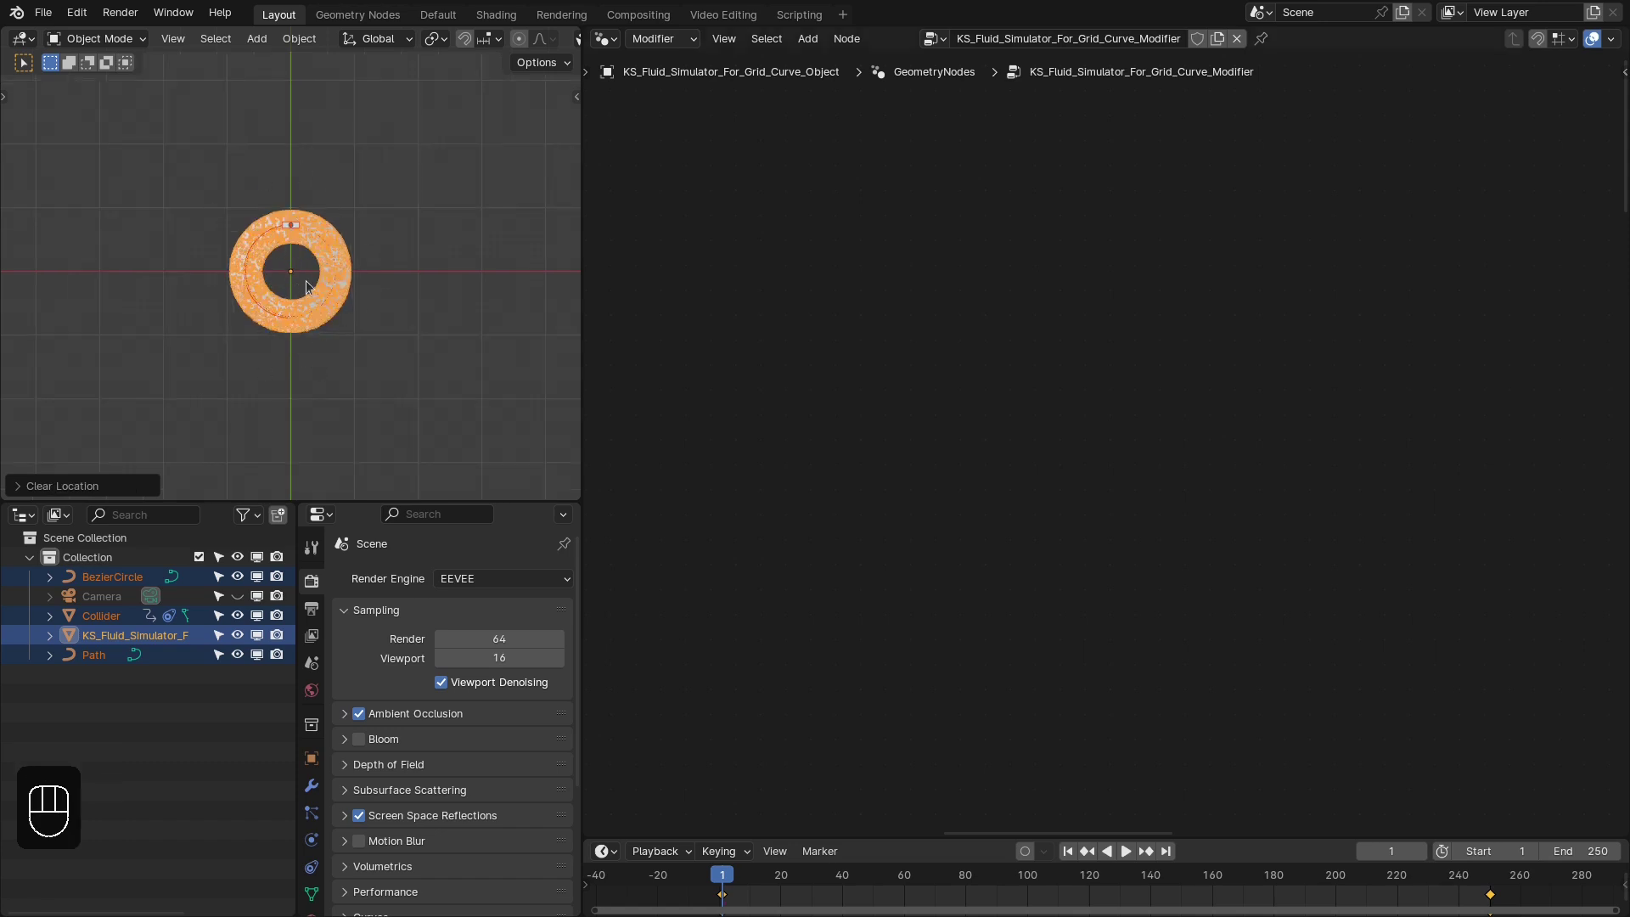
key("Home")
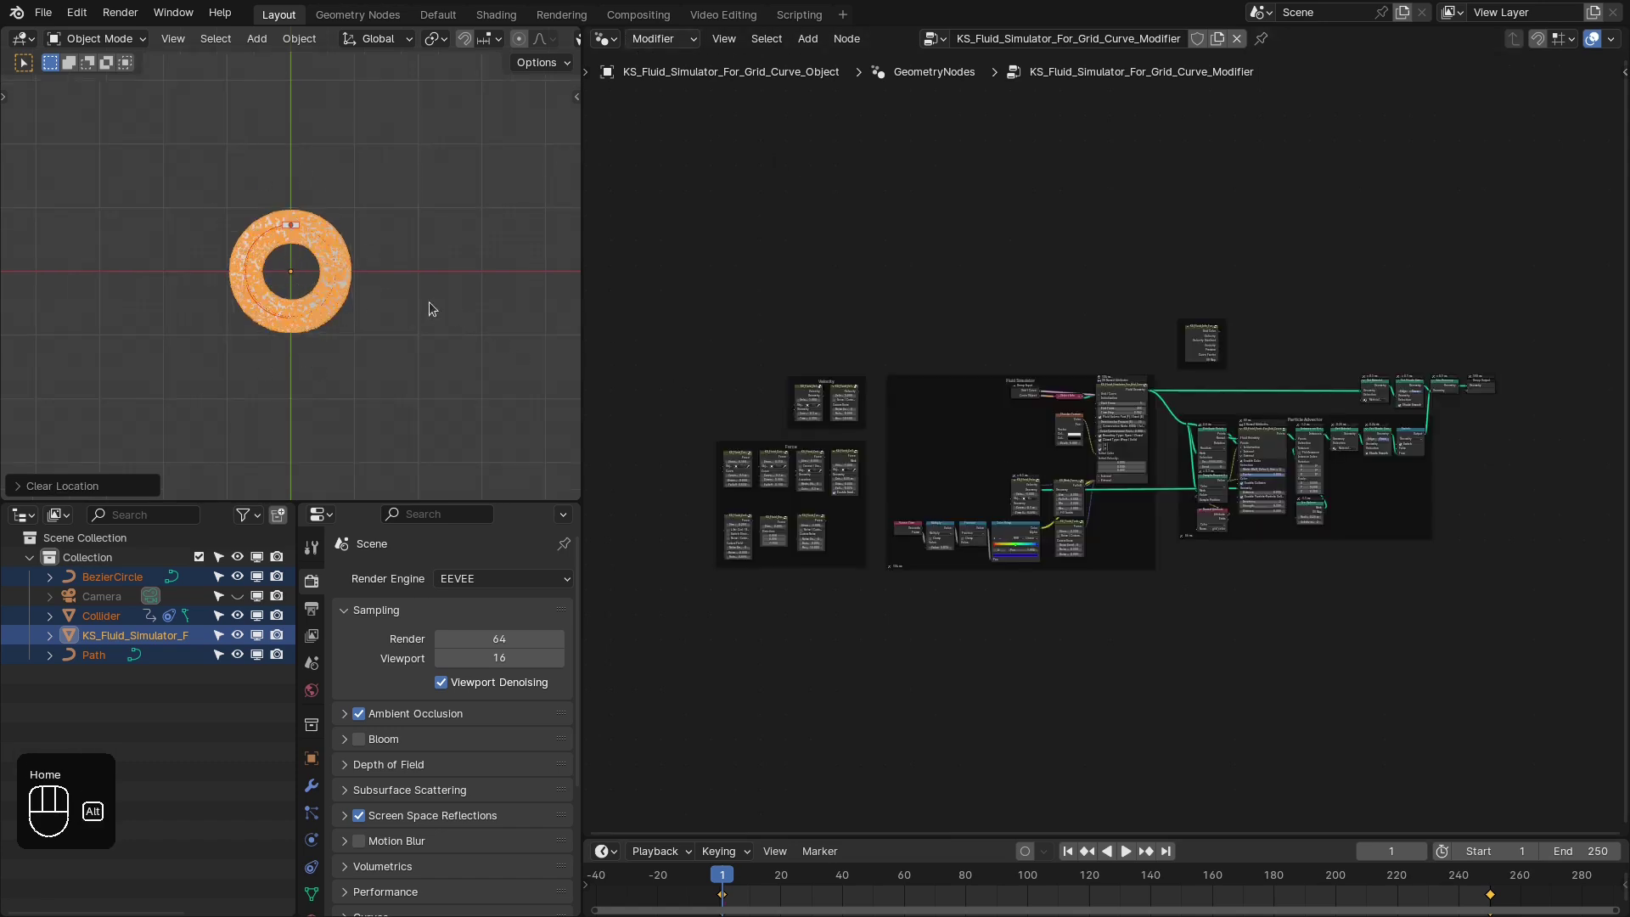
key("alt+a")
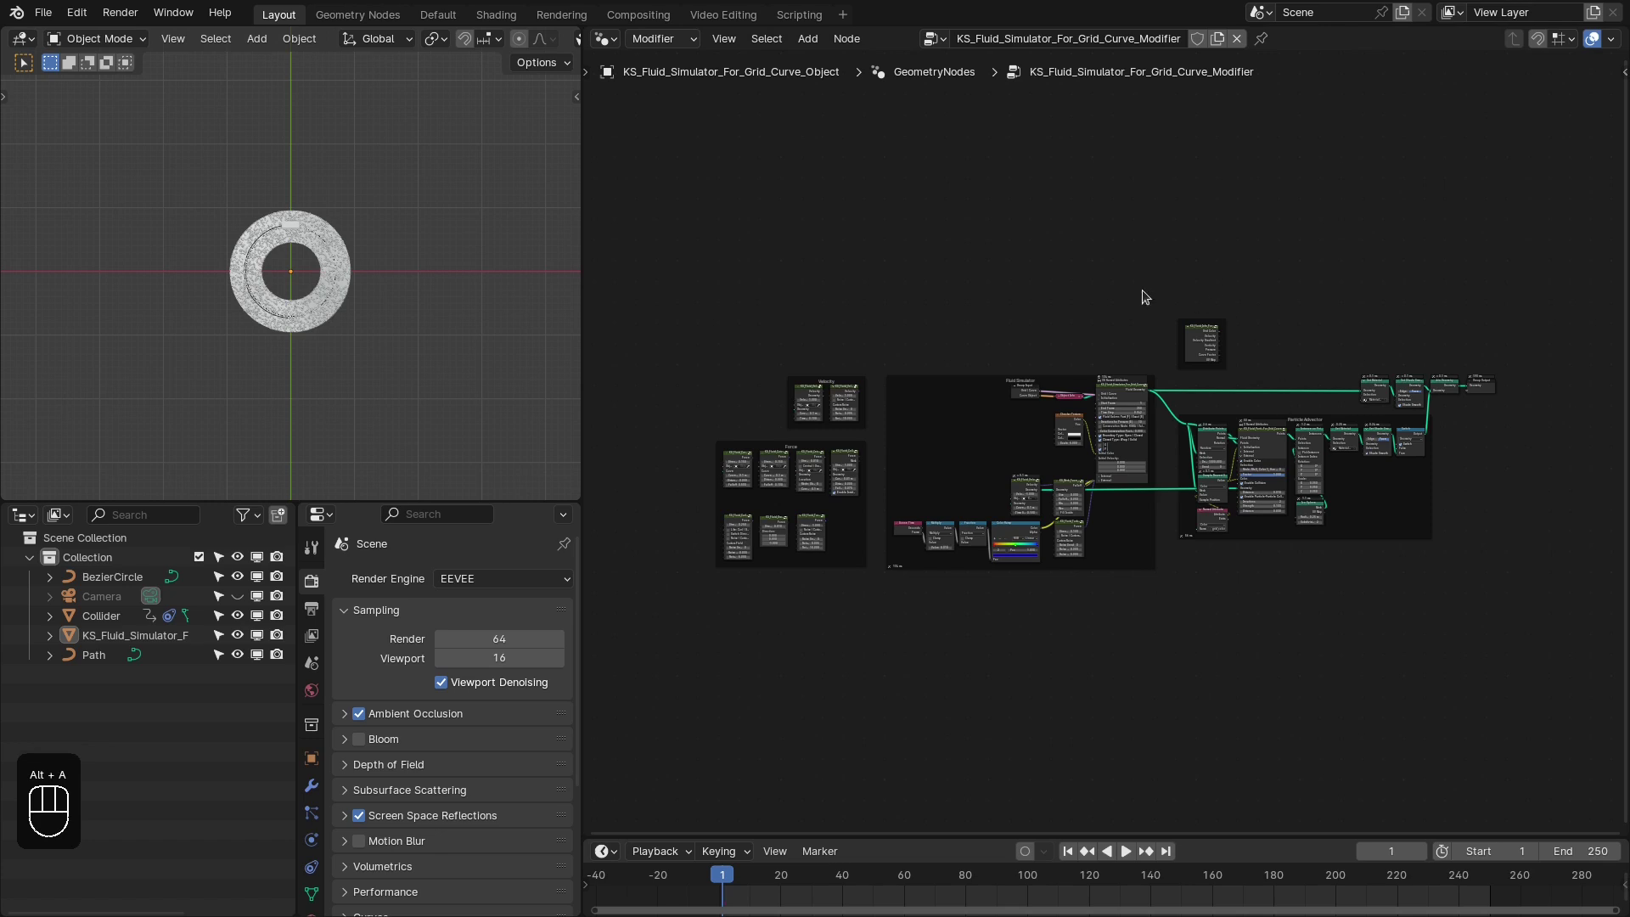
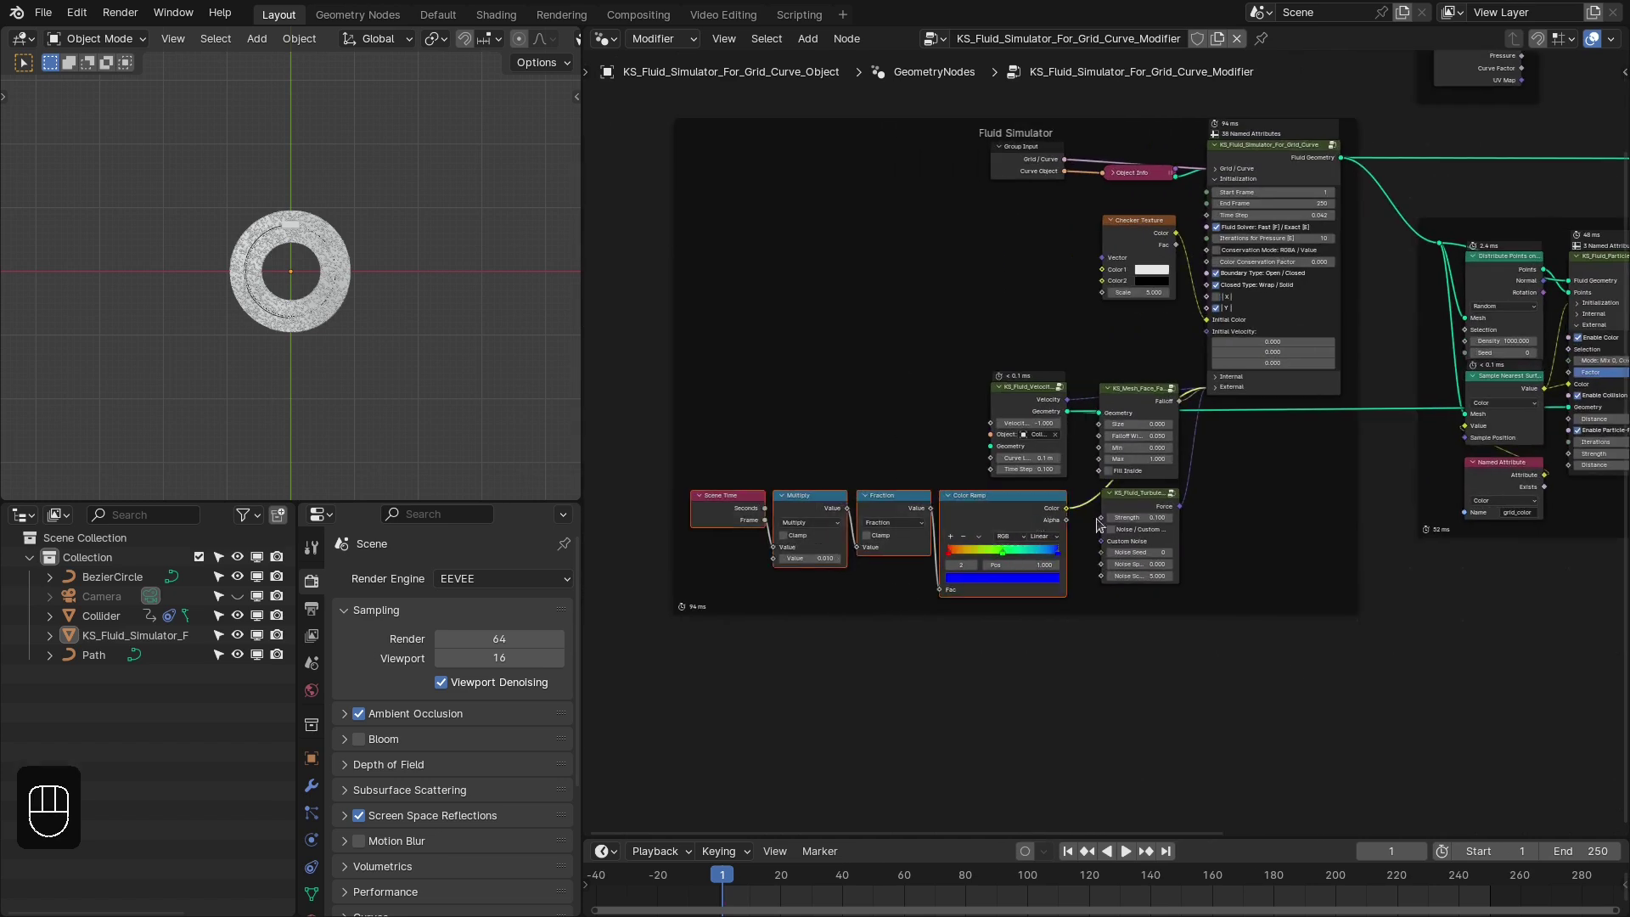
Remove leftover nodes and switch the simulator's Grid / Curve input to grid with the fast solver
key("Delete")
left_click(1135, 516)
key("Delete")
middle_click(772, 294)
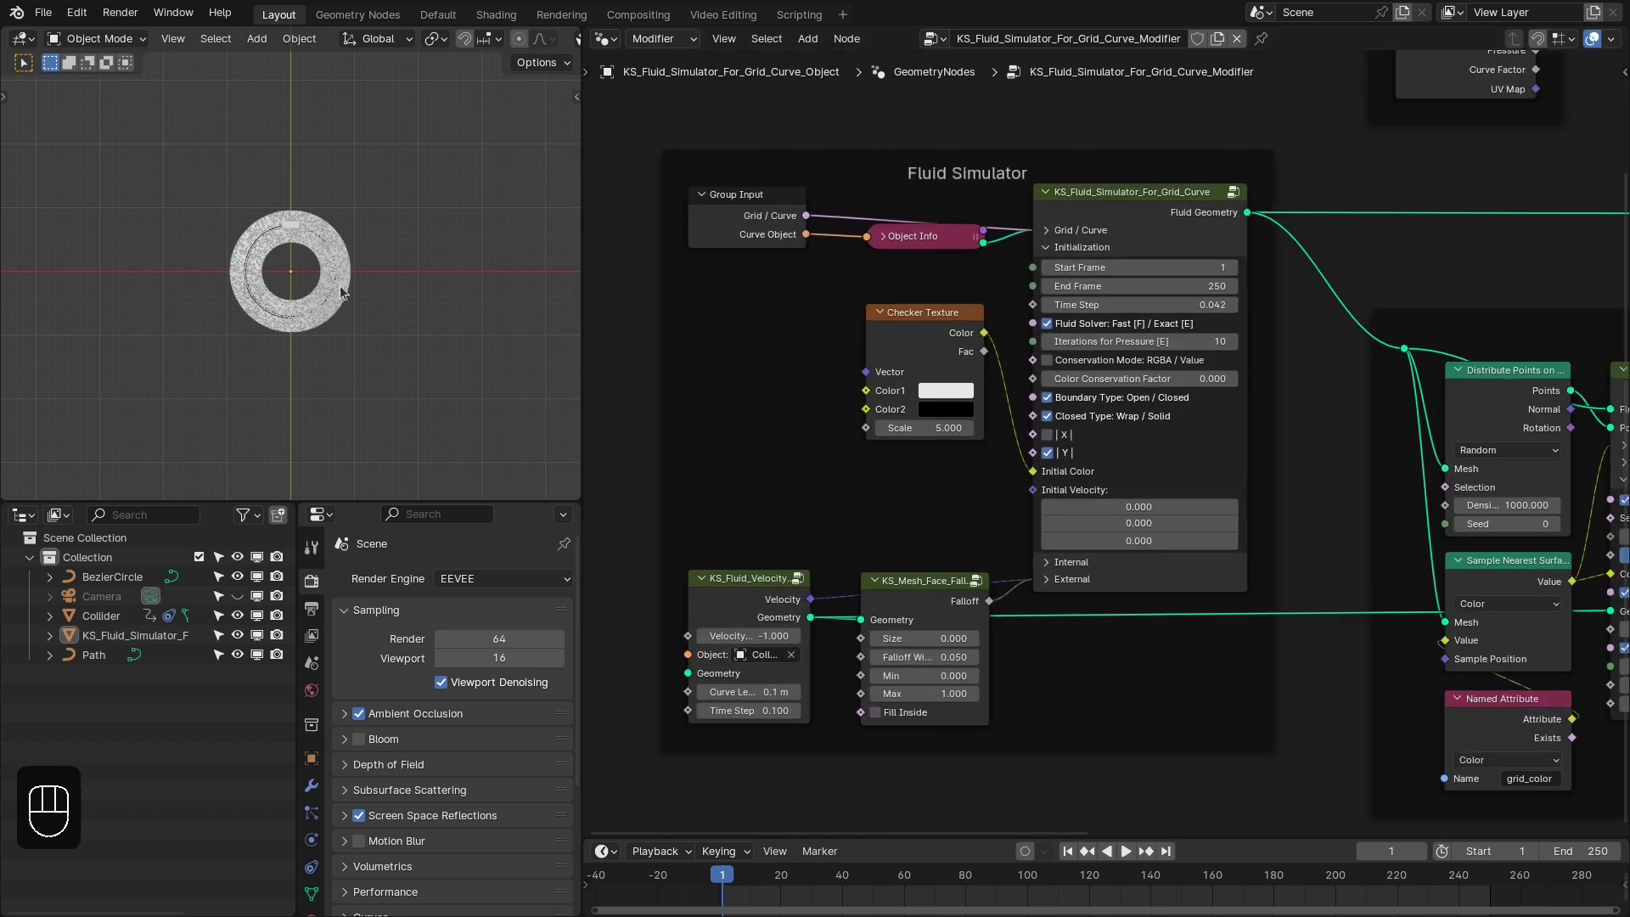
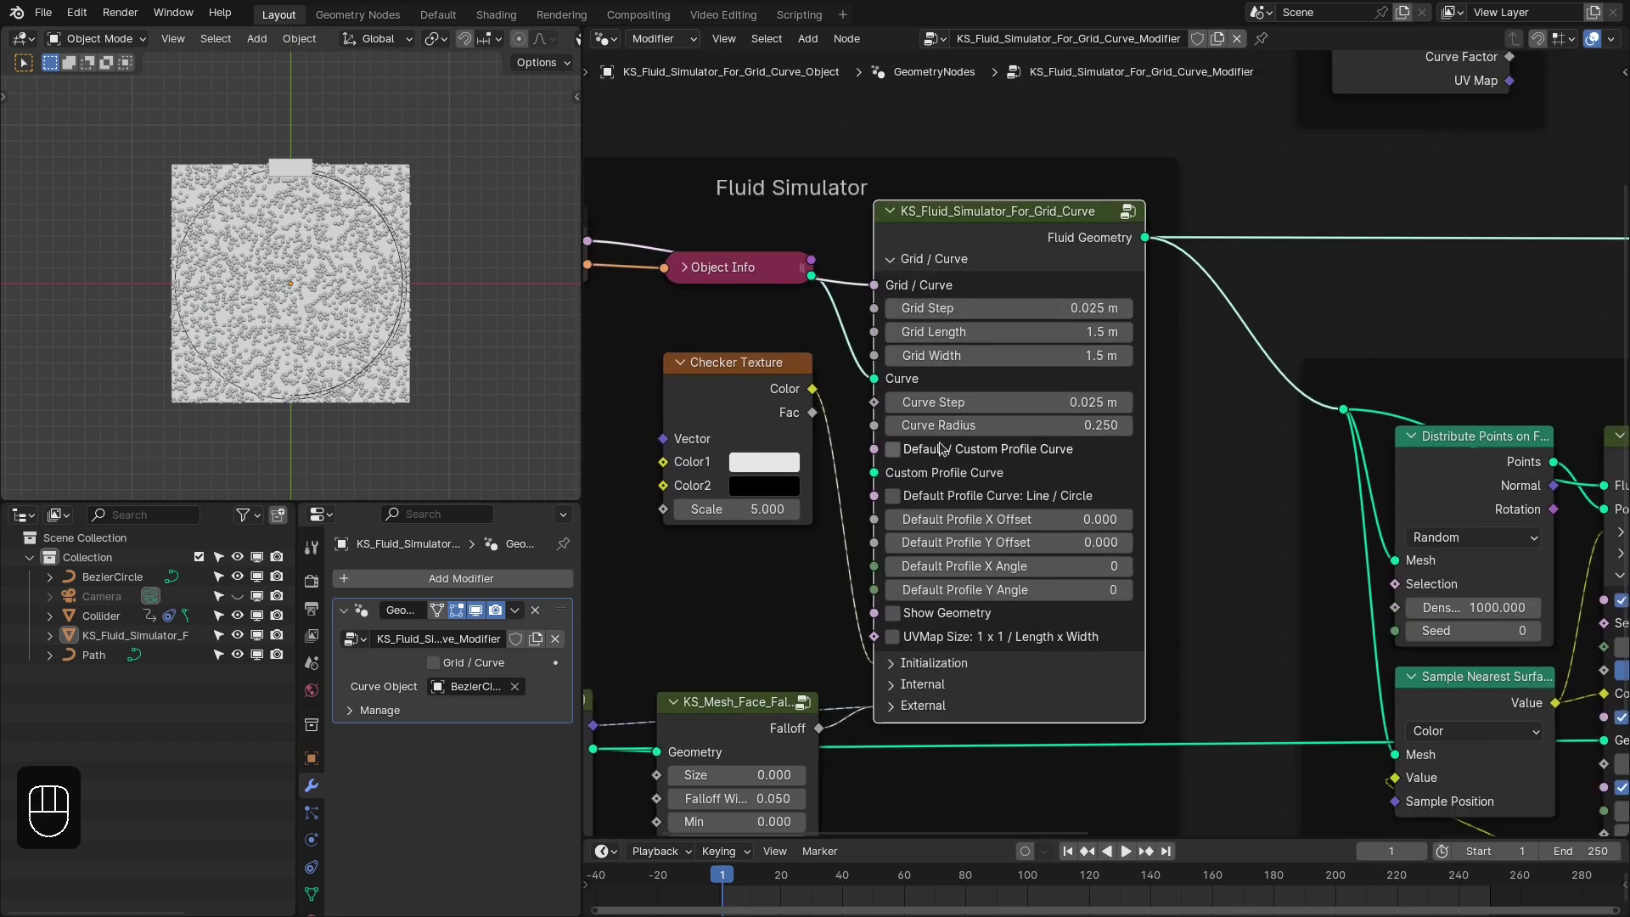
left_click(748, 269)
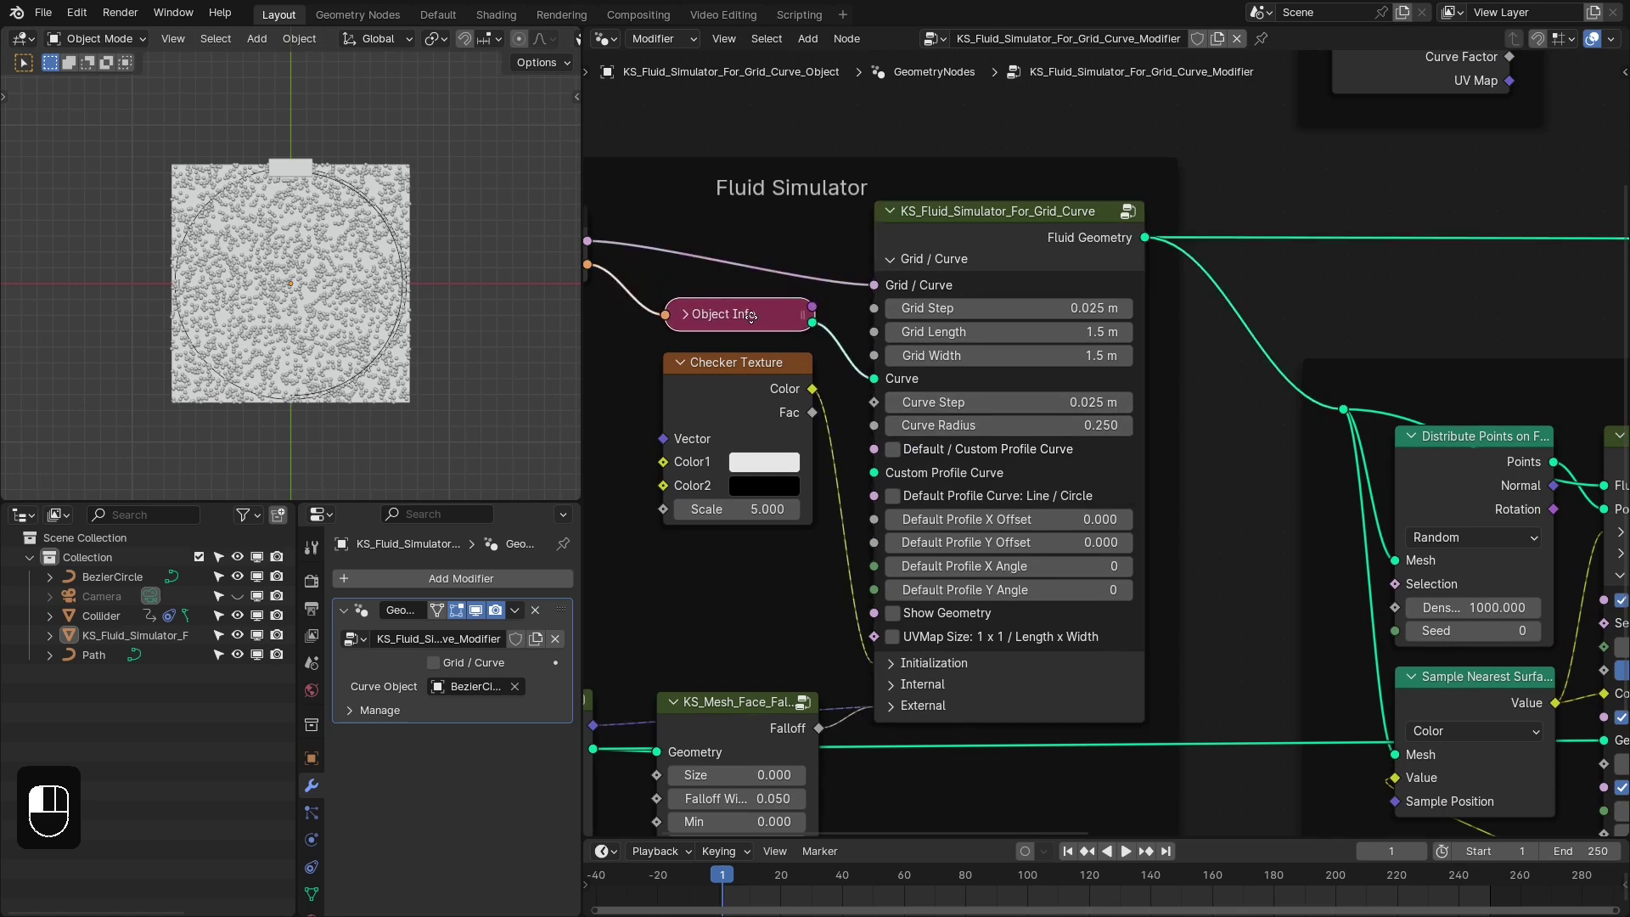
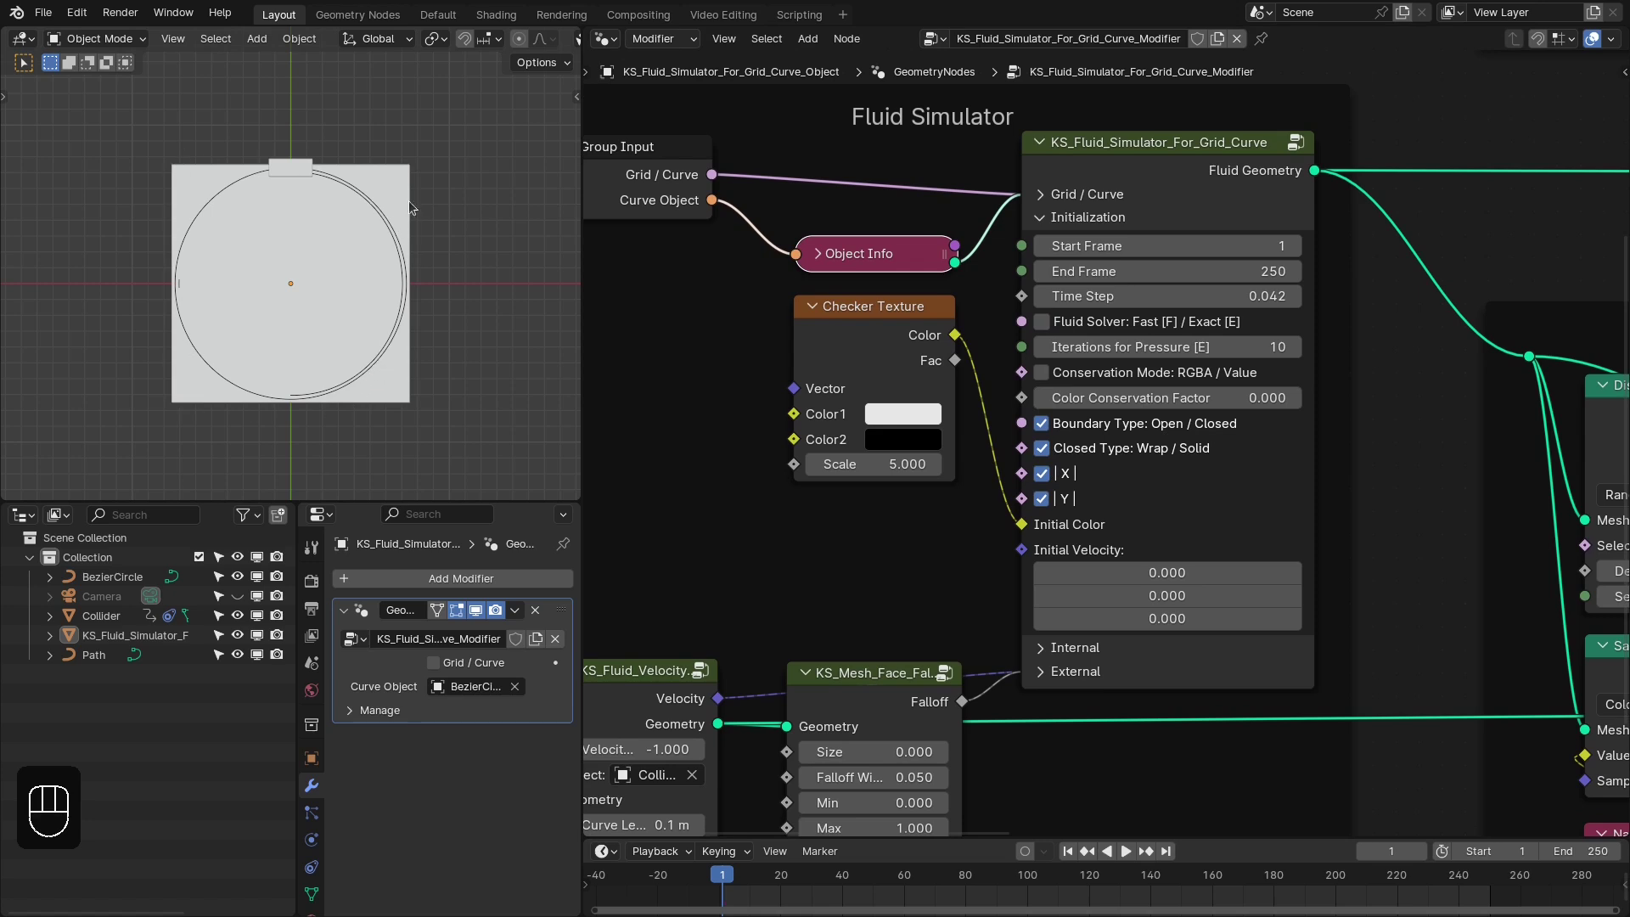
Cut the Checker Texture's link to Initial Color and delete the node
key("z")
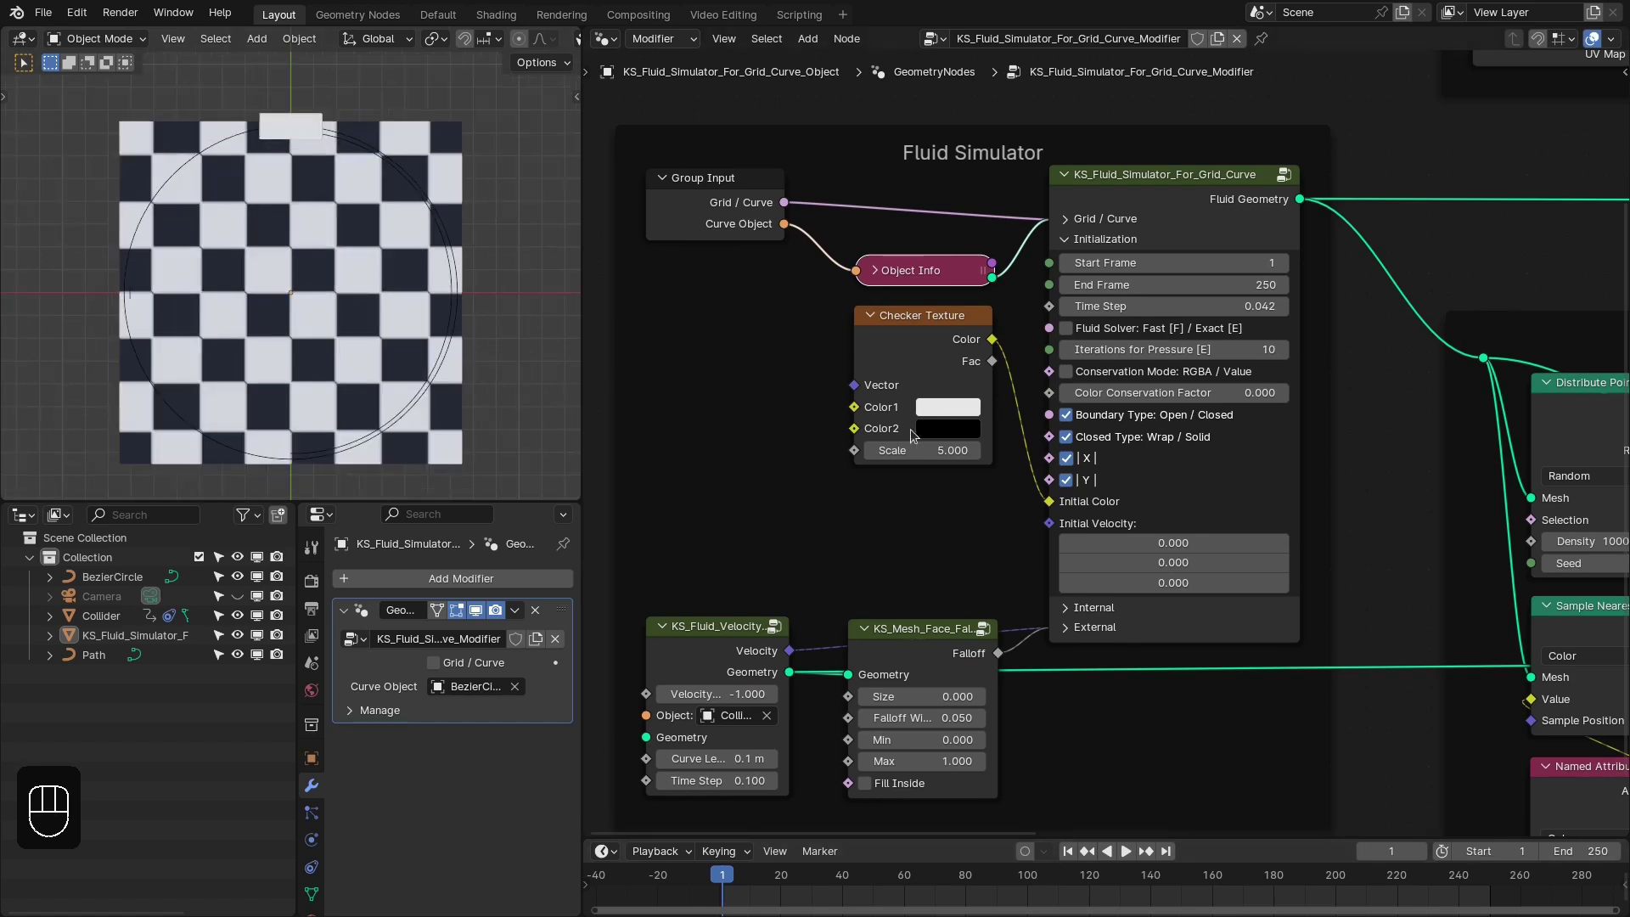
middle_click(1046, 427)
left_click_drag(1053, 359, 1132, 449)
key("x")
middle_click(1132, 449)
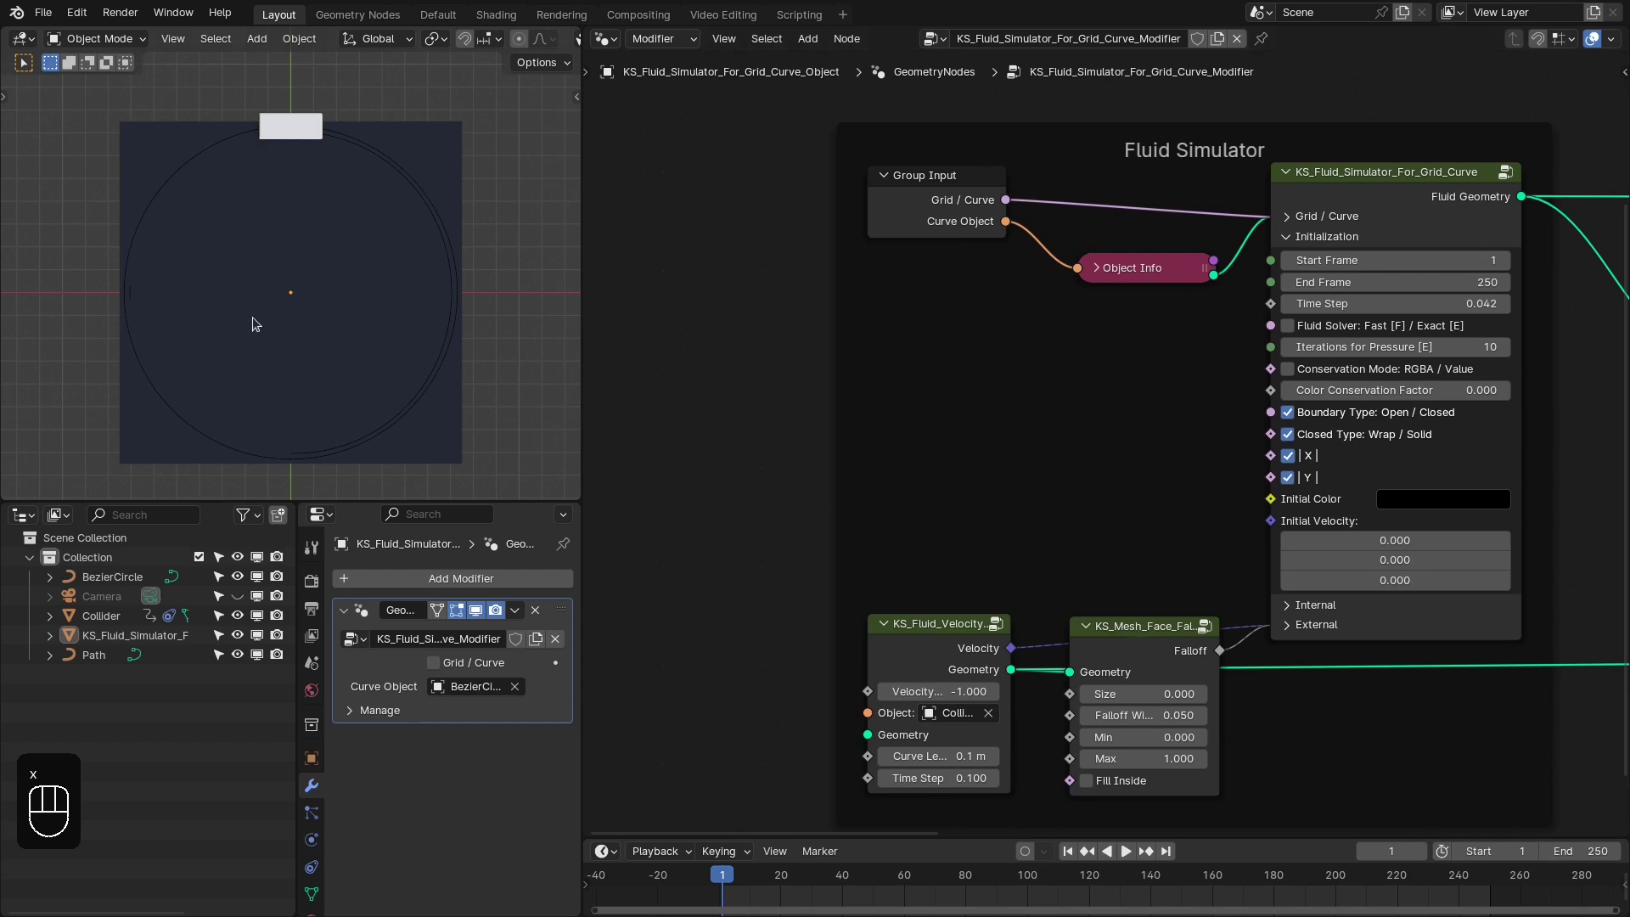
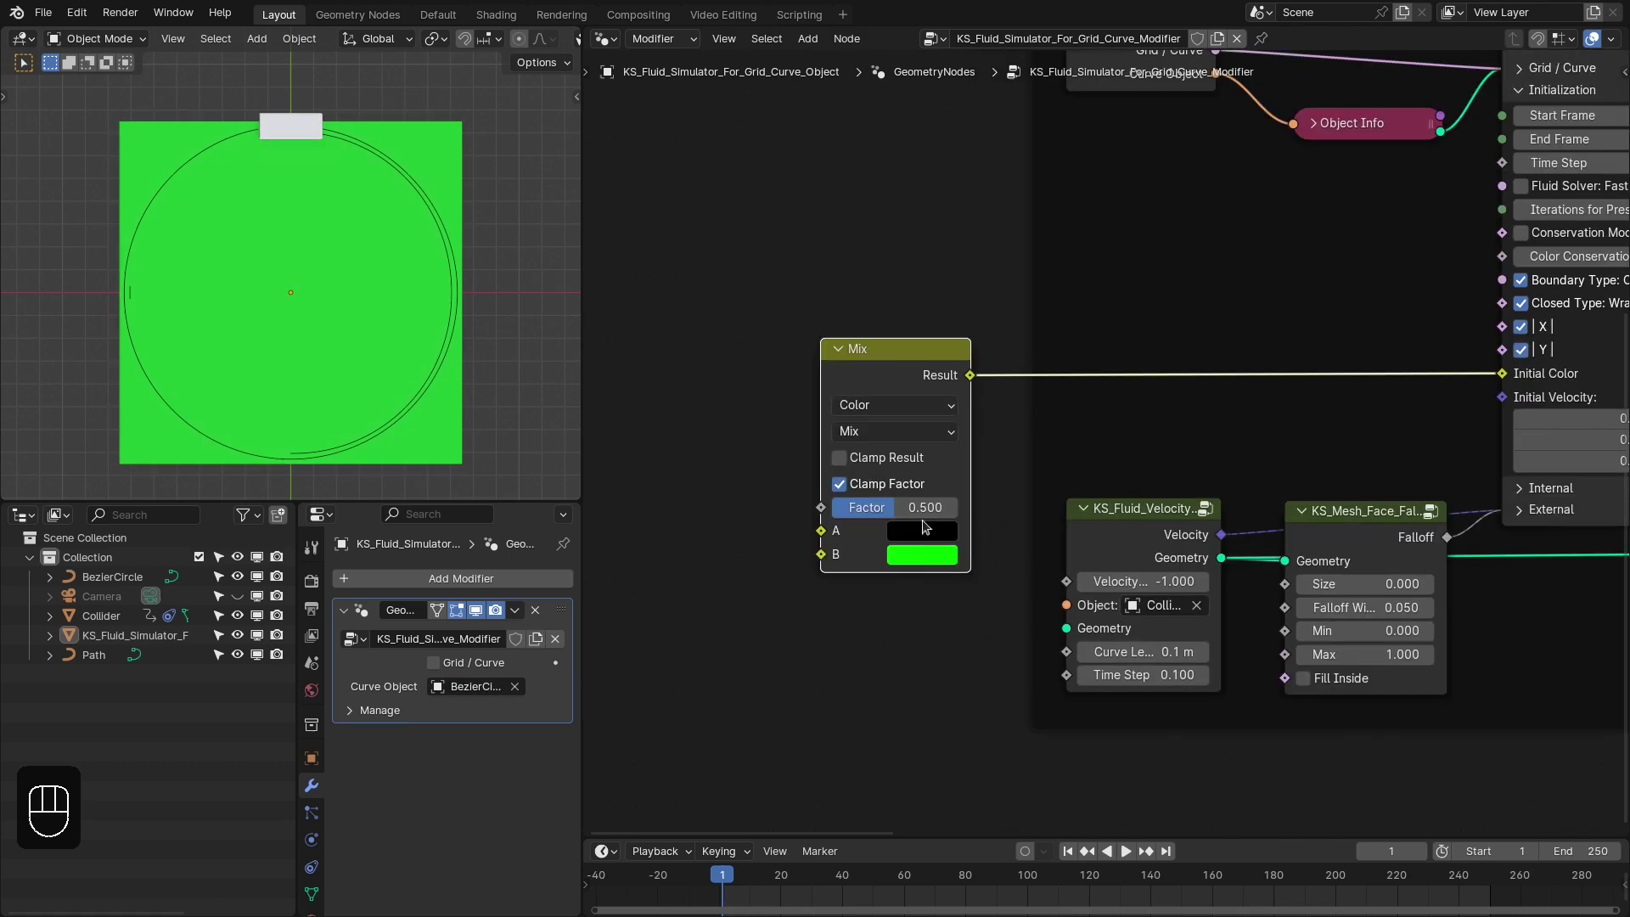
Add a black-to-green Mix Color into Initial Color and an Image Texture with its file picker at ice.jpg
left_click_drag(899, 629, 1107, 595)
left_click_drag(916, 466, 848, 435)
Load ice.jpg into the Image Texture and place a KS_Fluid_Info_For_Grid_Curve node in the tree
left_click(848, 436)
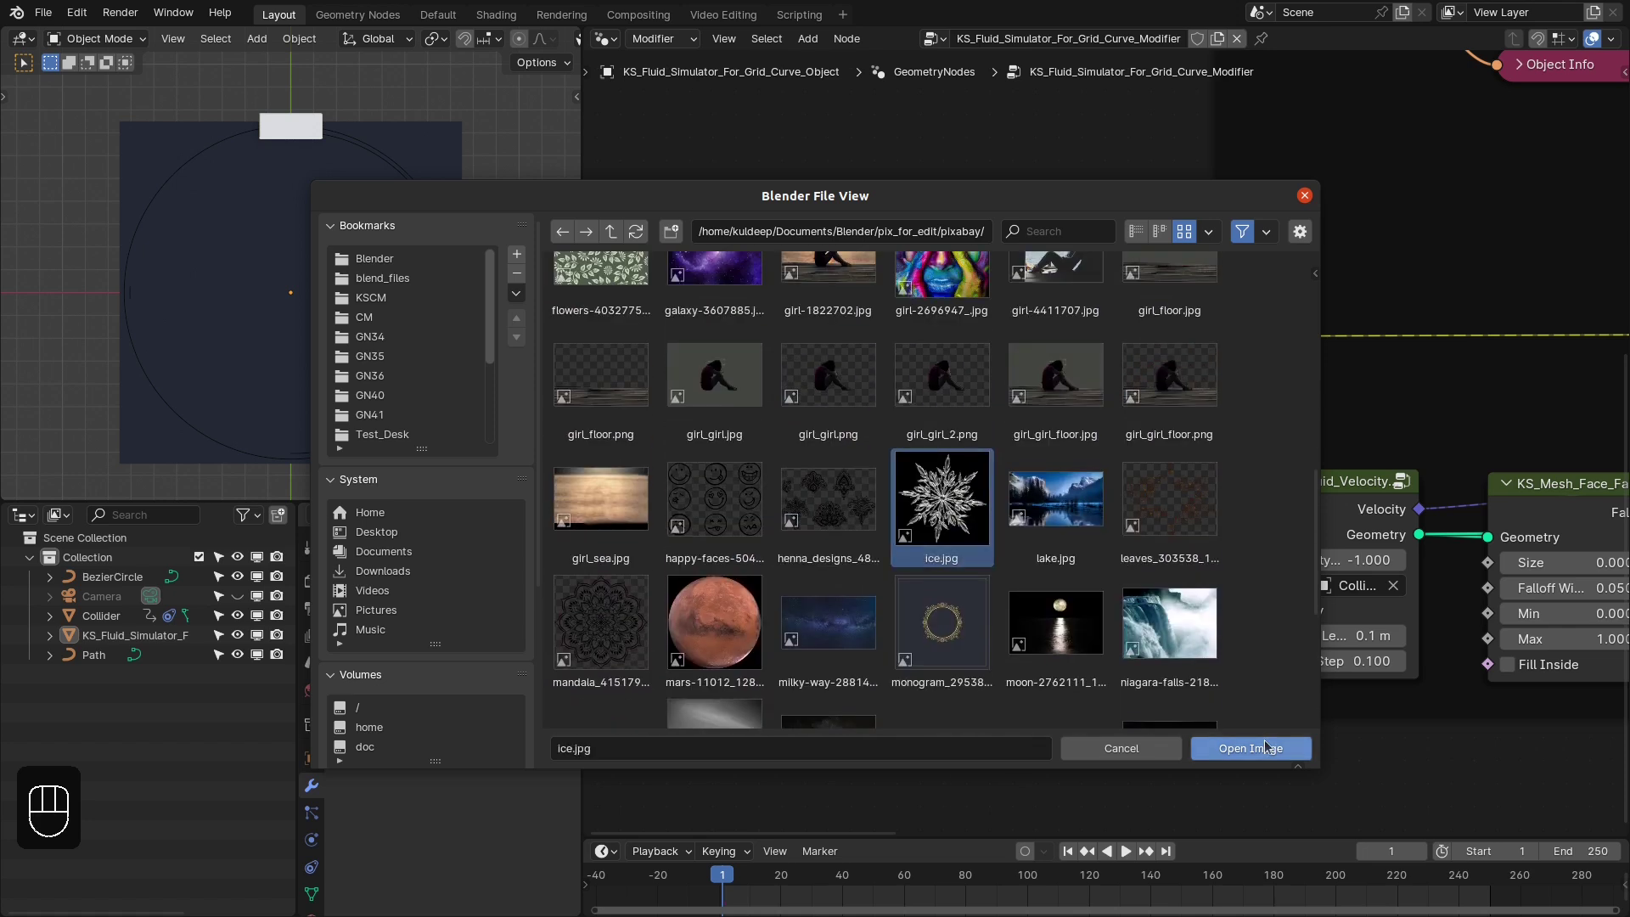
left_click_drag(659, 442, 822, 506)
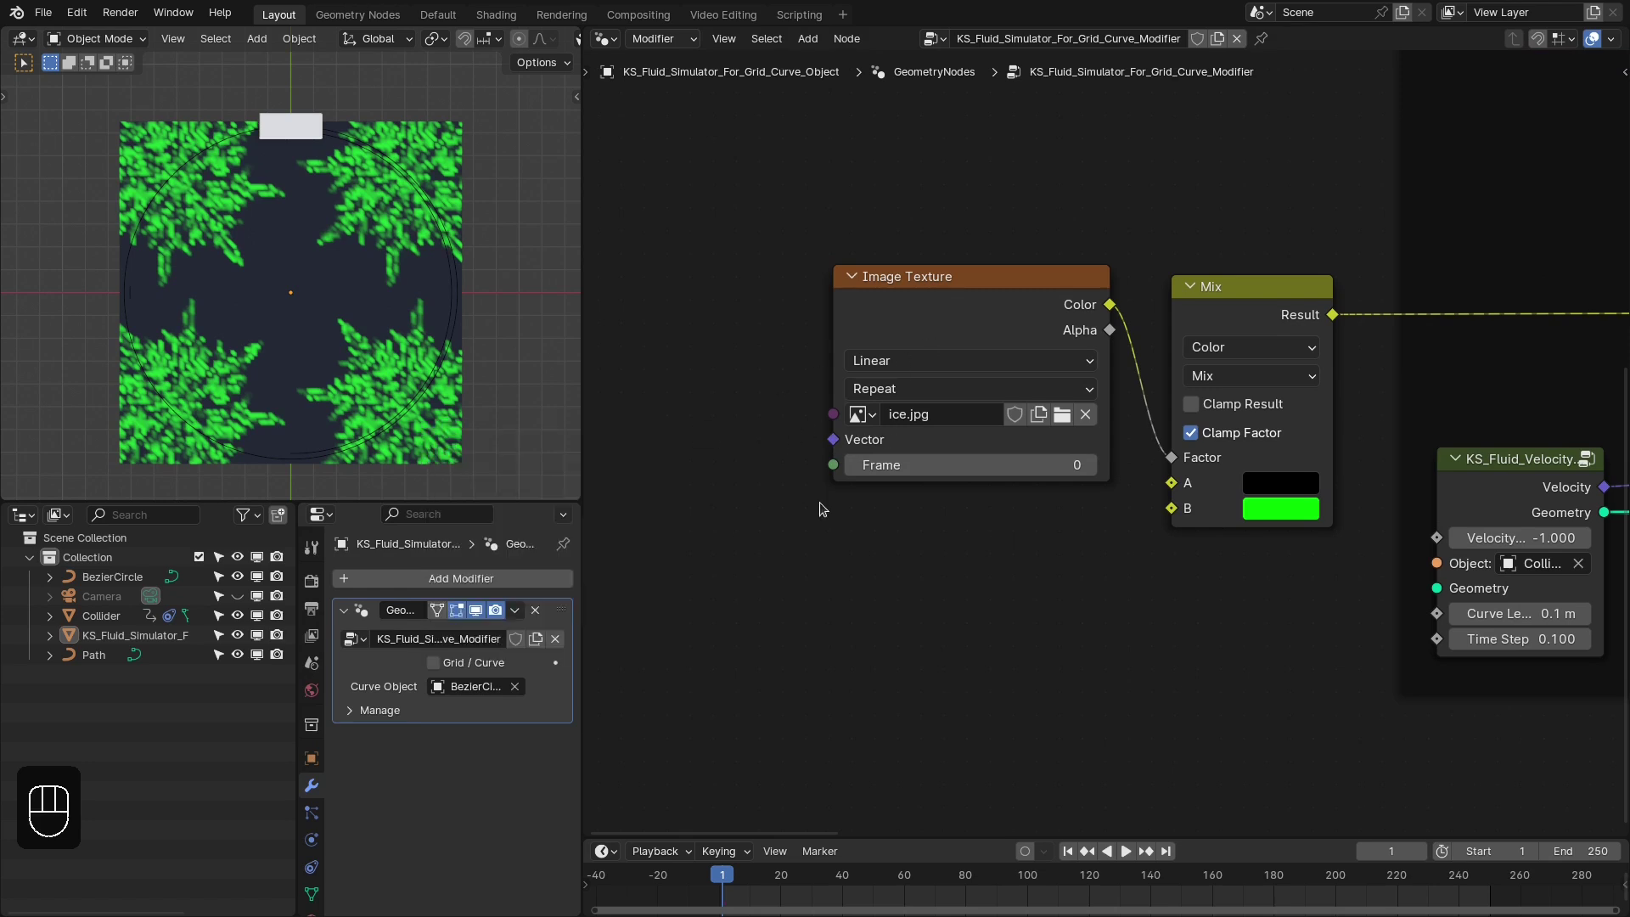
left_click(1509, 260)
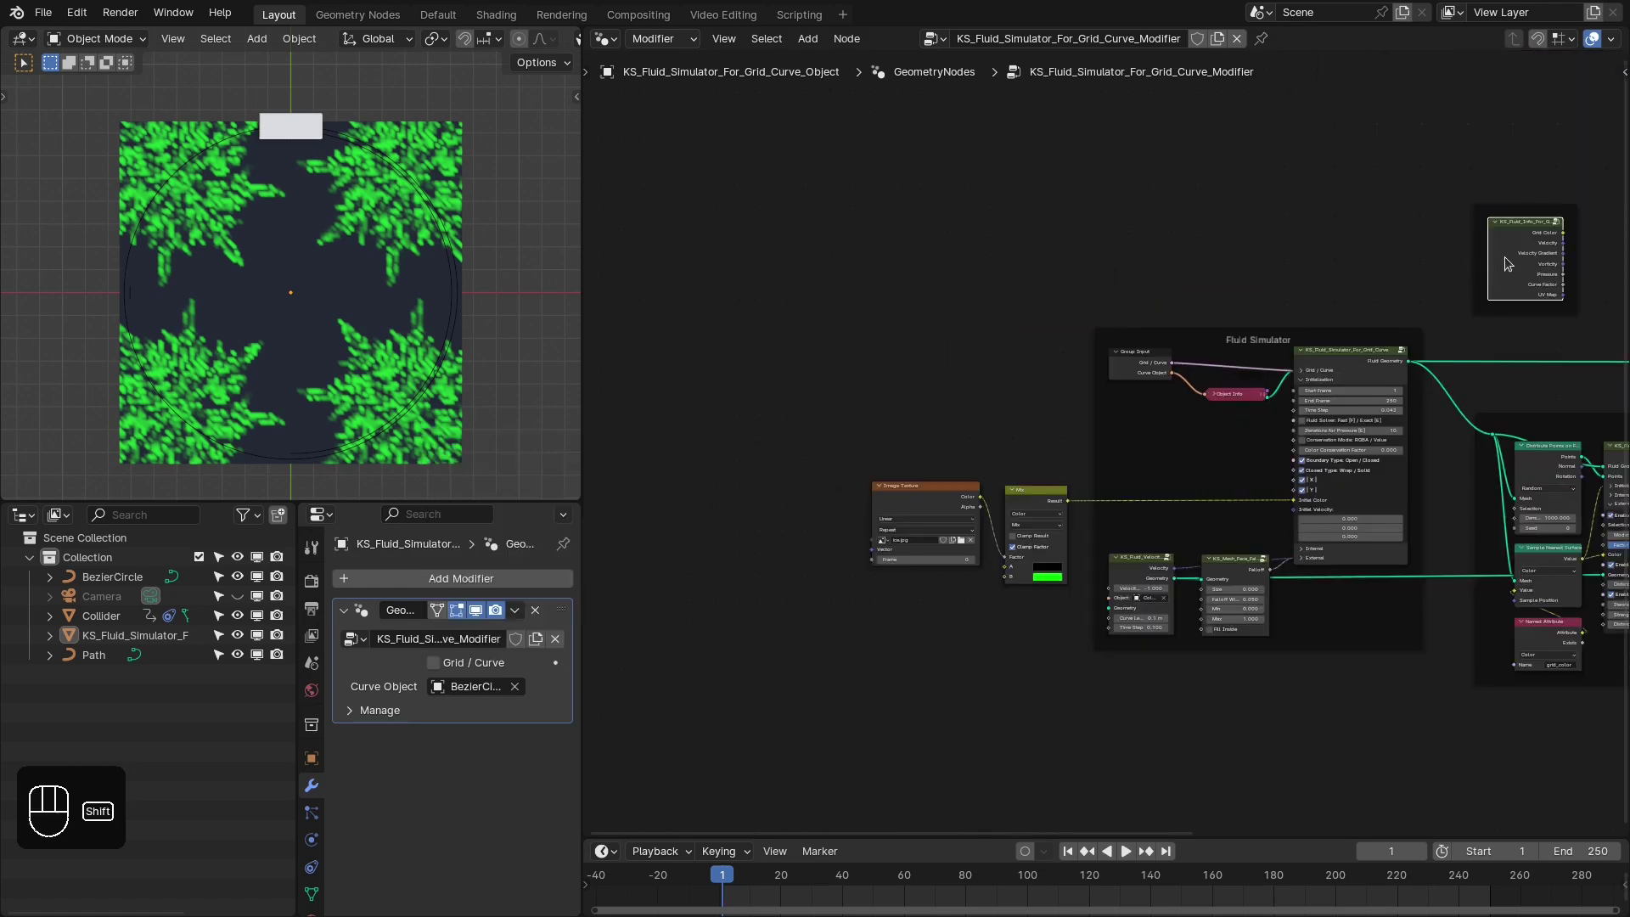
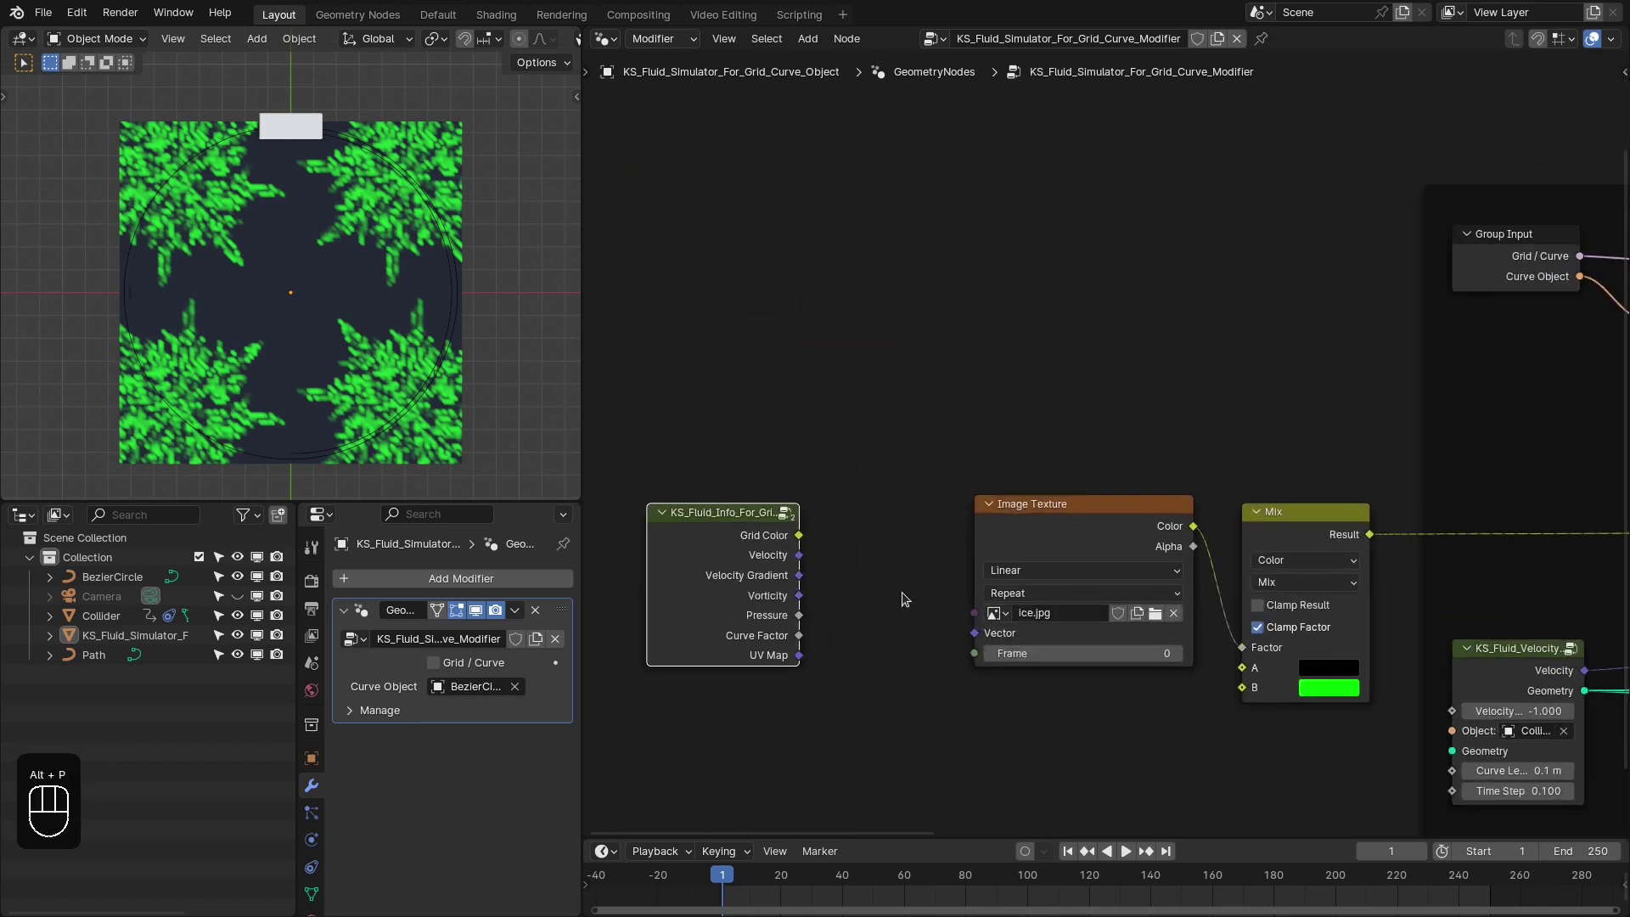
Move the fluid info node beside the texture and feed its UV Map into the image Vector
middle_click(970, 402)
left_click_drag(856, 356, 883, 501)
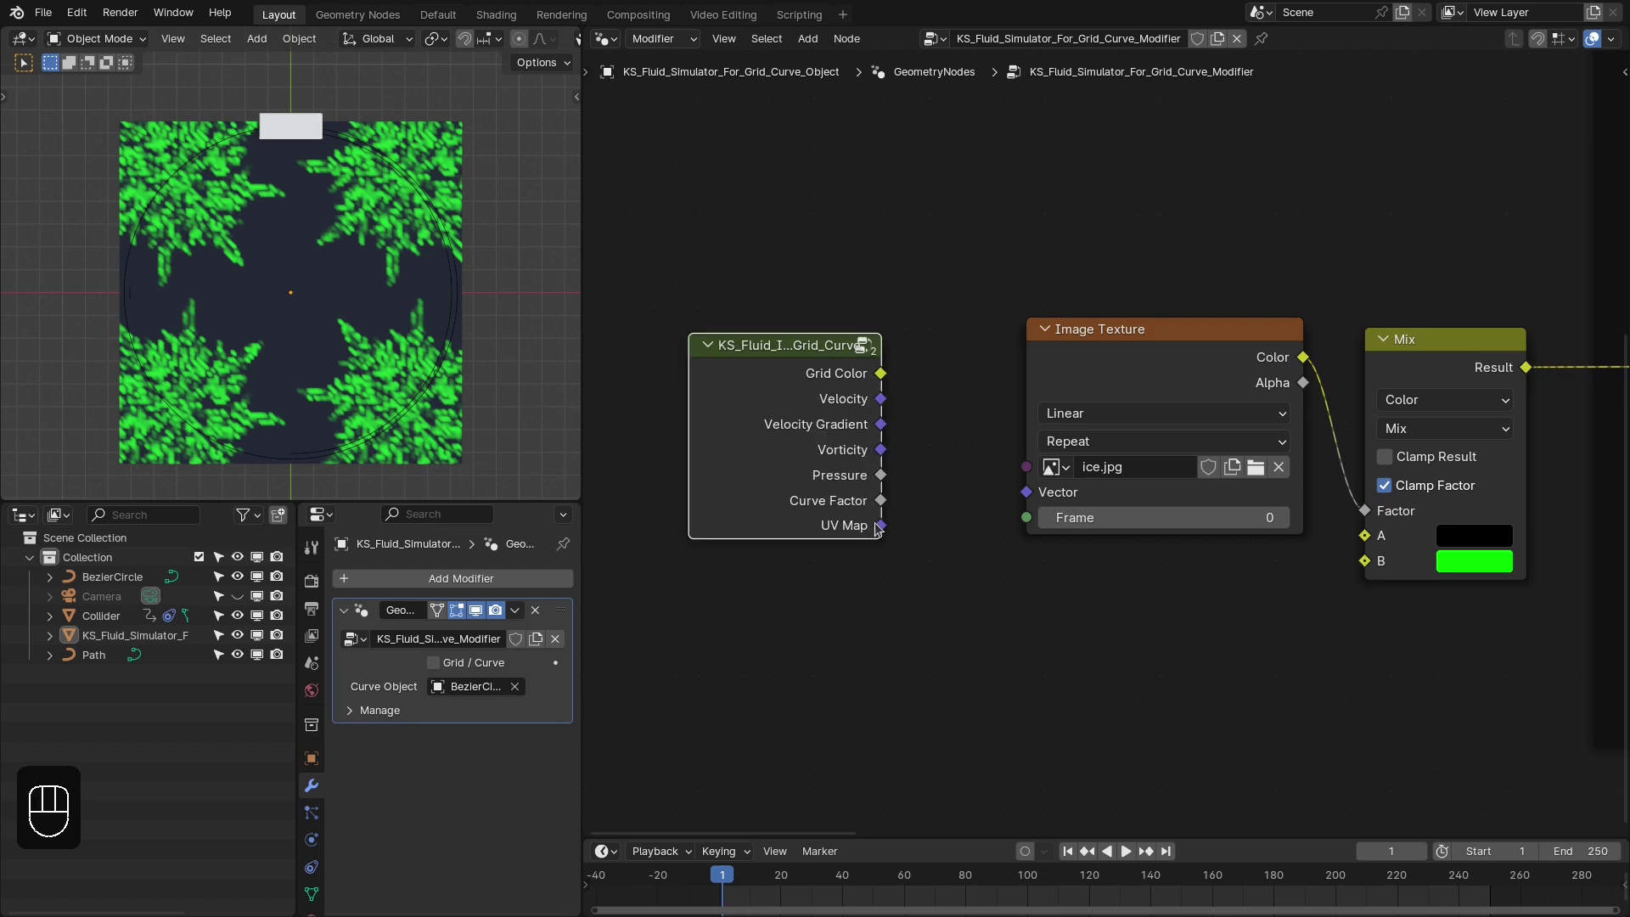
left_click_drag(991, 265, 815, 480)
left_click(815, 480)
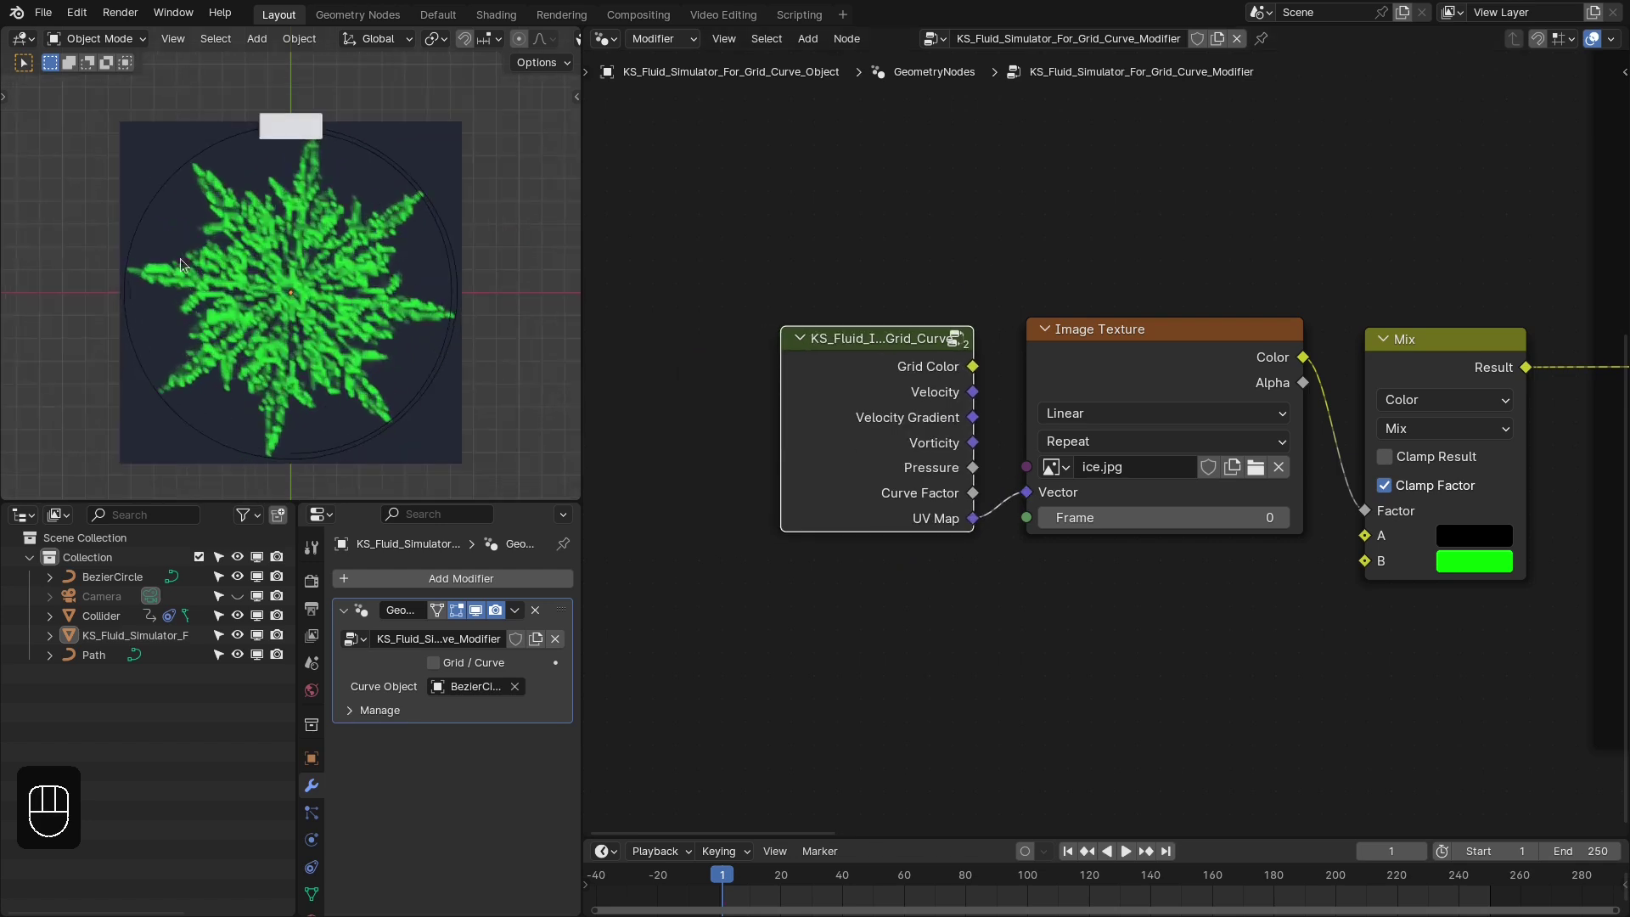
Delete the image texture and fluid info nodes and add two Wave Texture nodes
middle_click(1039, 398)
left_click(766, 298)
left_click_drag(1030, 354, 1014, 379)
key("Delete")
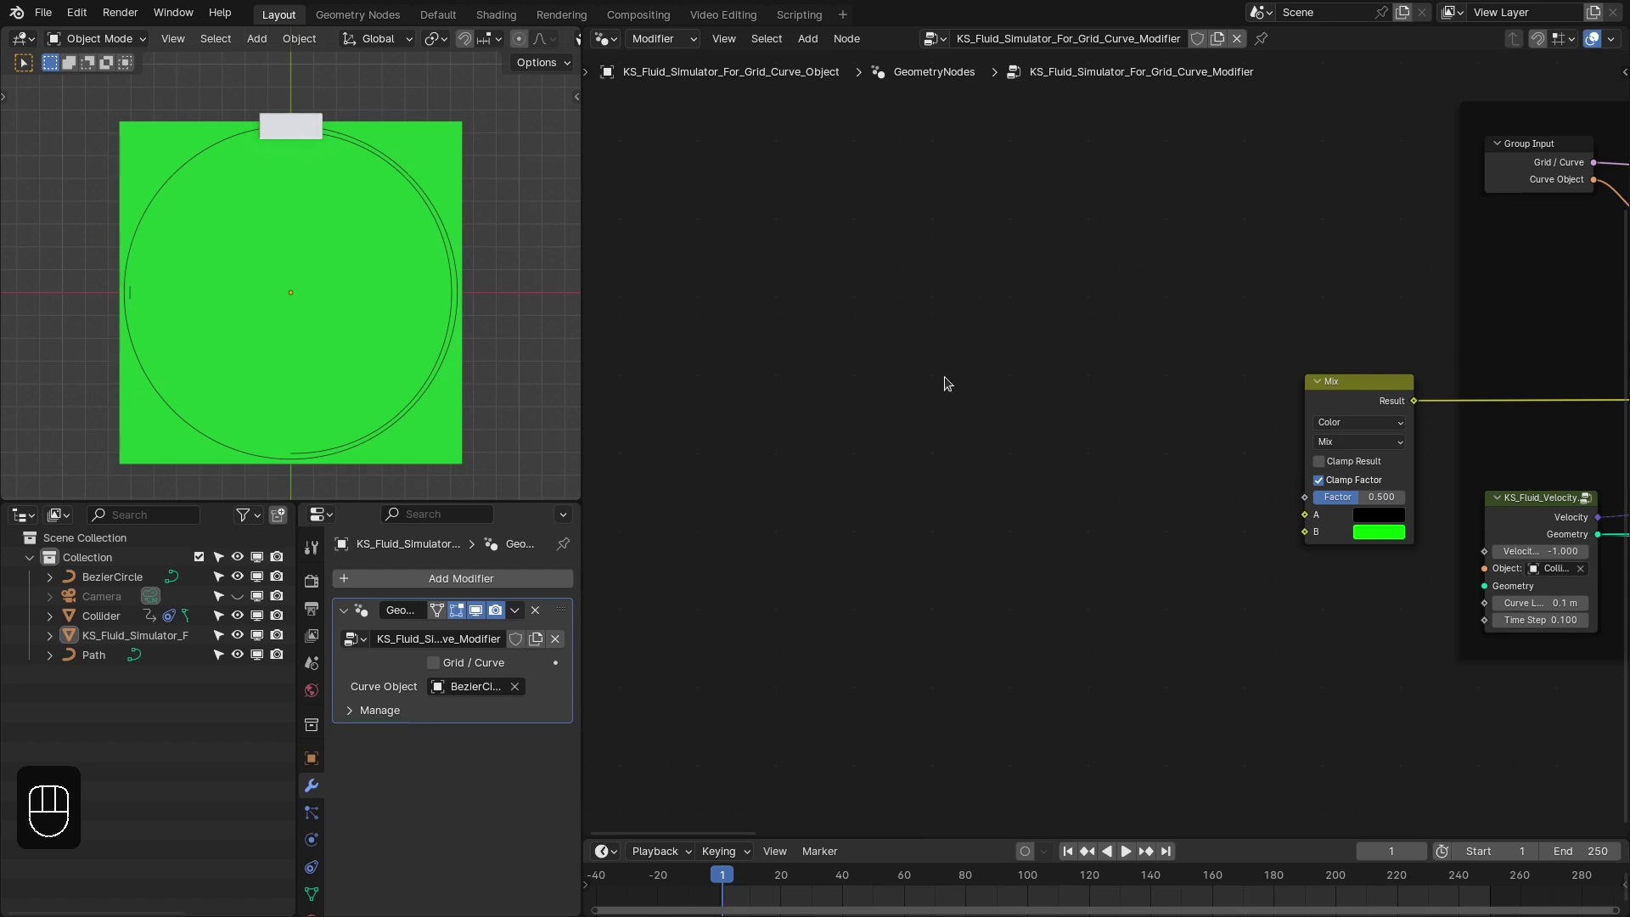
key("shift+a")
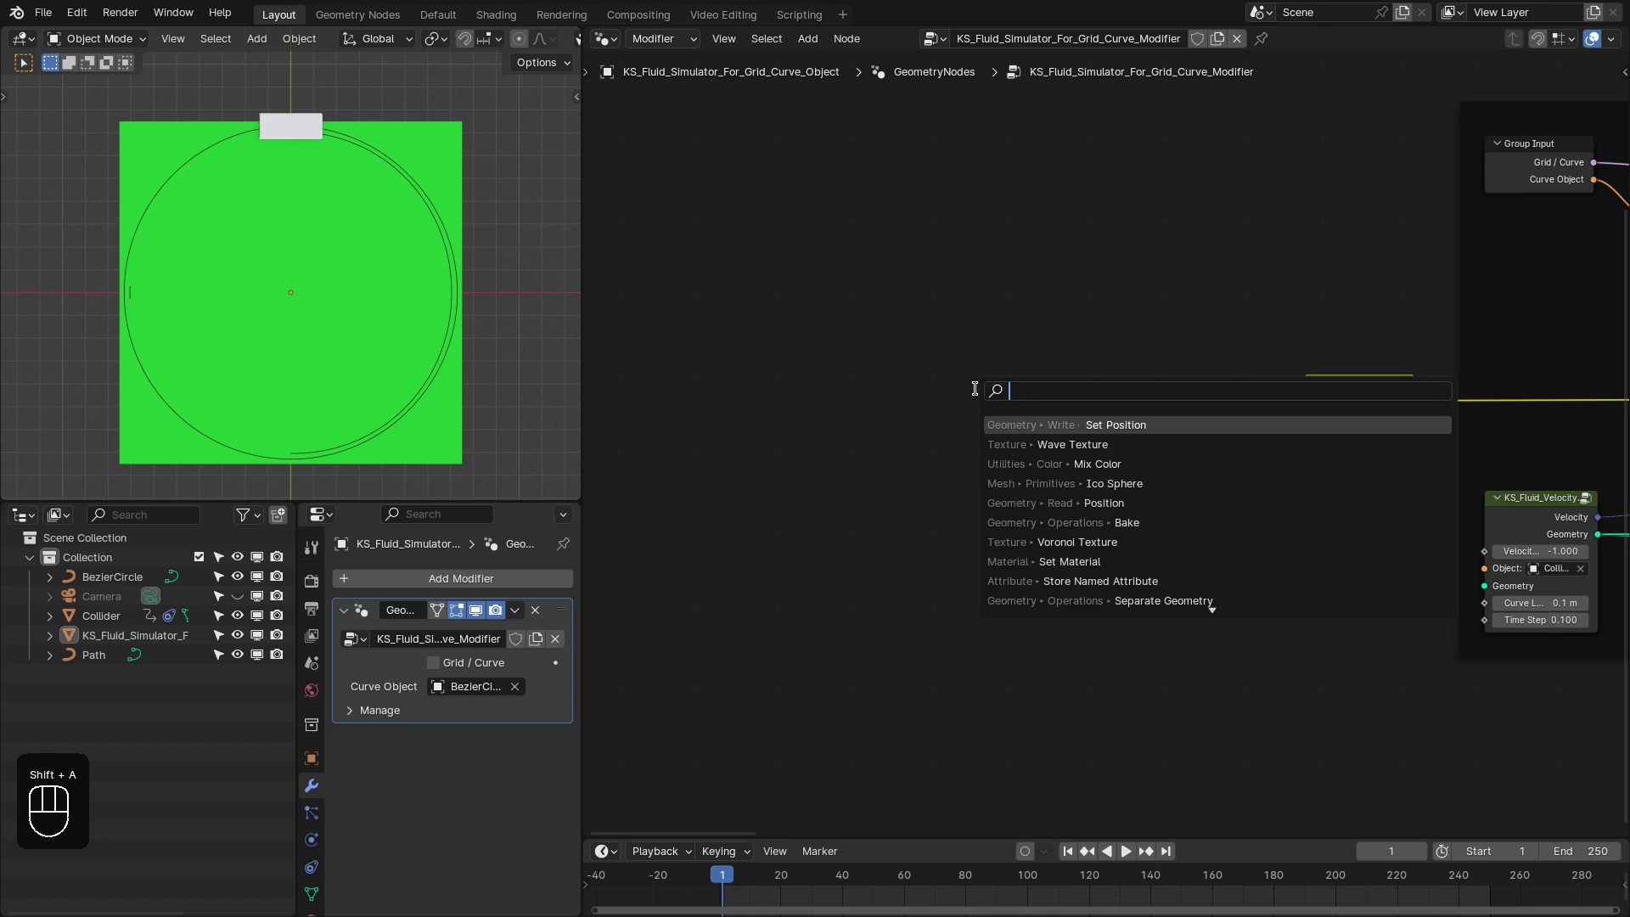
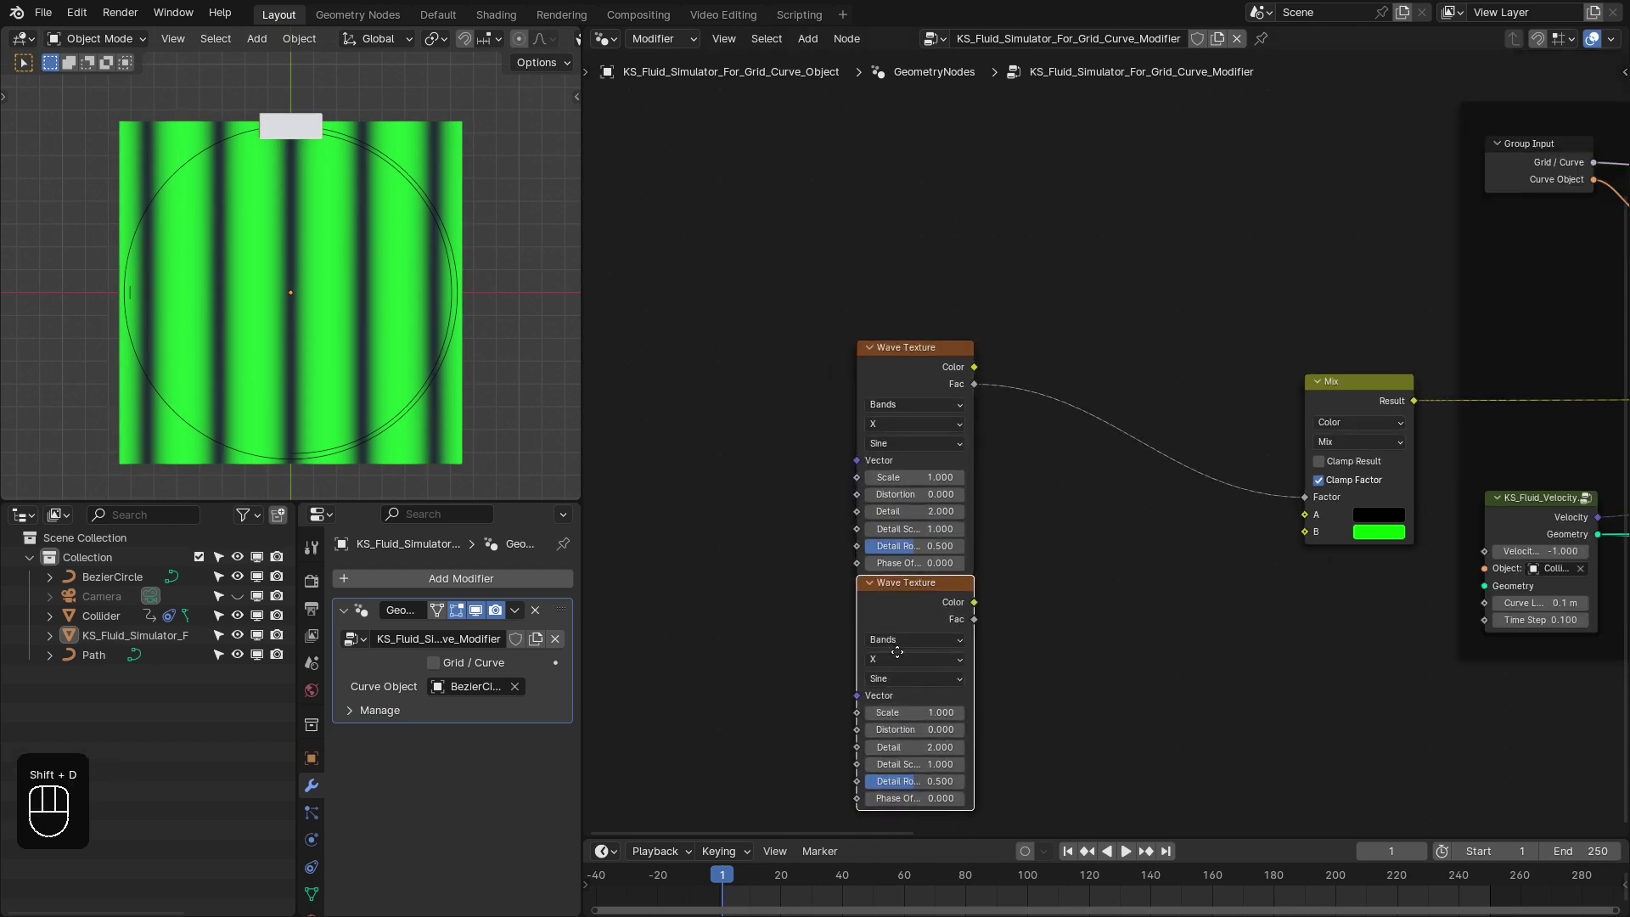
left_click_drag(899, 690, 994, 689)
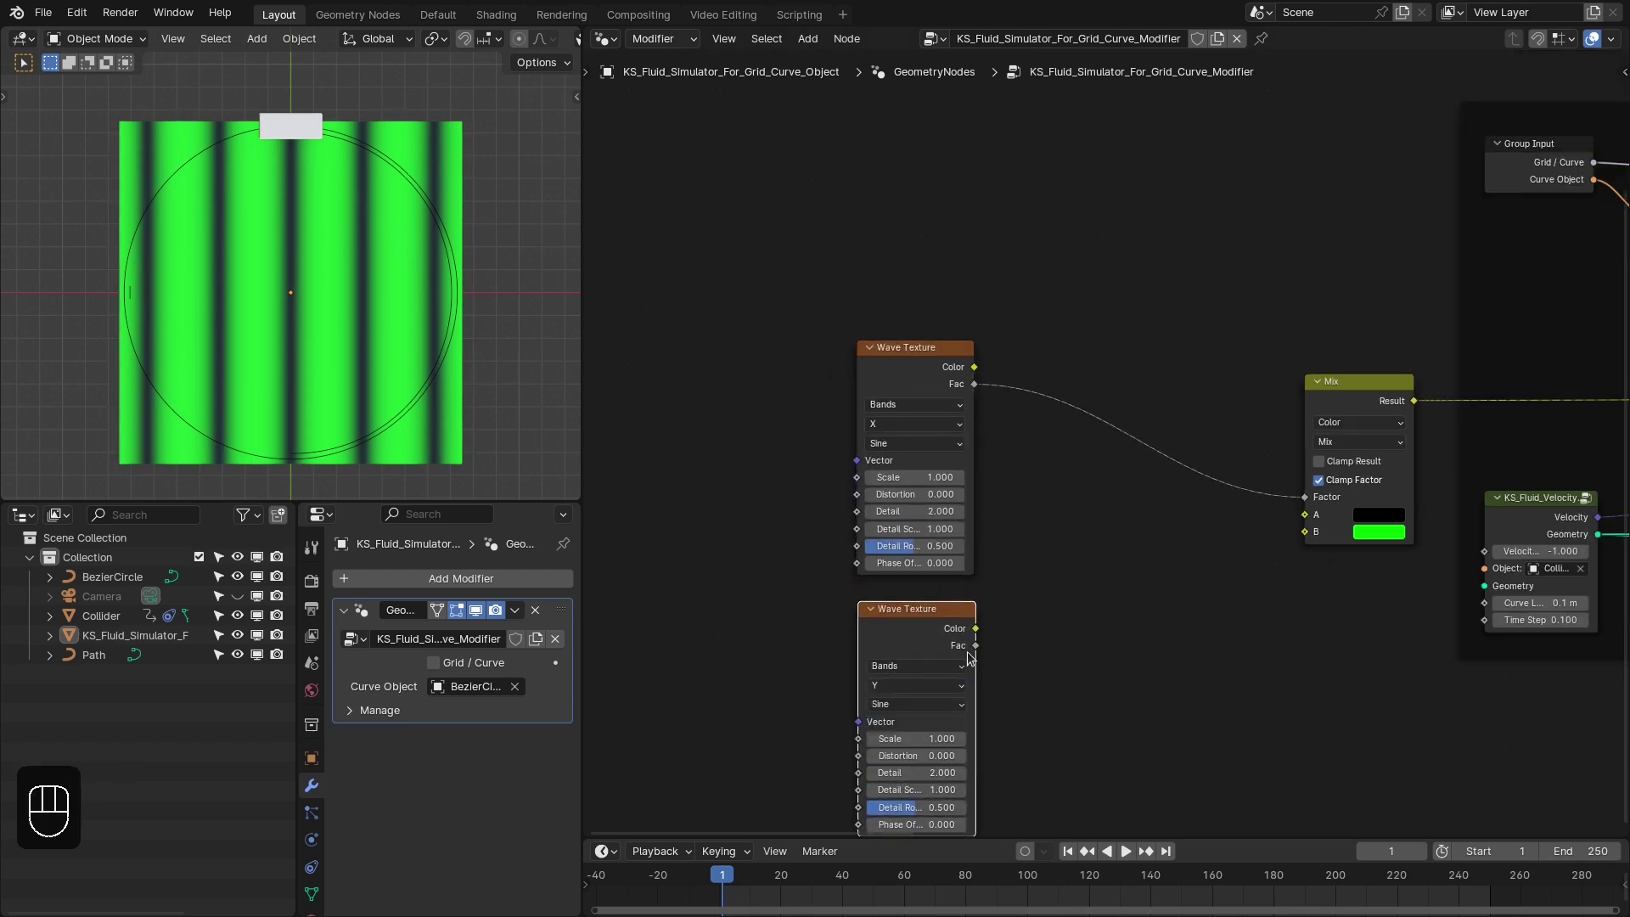
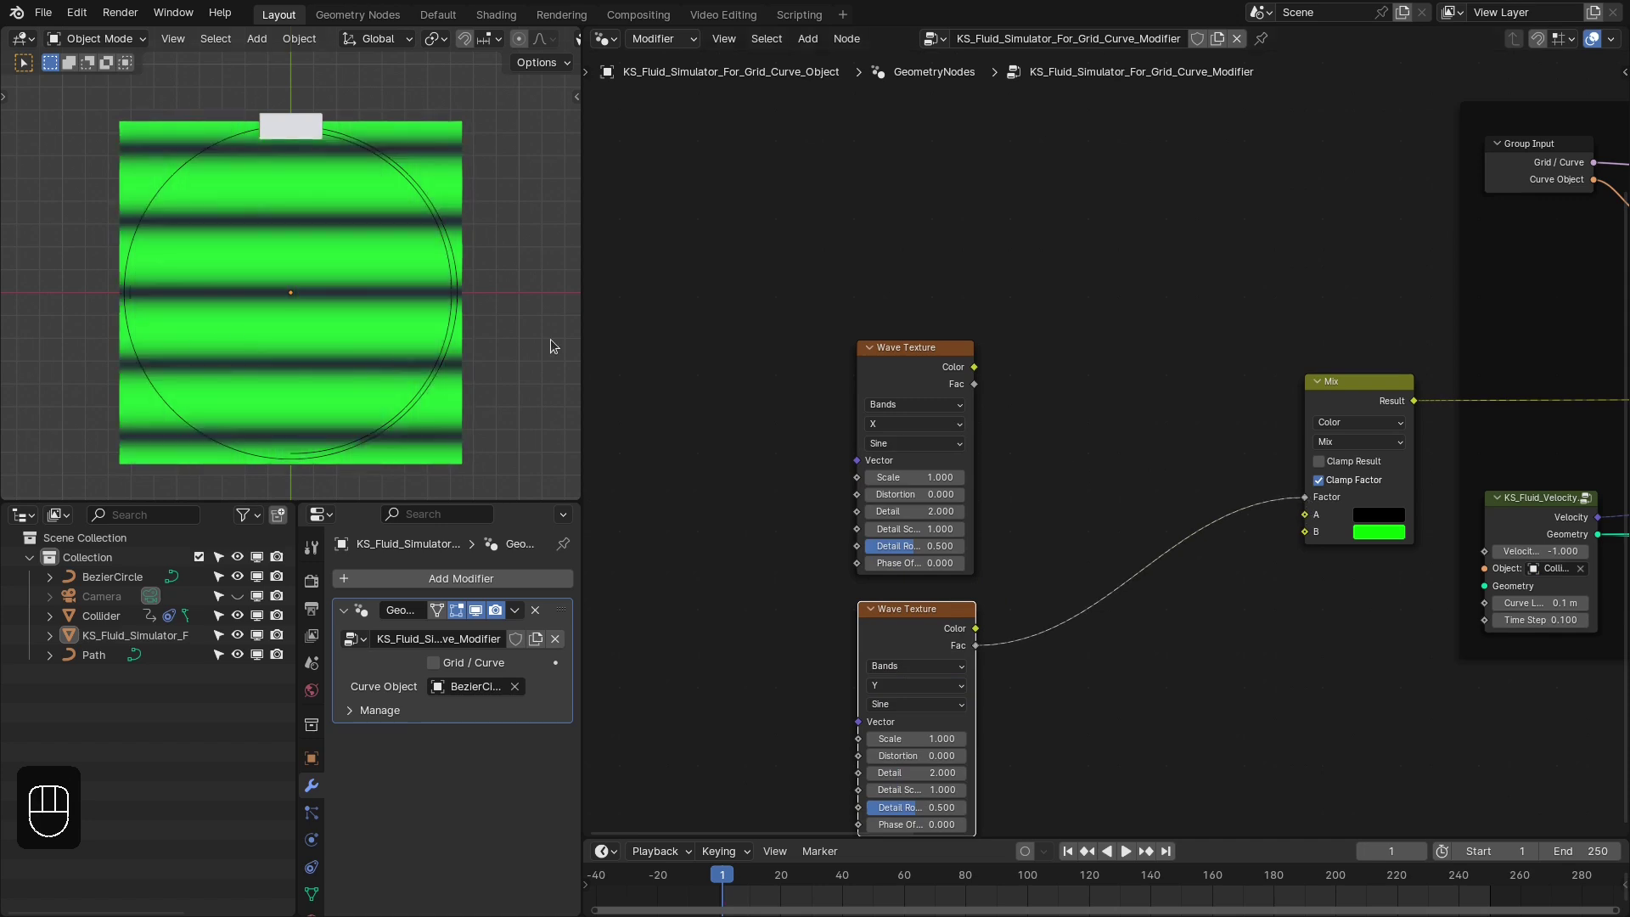
Combine the two wave textures through a Maximum node feeding the Mix colour input
left_click_drag(1001, 419, 1064, 517)
left_click_drag(979, 646, 1166, 480)
left_click_drag(1300, 511, 1139, 476)
left_click(1128, 476)
left_click_drag(861, 482, 783, 392)
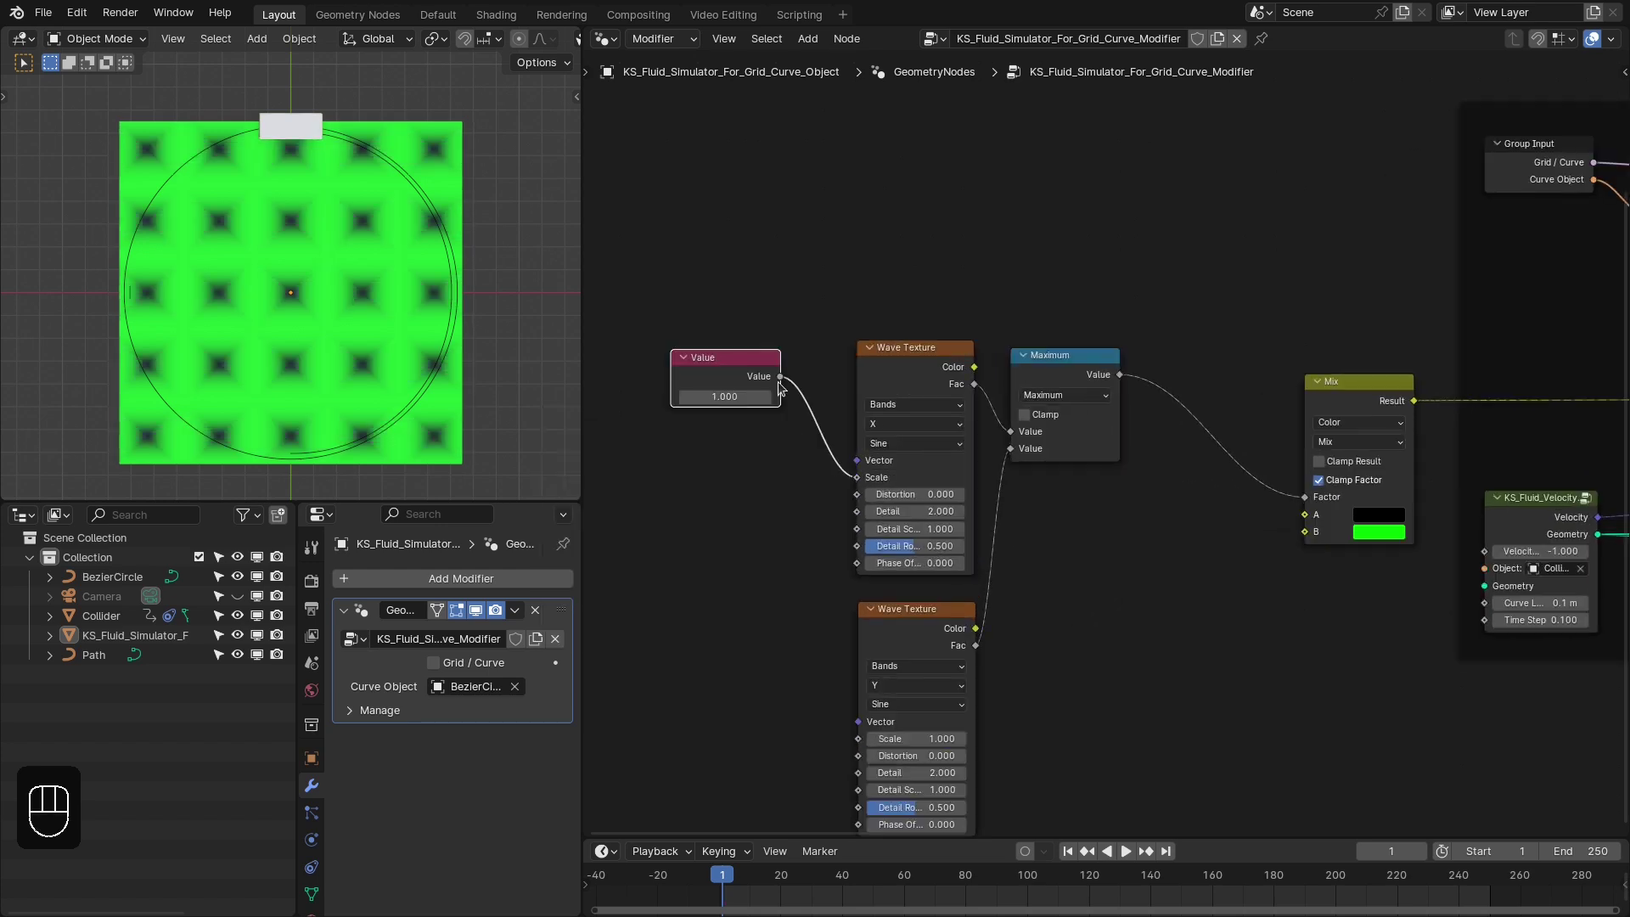
Hide unused sockets on the texture nodes and tidy their arrangement
left_click_drag(781, 378, 776, 397)
left_click(751, 368)
key("ctrl+h")
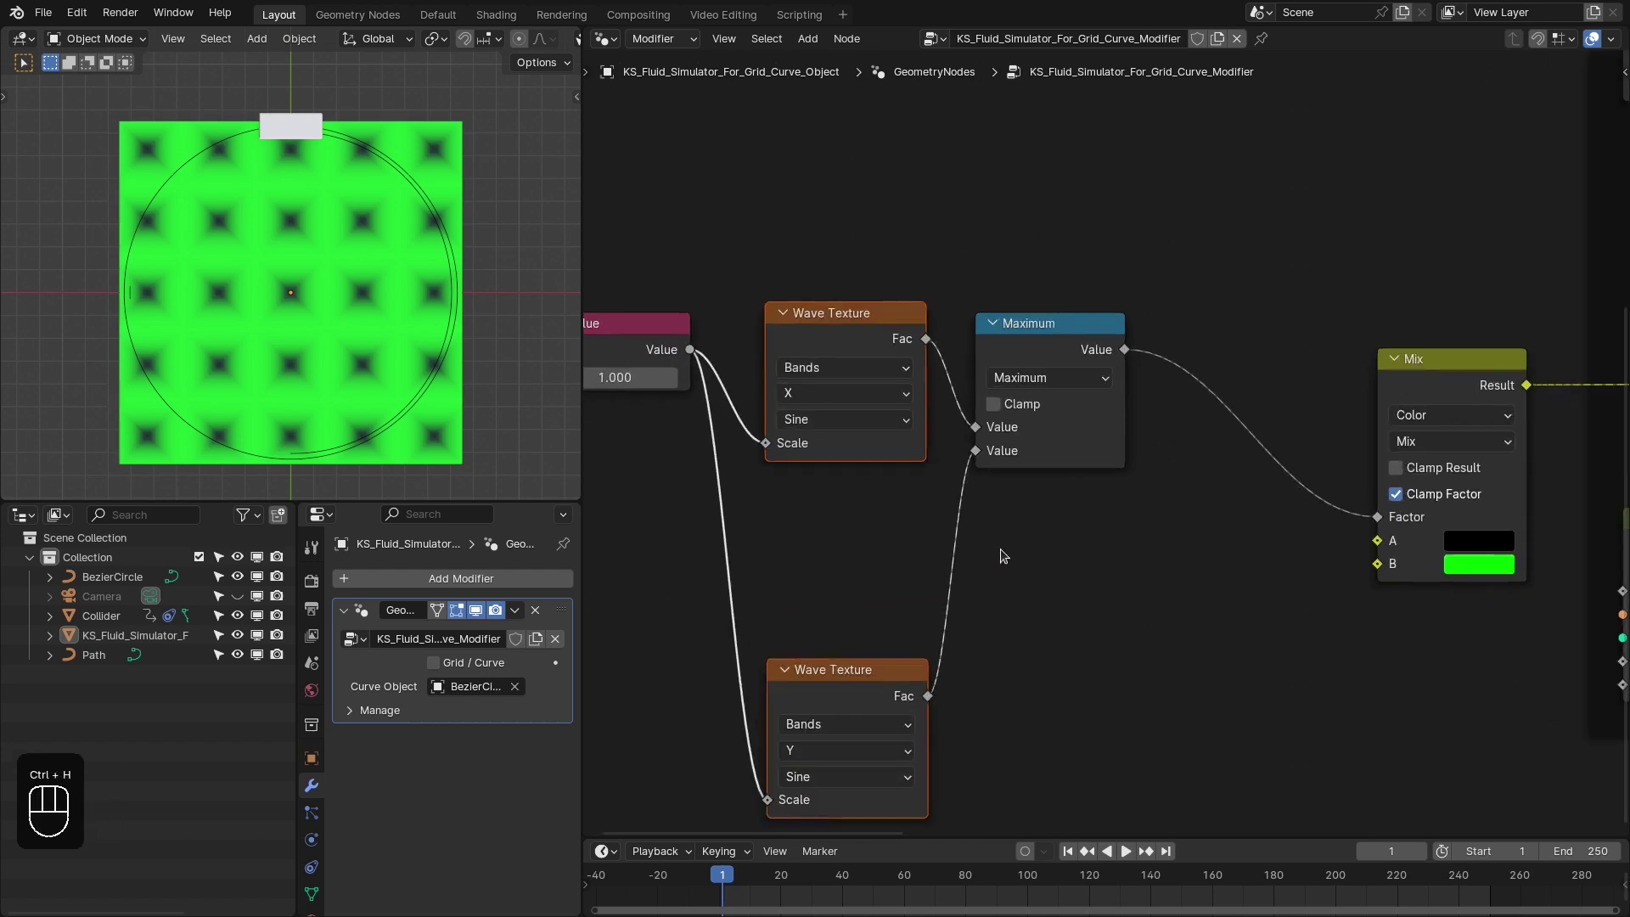
left_click_drag(857, 692, 849, 552)
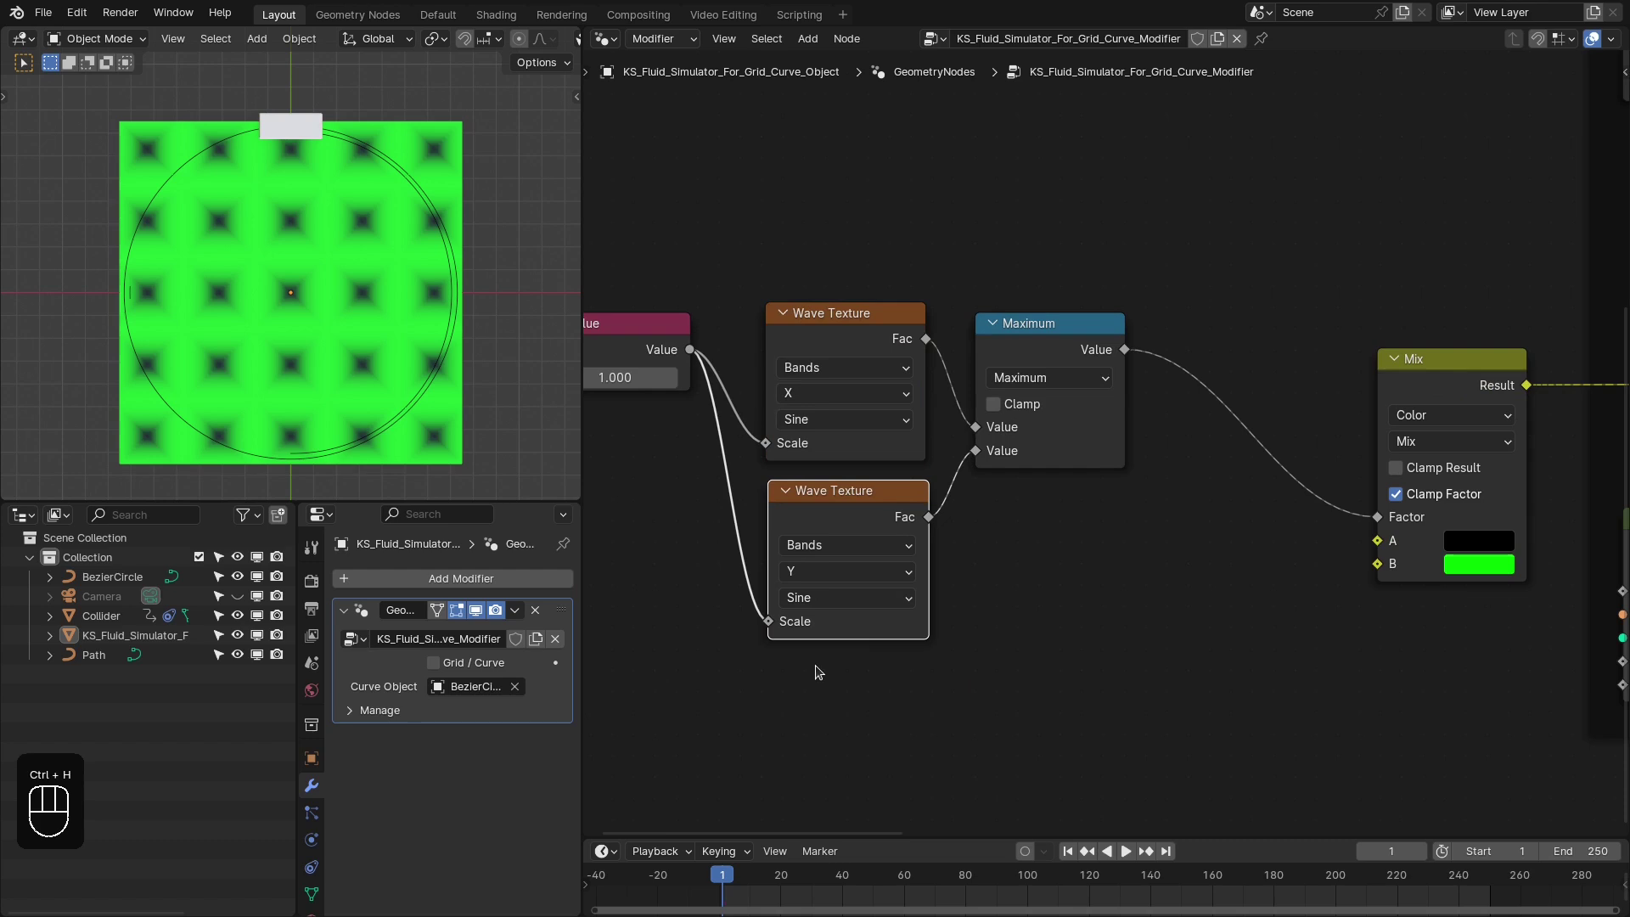
left_click_drag(1002, 361, 1107, 380)
Insert a Color Ramp between Maximum and Mix and adjust its stops for green tiles with dark lines
left_click_drag(1177, 404, 1236, 474)
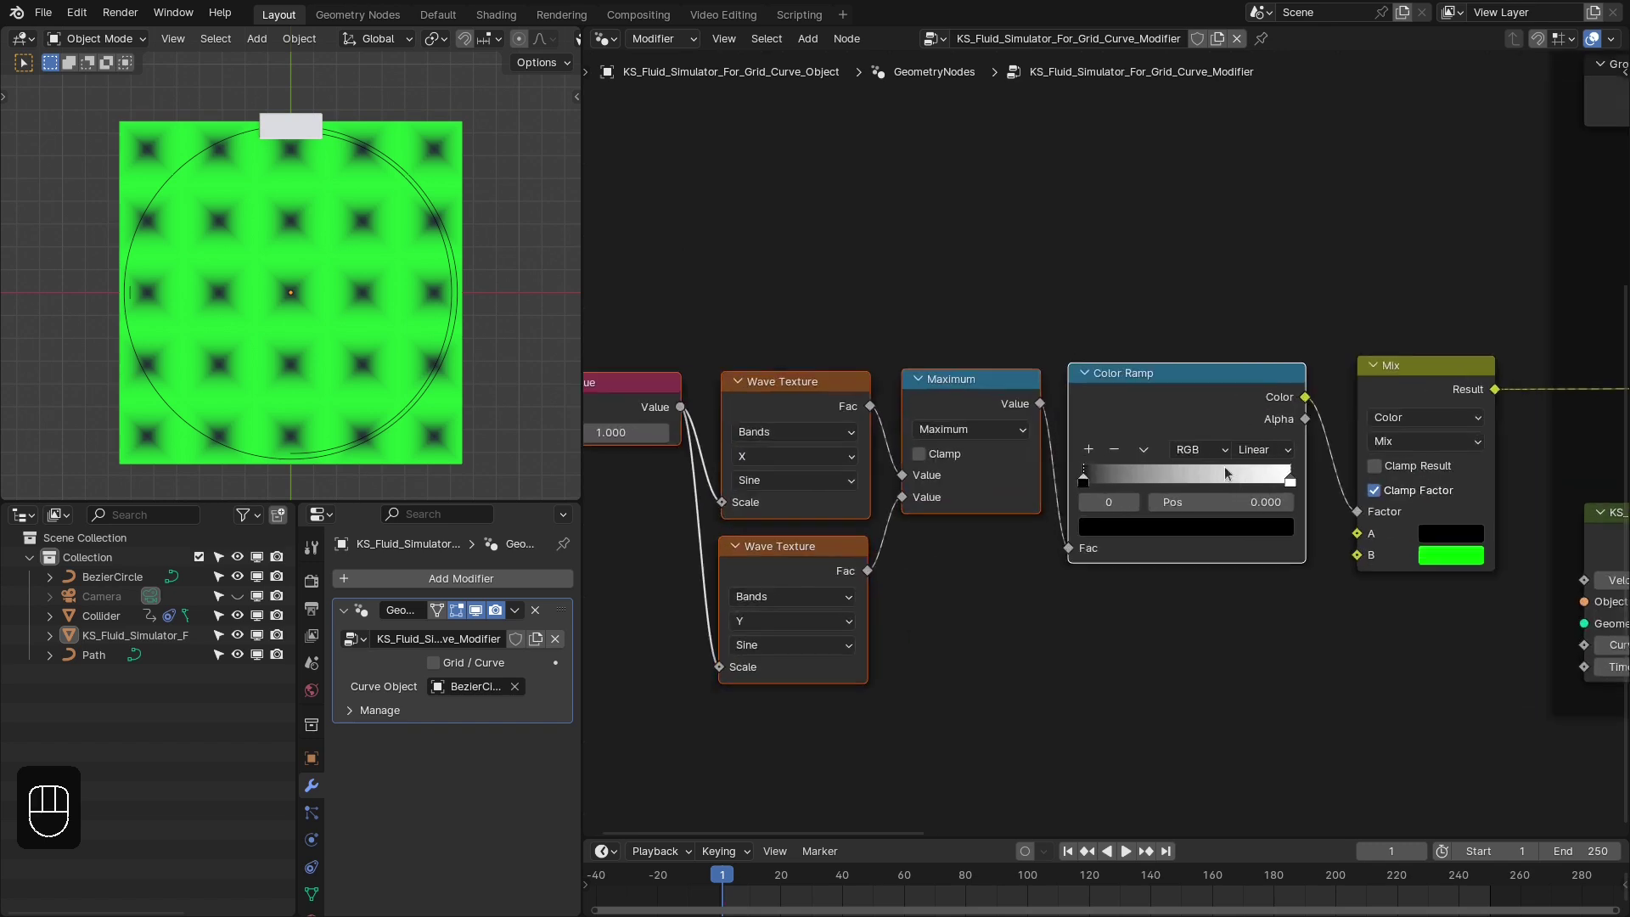
left_click_drag(1154, 484, 1176, 473)
left_click_drag(1175, 473, 991, 603)
left_click(1016, 576)
middle_click(341, 267)
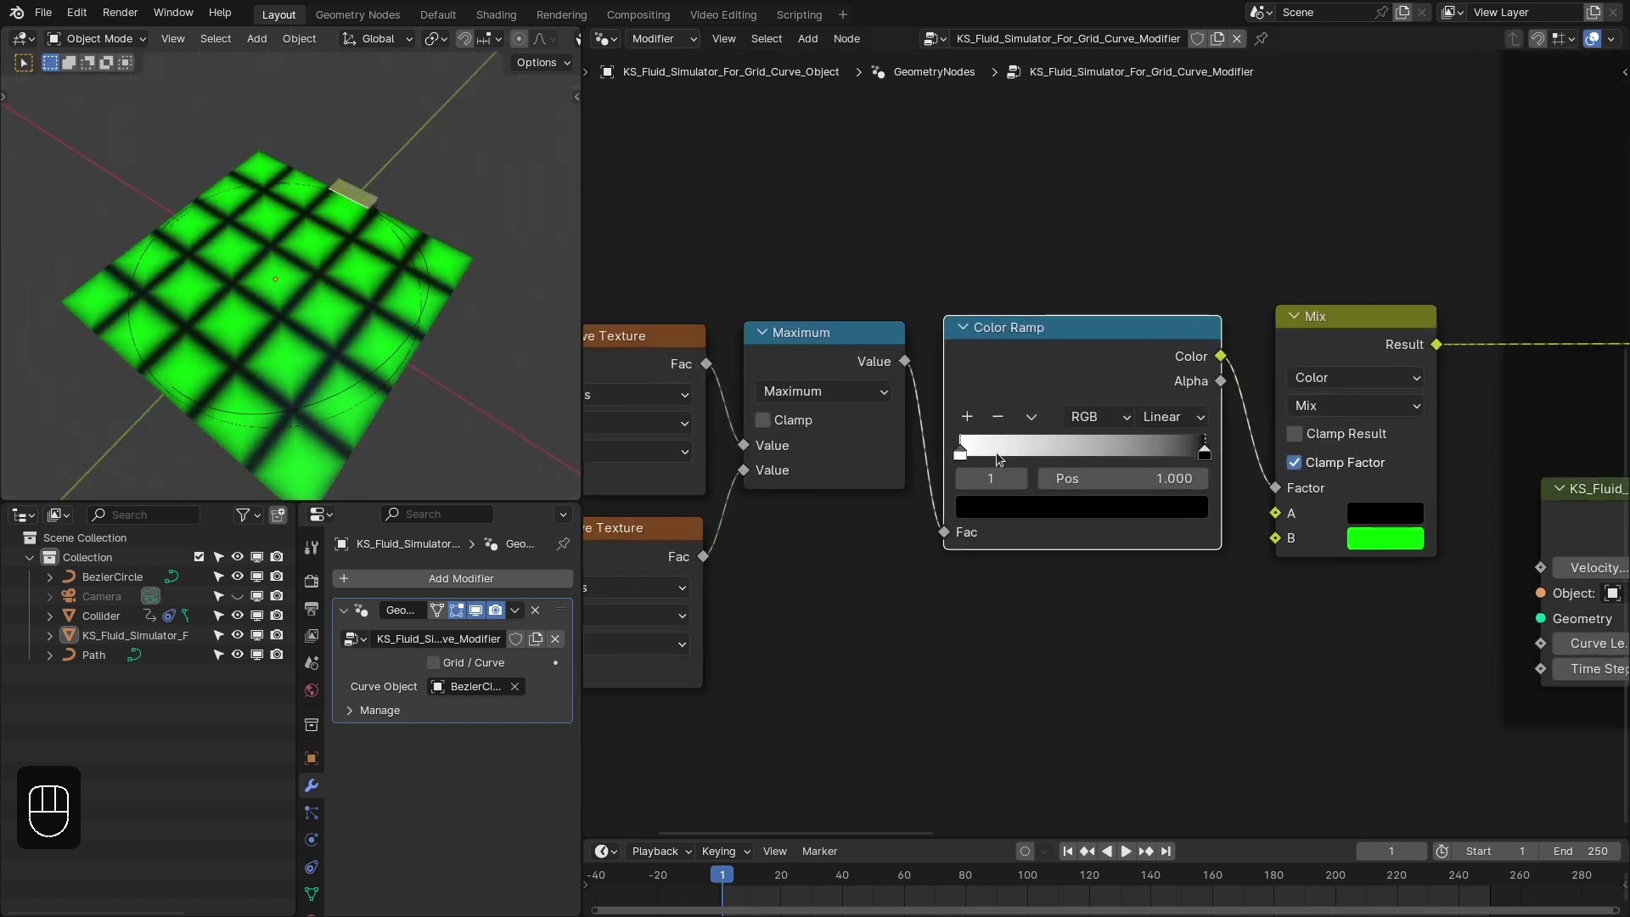
left_click_drag(1075, 453, 1061, 547)
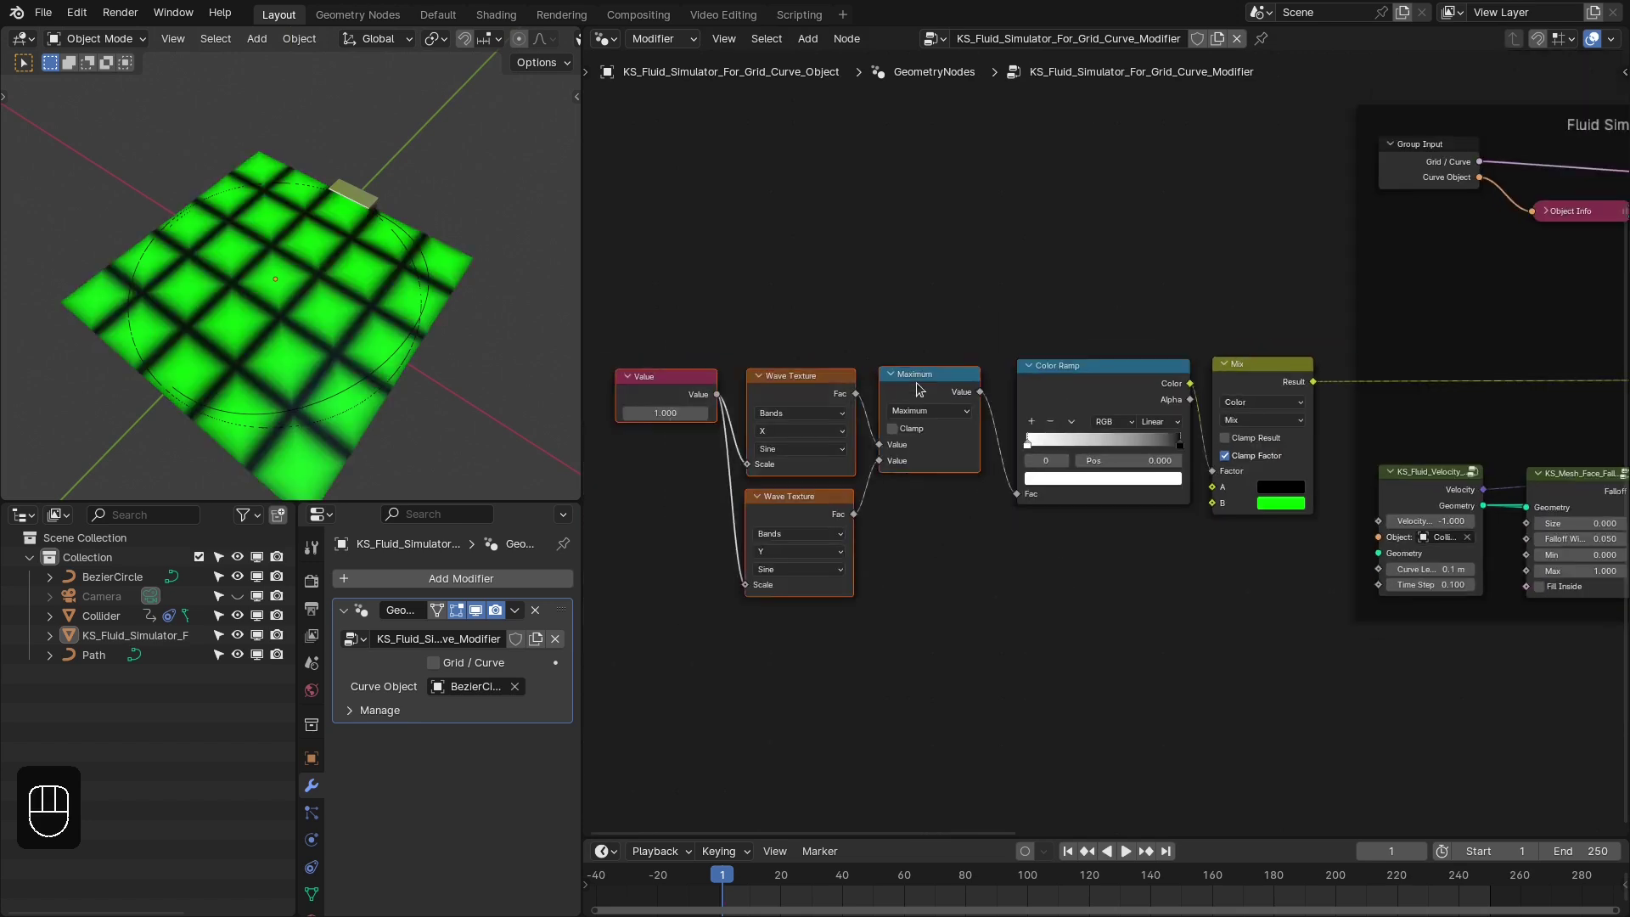
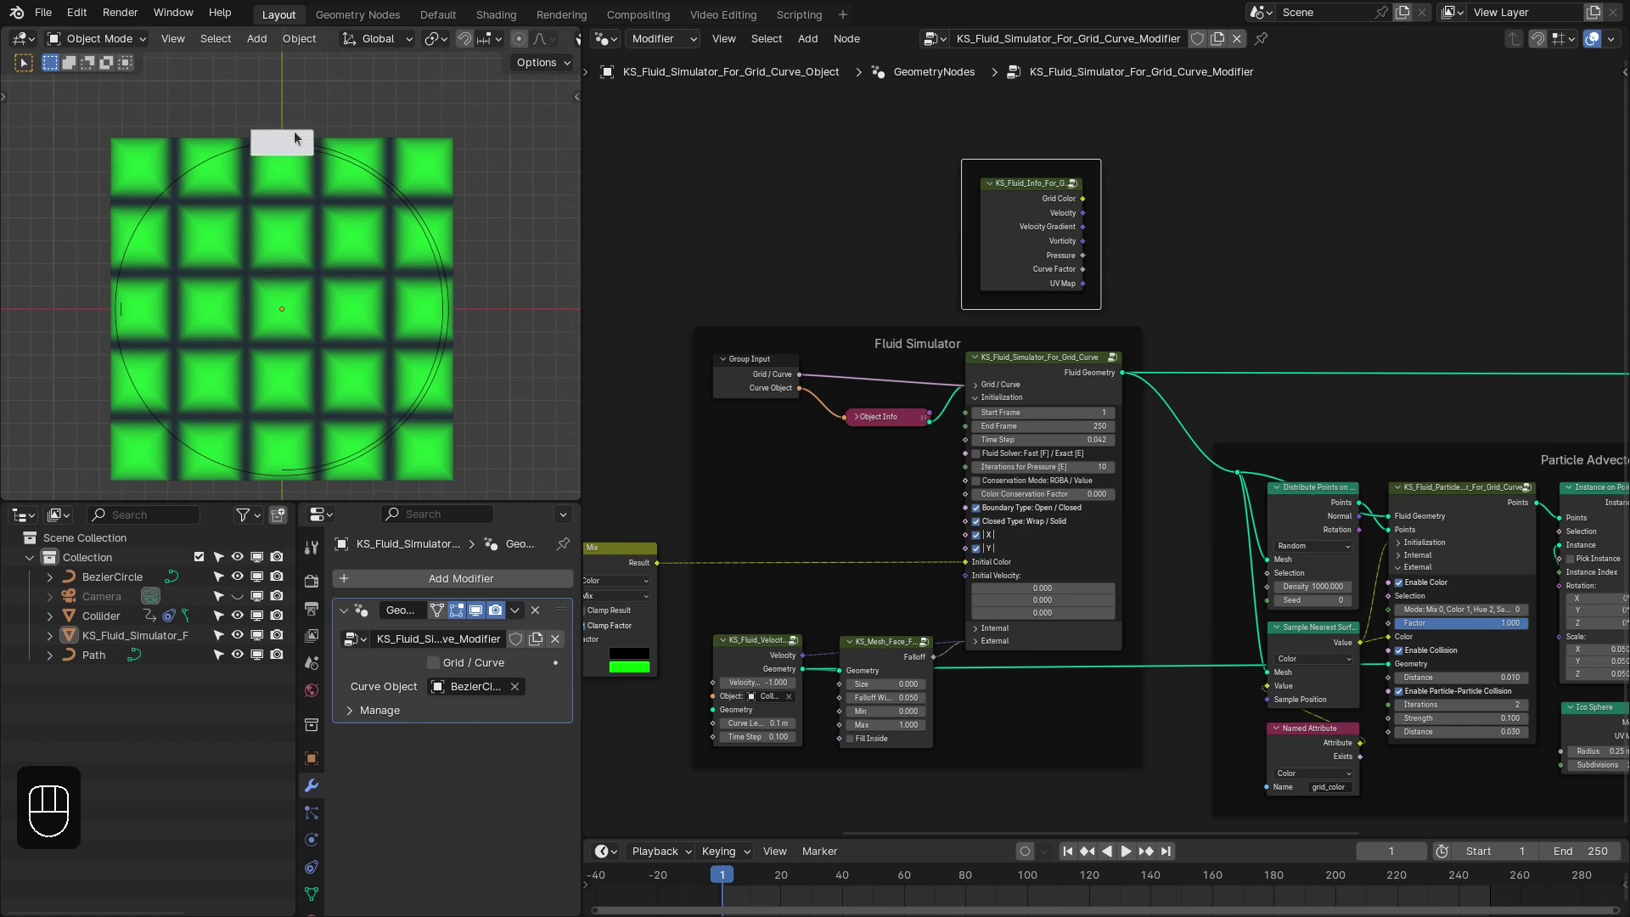
In a maximised top view, add an Ico Sphere collider, shrink it and place it at the circle's top
right_click(284, 140)
key("ctrl+space")
key("z")
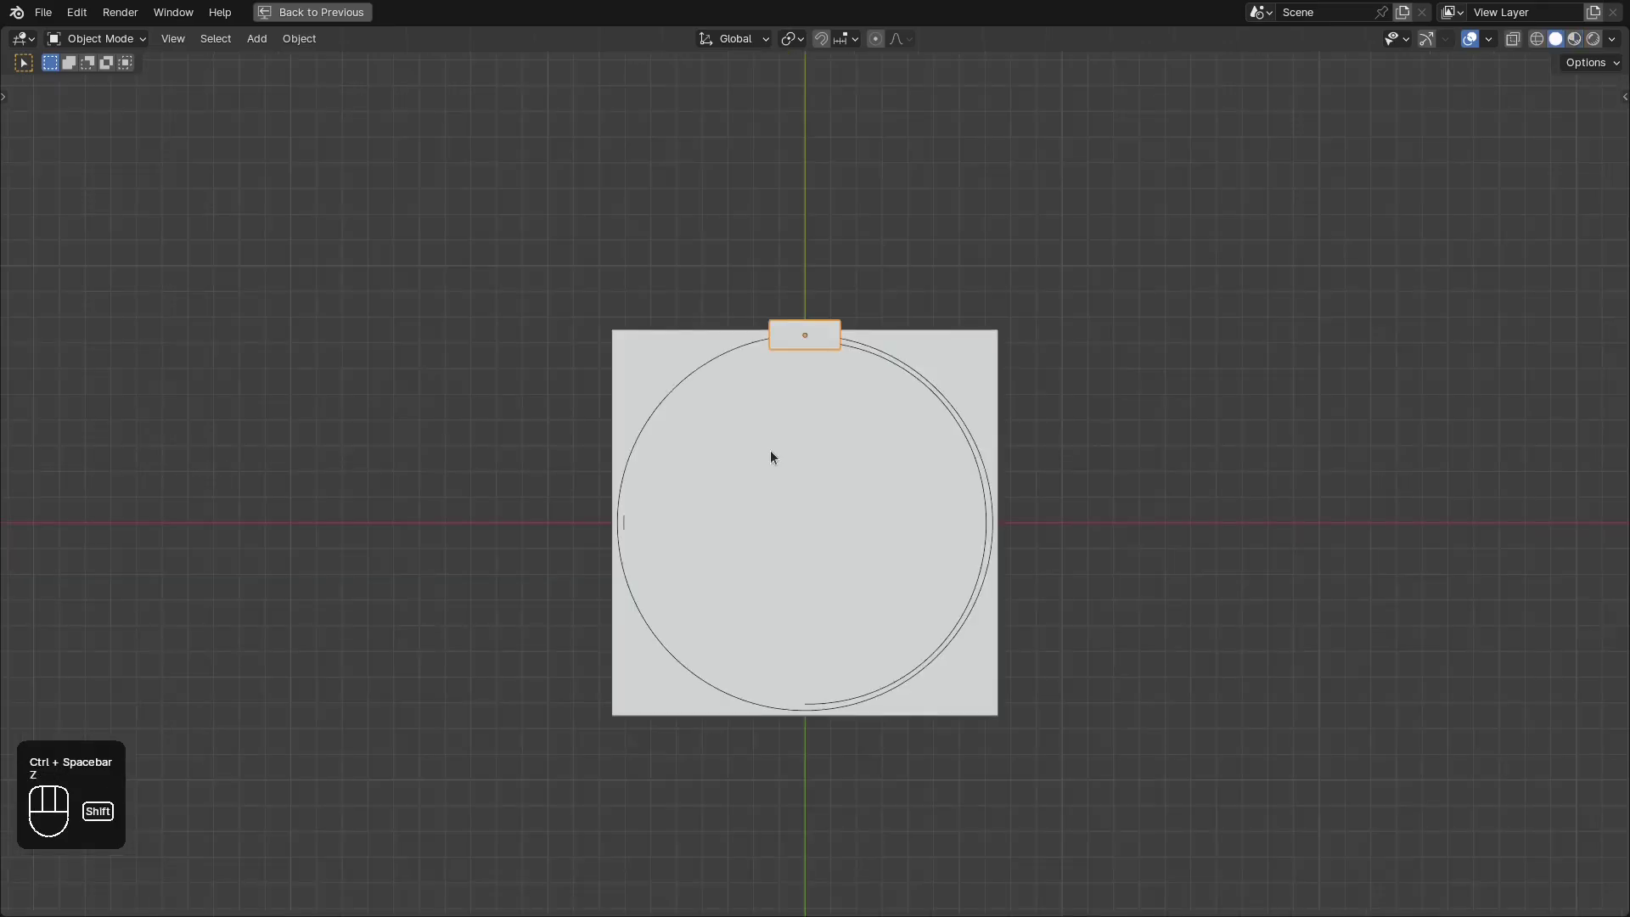
key("shift+s")
middle_click(759, 376)
key("Tab")
key("x")
key("shift+a")
key("s")
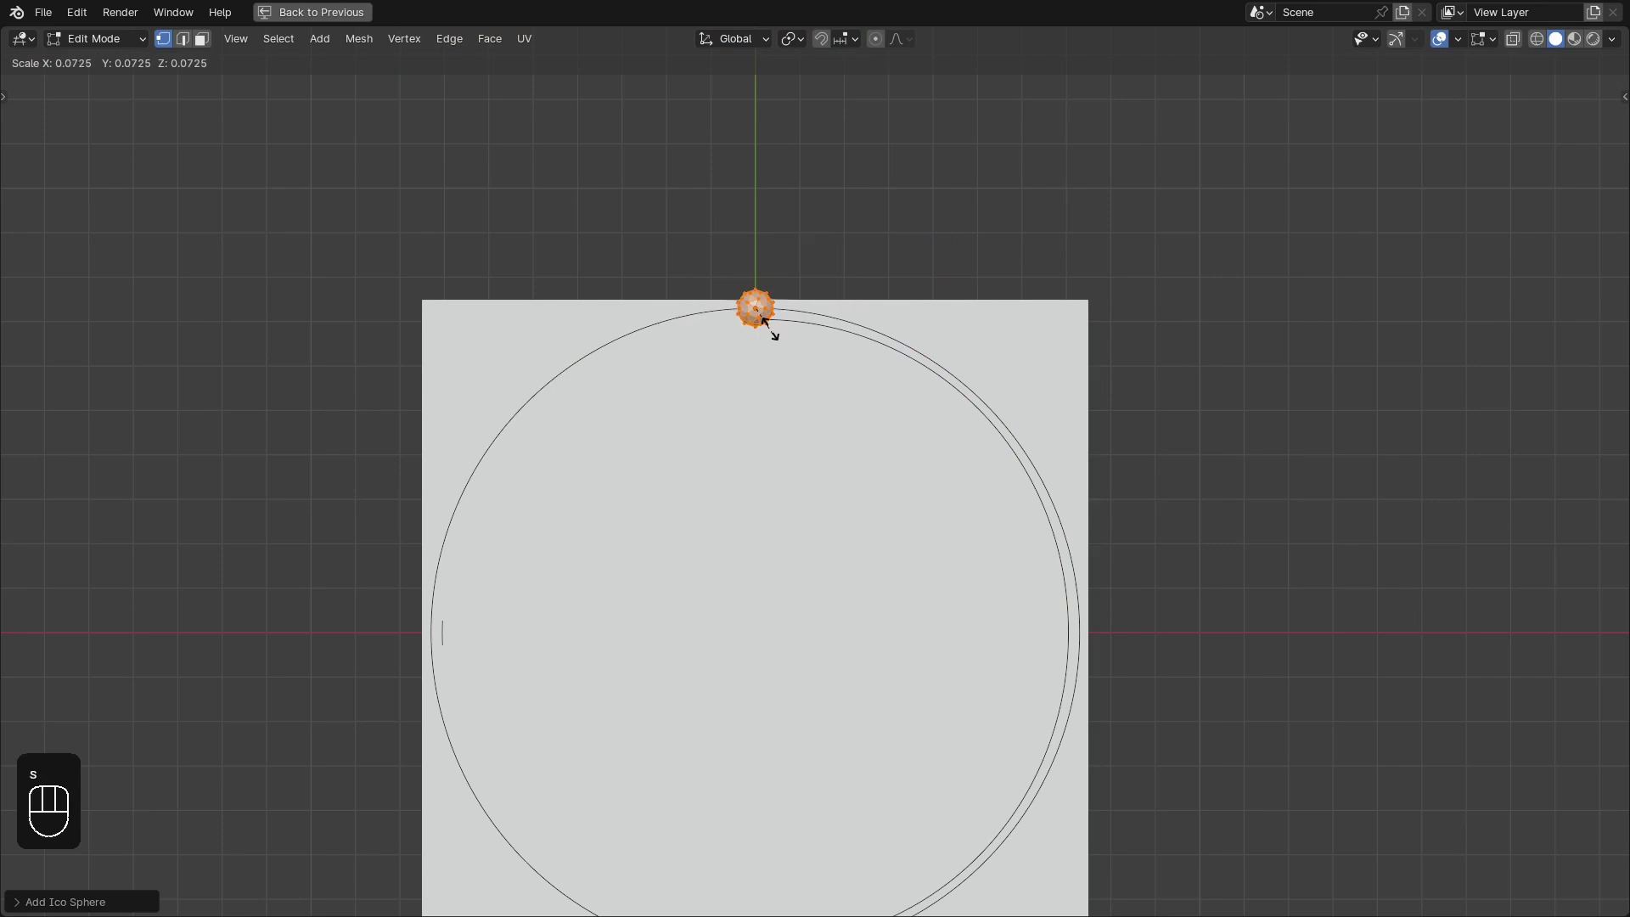
key("Tab")
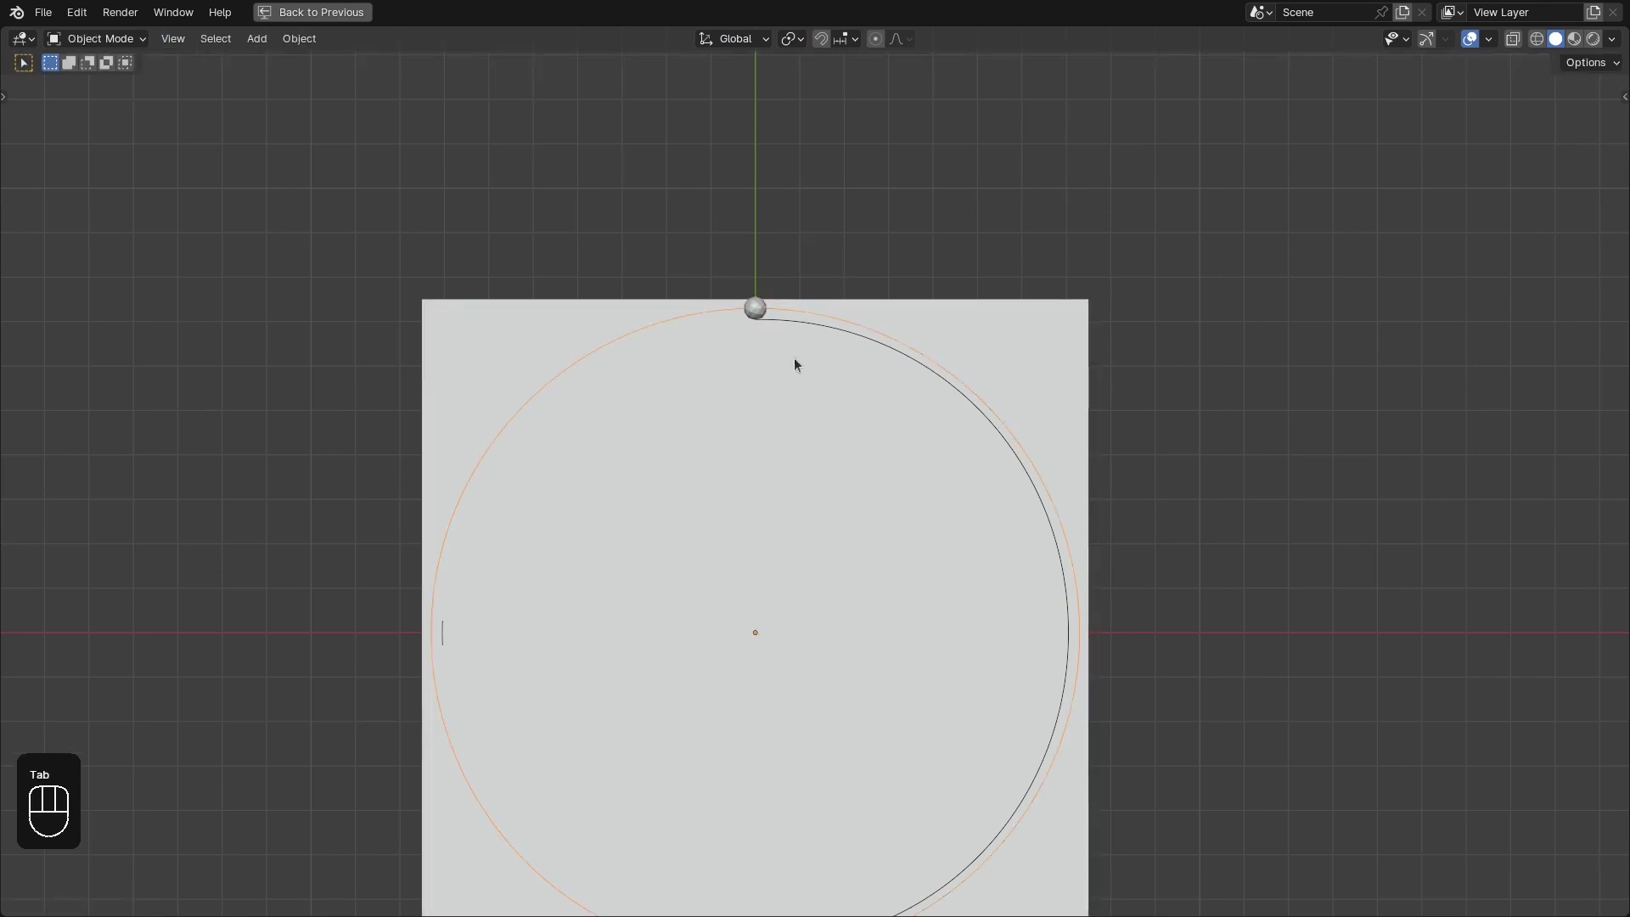
Scale the BezierCircle path down so it sits inside the grid
key("s")
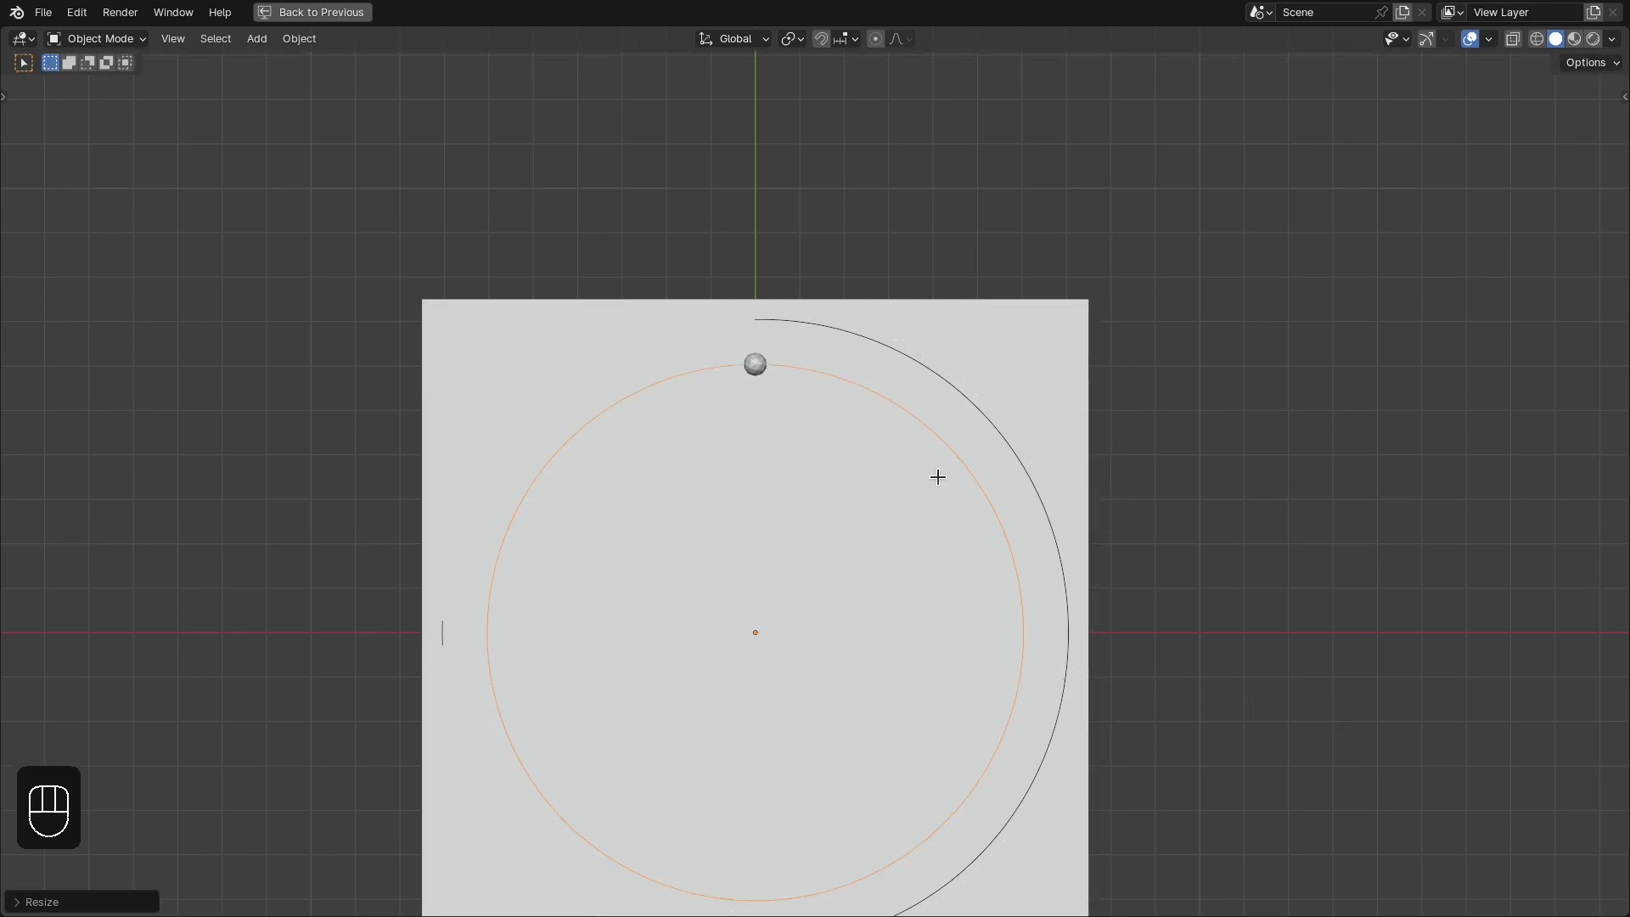
key("Tab")
key("Tab")
key("ctrl+space")
left_click_drag(233, 349, 260, 300)
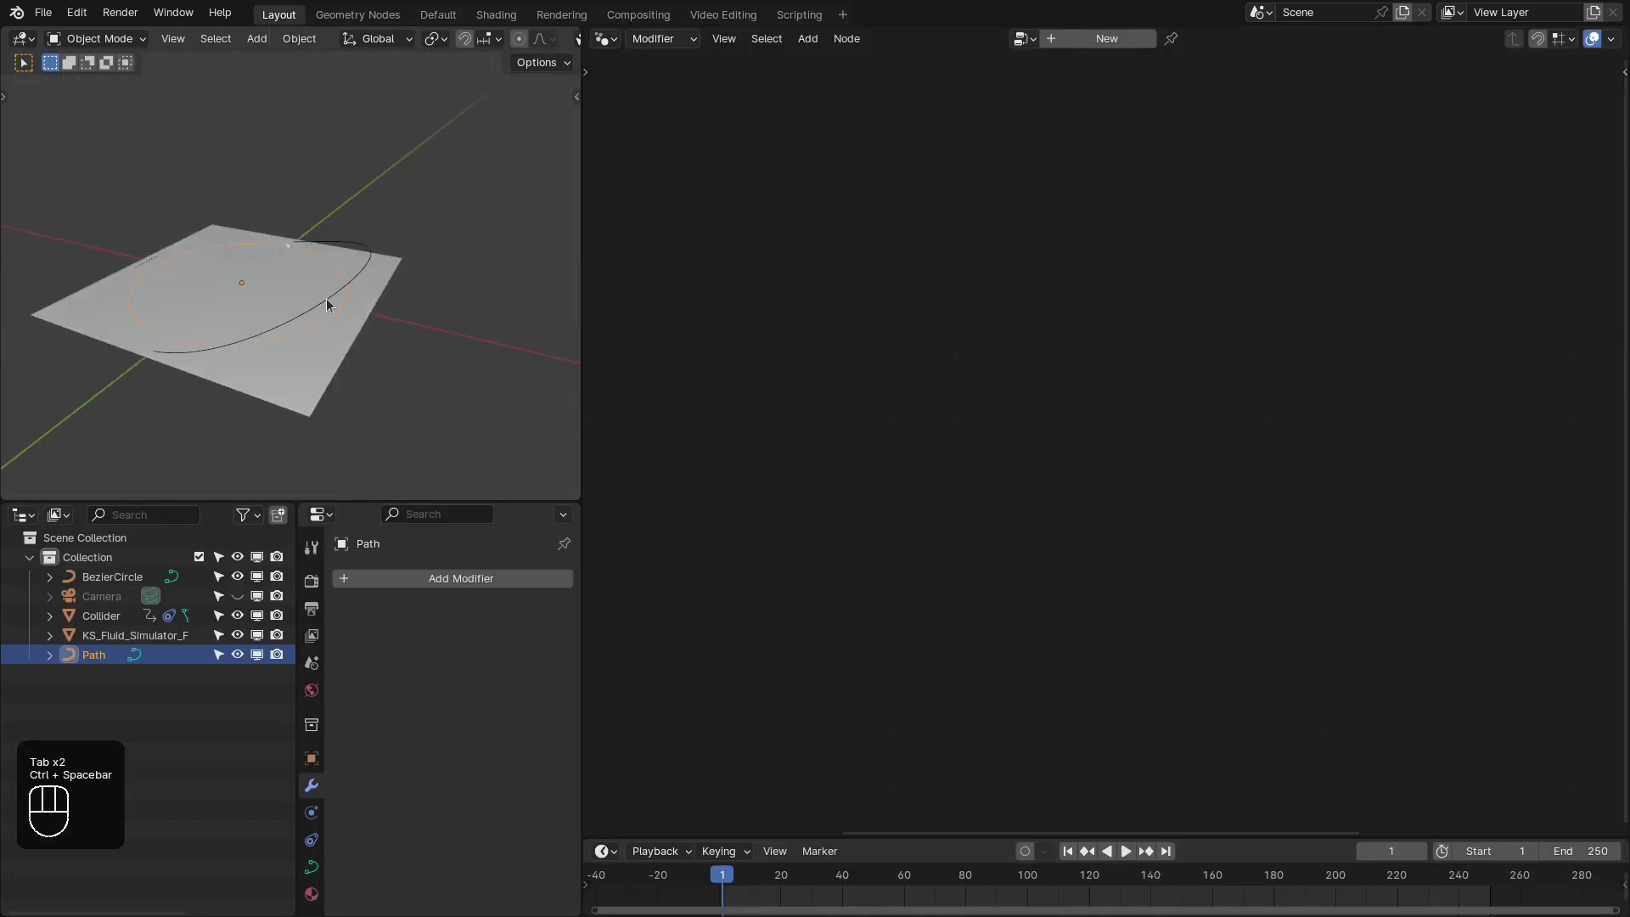
left_click(370, 262)
Enable colour injection with a magenta external colour on the simulator and collapse the panel
key("x")
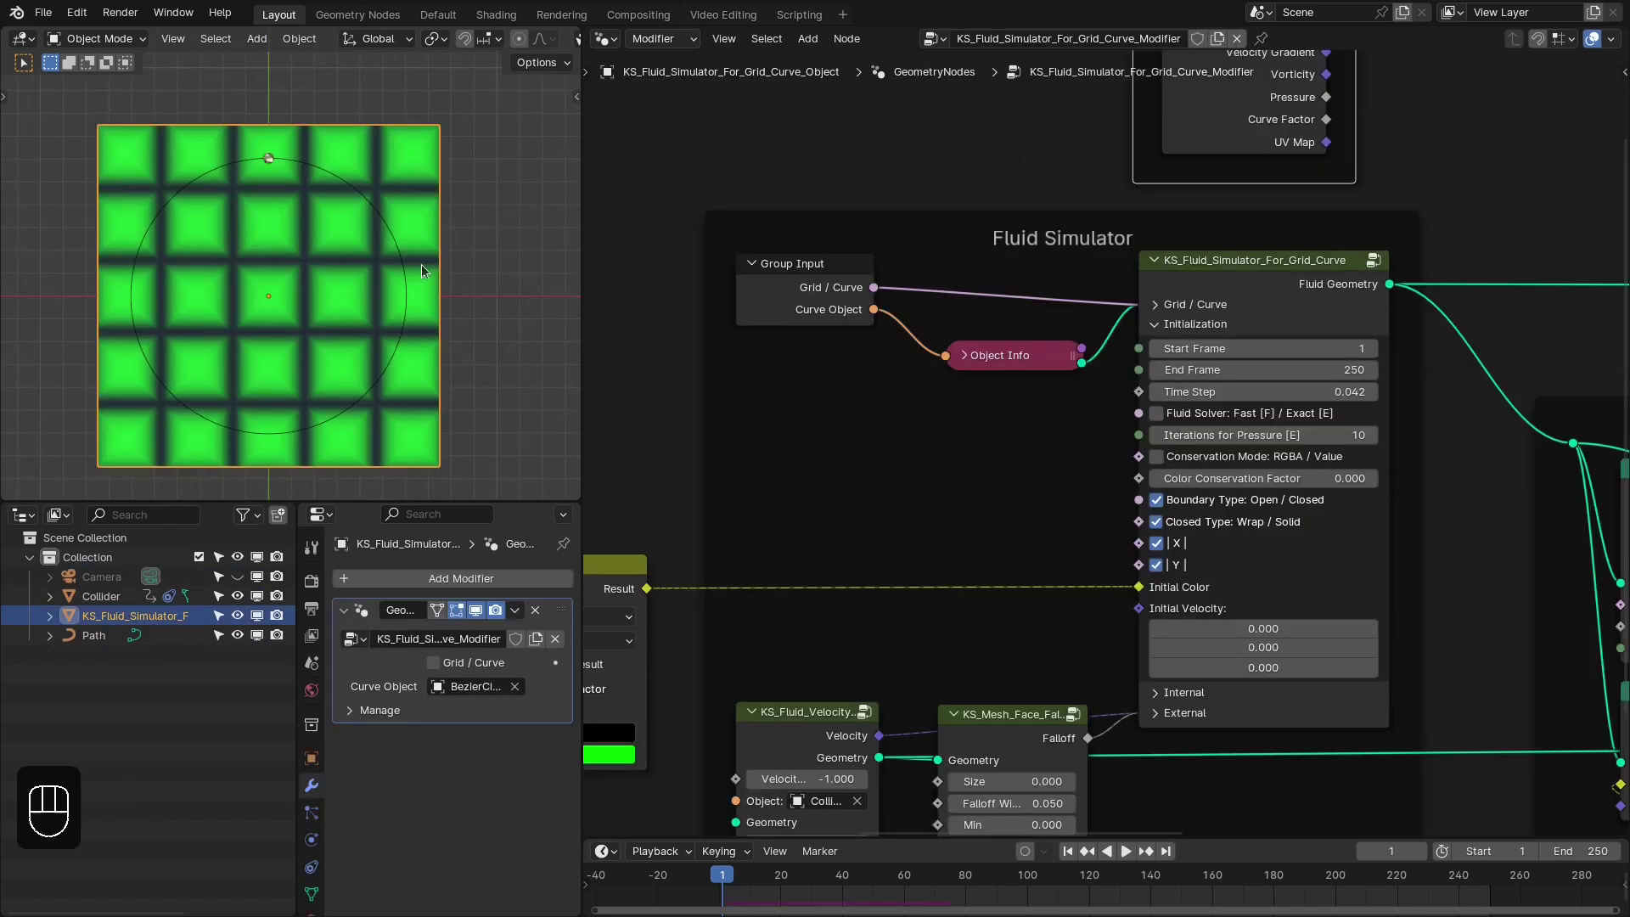
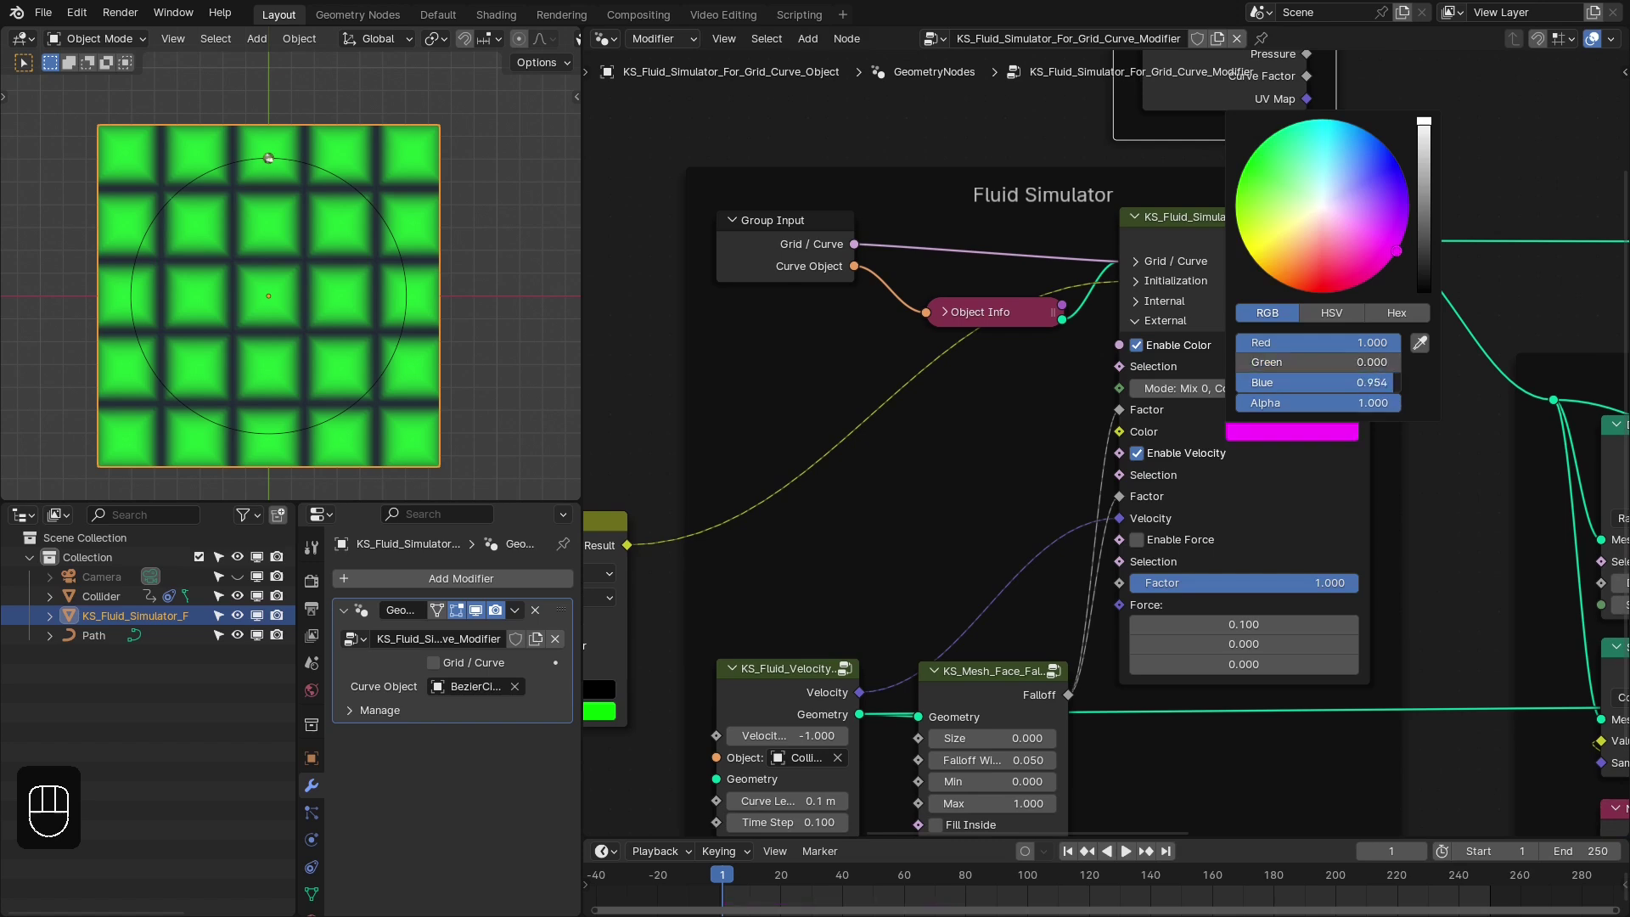
left_click(1150, 322)
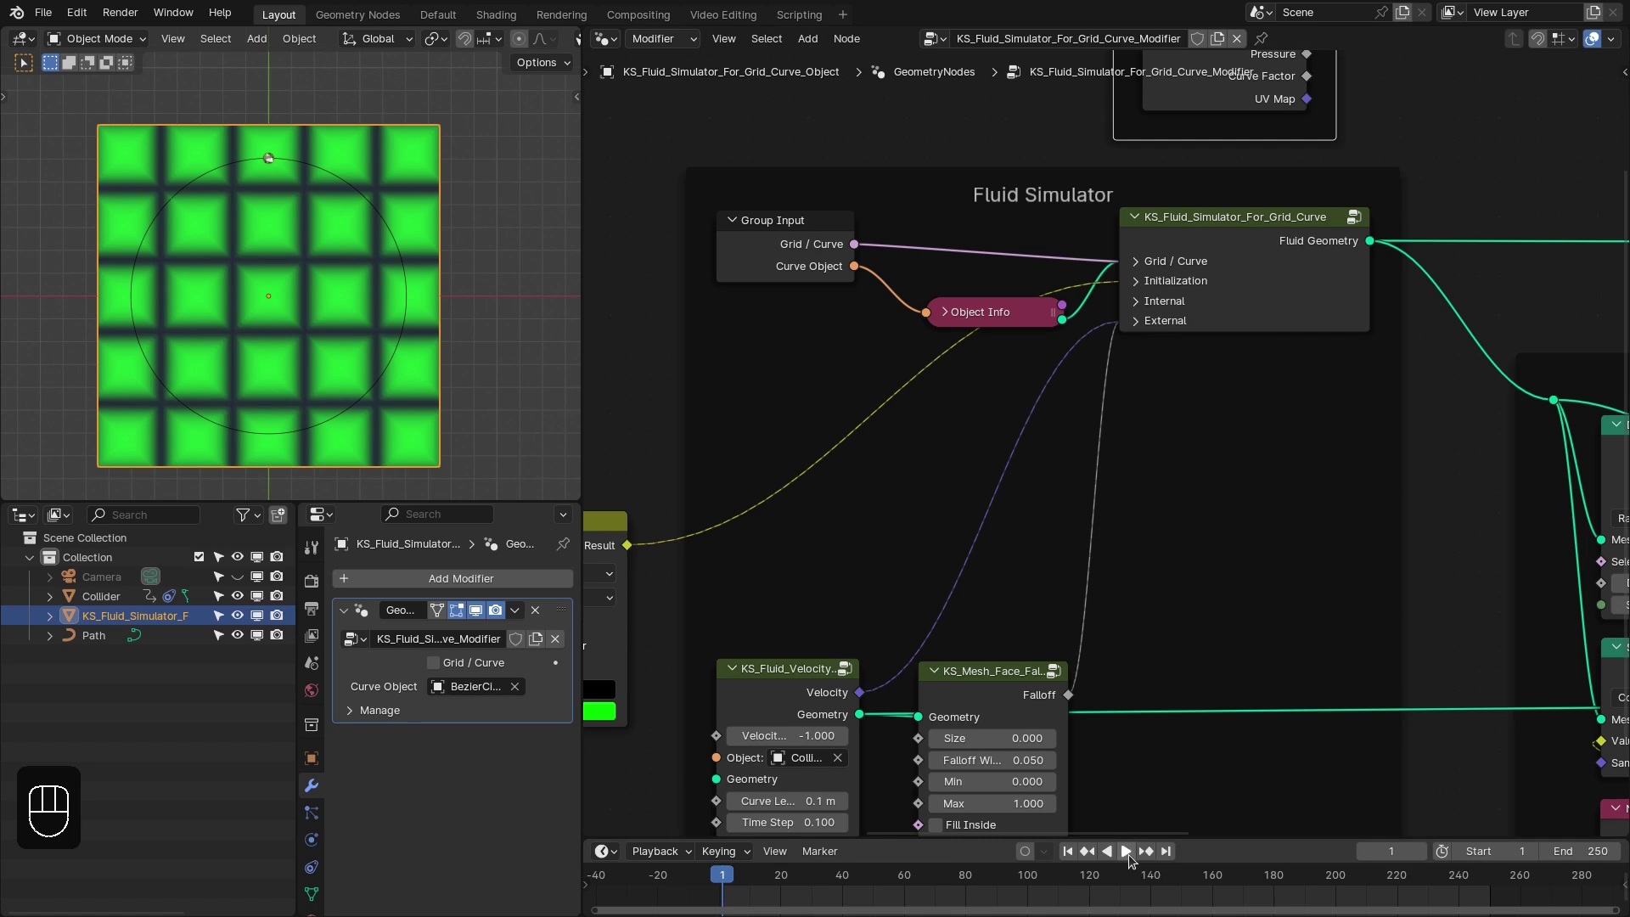
Play the simulation and frame the dye trail behind the collider sphere up close
left_click(1123, 849)
left_click_drag(365, 256, 394, 306)
left_click_drag(344, 321, 401, 344)
key("space")
middle_click(376, 375)
middle_click(371, 321)
middle_click(402, 337)
left_click_drag(751, 884, 766, 705)
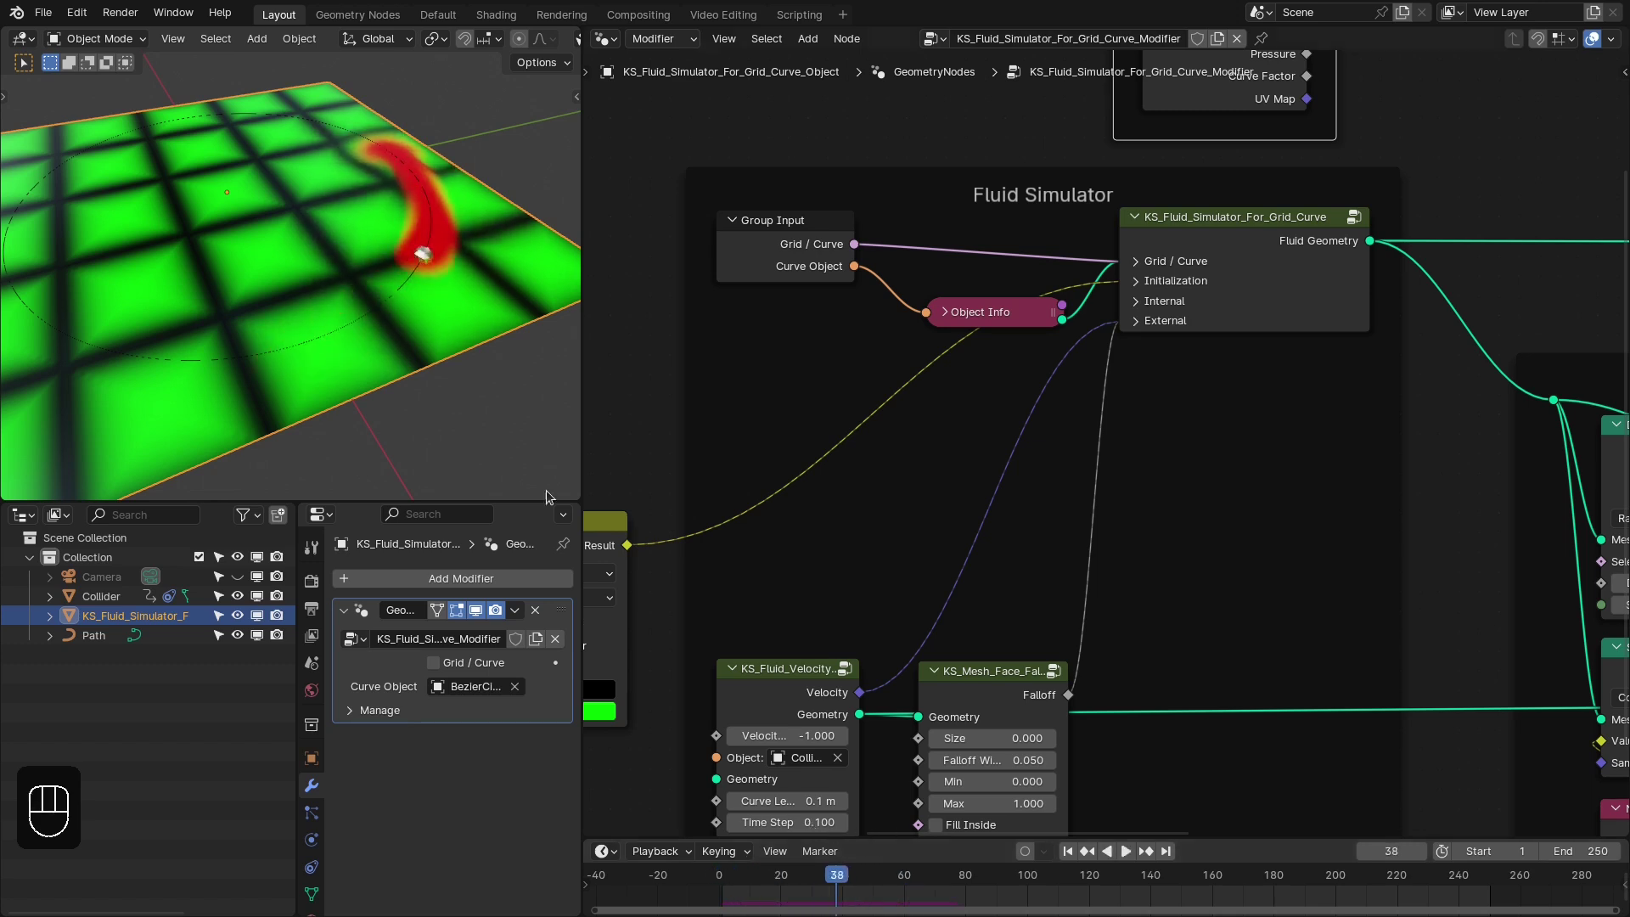
left_click_drag(779, 885, 796, 810)
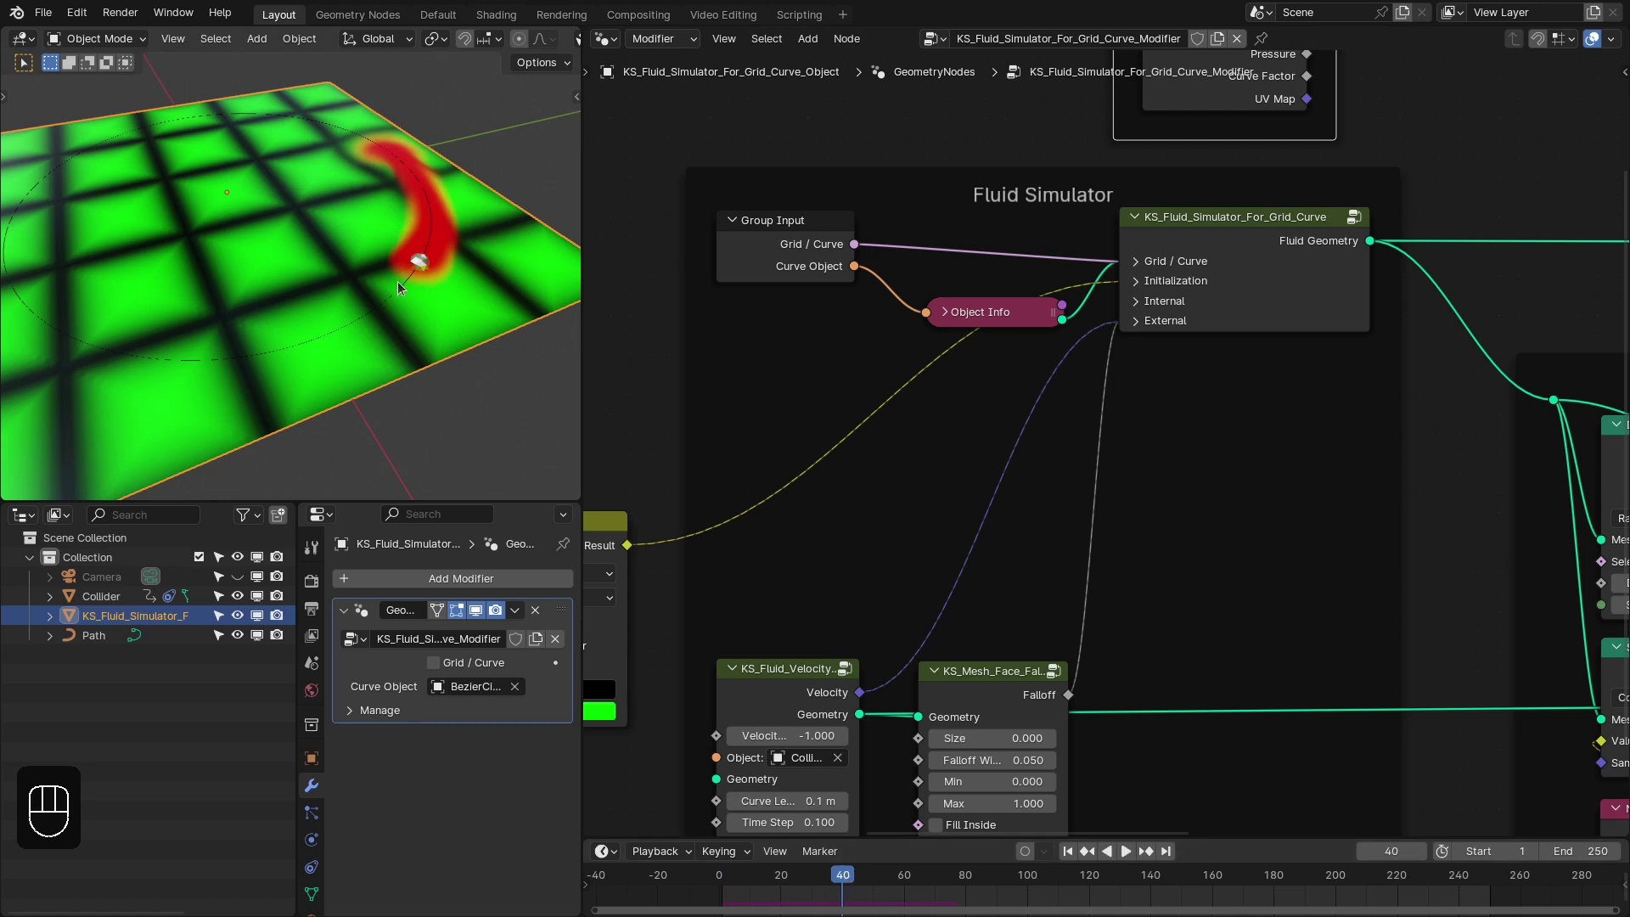
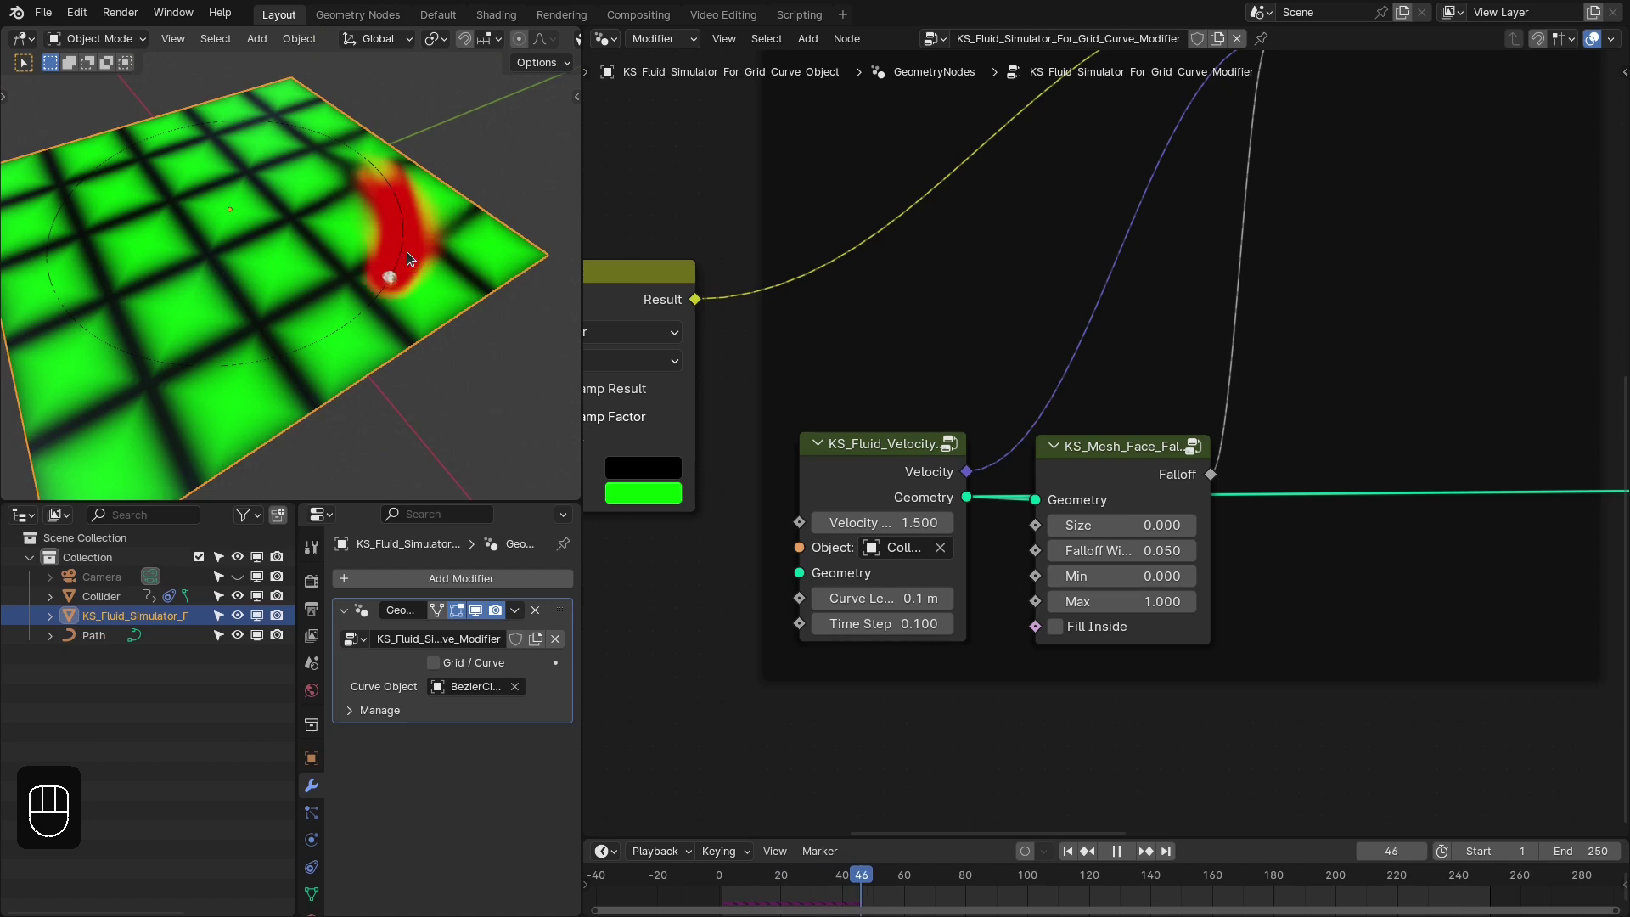
Set KS_Fluid_Velocity to 1.5, replay from the start and stop playback
key("space")
key("space")
key("shift+Left")
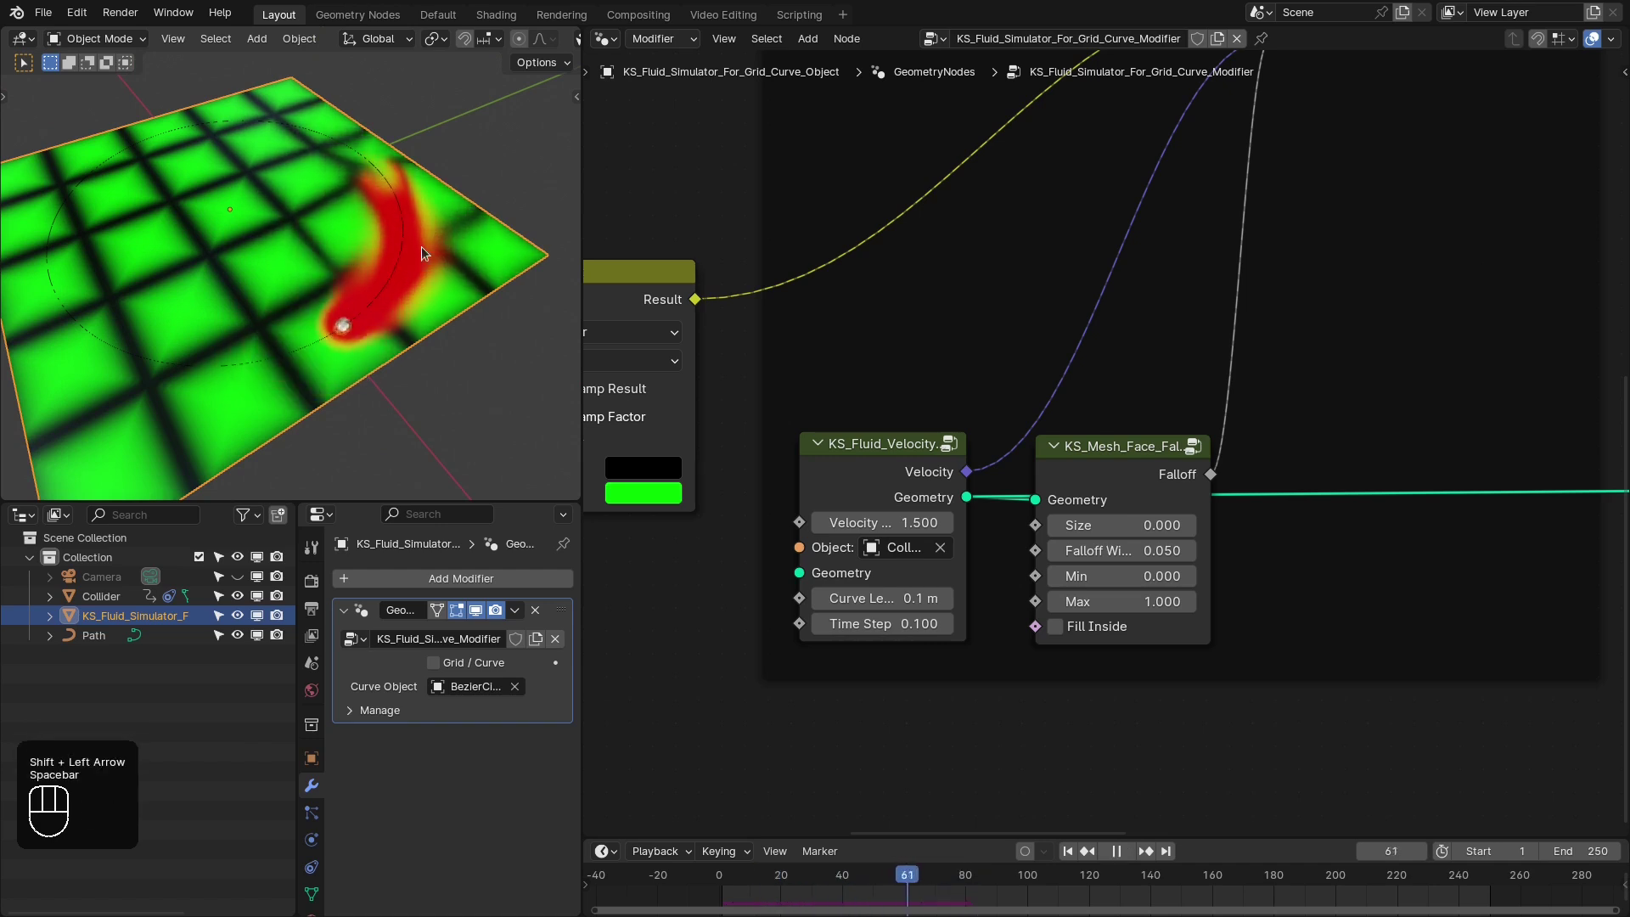
key("space")
left_click(314, 332)
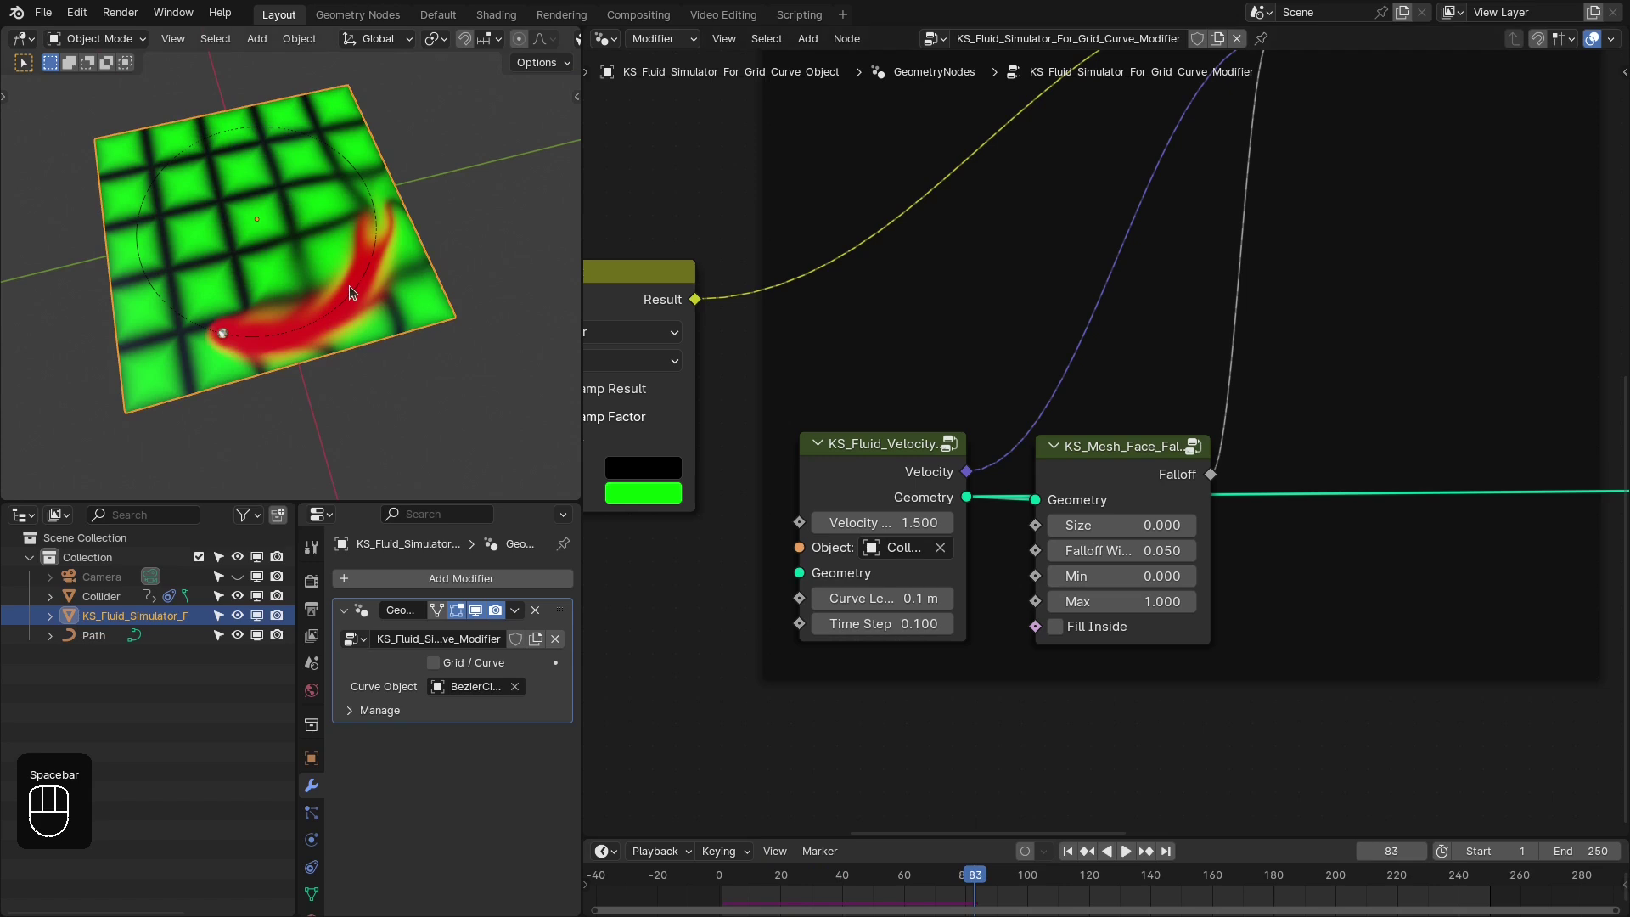
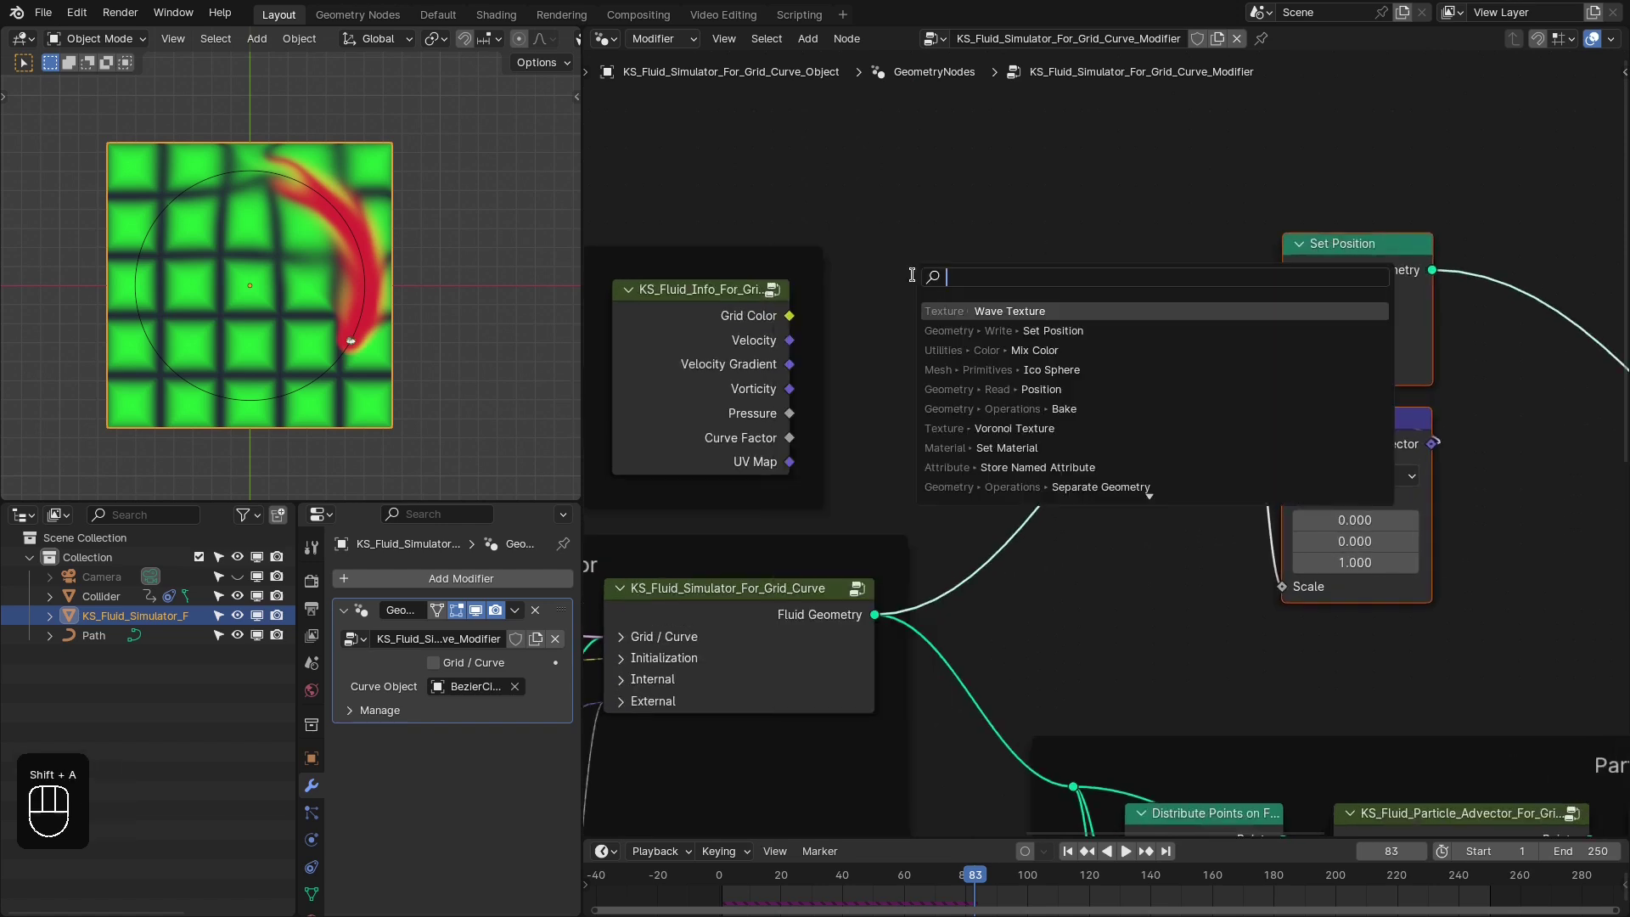
Feed the fluid Grid Color into the Multiply math node for the displacement
left_click_drag(944, 386, 926, 353)
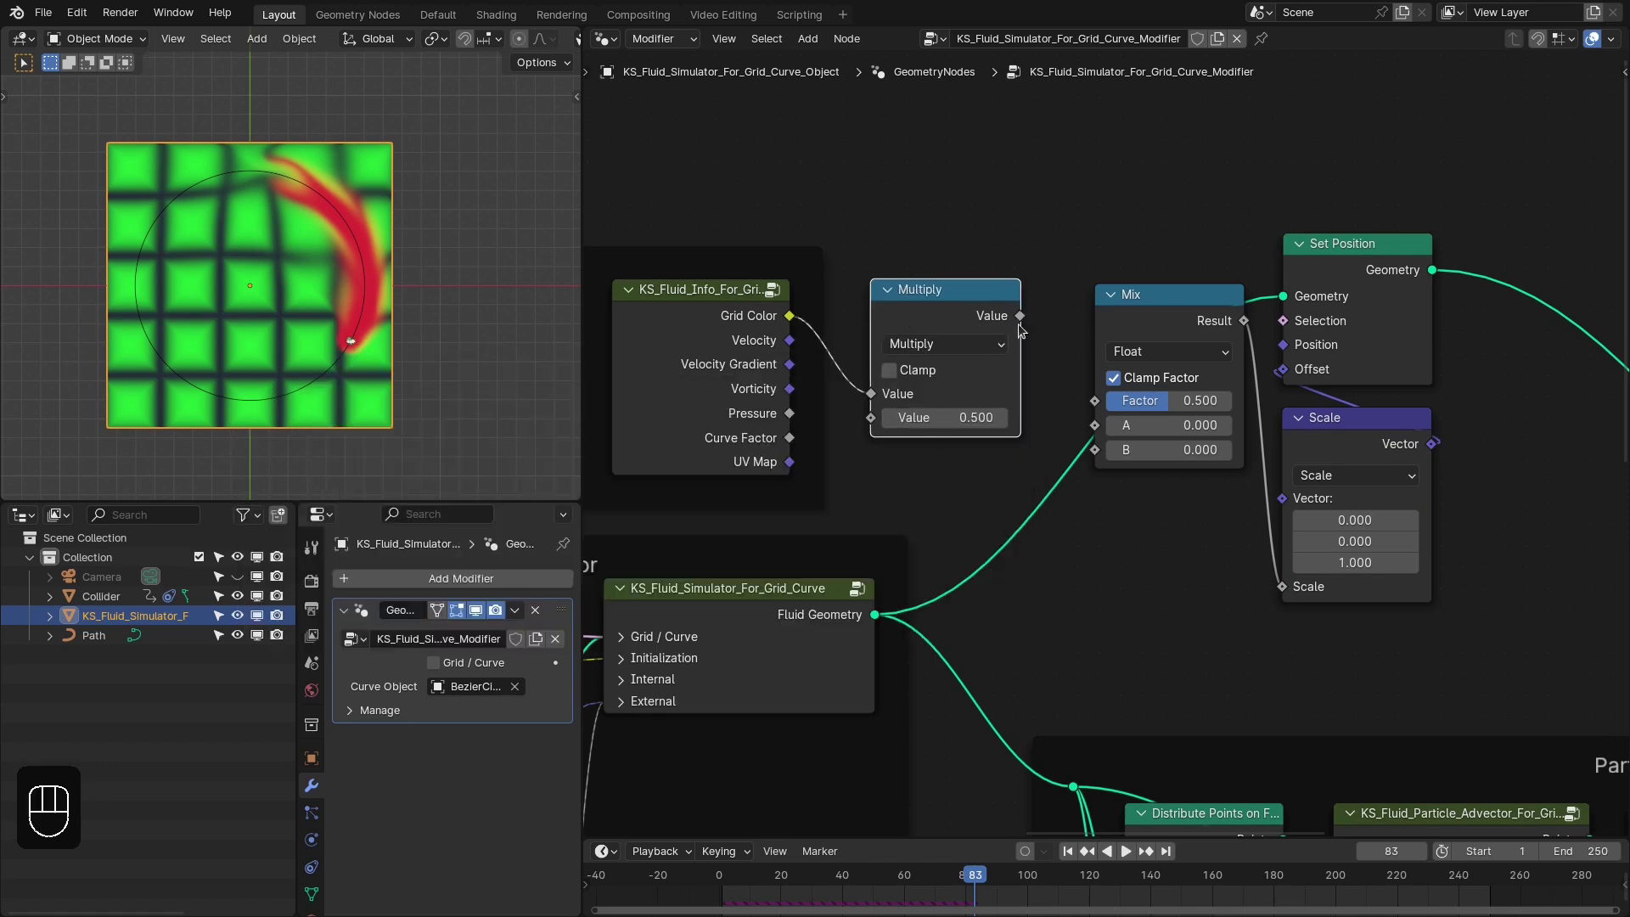
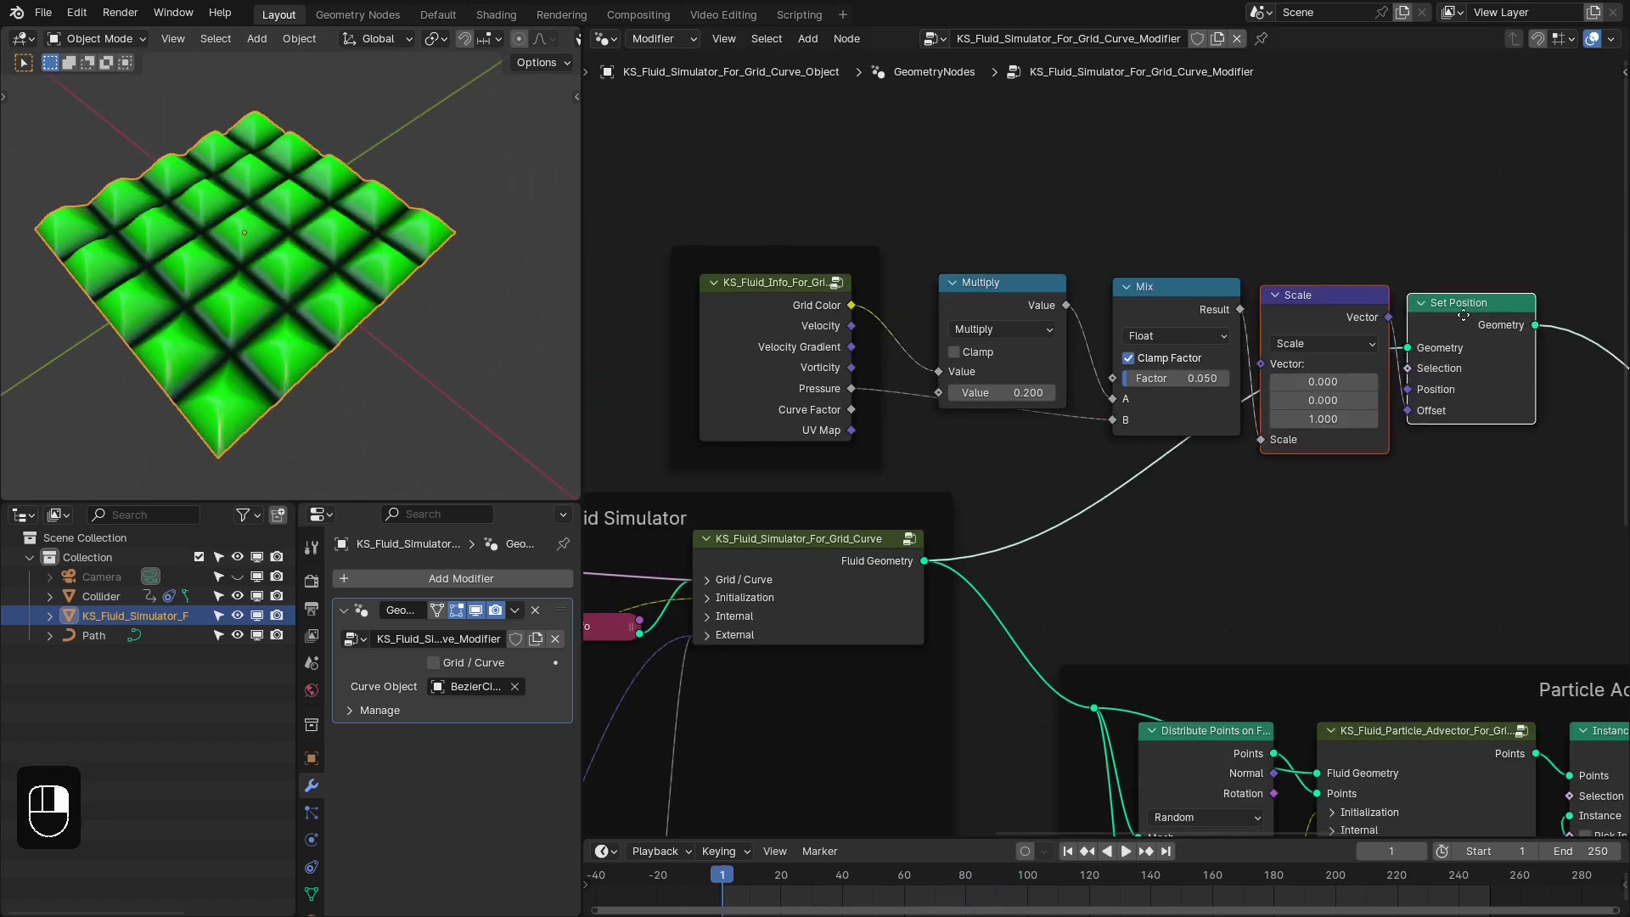
Raise the Mix factor to 1 and play the simulation in plain solid shading
left_click_drag(1484, 328, 1184, 374)
key("z")
key("shift+Right")
key("shift+Left")
key("space")
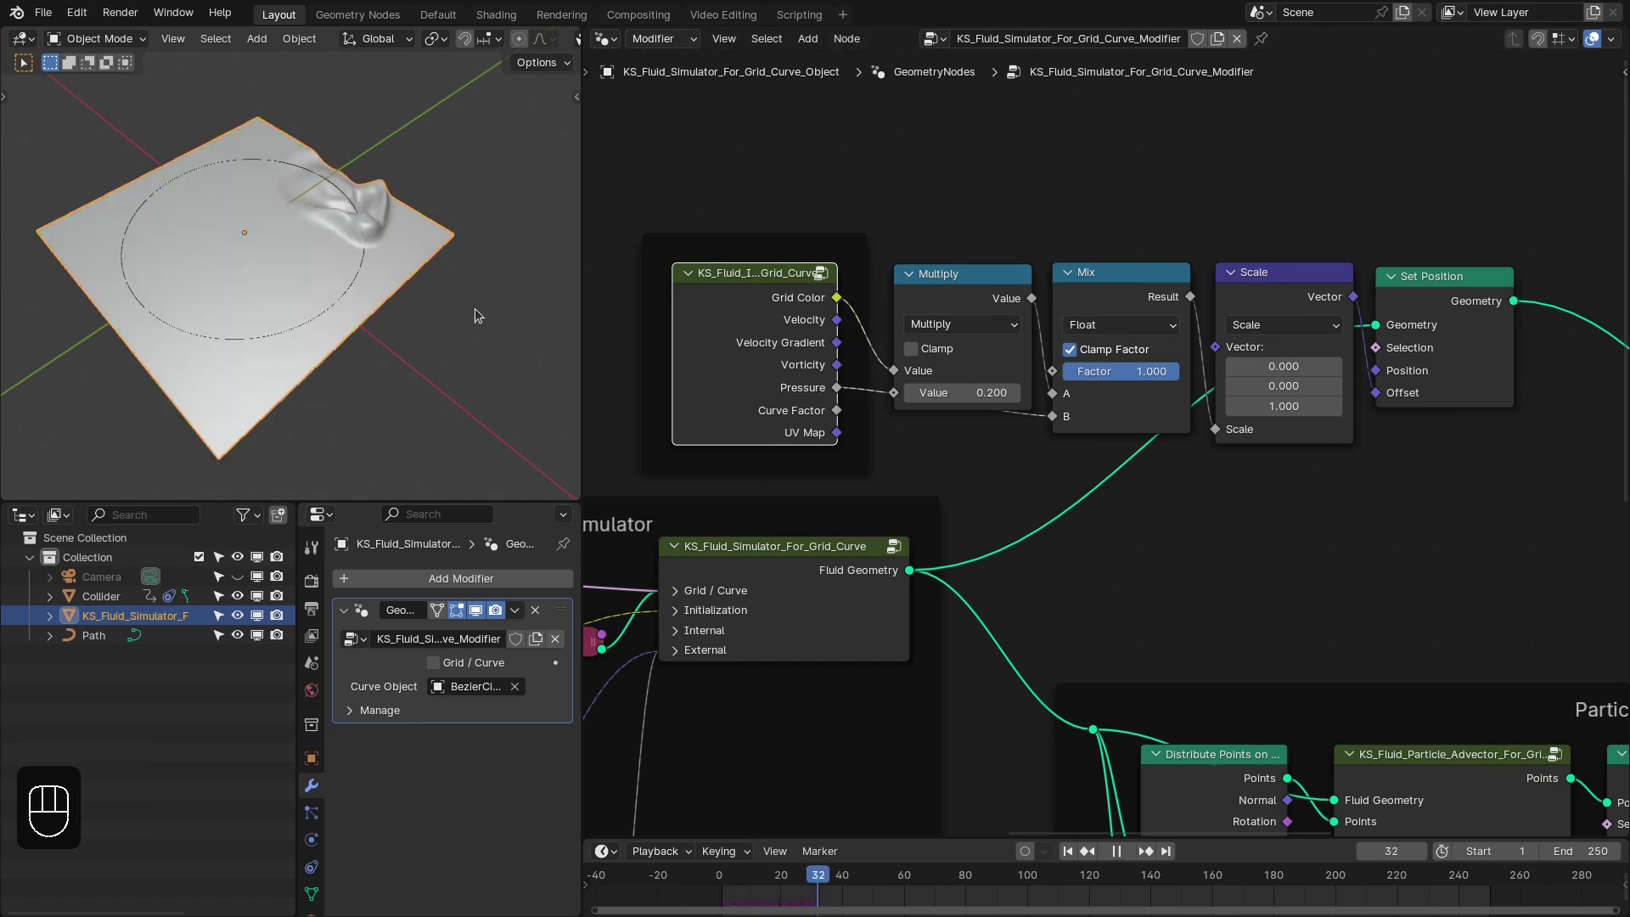
key("space")
Orbit the viewport to inspect the pressure ripples and bumps from a low angle
left_click_drag(739, 890, 811, 901)
middle_click(350, 199)
middle_click(396, 258)
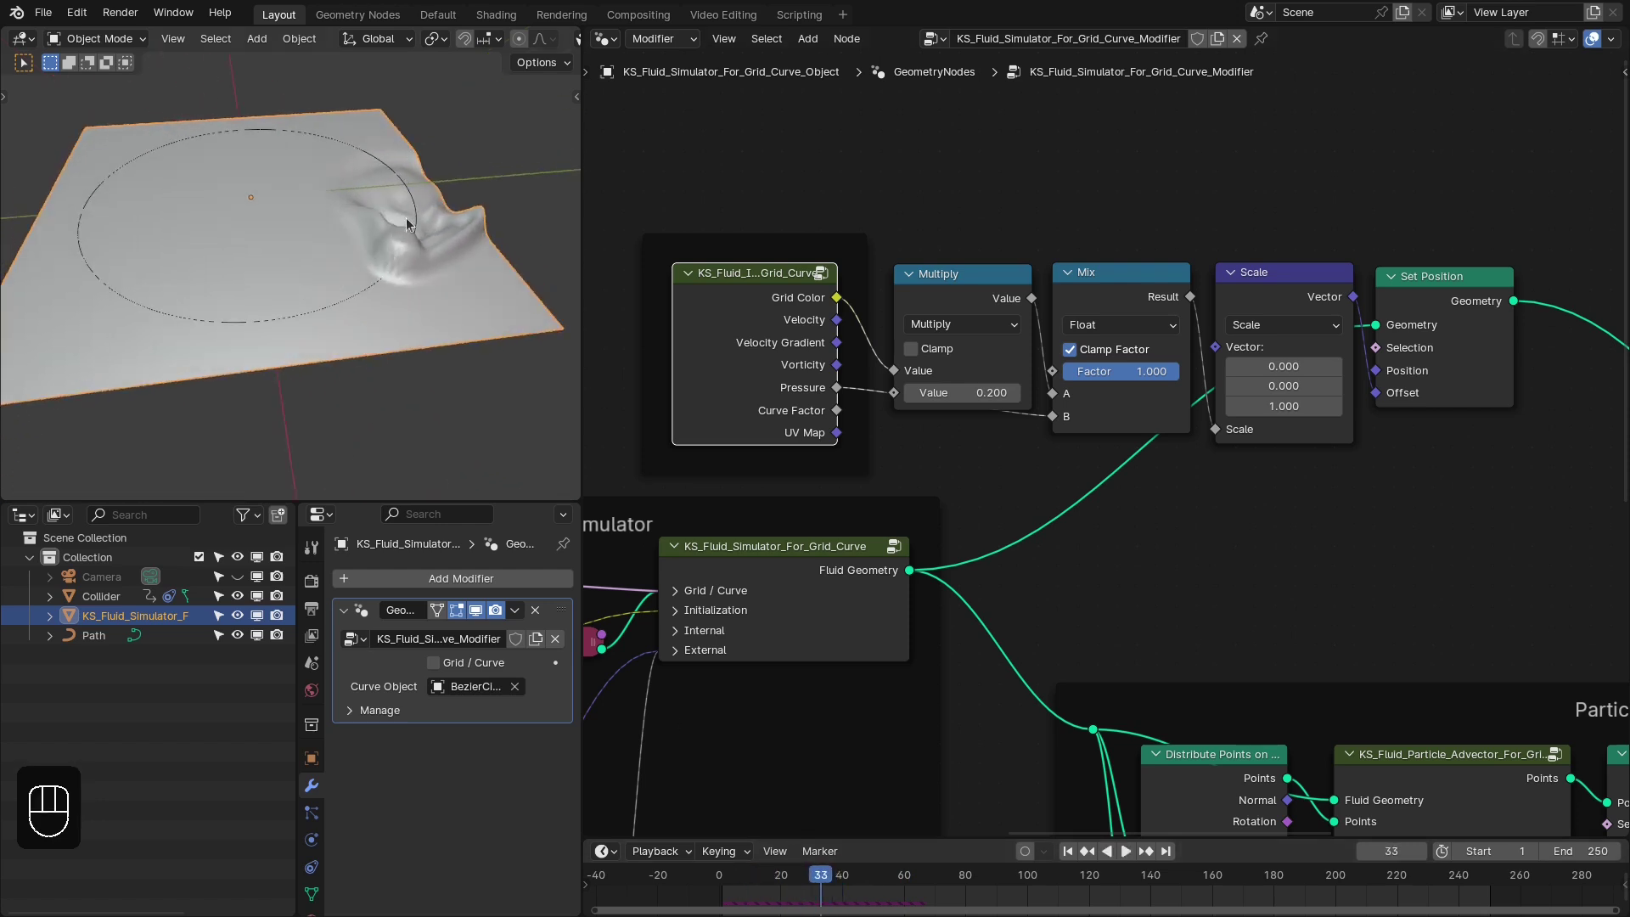
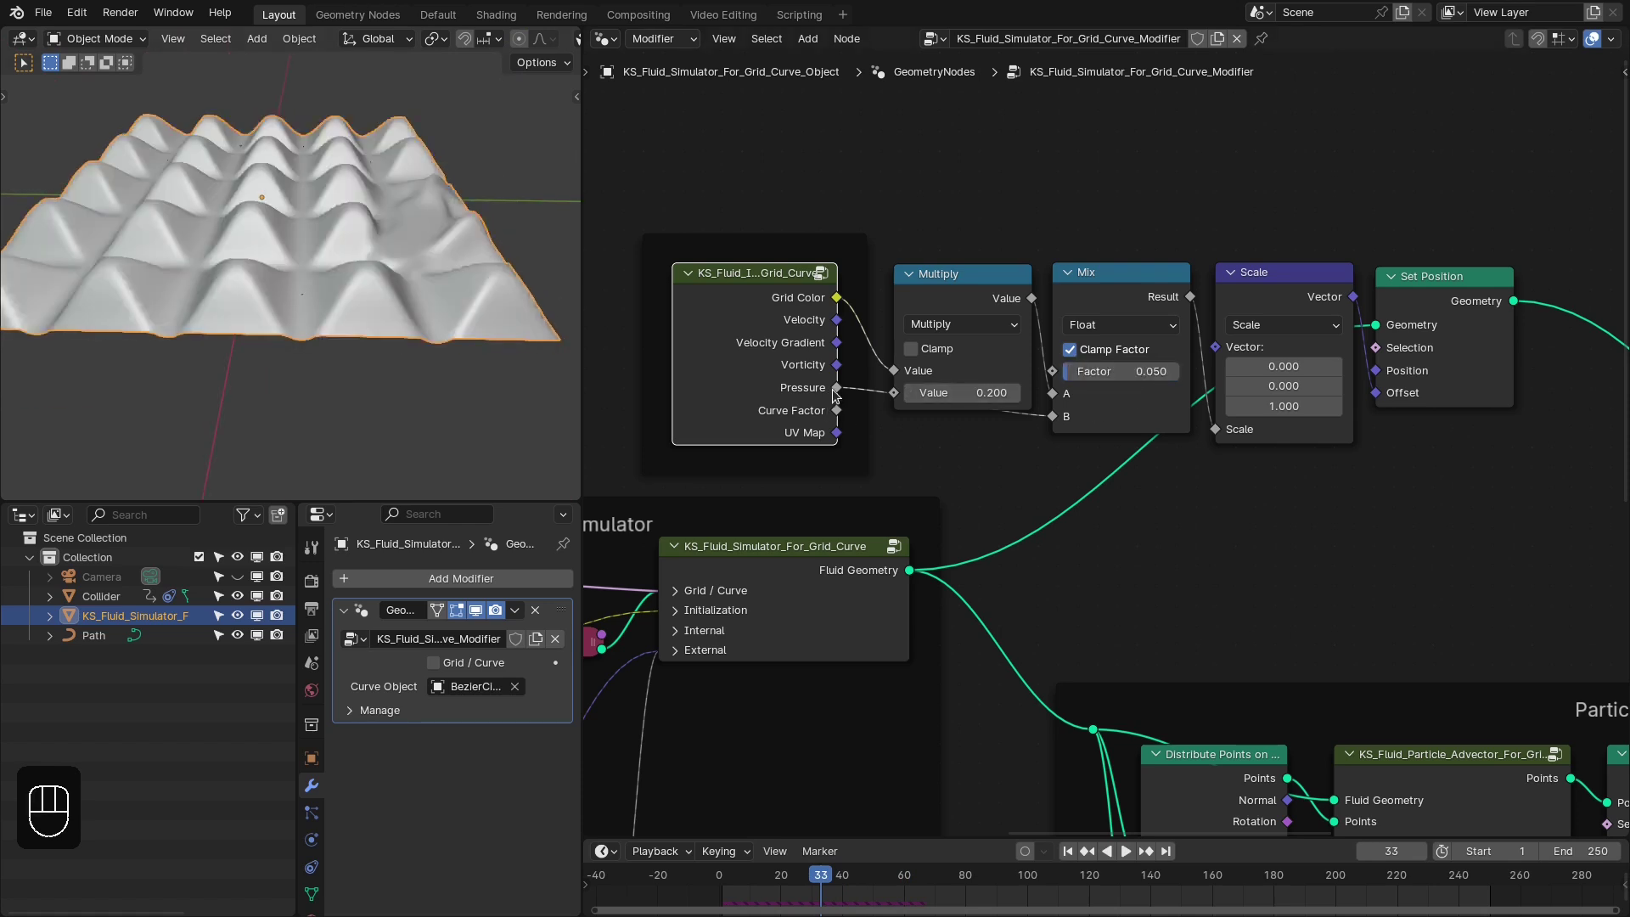
middle_click(496, 259)
middle_click(374, 259)
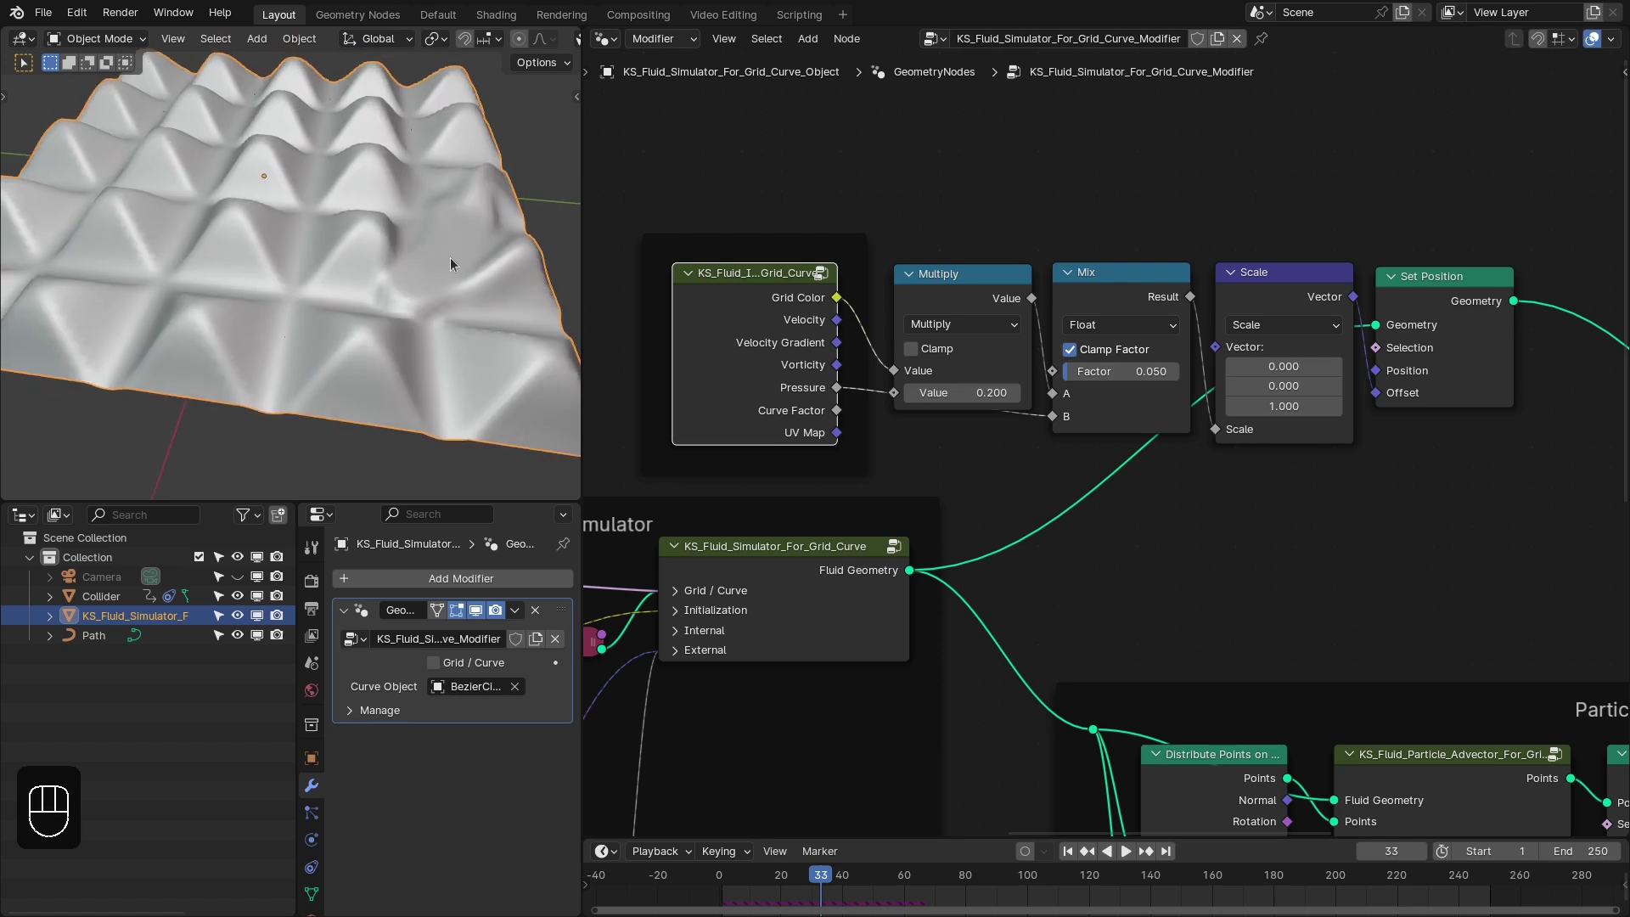
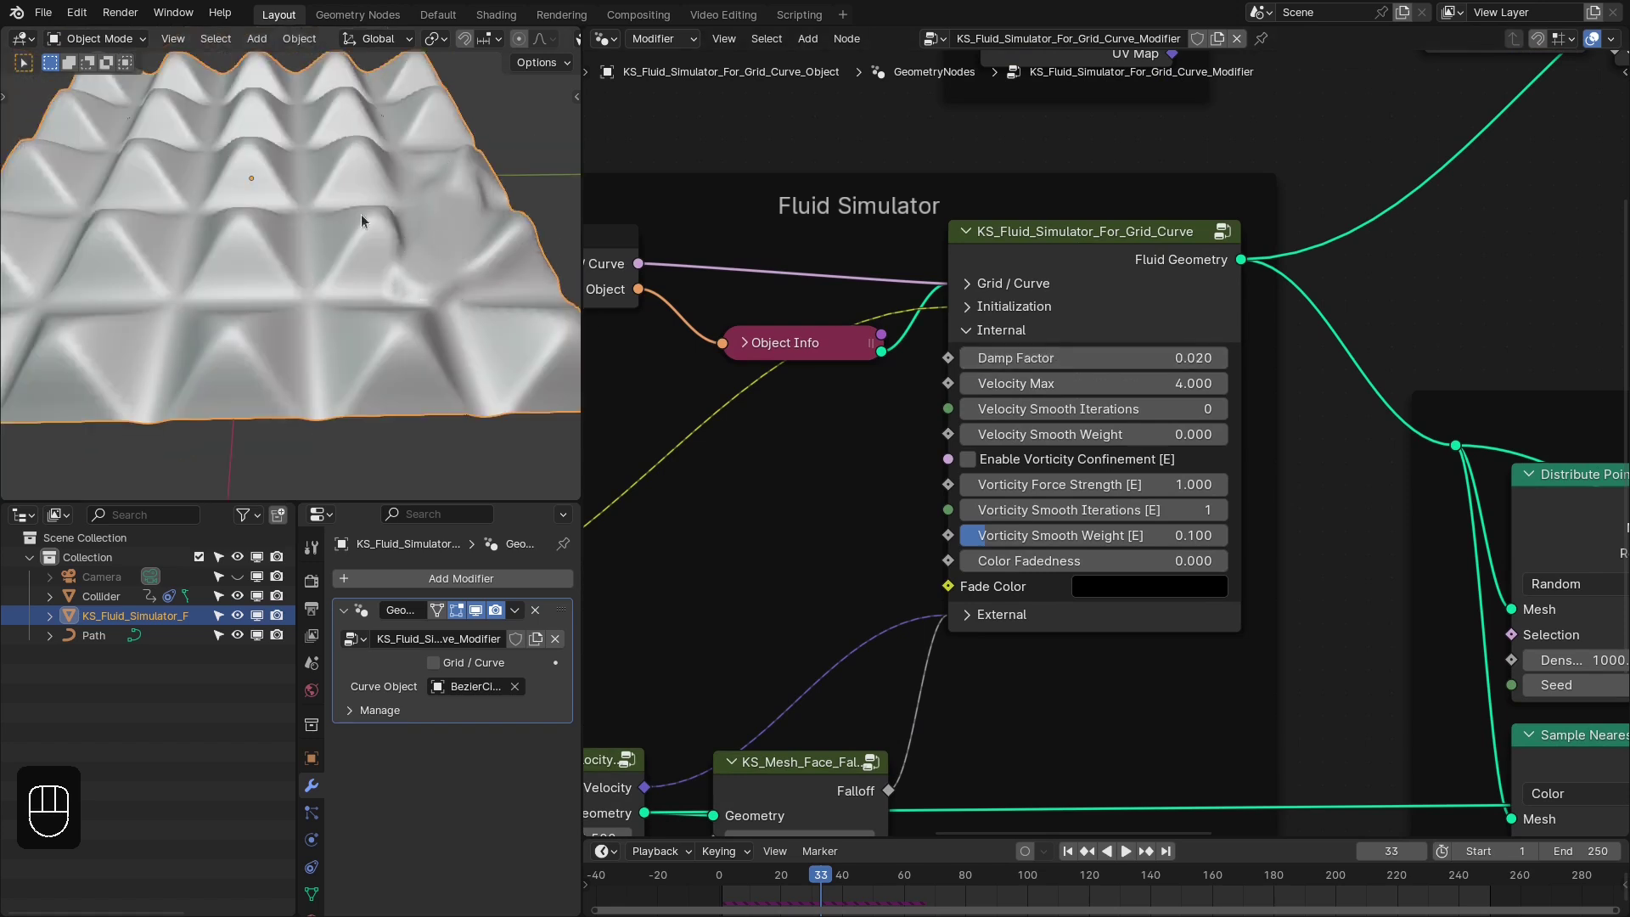
Replay the simulation in coloured material preview, then scrub back to frame 65 and orbit the grid
middle_click(425, 288)
middle_click(309, 217)
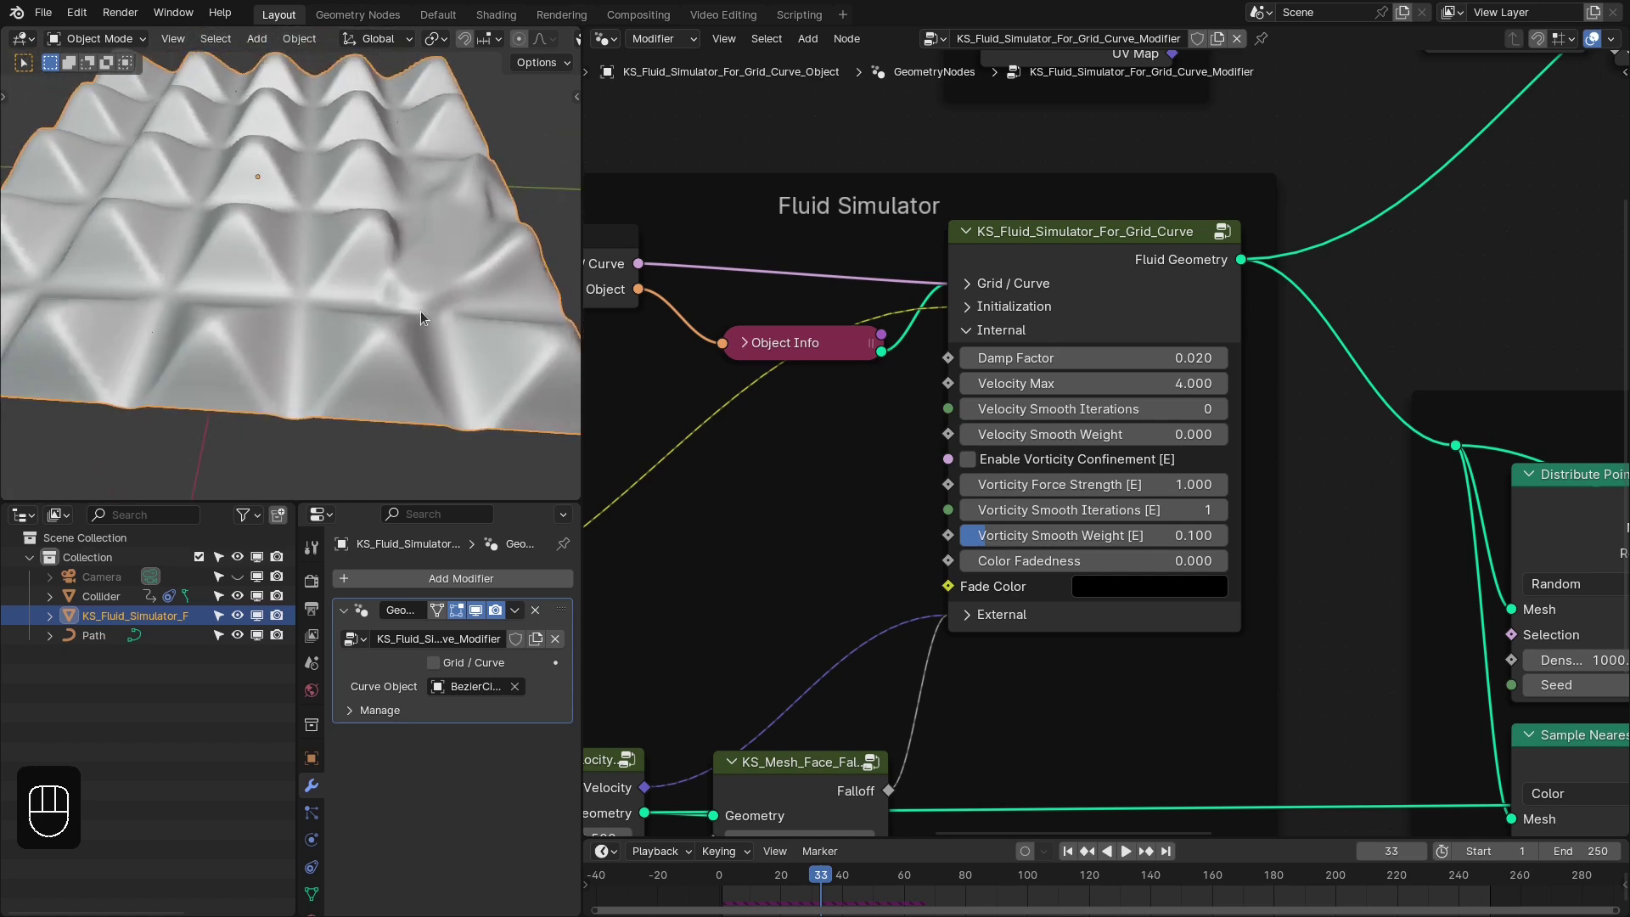
key("shift+Right")
key("shift+Left")
key("space")
key("z")
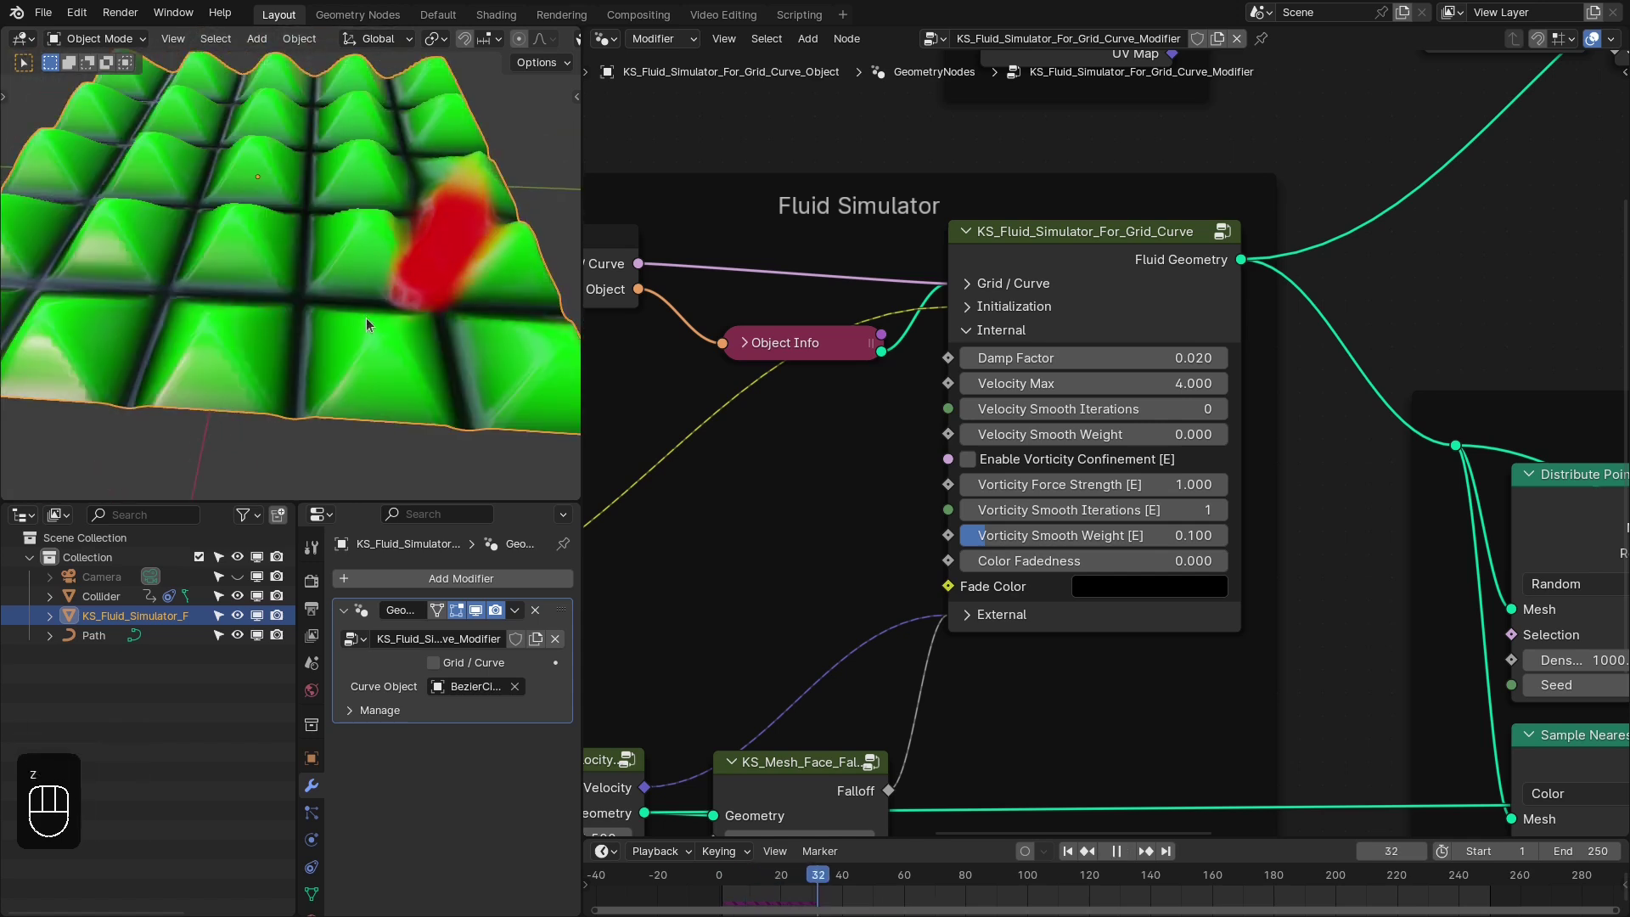
key("space")
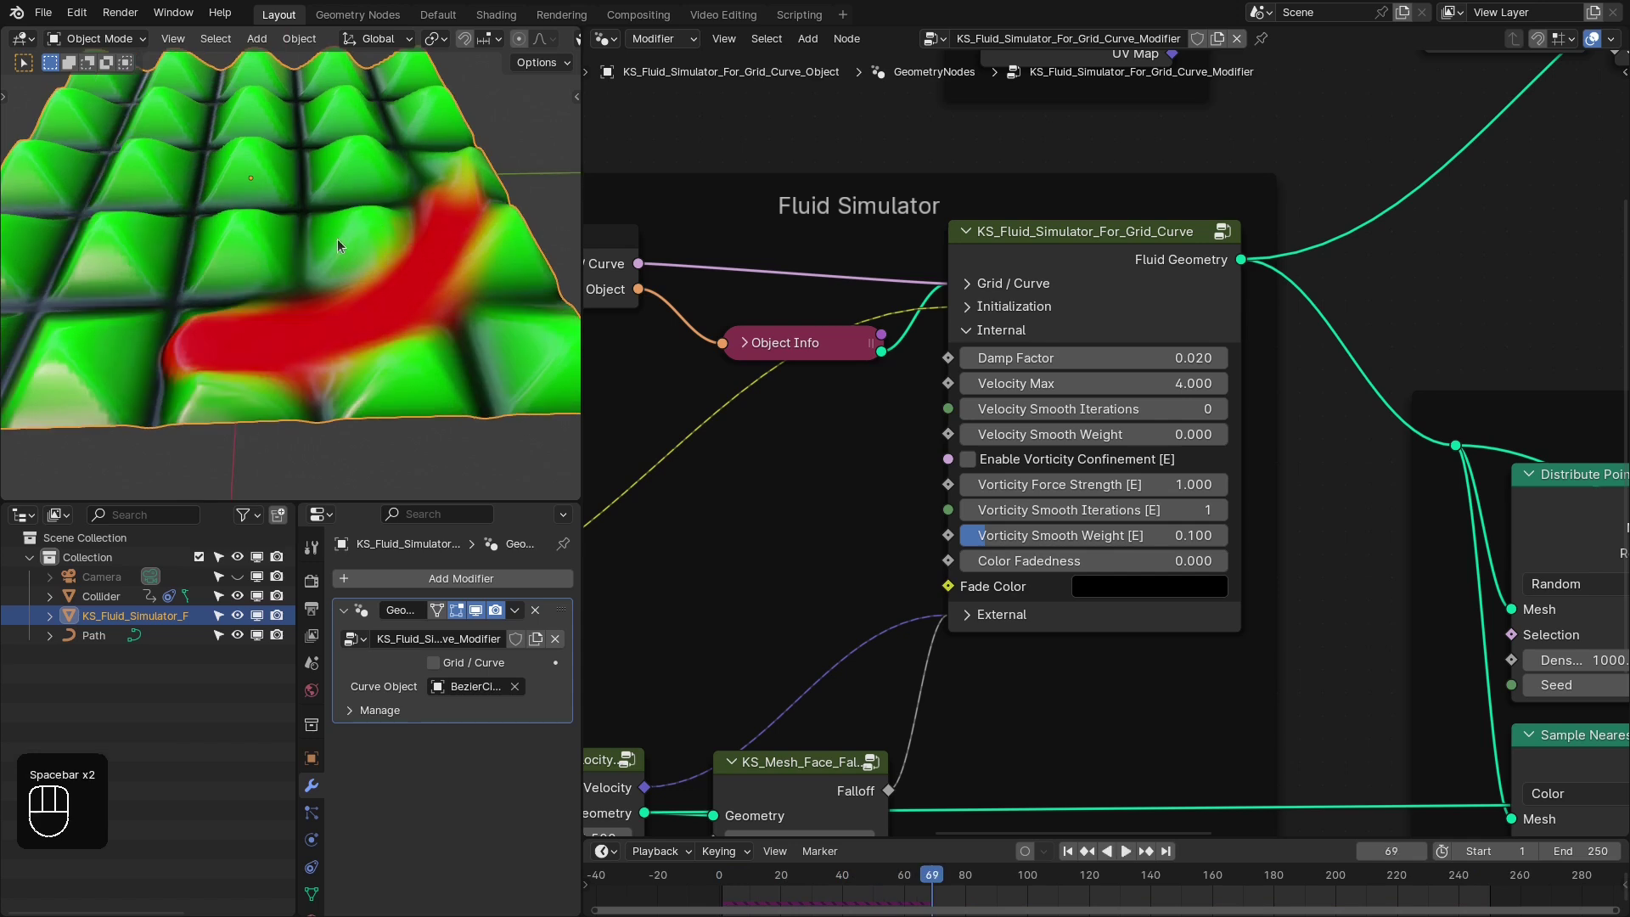
left_click_drag(857, 876, 665, 649)
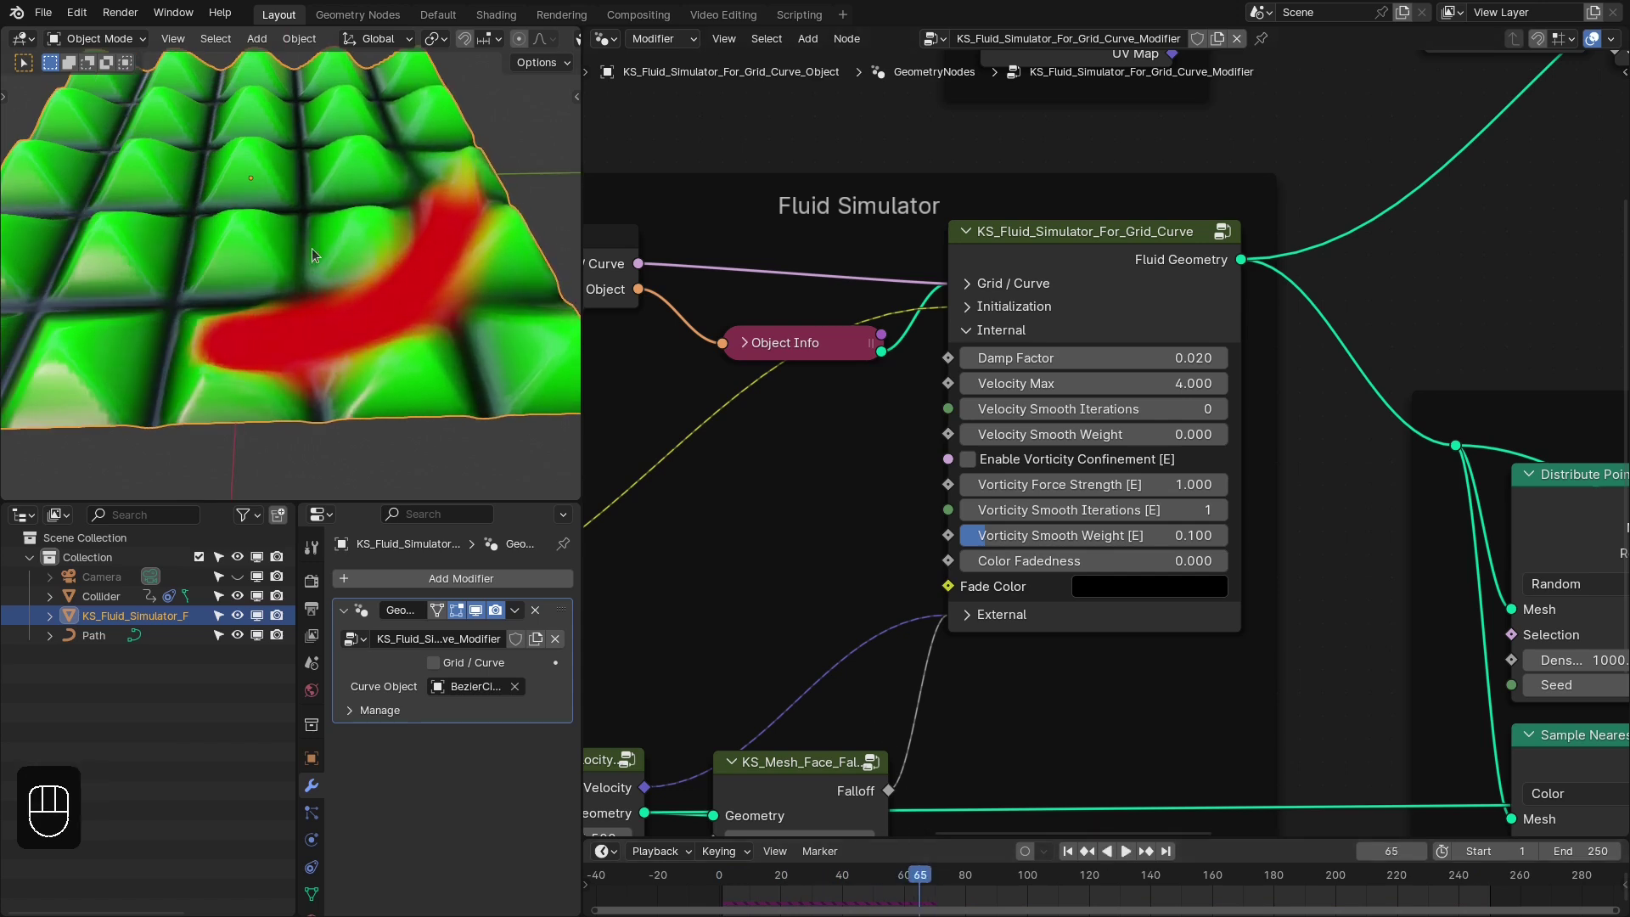
left_click_drag(274, 226, 282, 207)
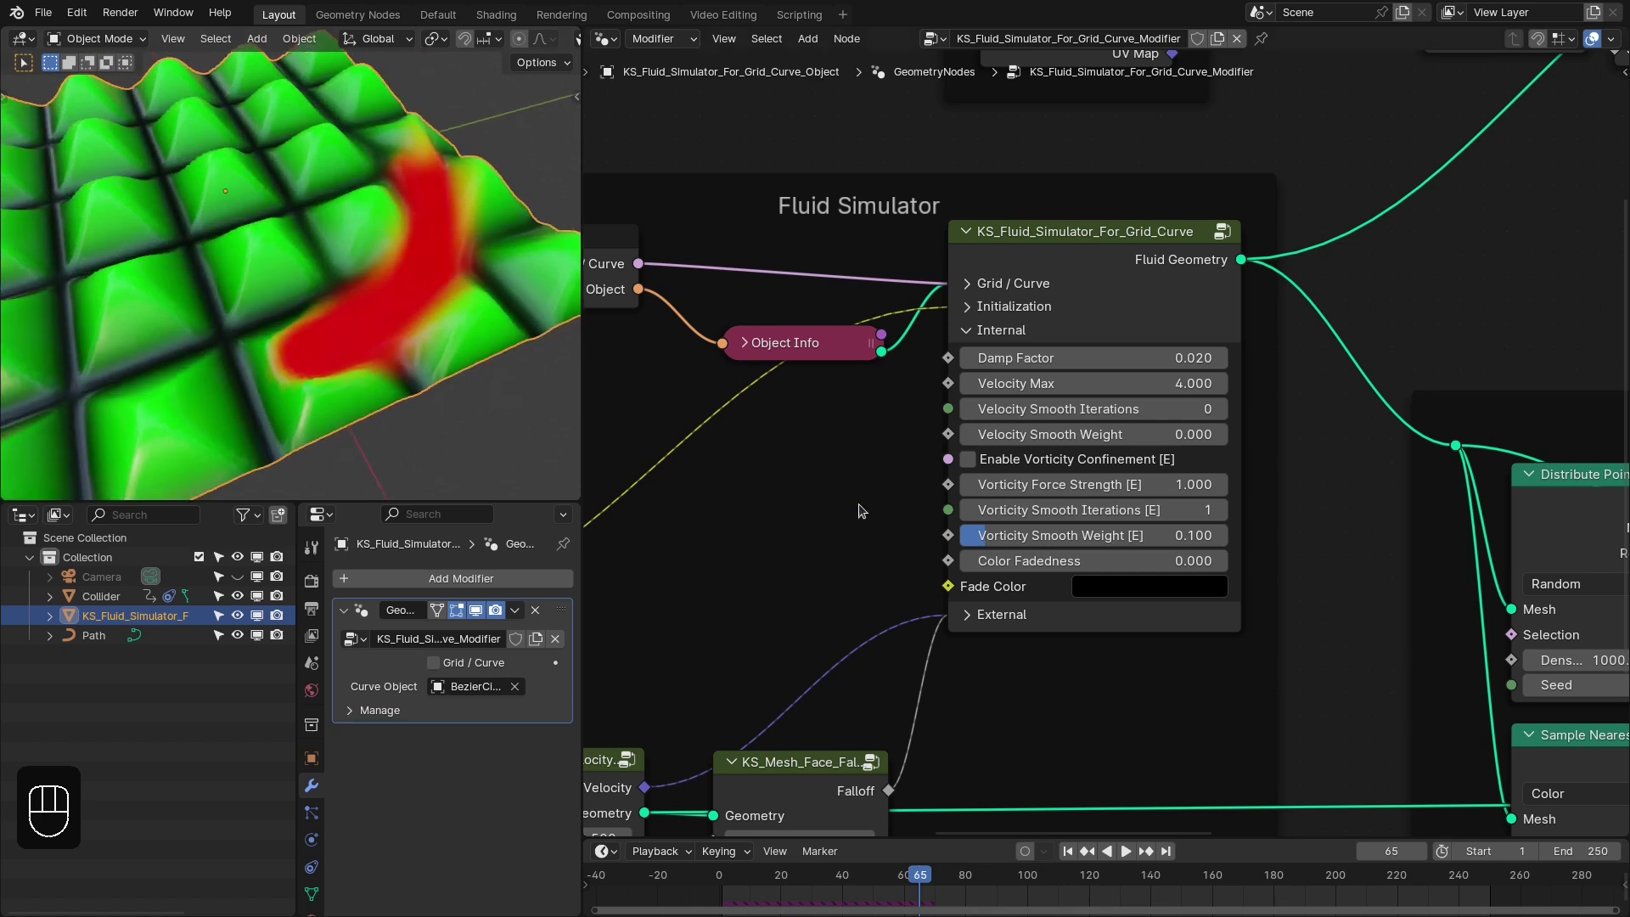
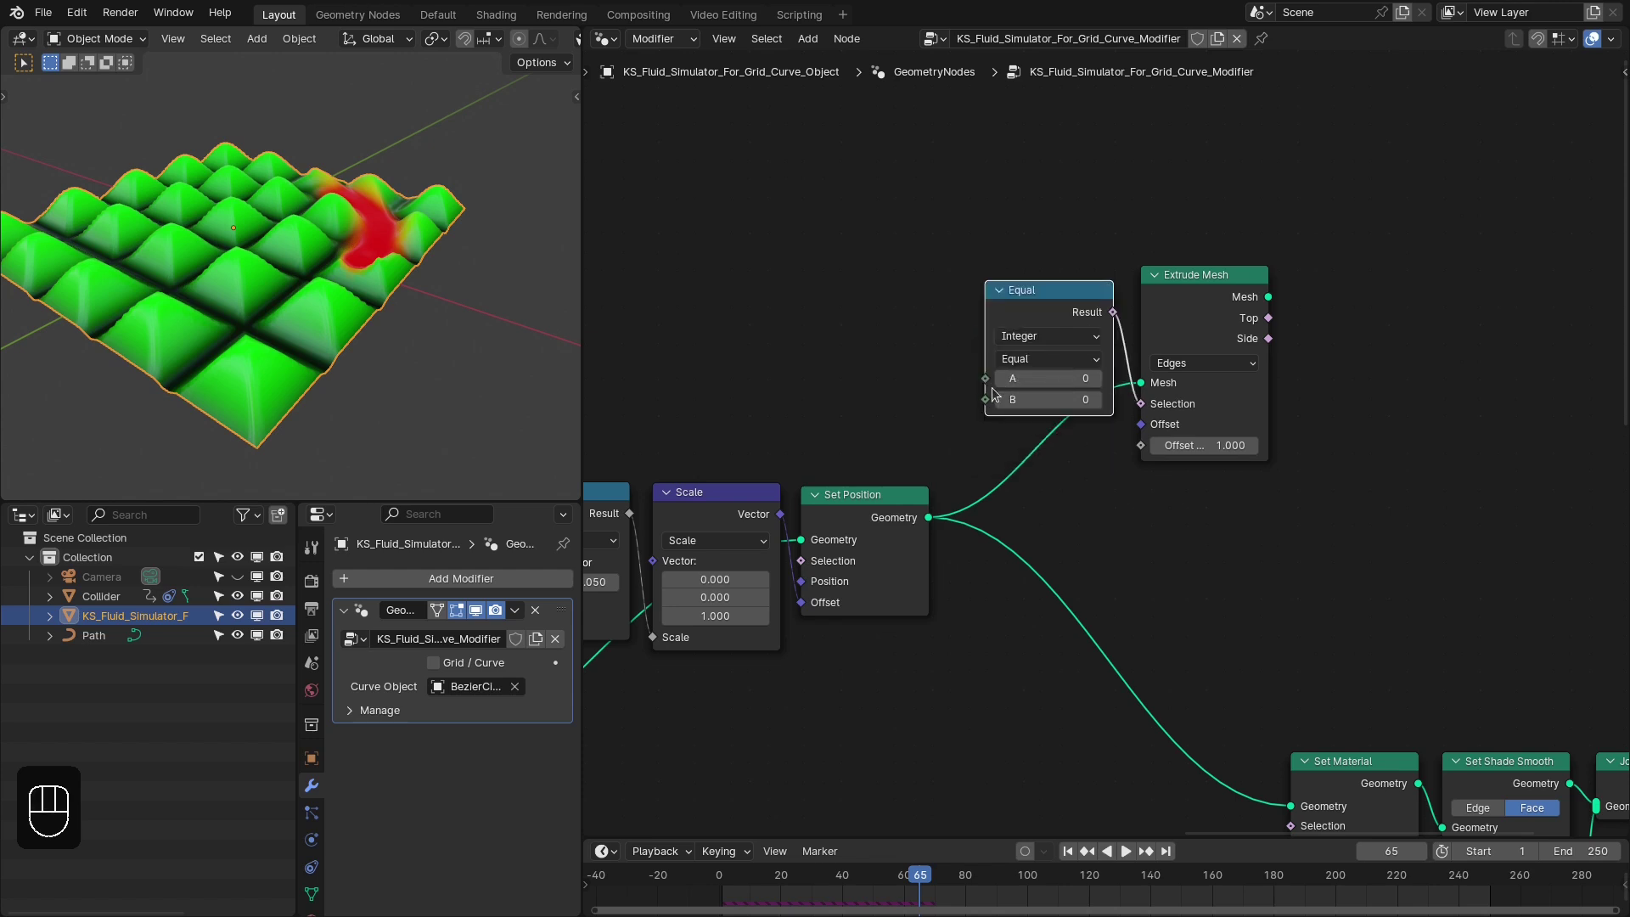
Feed Edge Neighbors' face count into the Equal node with B = 1 as the Extrude Mesh selection
left_click_drag(952, 347, 980, 282)
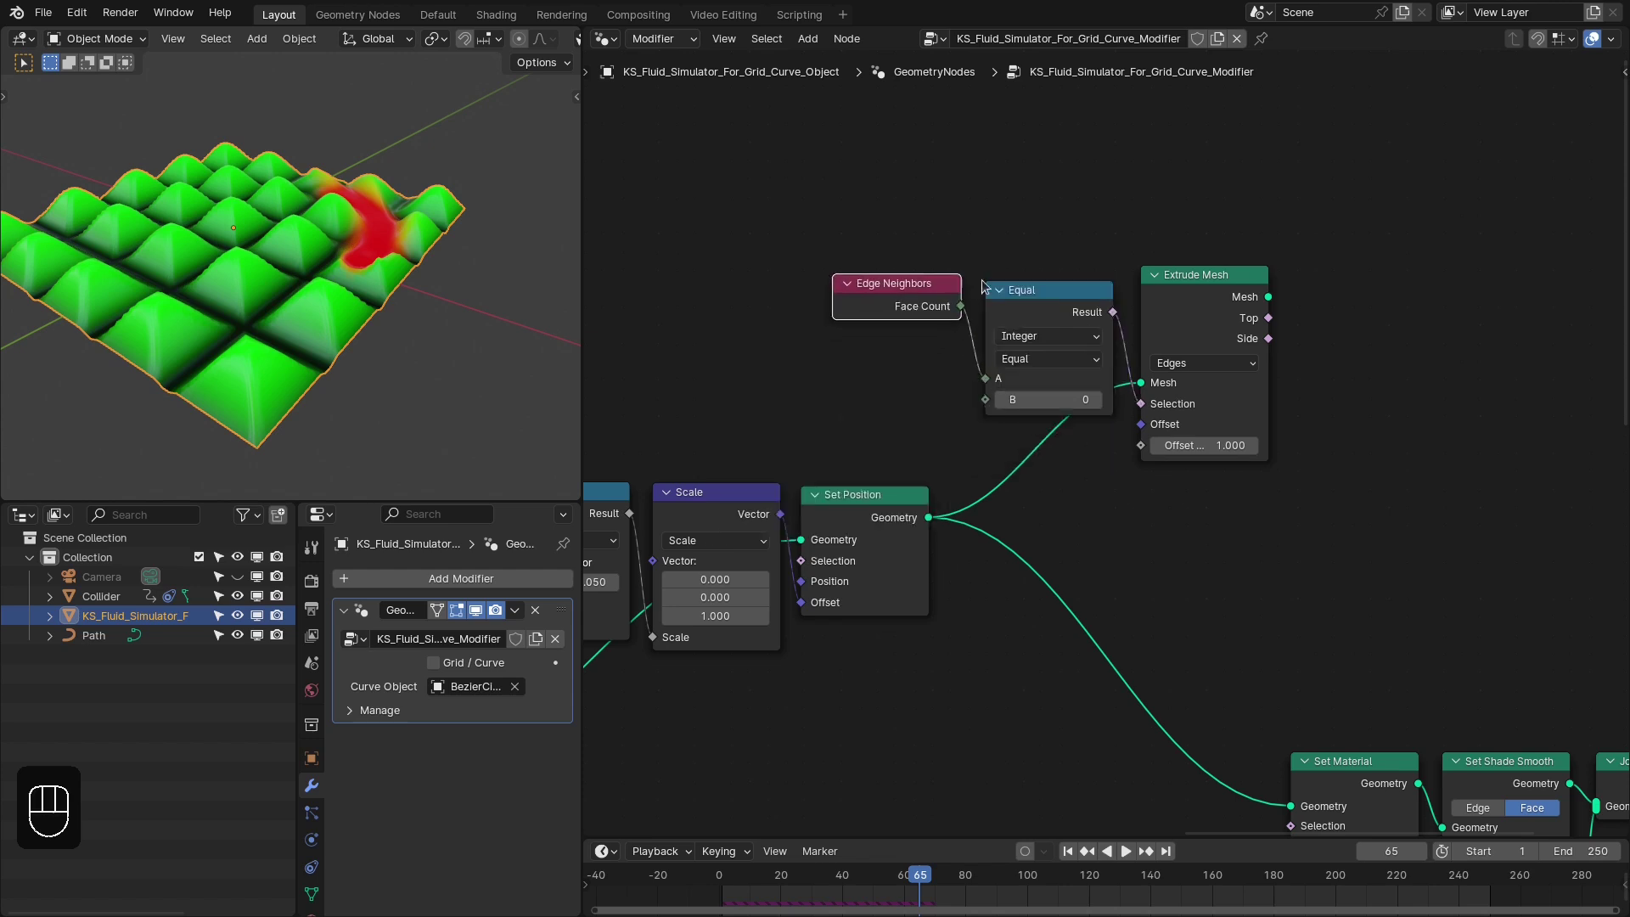
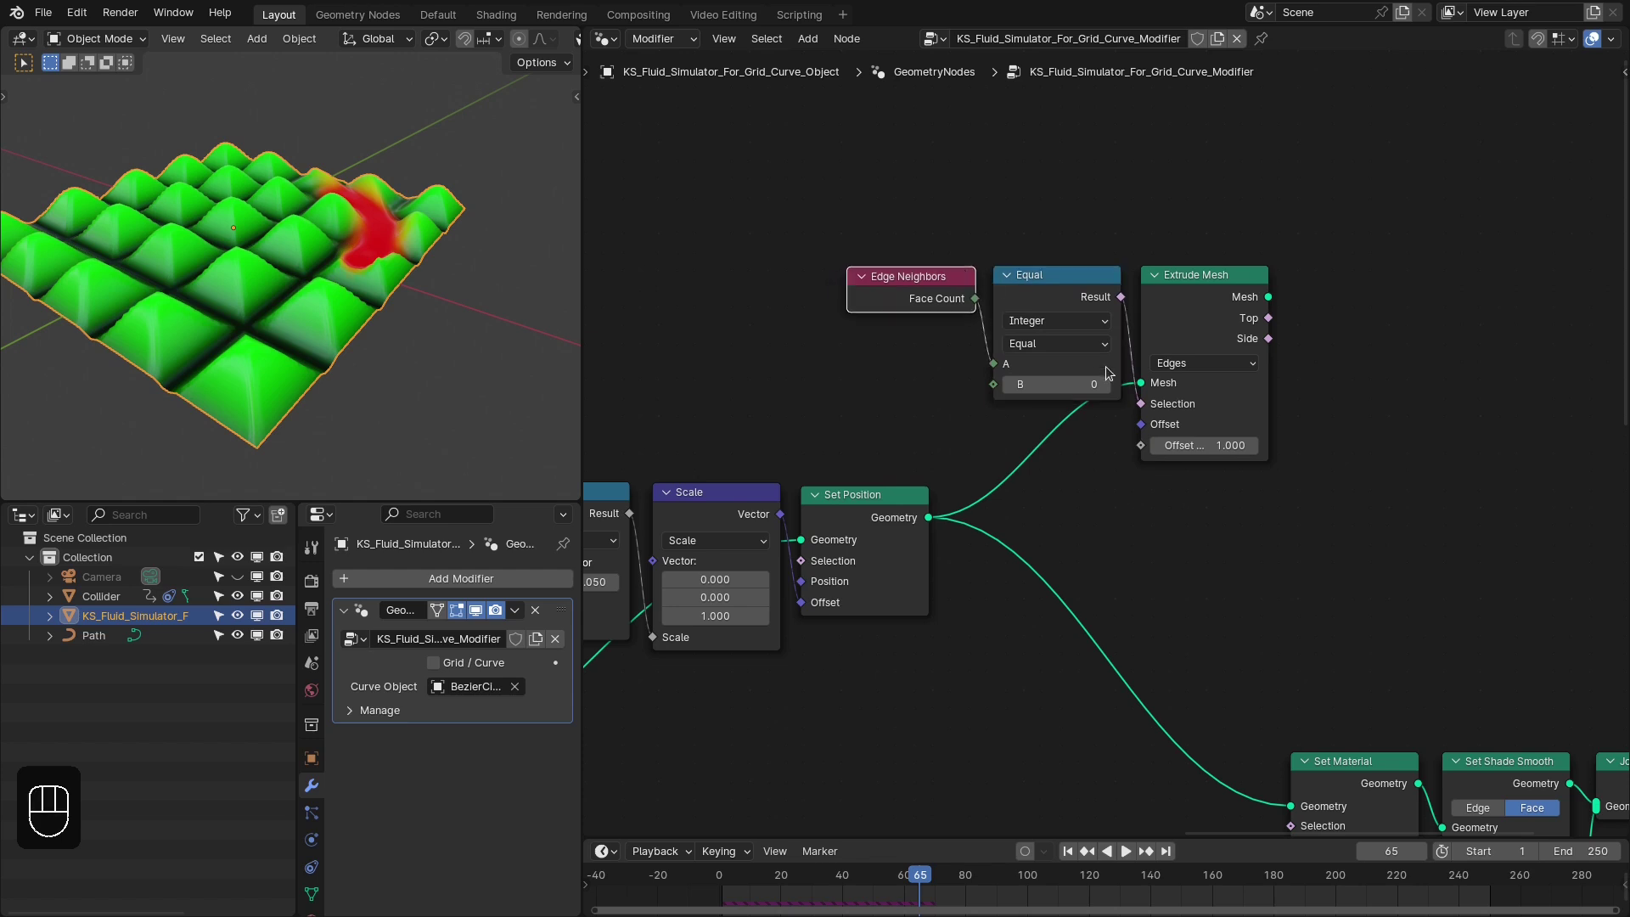
left_click_drag(1100, 391, 372, 372)
left_click_drag(373, 372, 346, 380)
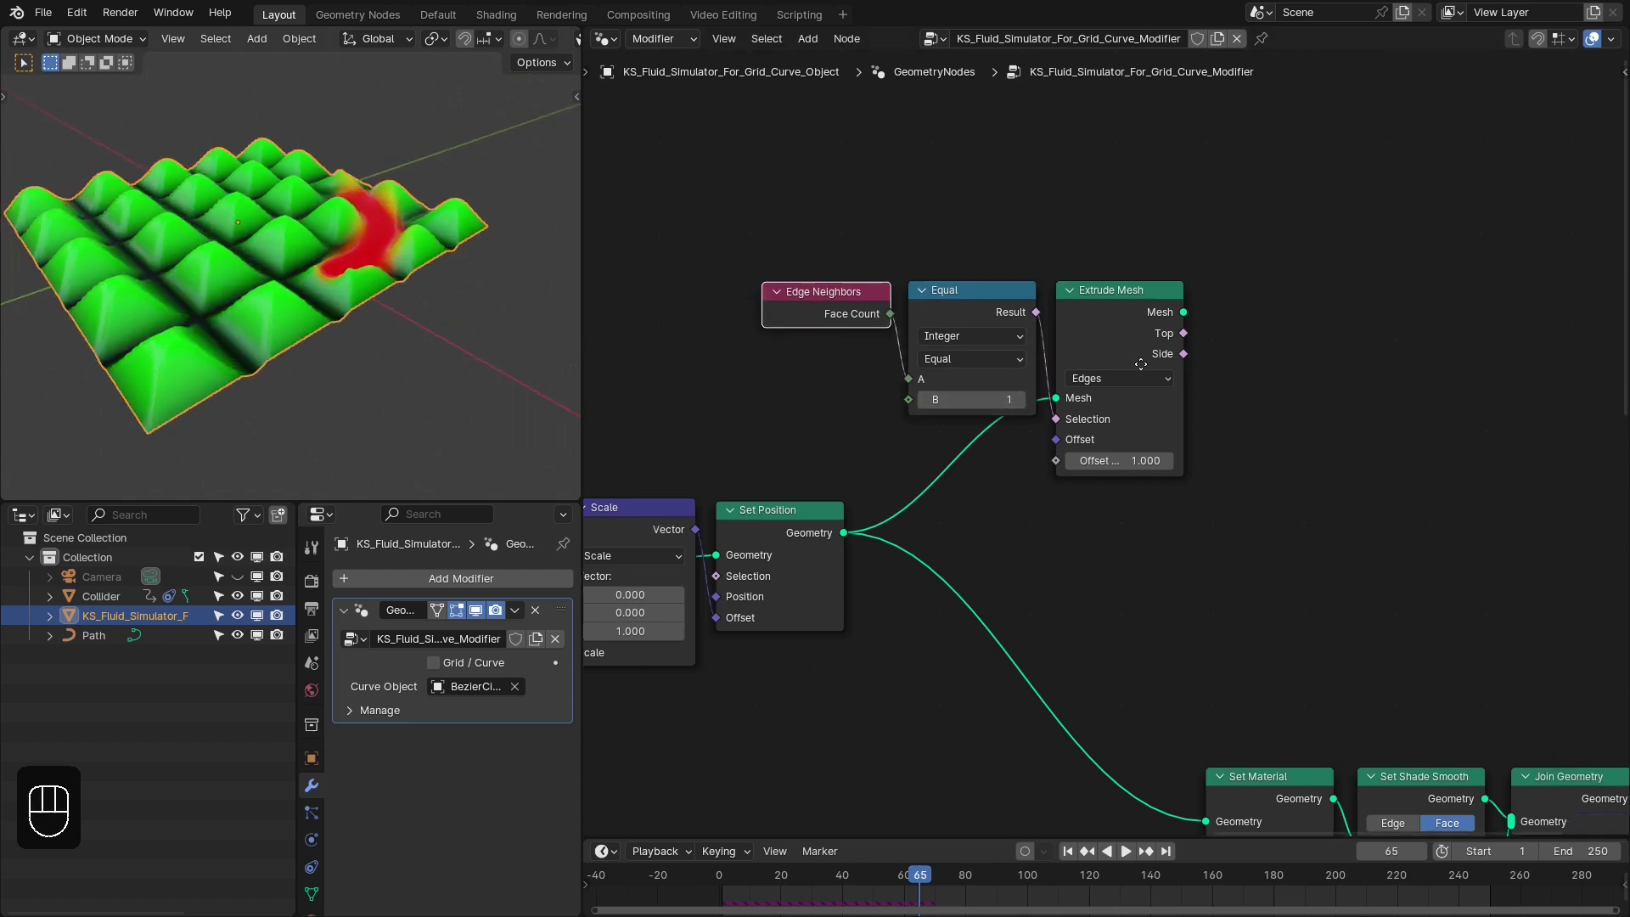
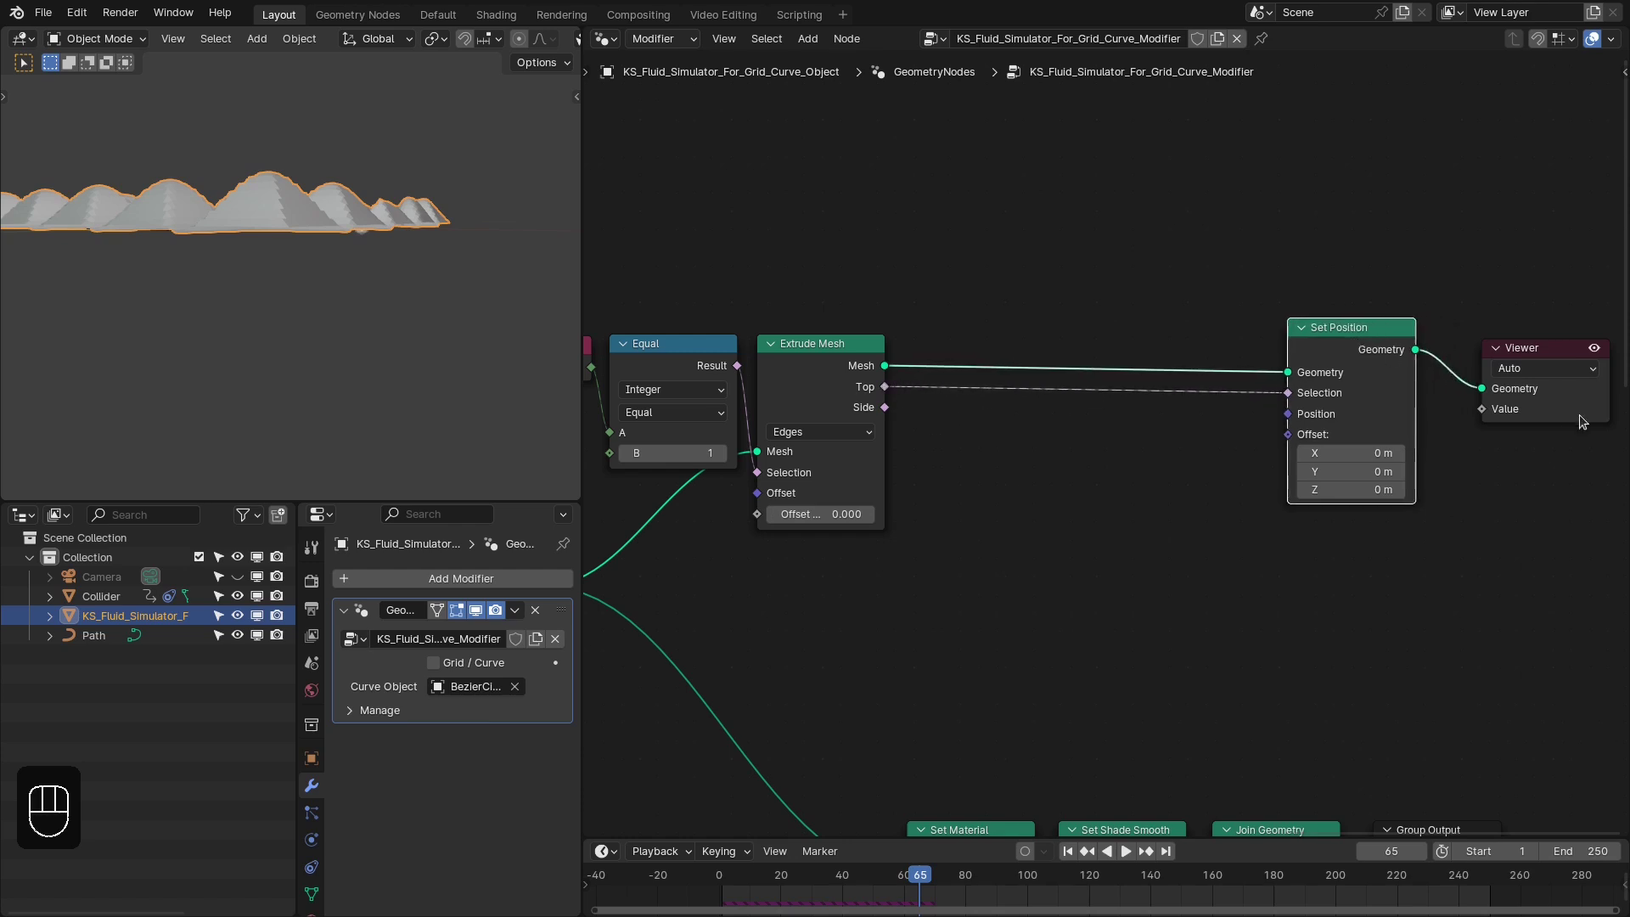
Add an Edge-mode Separate Geometry on Extrude Mesh's mesh and Top, feeding Set Position for the rim
left_click(1539, 391)
left_click_drag(945, 340, 986, 437)
left_click_drag(907, 299, 1014, 519)
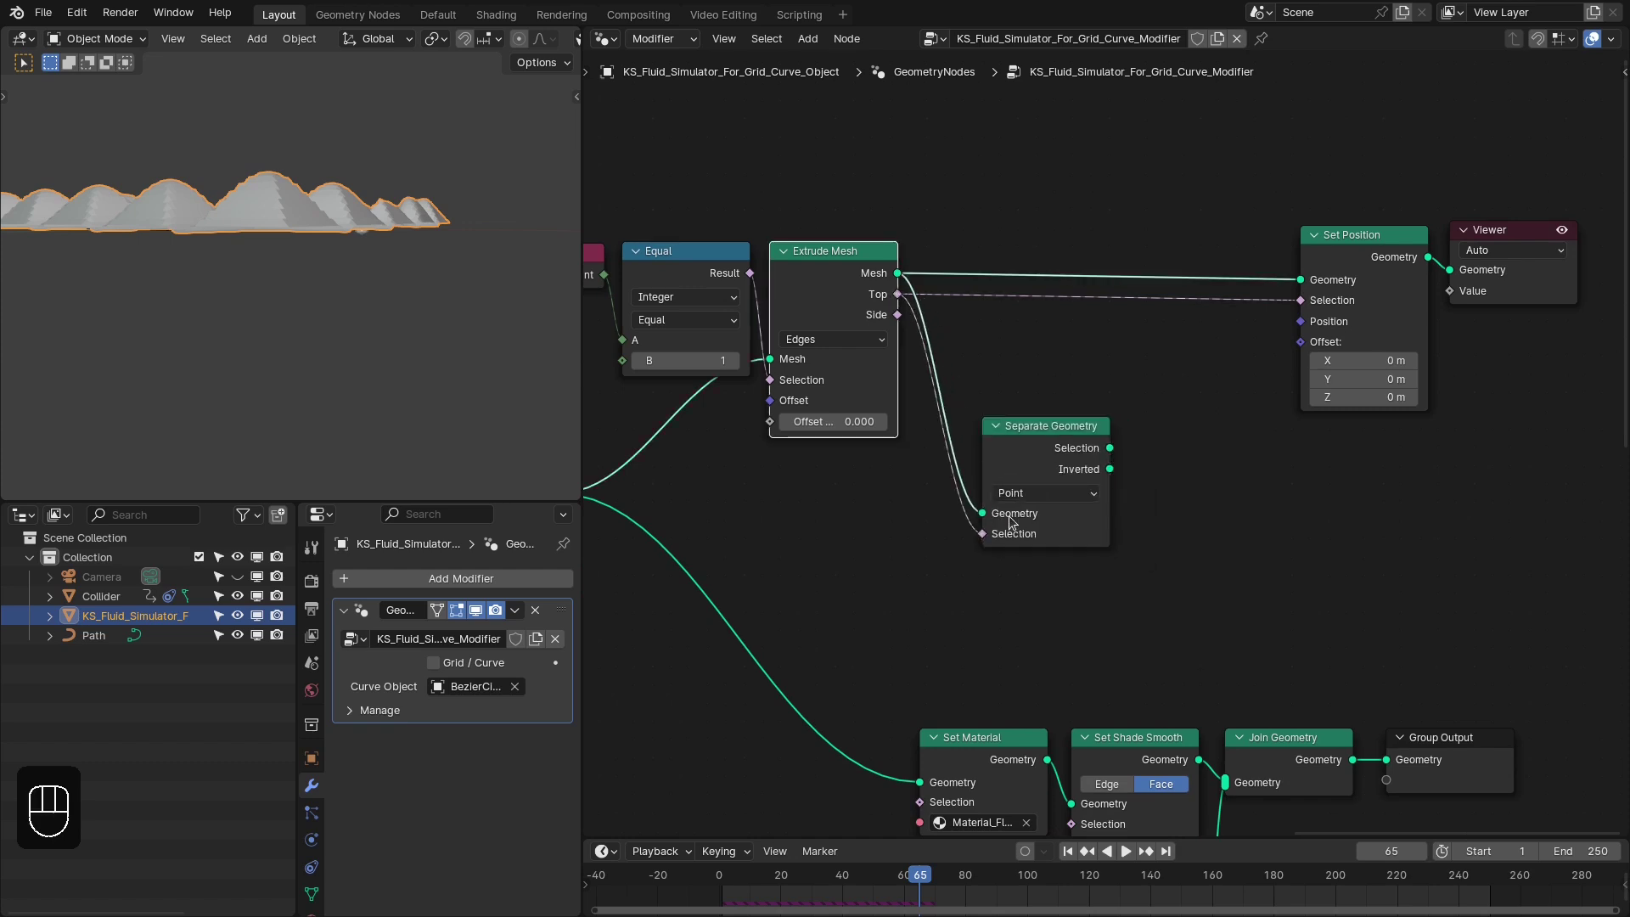
left_click_drag(1030, 500, 1033, 544)
left_click_drag(1048, 460, 1004, 451)
middle_click(375, 271)
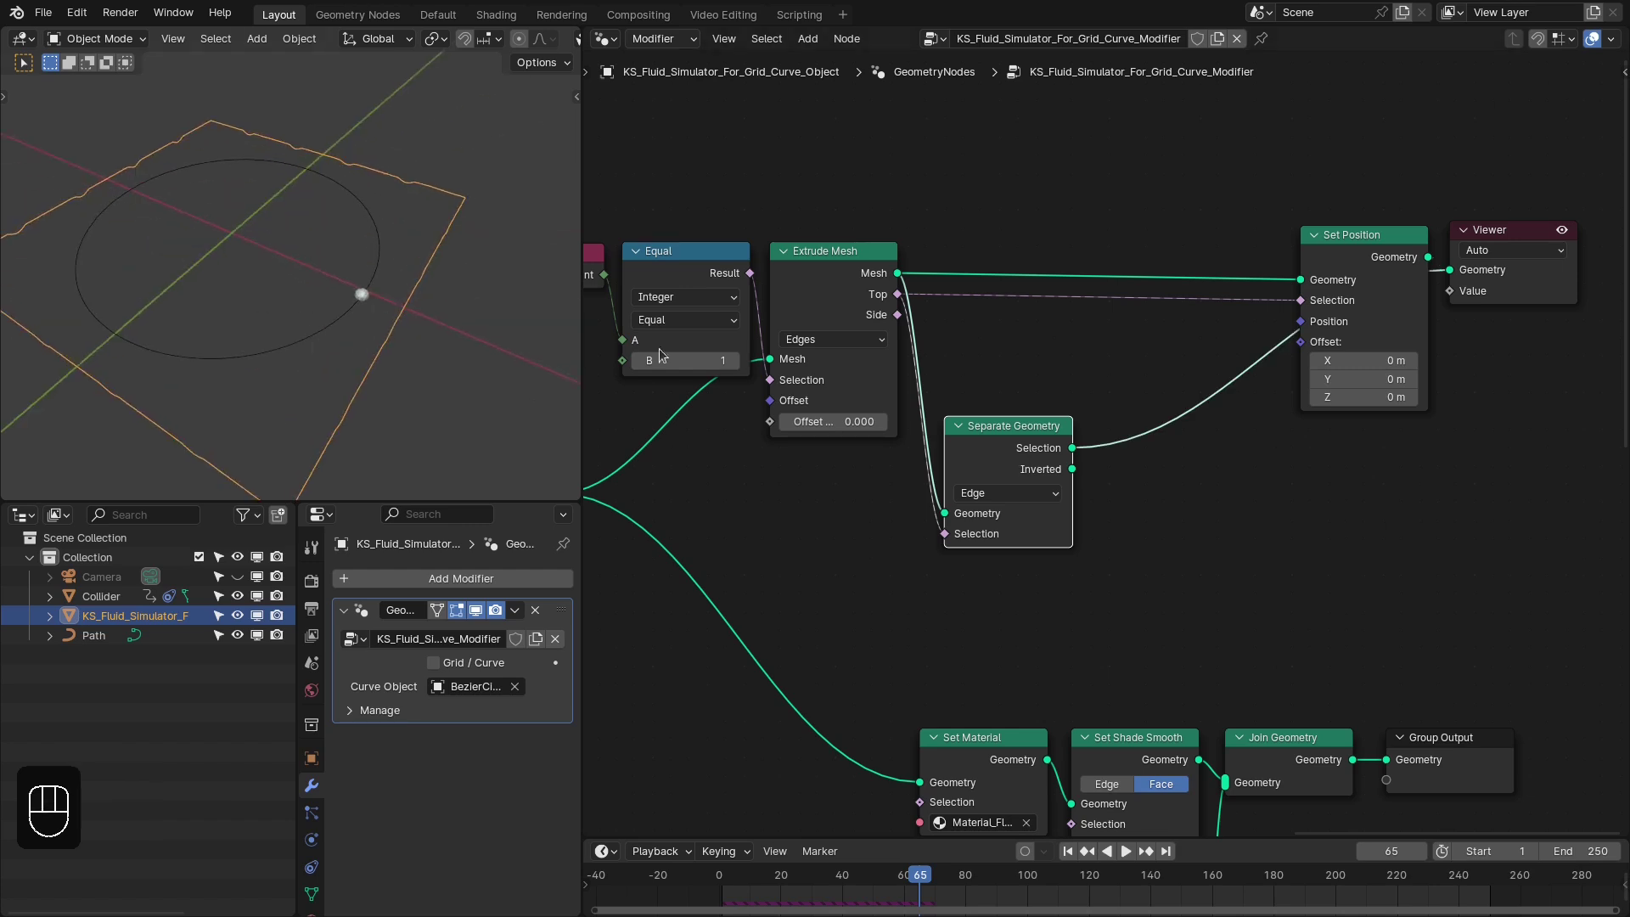
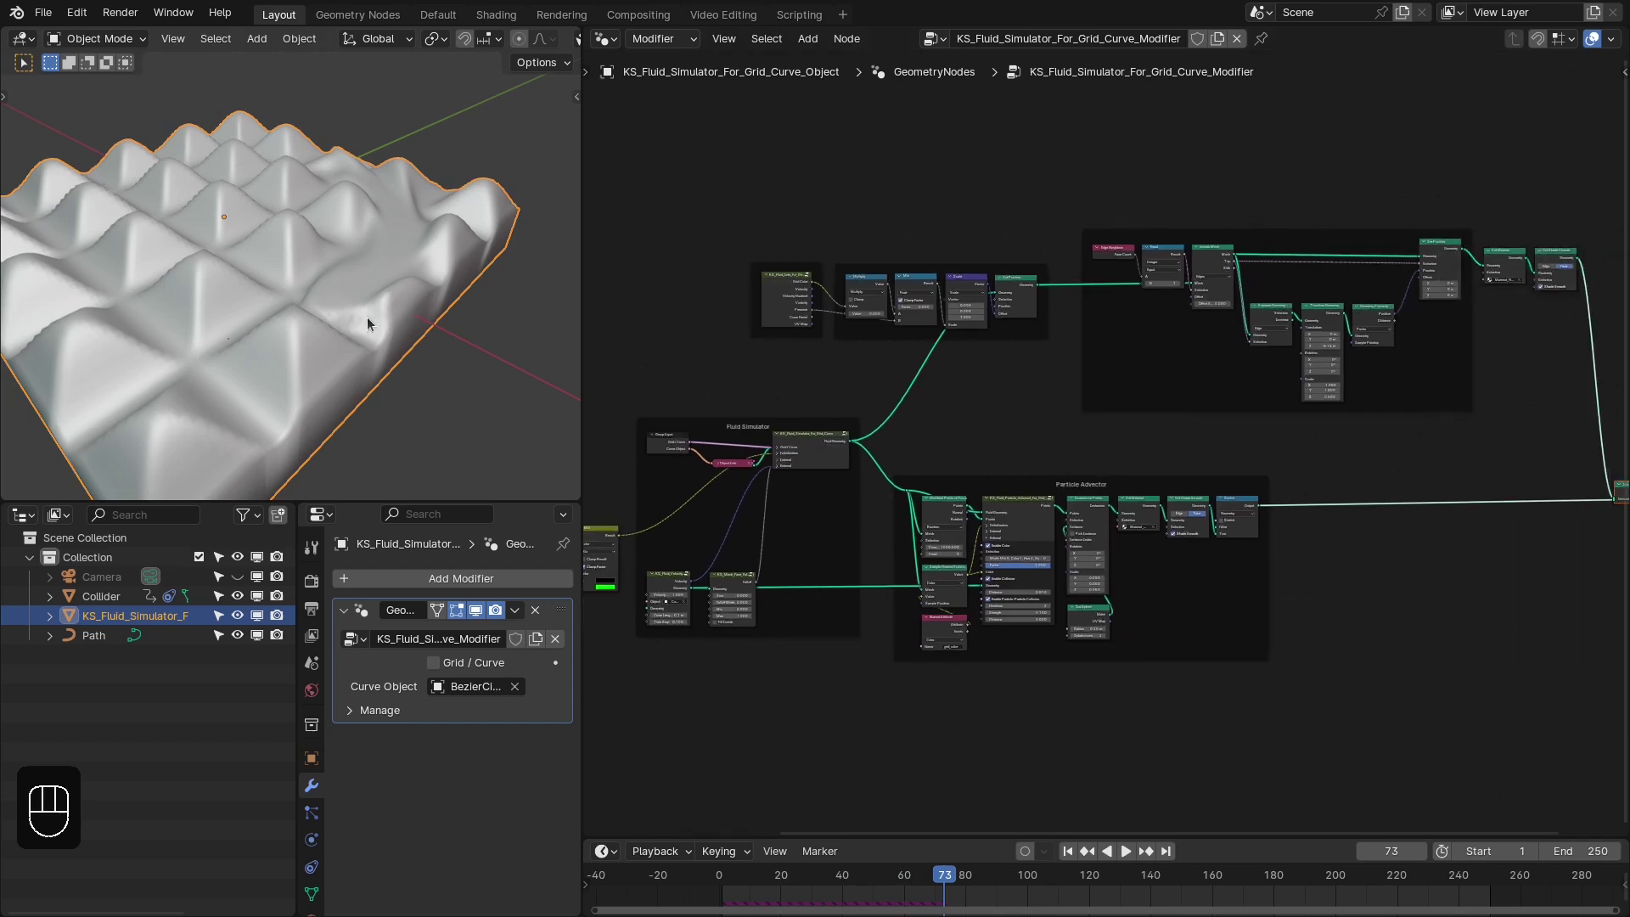
Show the grid in material preview colours and move to the Shading workspace
middle_click(330, 305)
key("z")
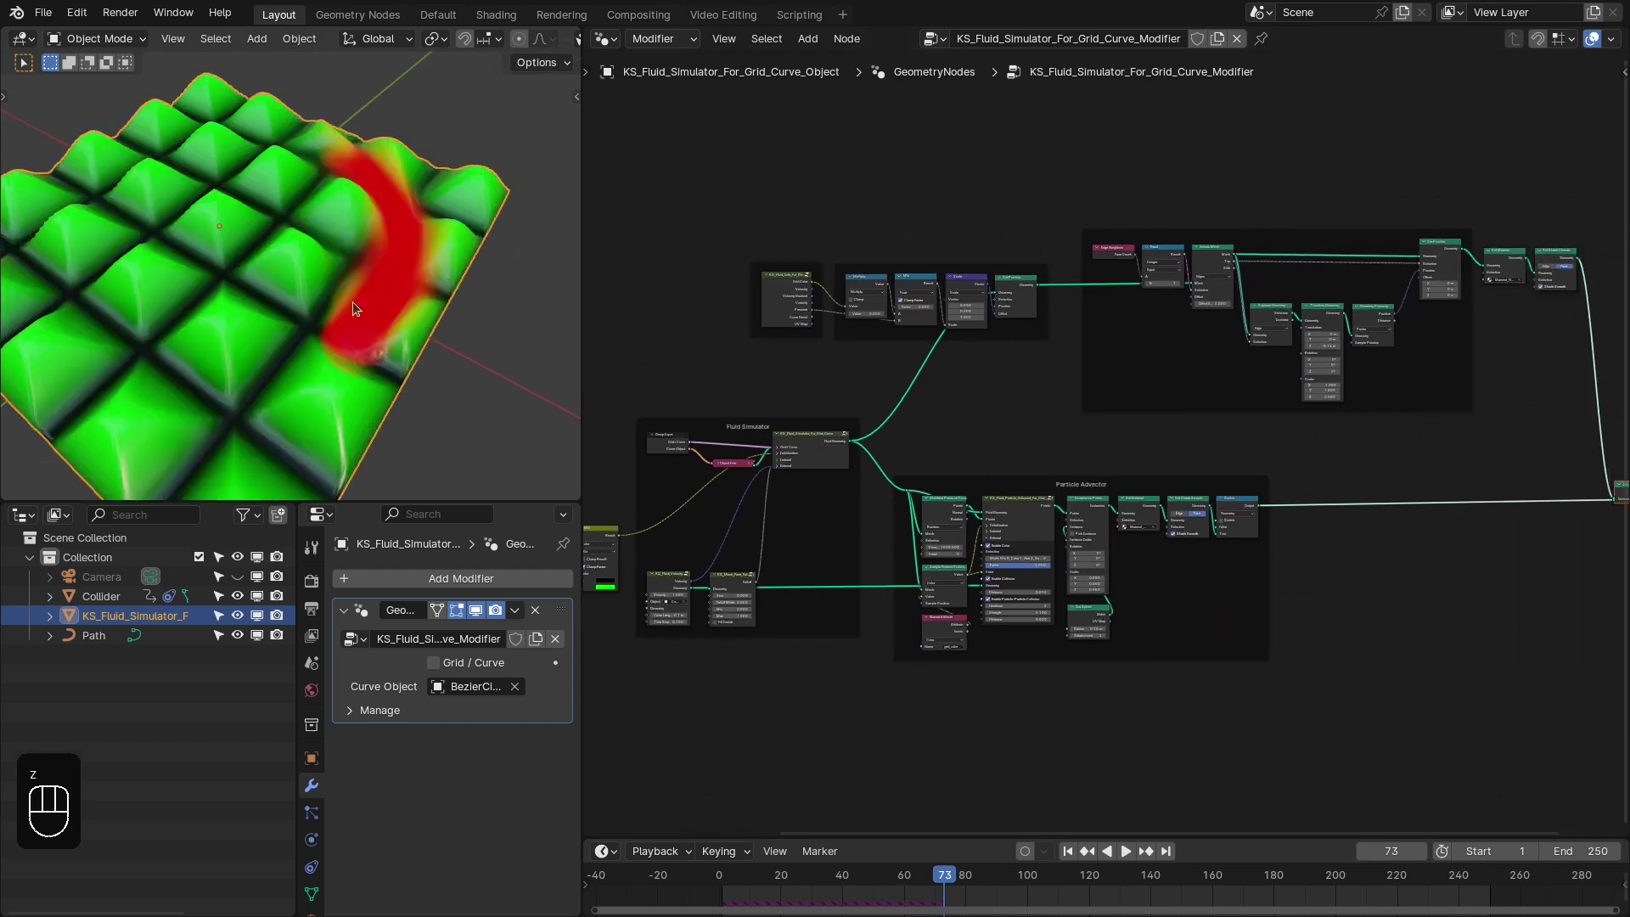
middle_click(334, 286)
key("n")
left_click(513, 345)
Load the cayley_interior_2k.hdr environment from the Easy HDRI side panel
left_click(674, 336)
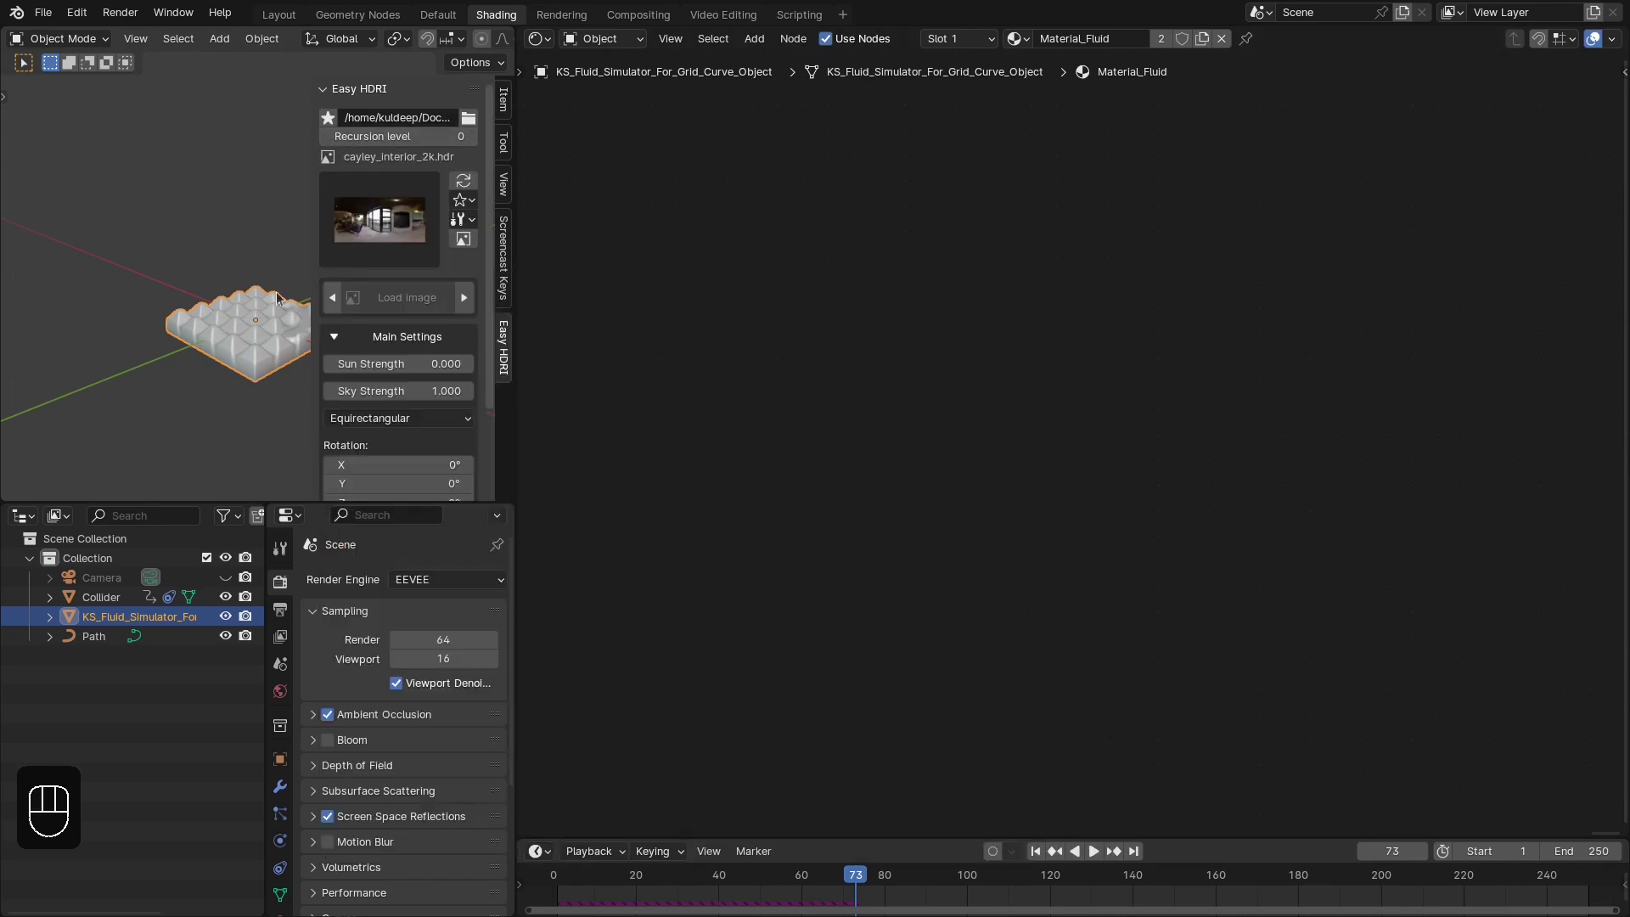
key("n")
left_click(226, 574)
key("KP_0")
key("ctrl+space")
key("n")
left_click_drag(1066, 504, 955, 579)
left_click(973, 510)
left_click(1011, 462)
left_click(1069, 482)
left_click_drag(1100, 490, 1109, 476)
left_click_drag(1107, 479, 1229, 446)
Set the viewport to Material Preview and frame Material_Fluid's node tree in the shader editor
left_click(1515, 339)
key("n")
key("ctrl+space")
key("z")
key("z")
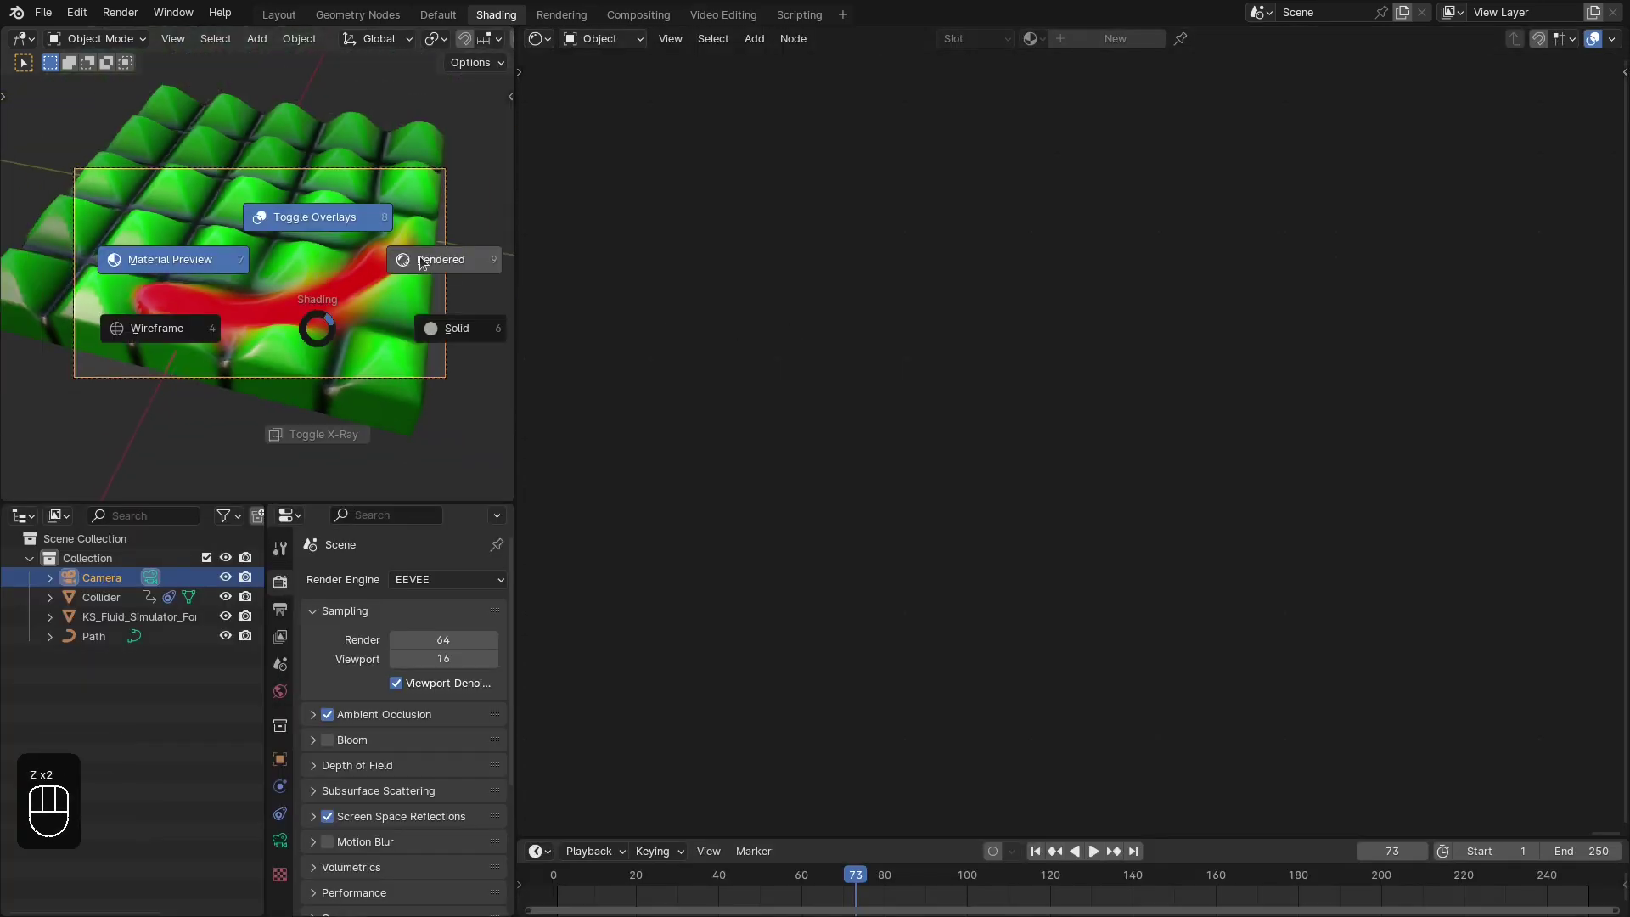
key("n")
key("ctrl+space")
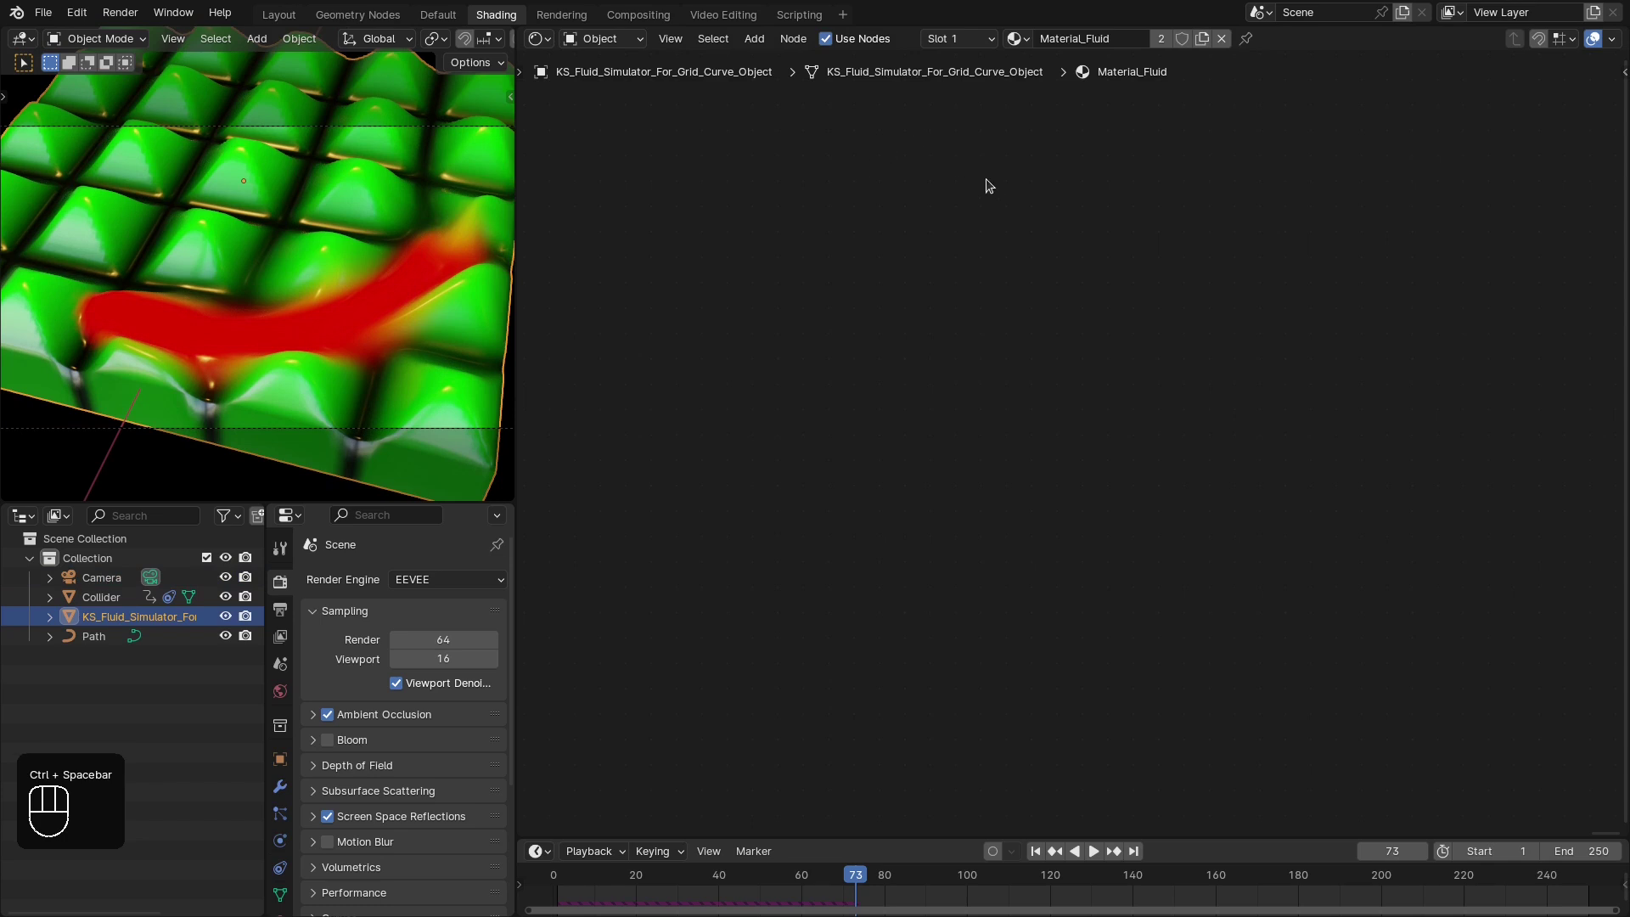
key("Home")
middle_click(1078, 206)
Move the fluid info node left and split its Grid Color with a Separate Color node
middle_click(1022, 244)
double_click(1084, 306)
left_click(645, 320)
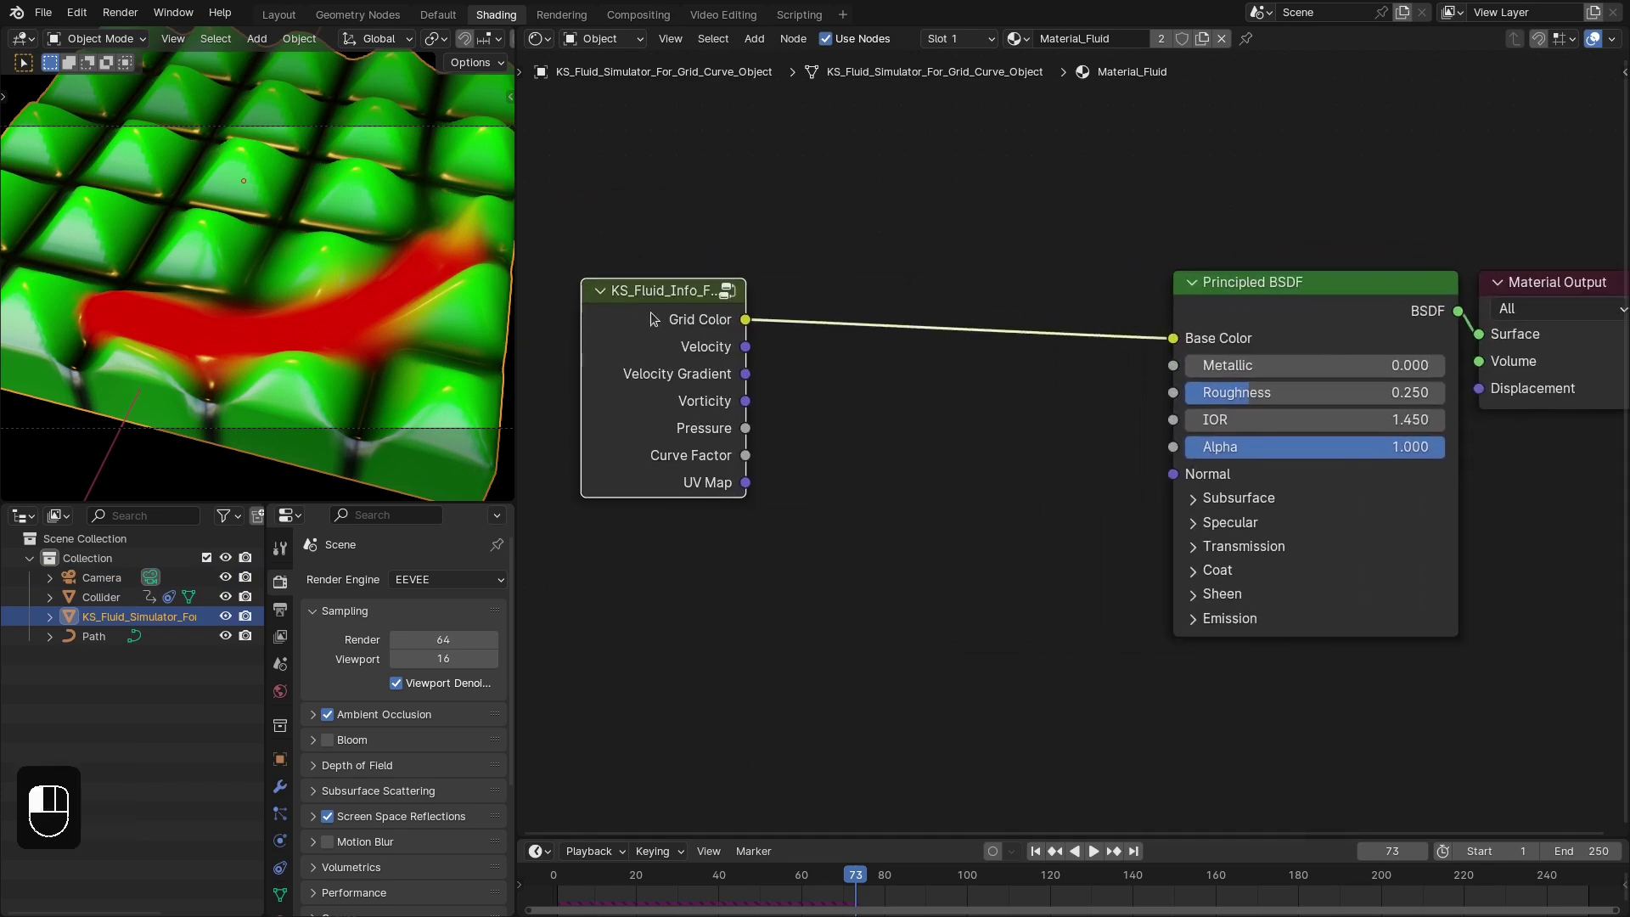
left_click_drag(855, 323, 845, 326)
left_click_drag(786, 223, 854, 516)
middle_click(878, 400)
left_click(785, 346)
left_click_drag(871, 217, 810, 306)
left_click(815, 300)
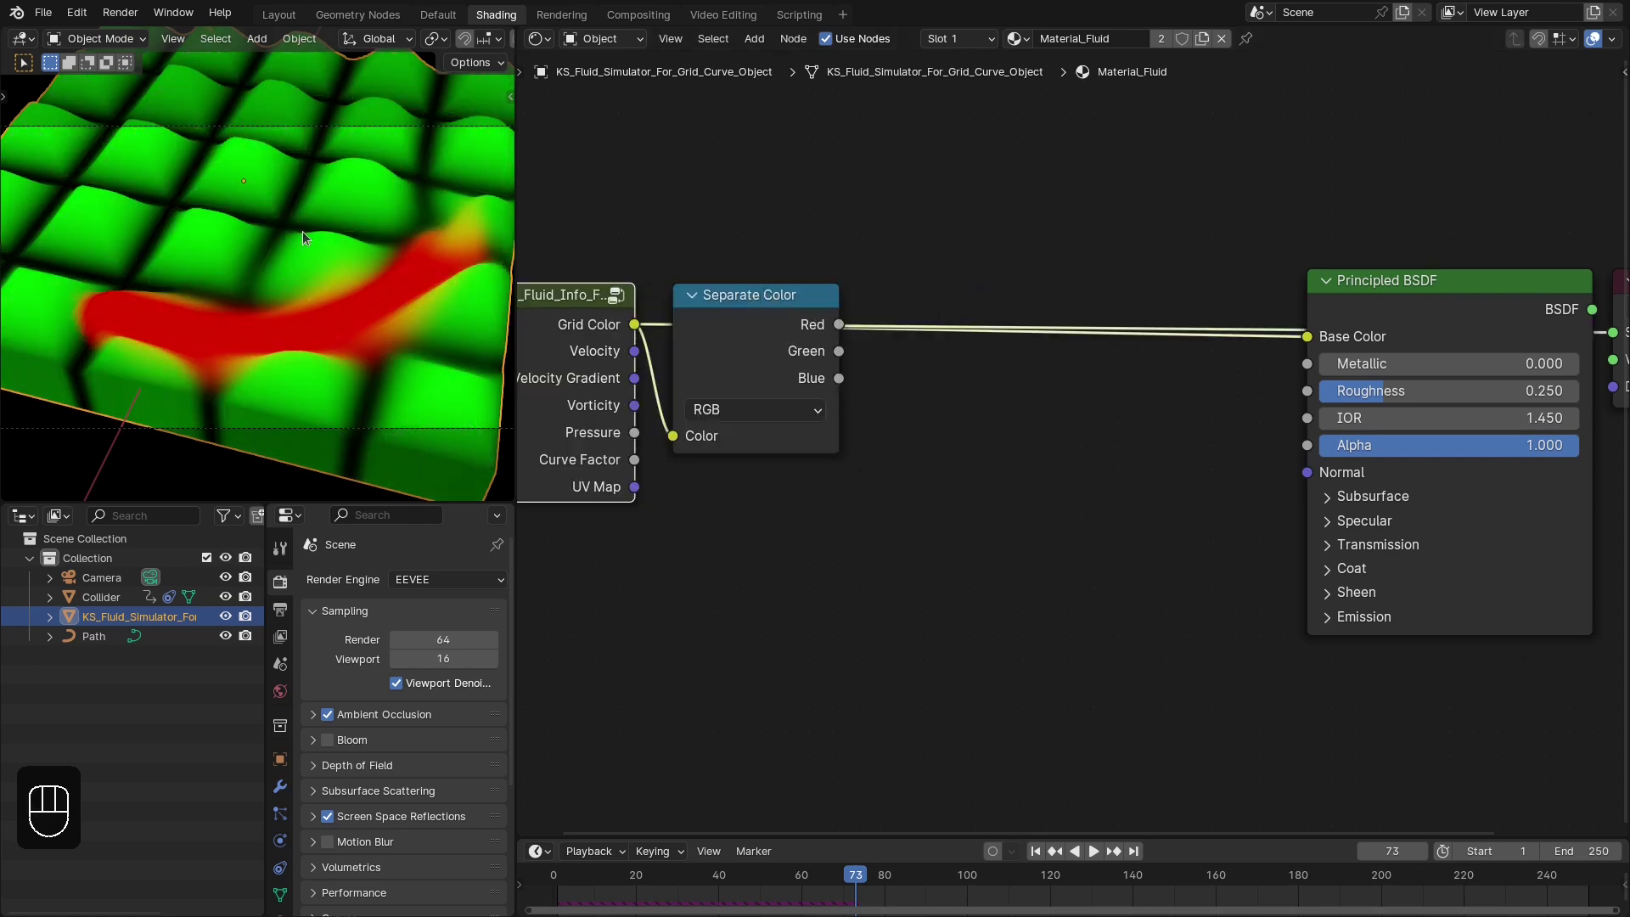
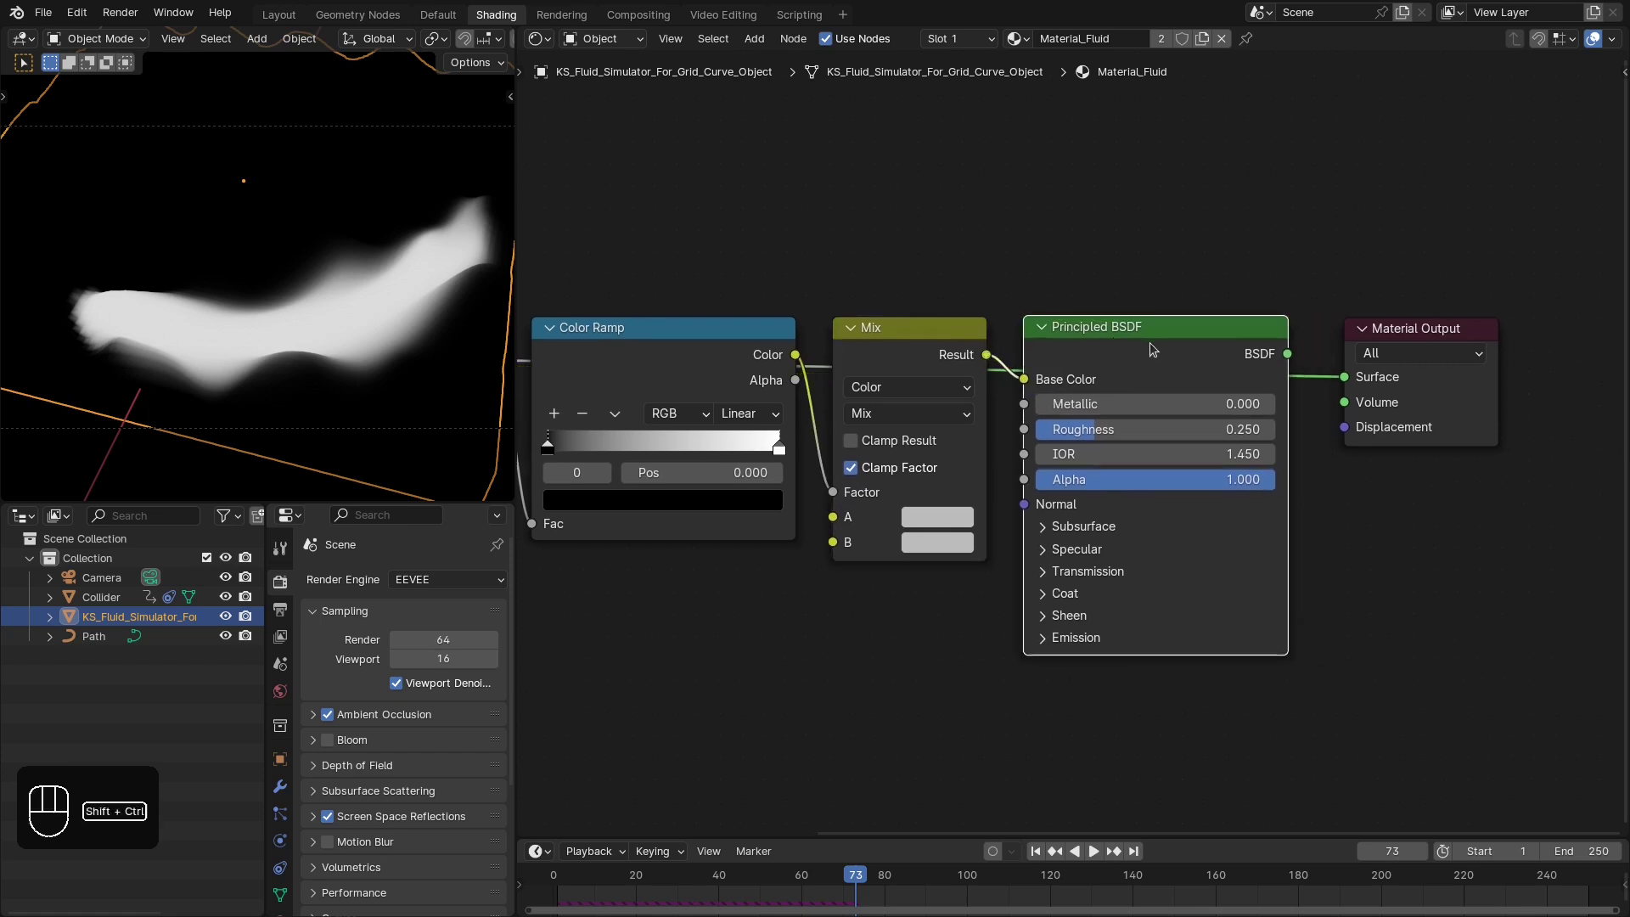
Ramp the red channel into a Mix of two brown colours driving the Base Color
left_click_drag(1378, 430, 1311, 451)
middle_click(1217, 488)
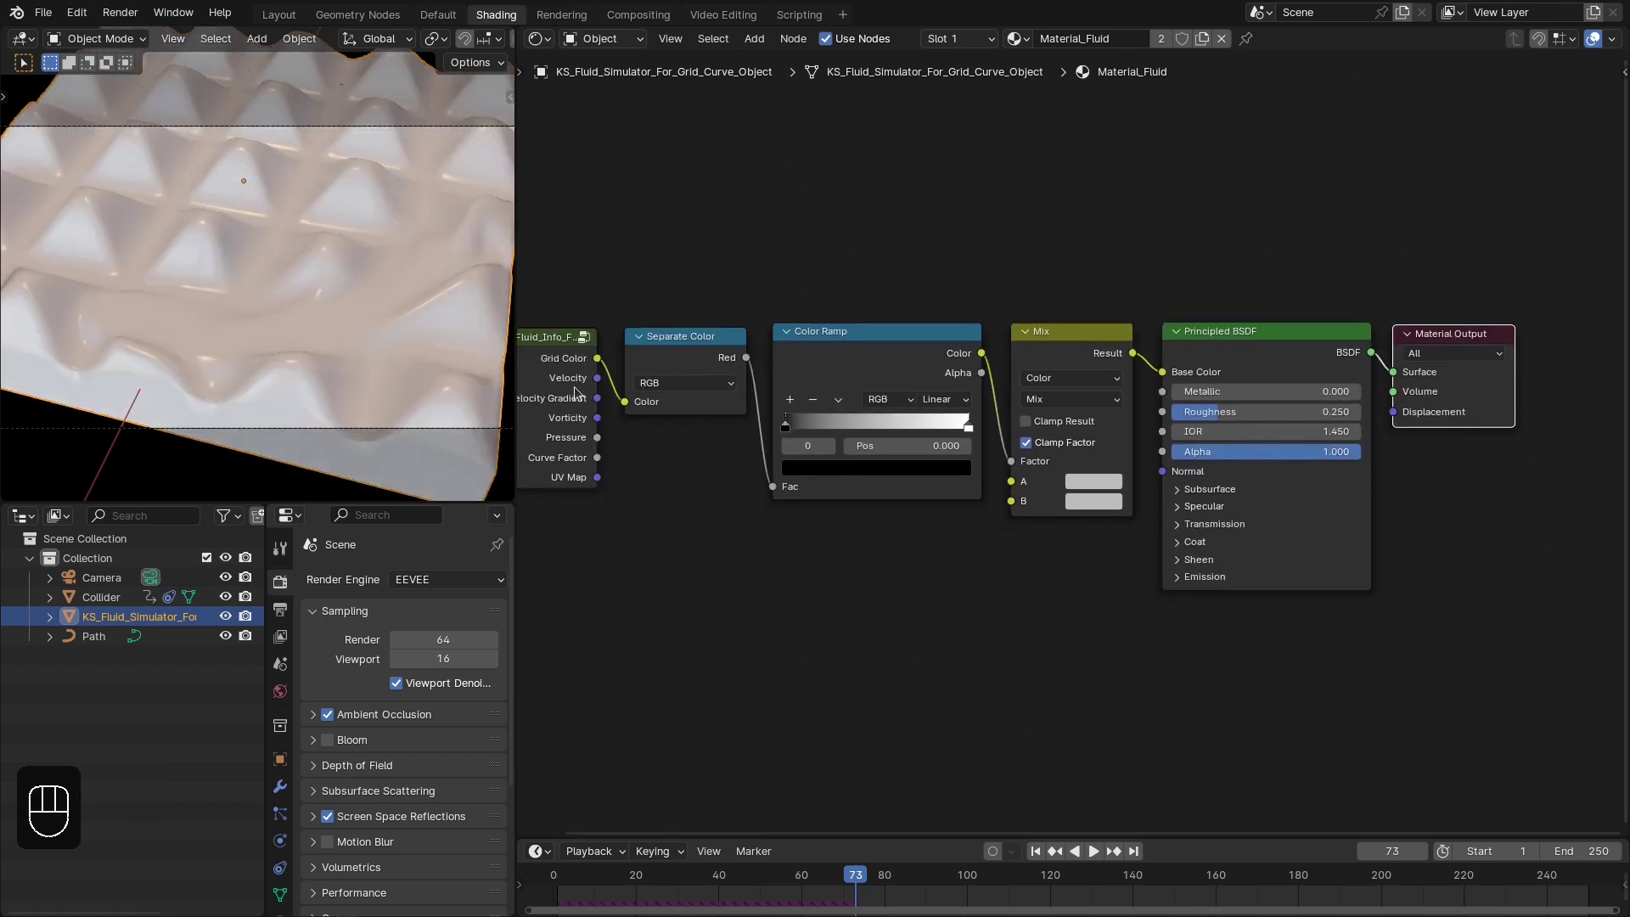
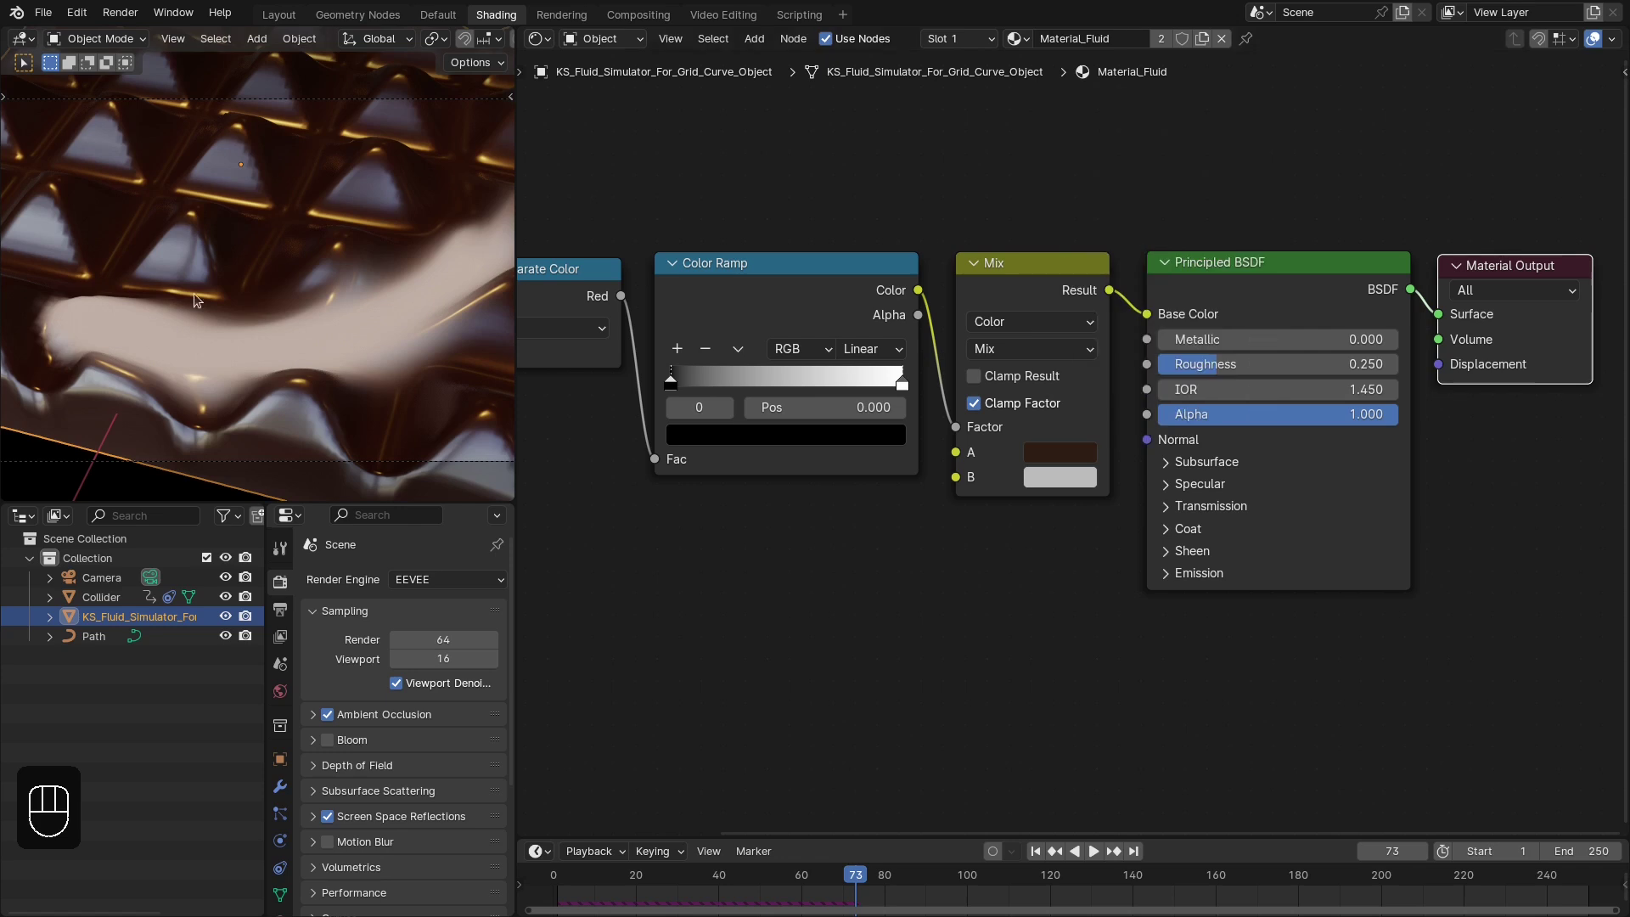
left_click(1058, 458)
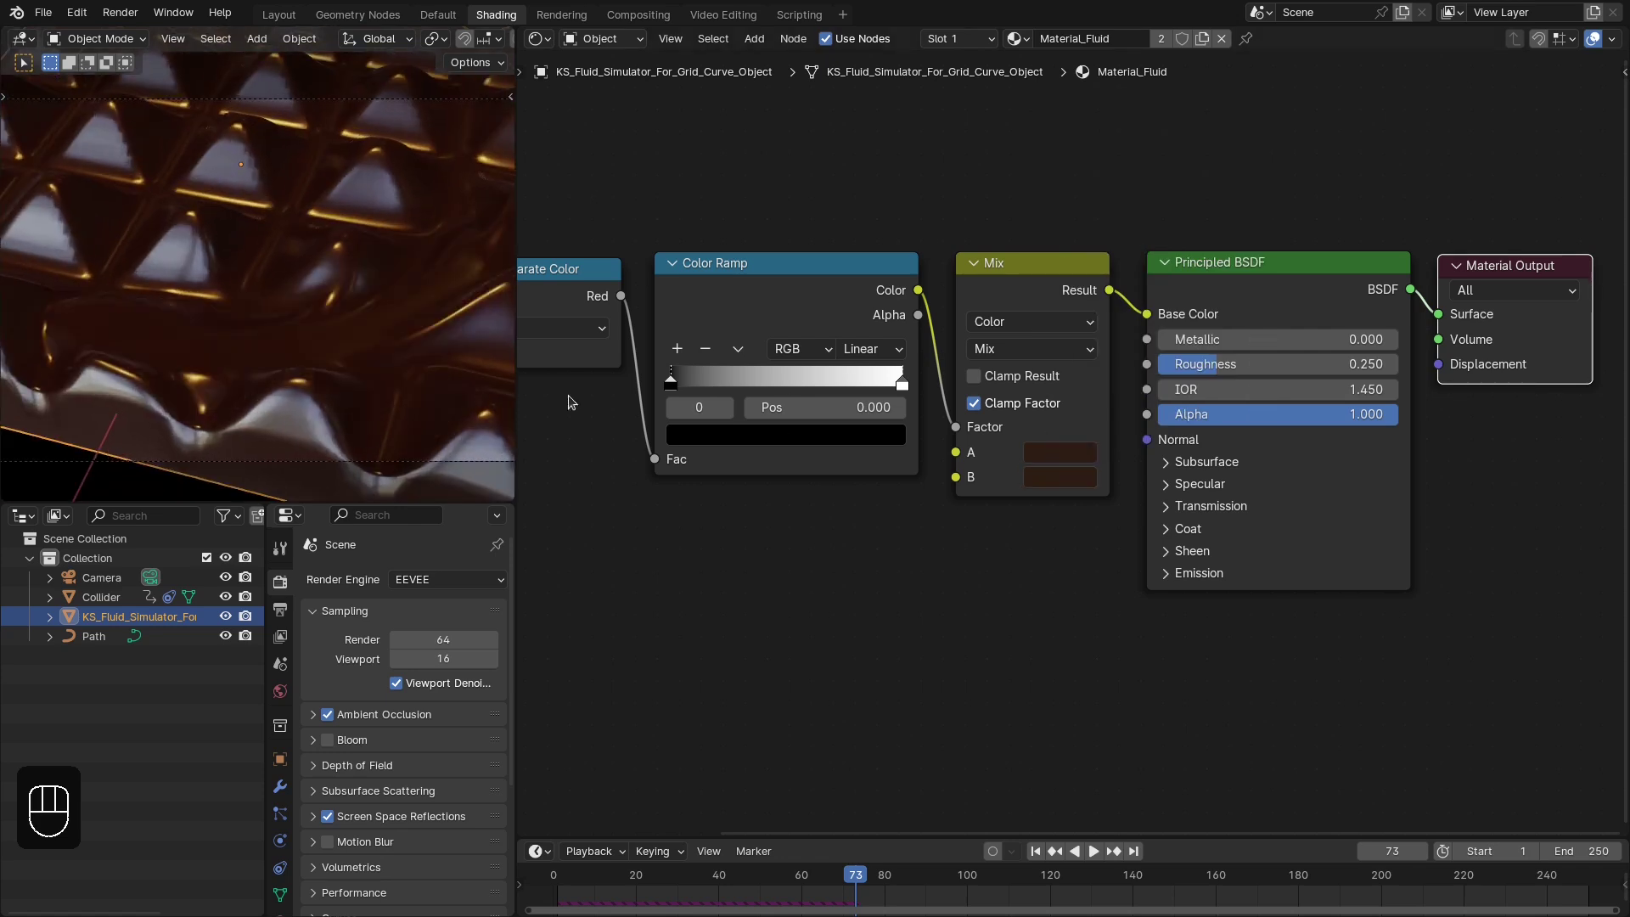
left_click(1062, 501)
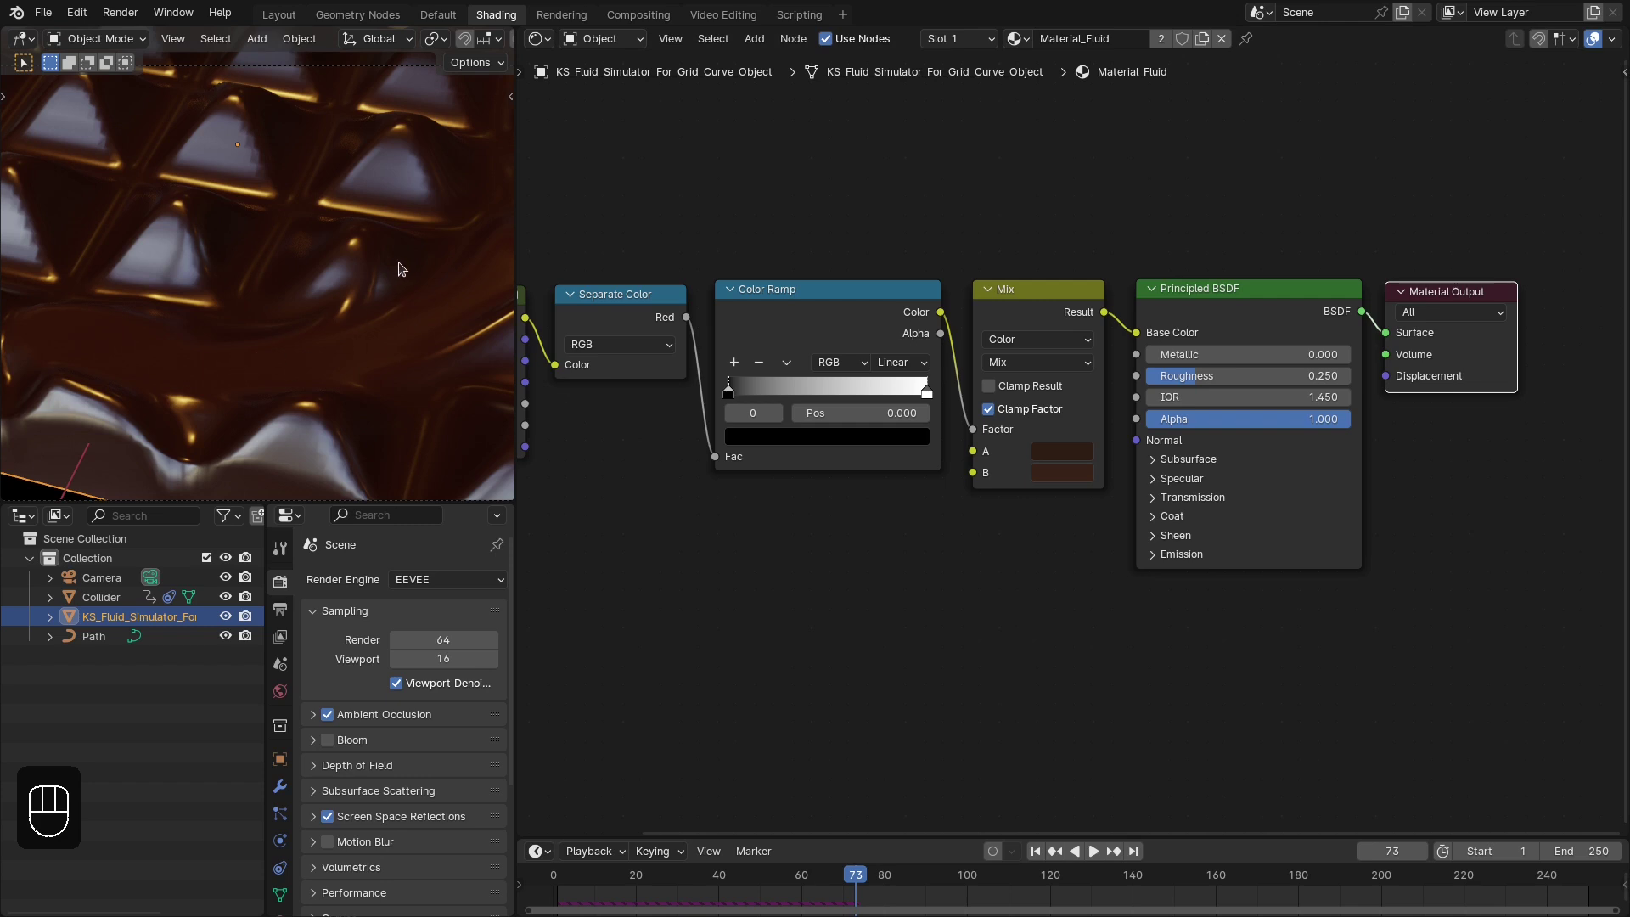
middle_click(969, 528)
left_click(880, 409)
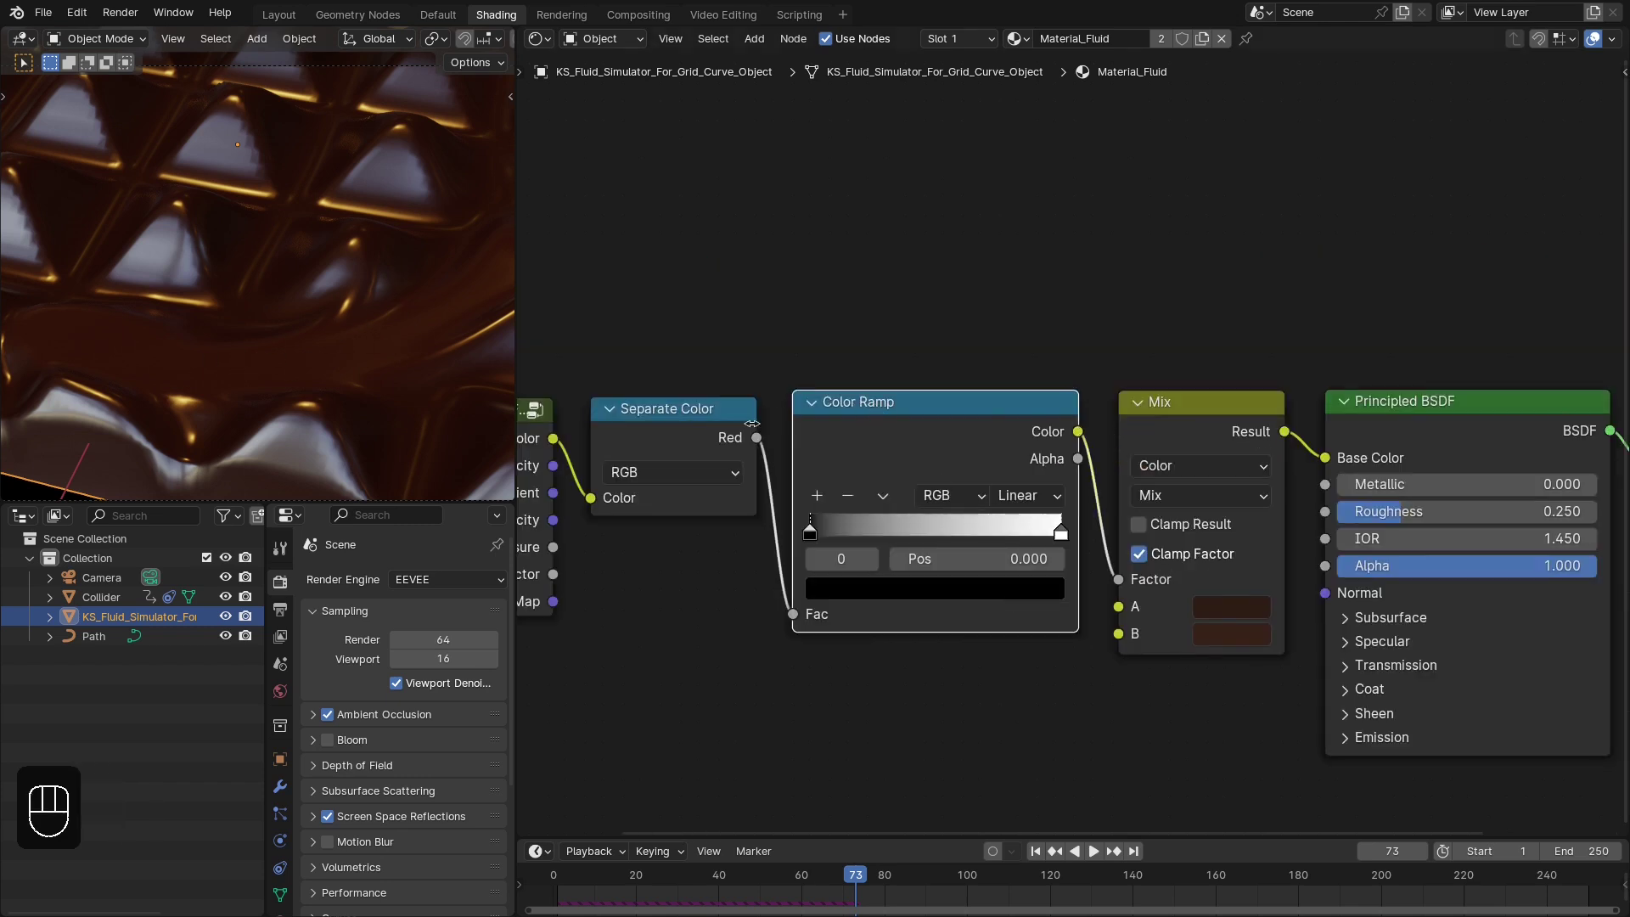
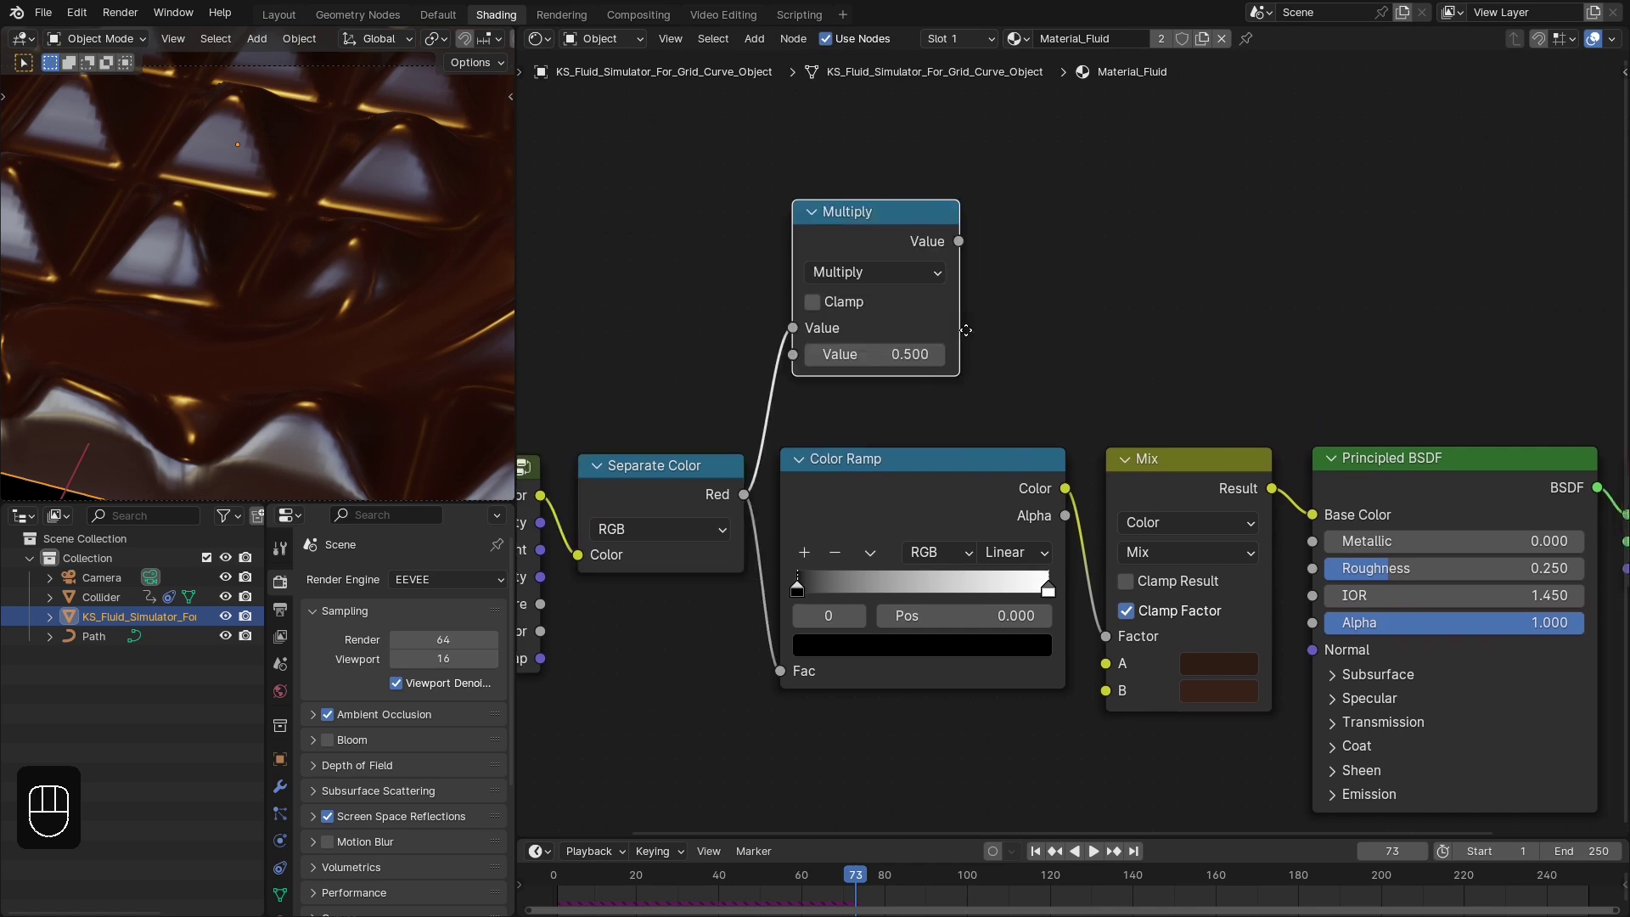
Multiply the red channel by 2.5 into a 2D Noise Texture's Scale and preview the noise on the surface
left_click_drag(973, 303, 998, 321)
left_click_drag(945, 343, 1000, 367)
middle_click(1113, 358)
left_click_drag(1144, 181, 842, 614)
middle_click(926, 532)
left_click_drag(969, 318, 978, 258)
left_click_drag(898, 225, 553, 313)
middle_click(553, 313)
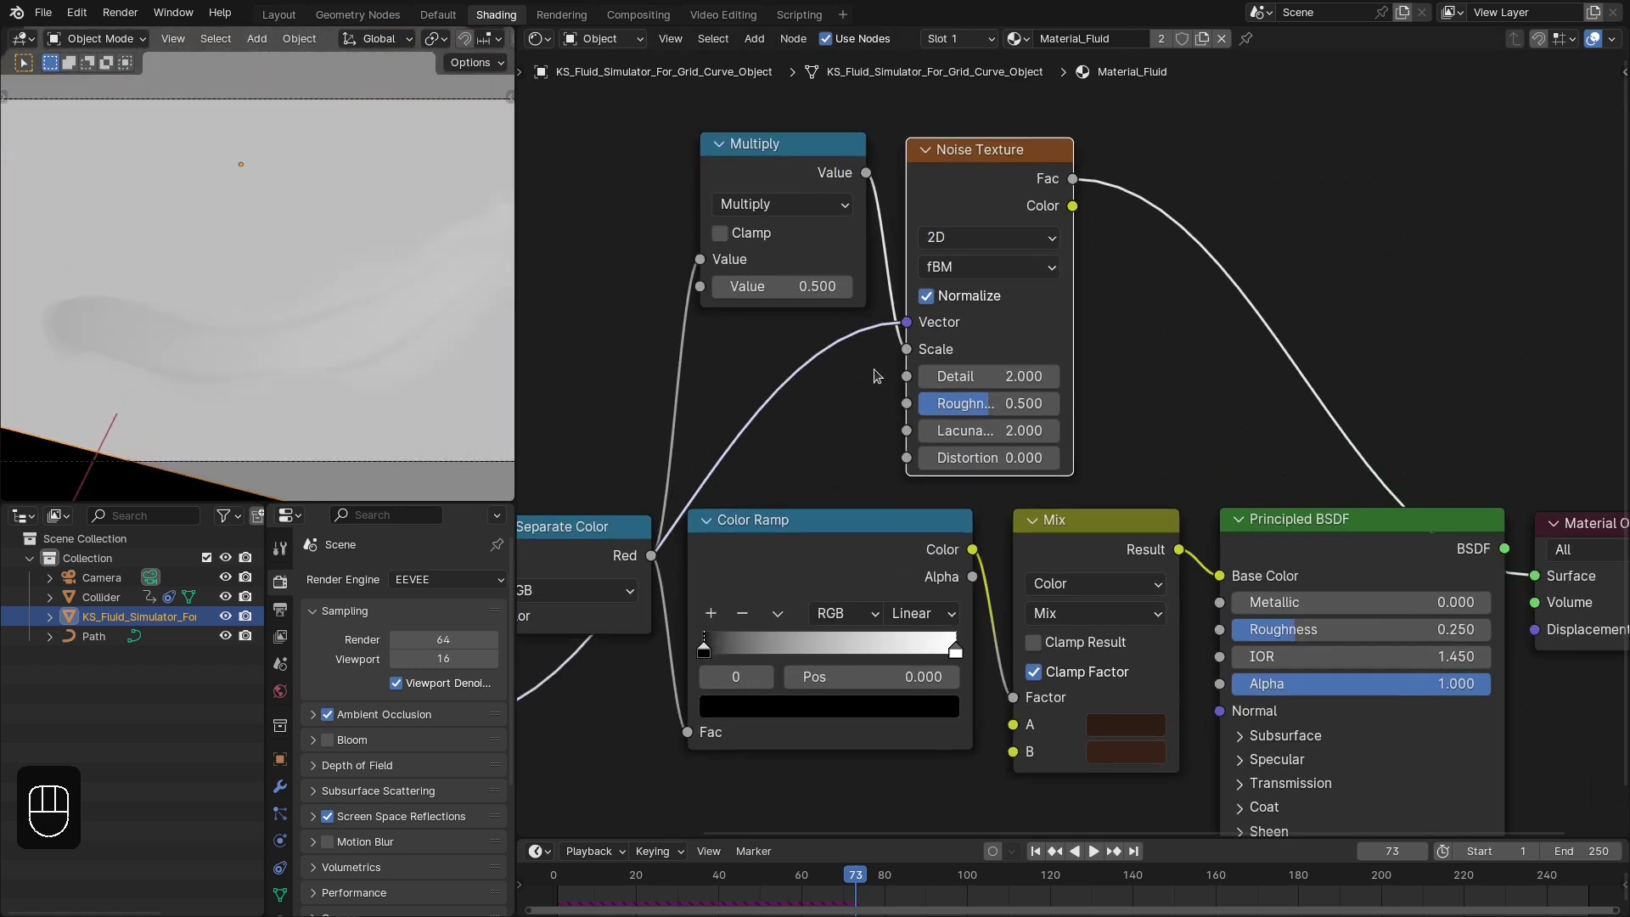
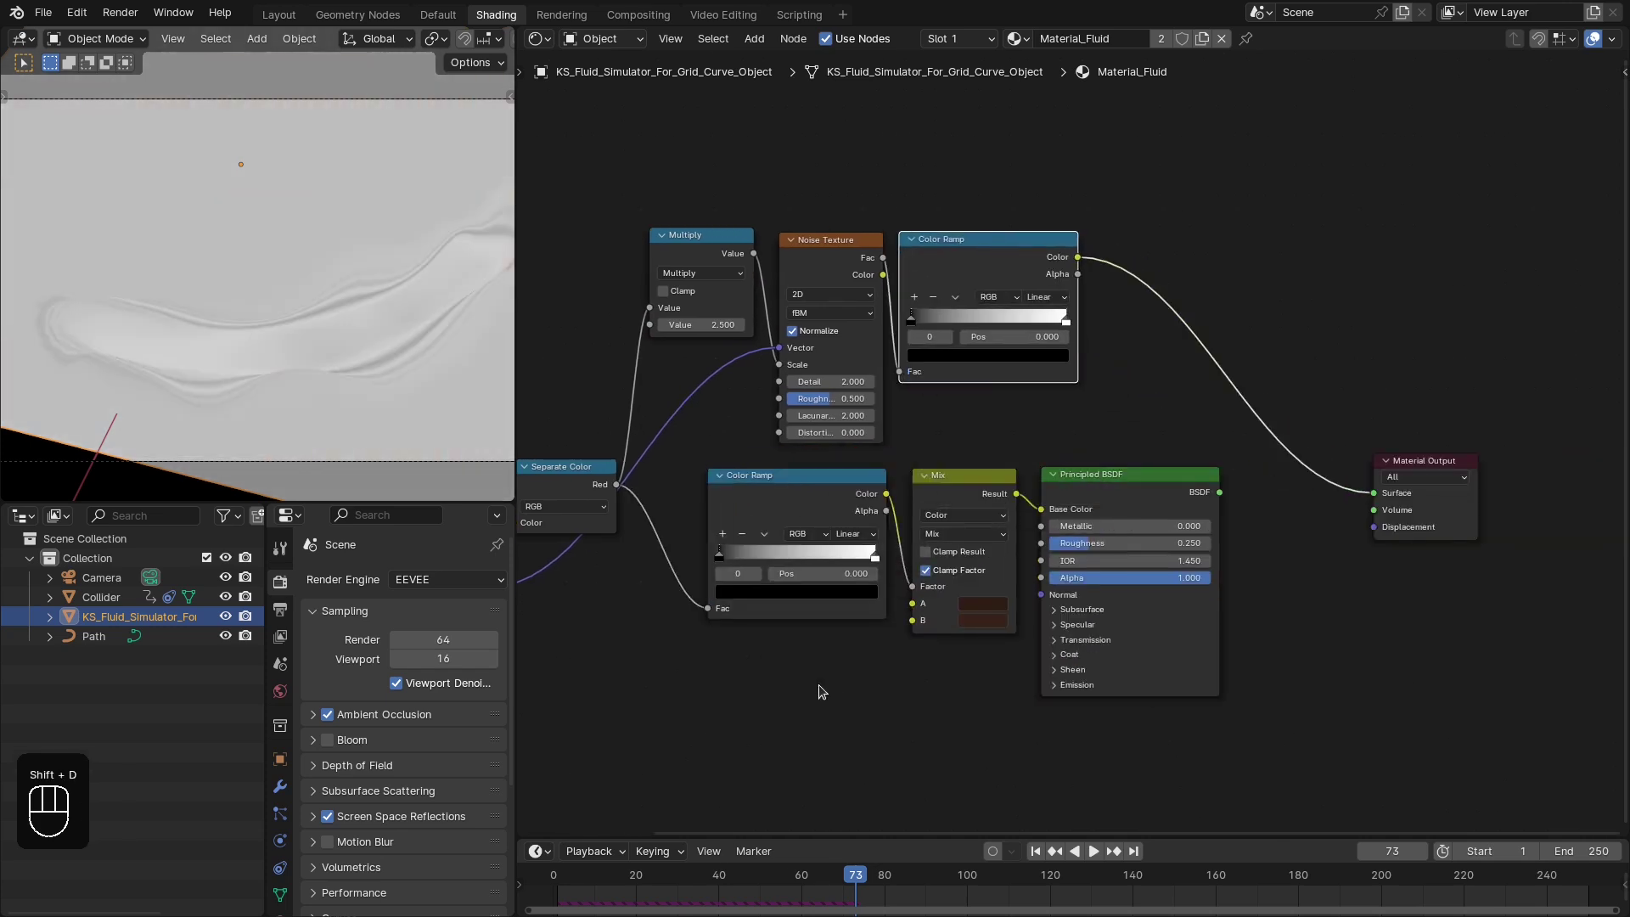
Restore the brown shader, duplicate a Multiply onto the noise ramp output and preview the mask
left_click(985, 456)
left_click(1315, 486)
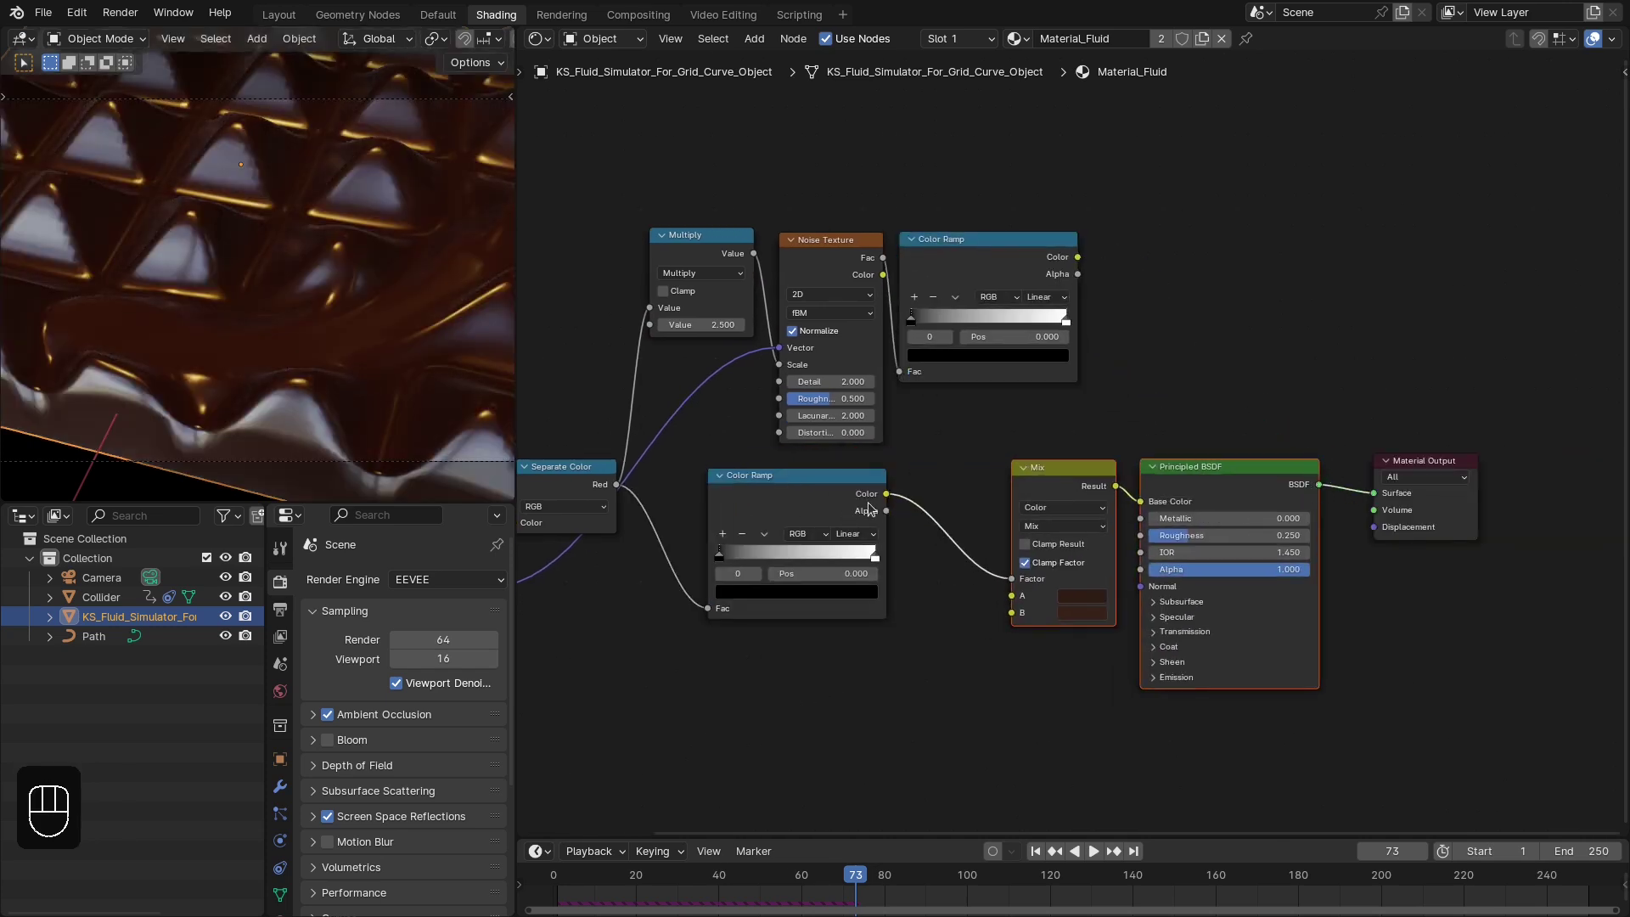
left_click(704, 241)
key("shift+d")
left_click(1119, 305)
left_click_drag(1014, 413, 1110, 340)
left_click(1045, 262)
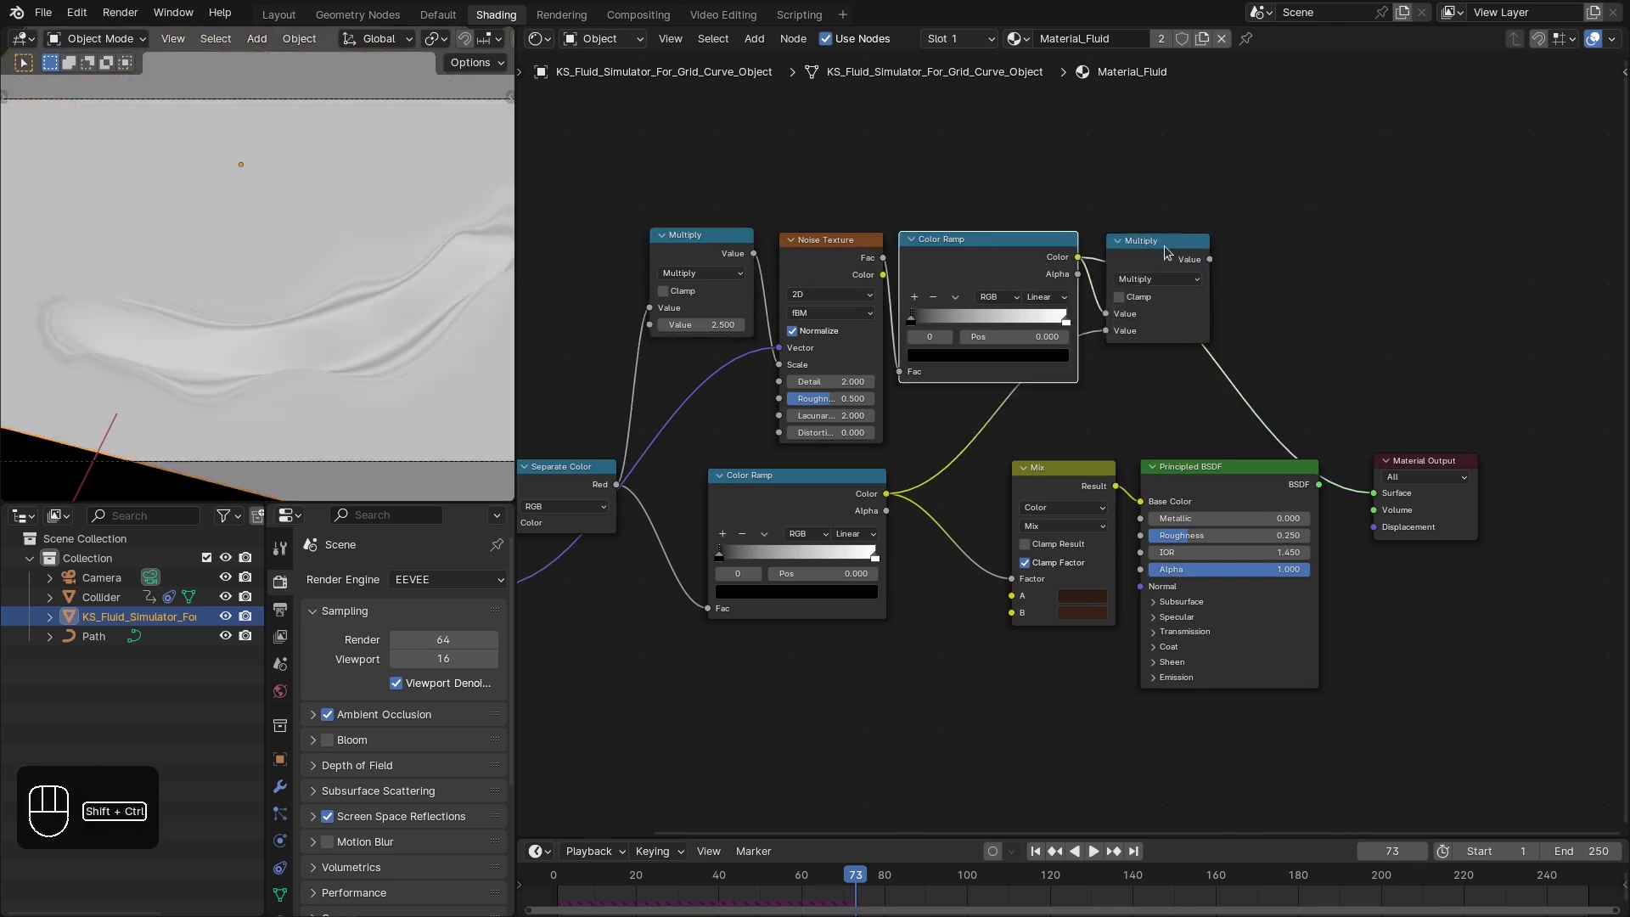
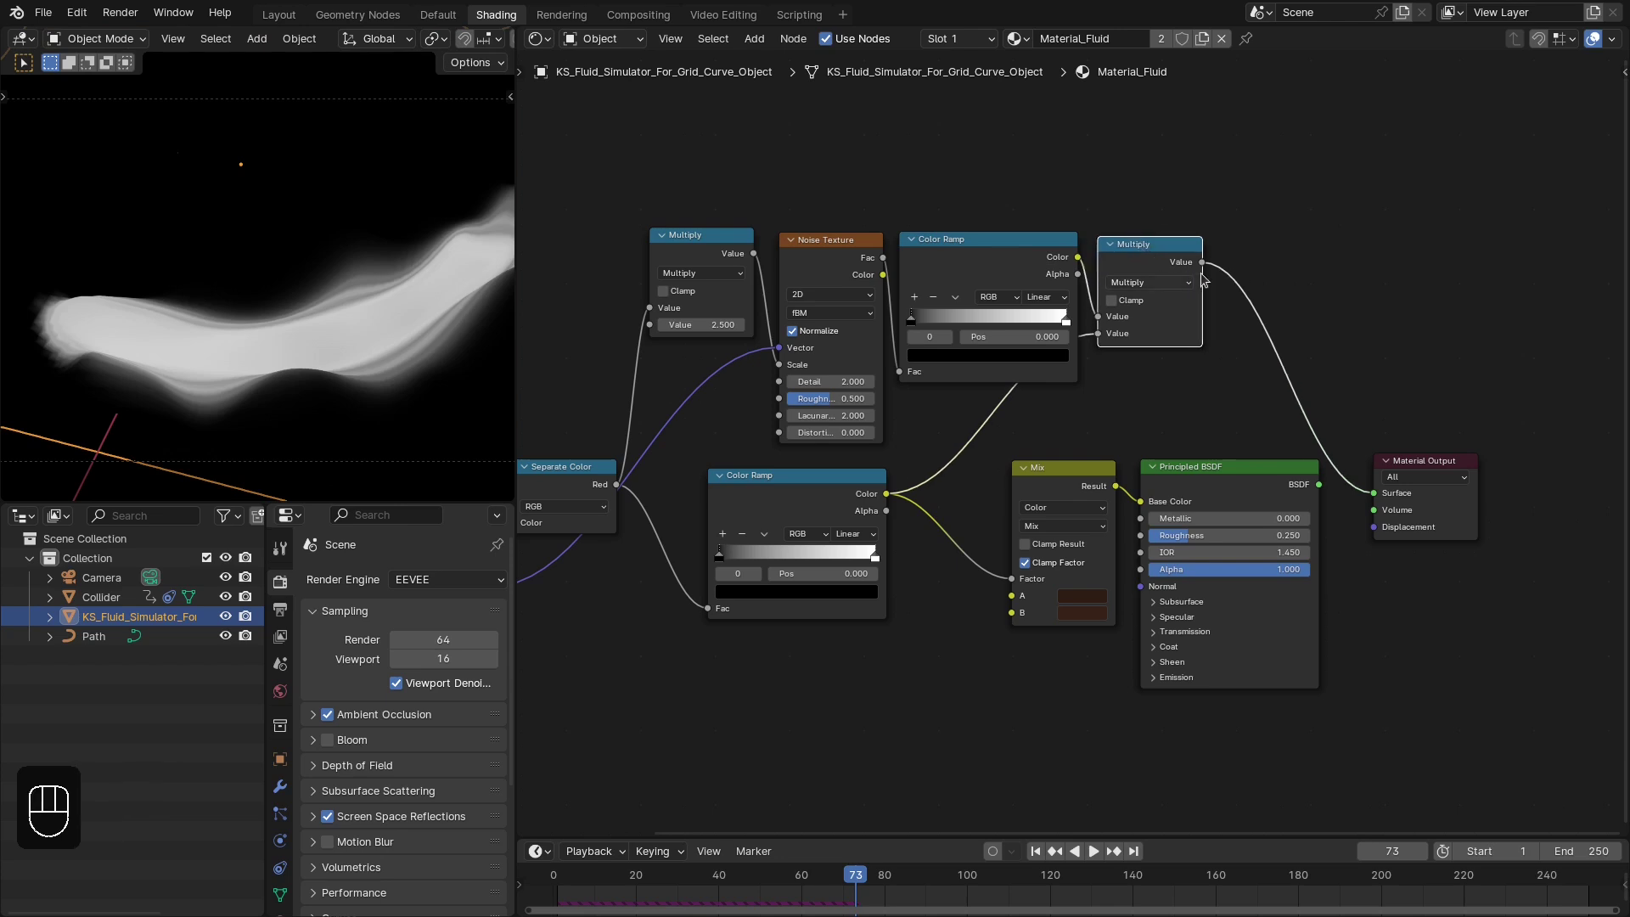
left_click(1205, 272)
Lower the surface roughness to 0.086 and orbit the viewport to check the sheen
left_click(1090, 686)
left_click(1404, 513)
left_click(1482, 480)
middle_click(372, 253)
left_click_drag(313, 297, 201, 355)
middle_click(190, 379)
middle_click(370, 305)
left_click_drag(298, 371, 274, 395)
left_click_drag(332, 362, 486, 324)
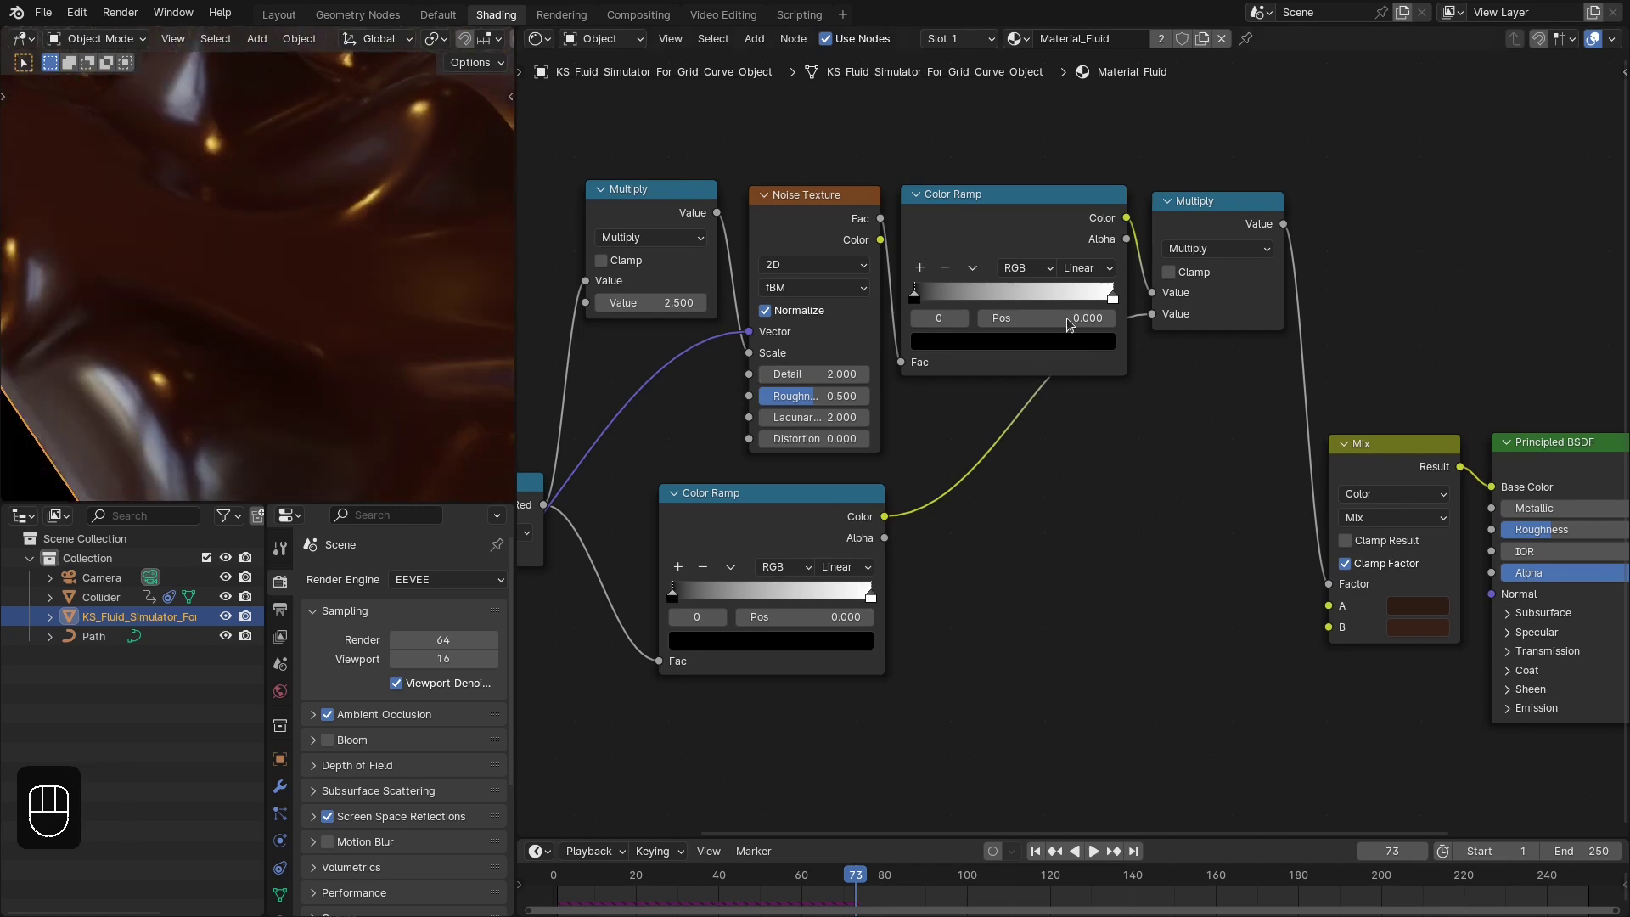
Move the noise Color Ramp's dark stop to position 0.192 and pan toward the Principled BSDF
left_click_drag(940, 294, 1036, 288)
left_click_drag(1100, 292, 990, 298)
left_click(958, 298)
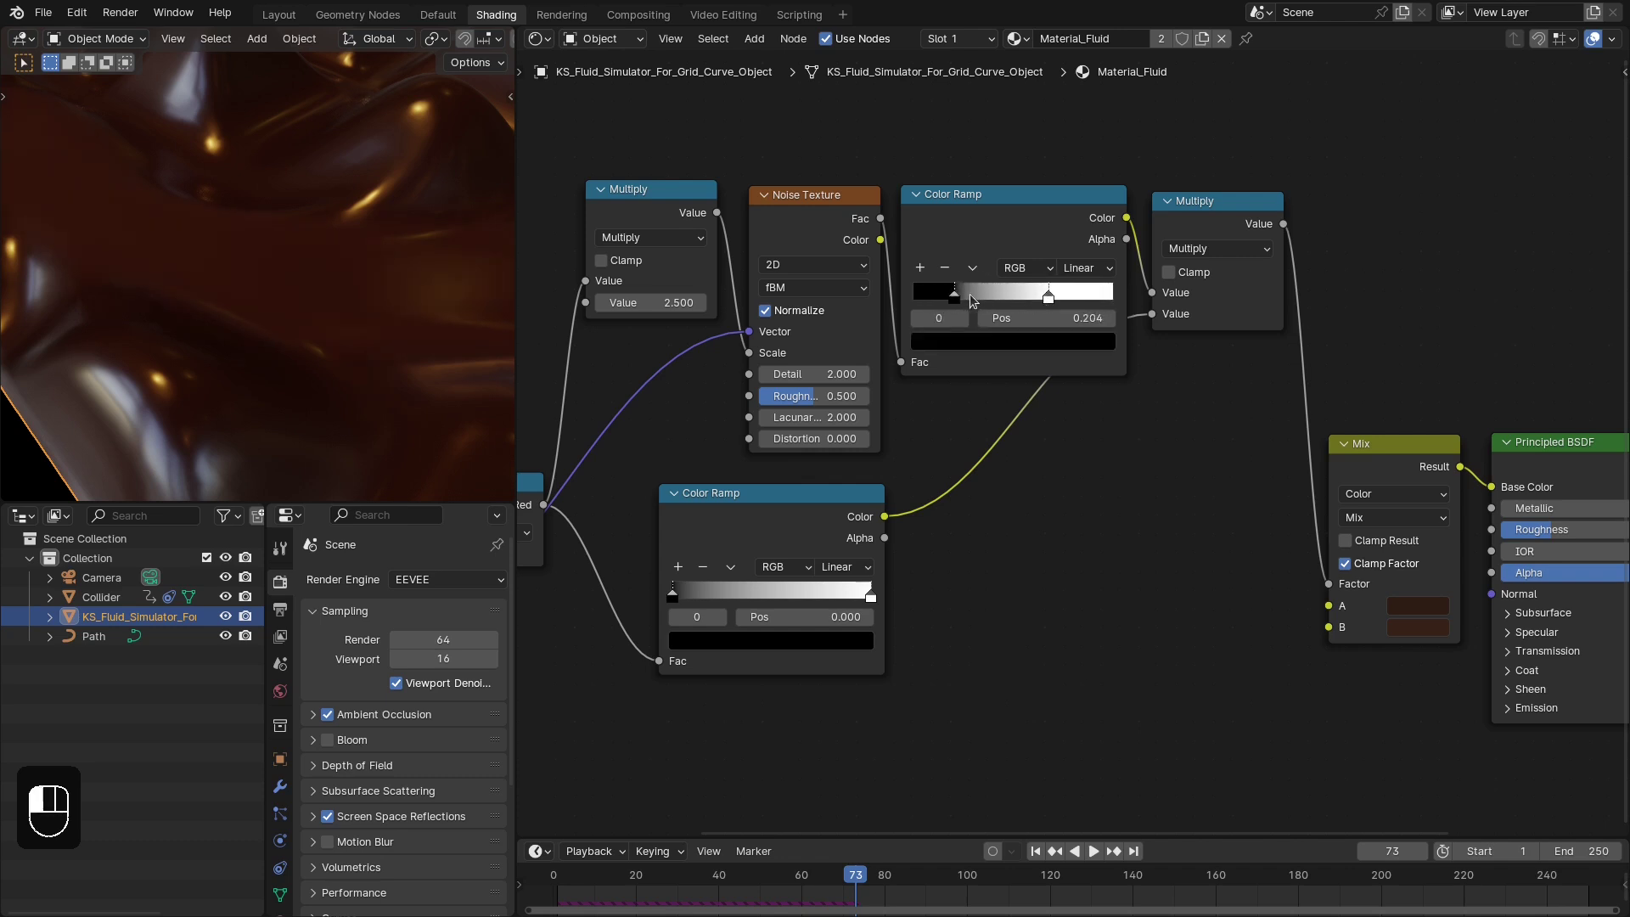
middle_click(180, 282)
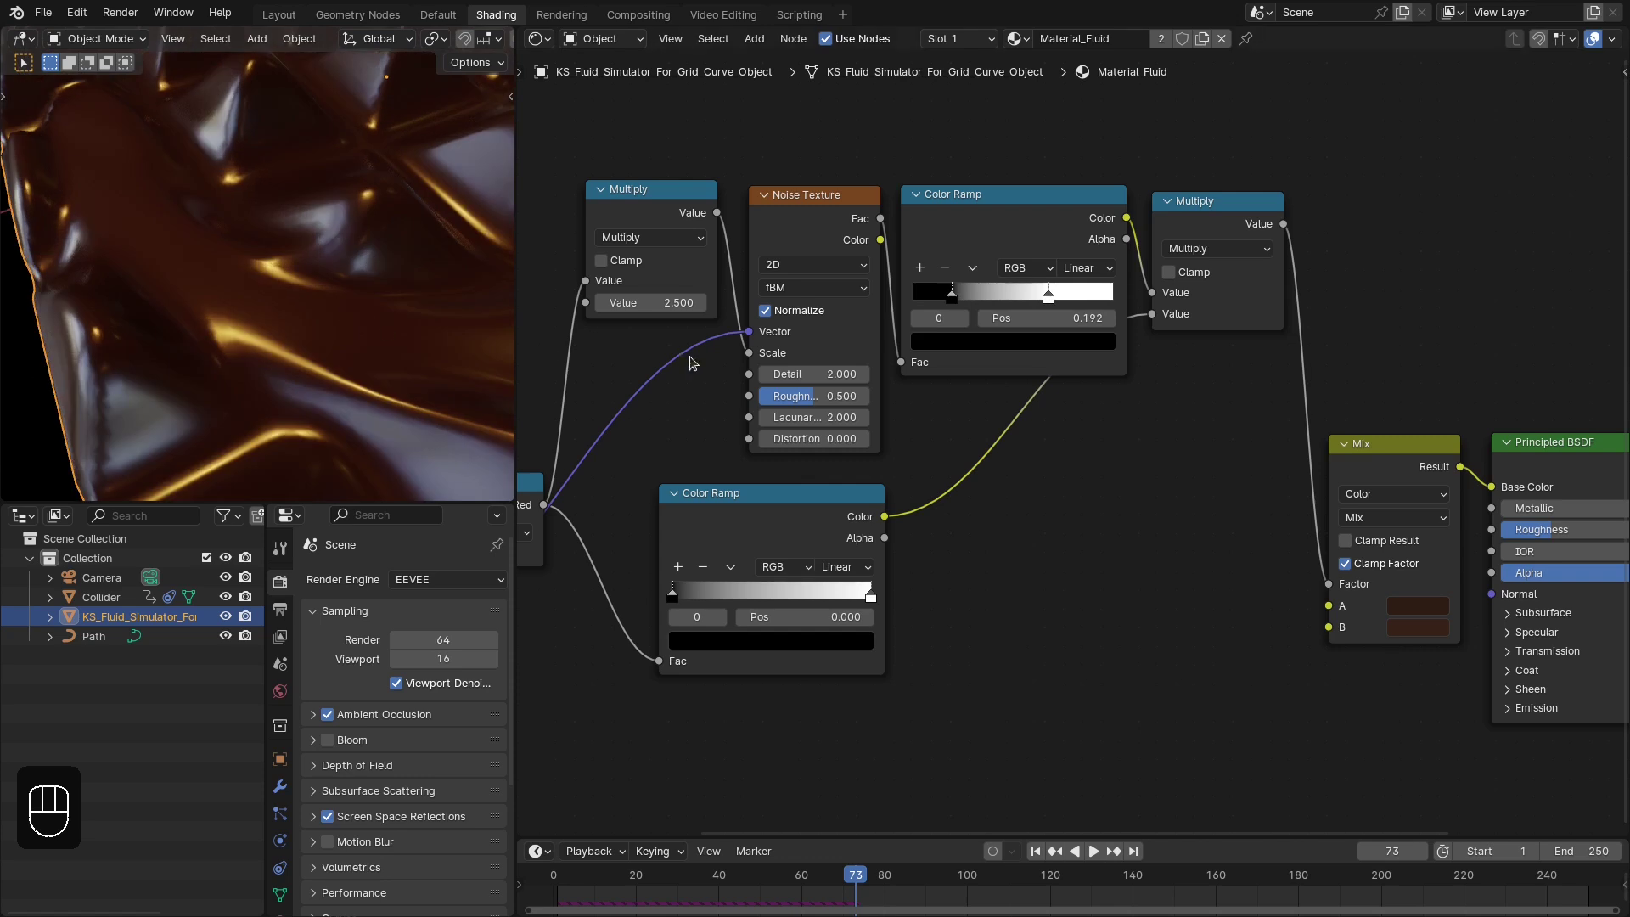
left_click_drag(1204, 451, 347, 331)
key("KP_0")
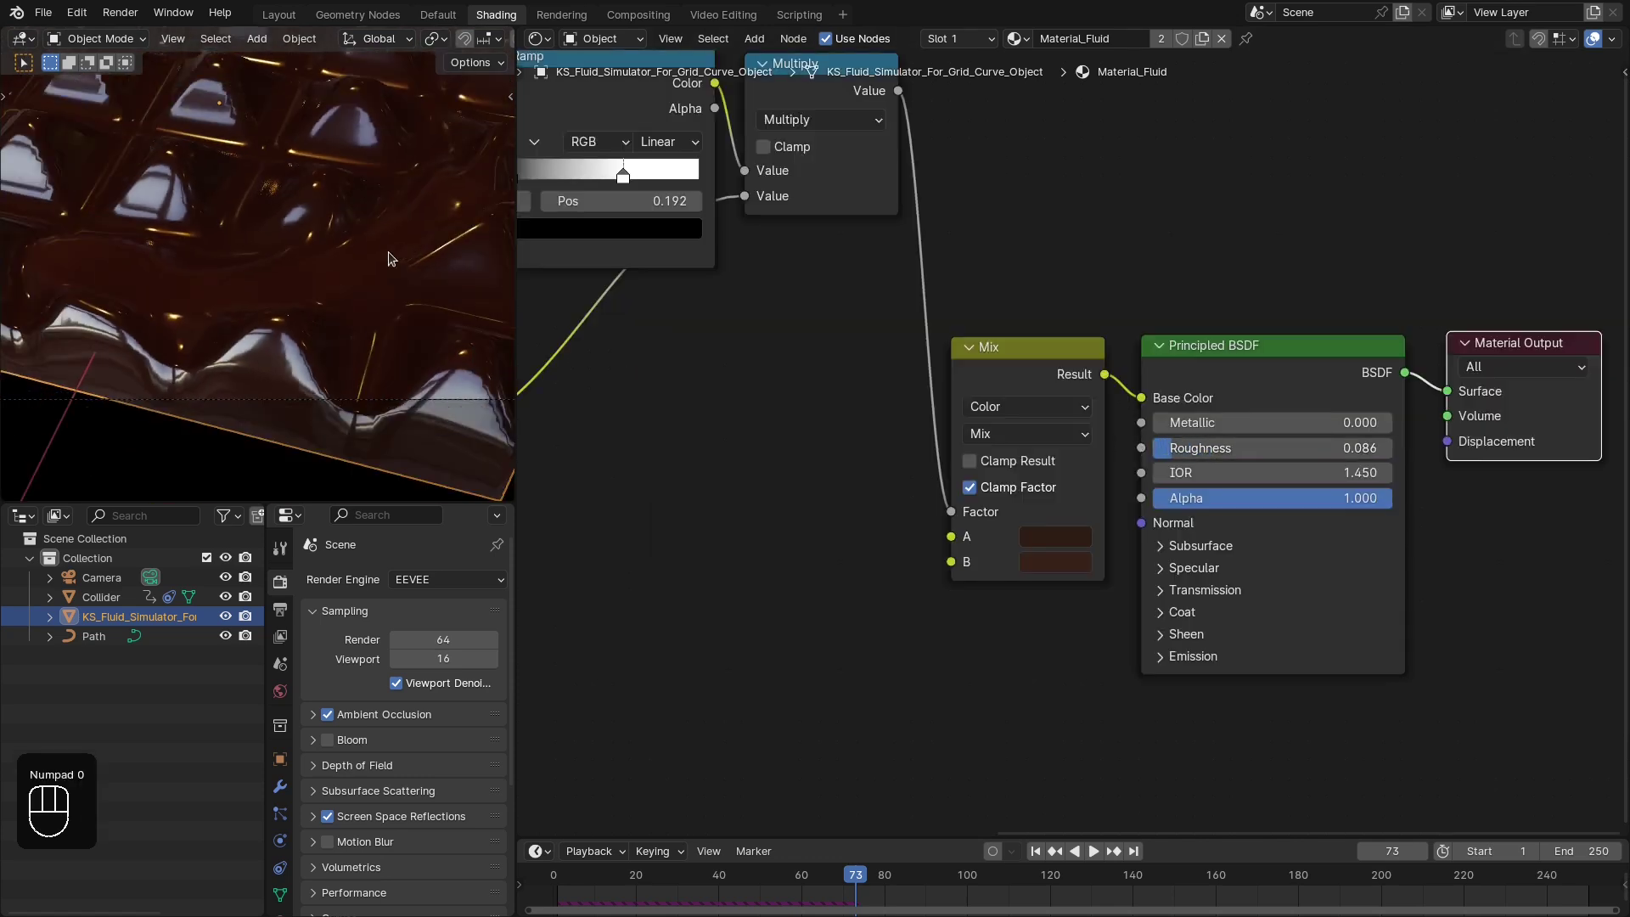
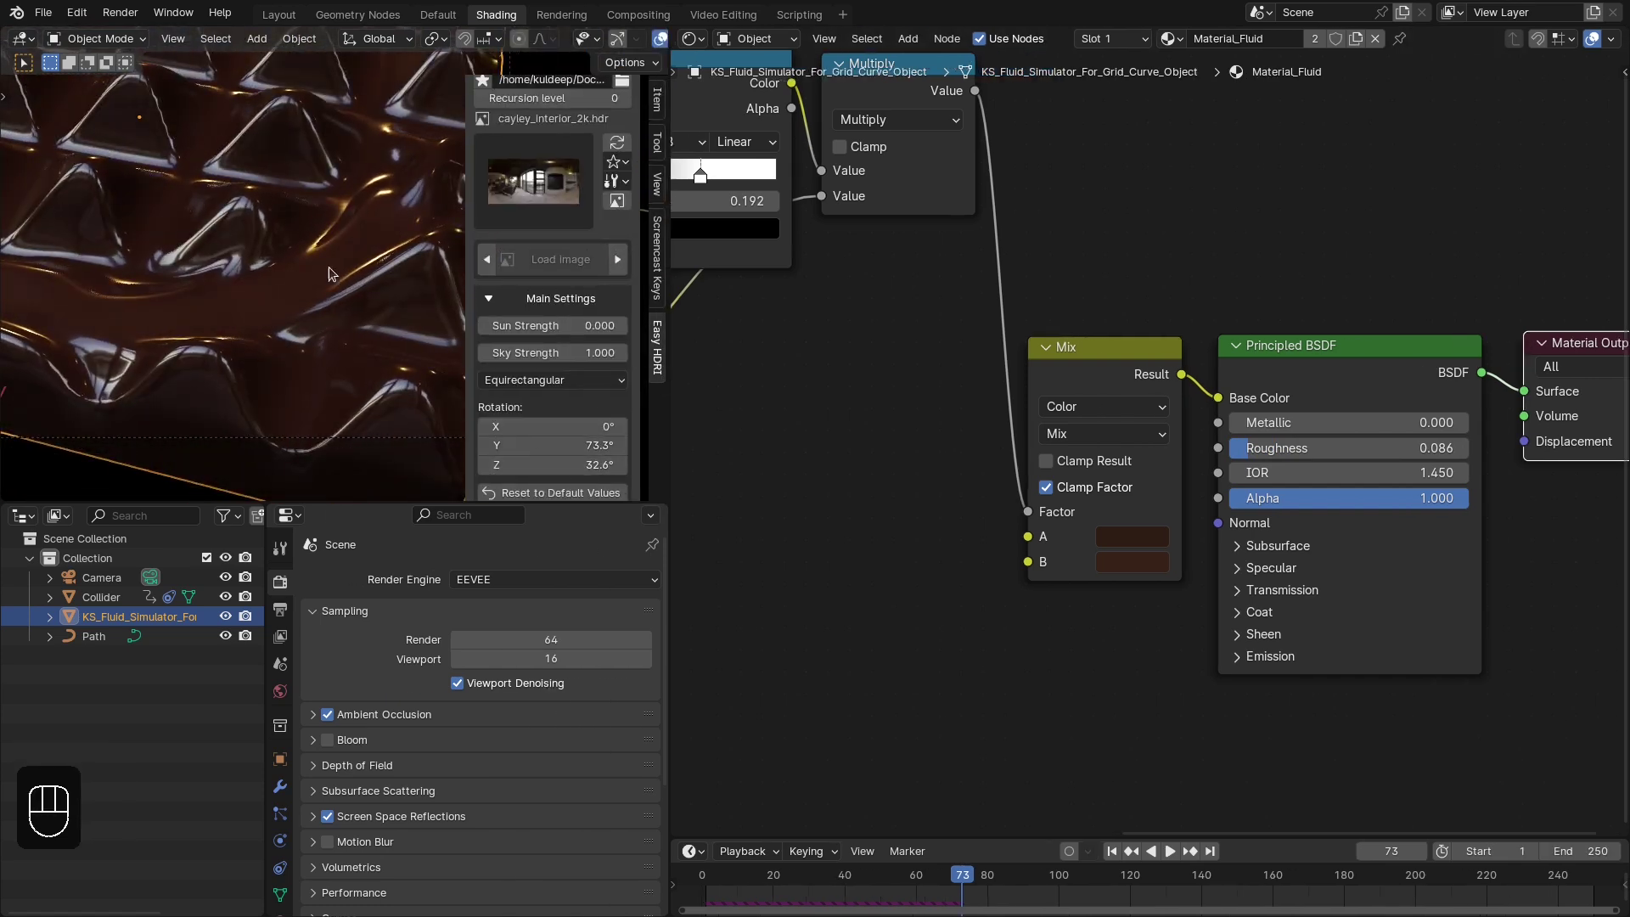
Hide the Easy HDRI panel and replay the simulation from an early frame to check the chocolate ripples
key("n")
left_click(1136, 601)
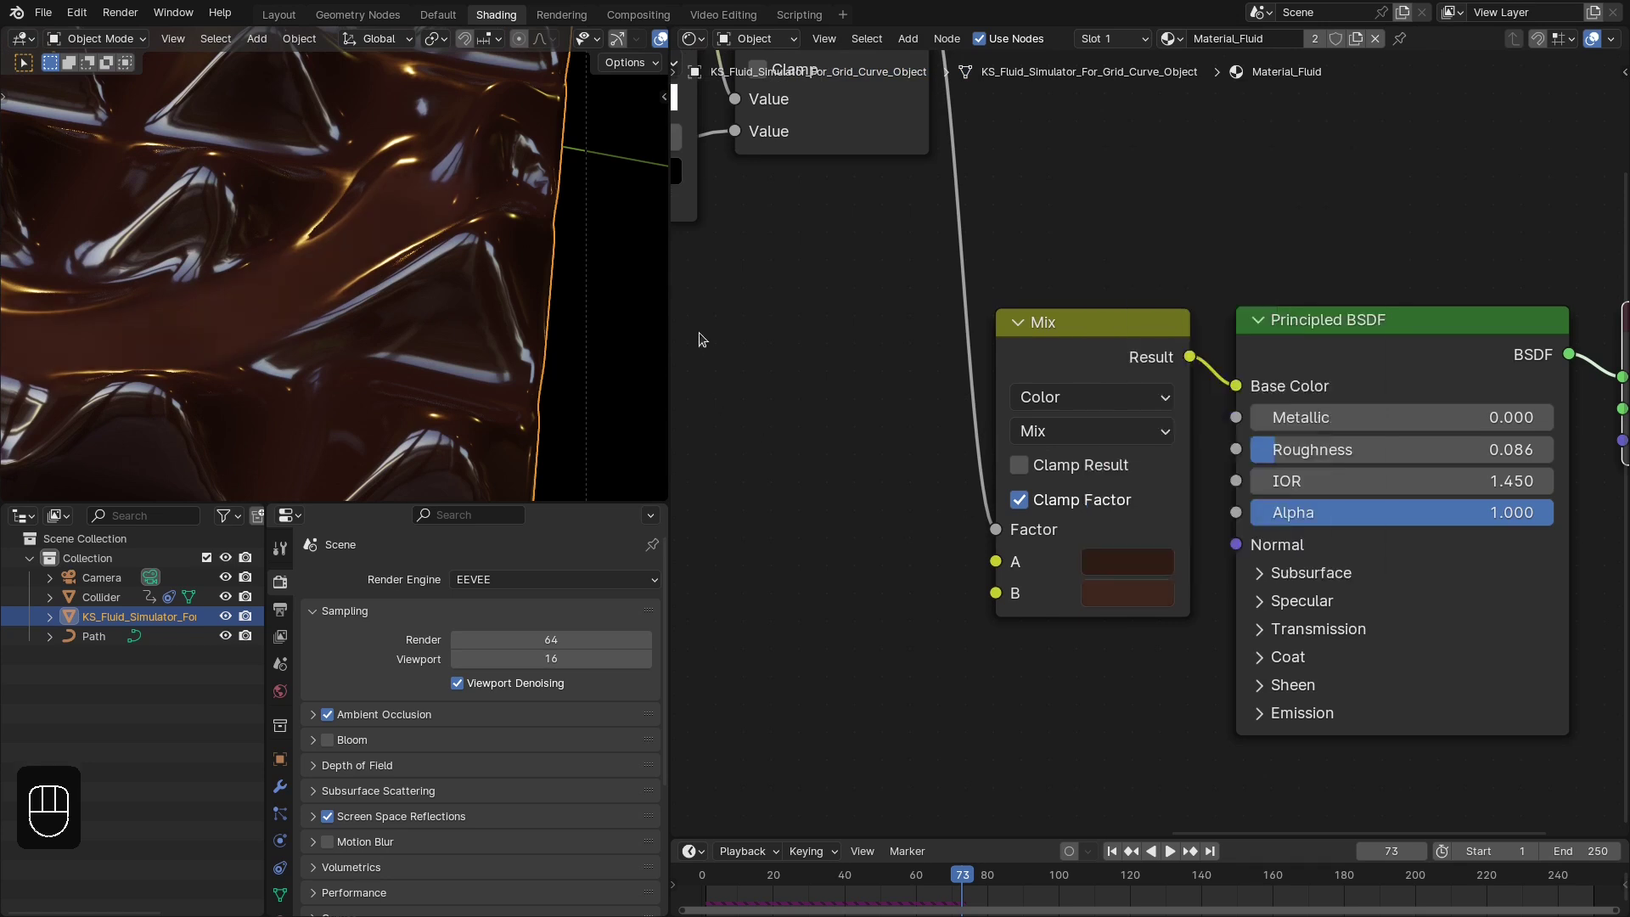
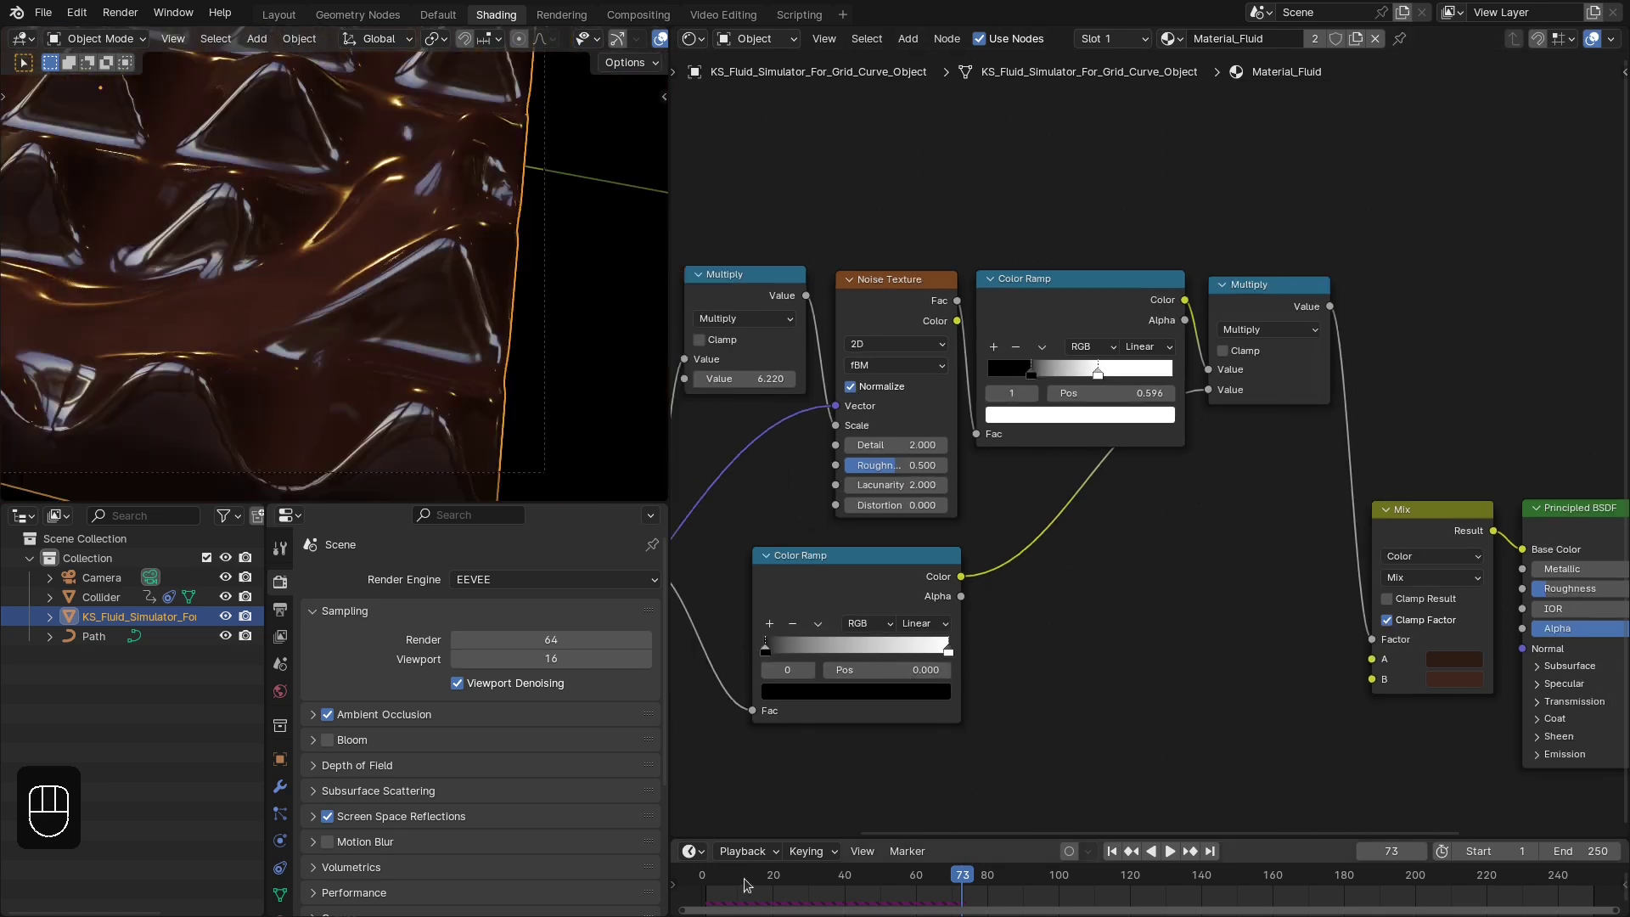
left_click(714, 895)
key("space")
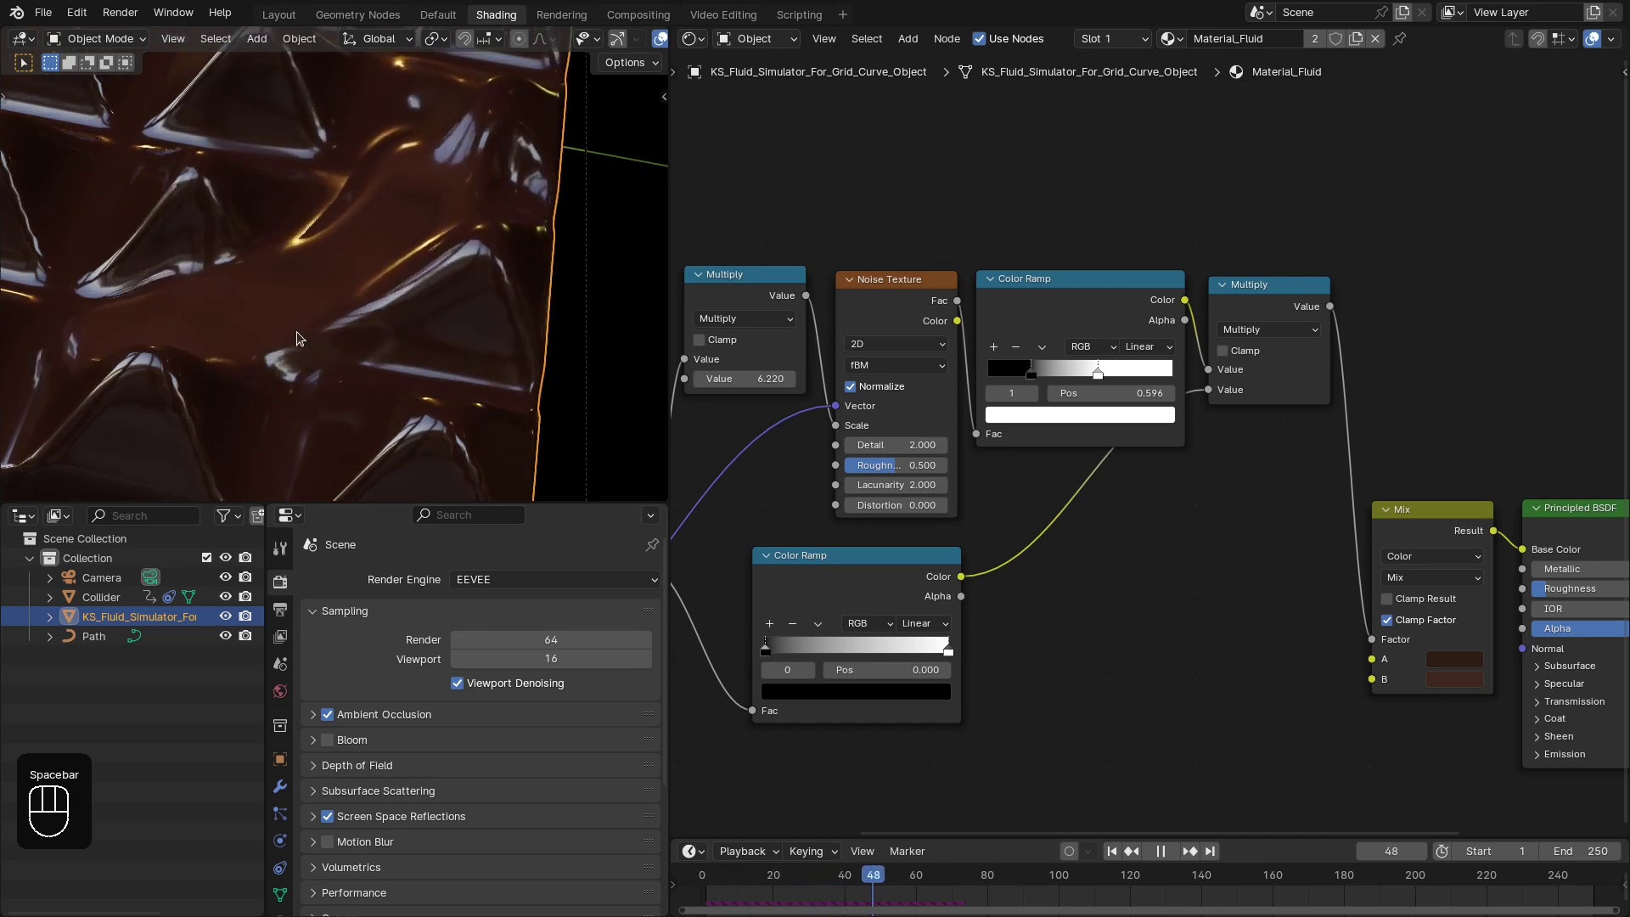
key("space")
middle_click(352, 330)
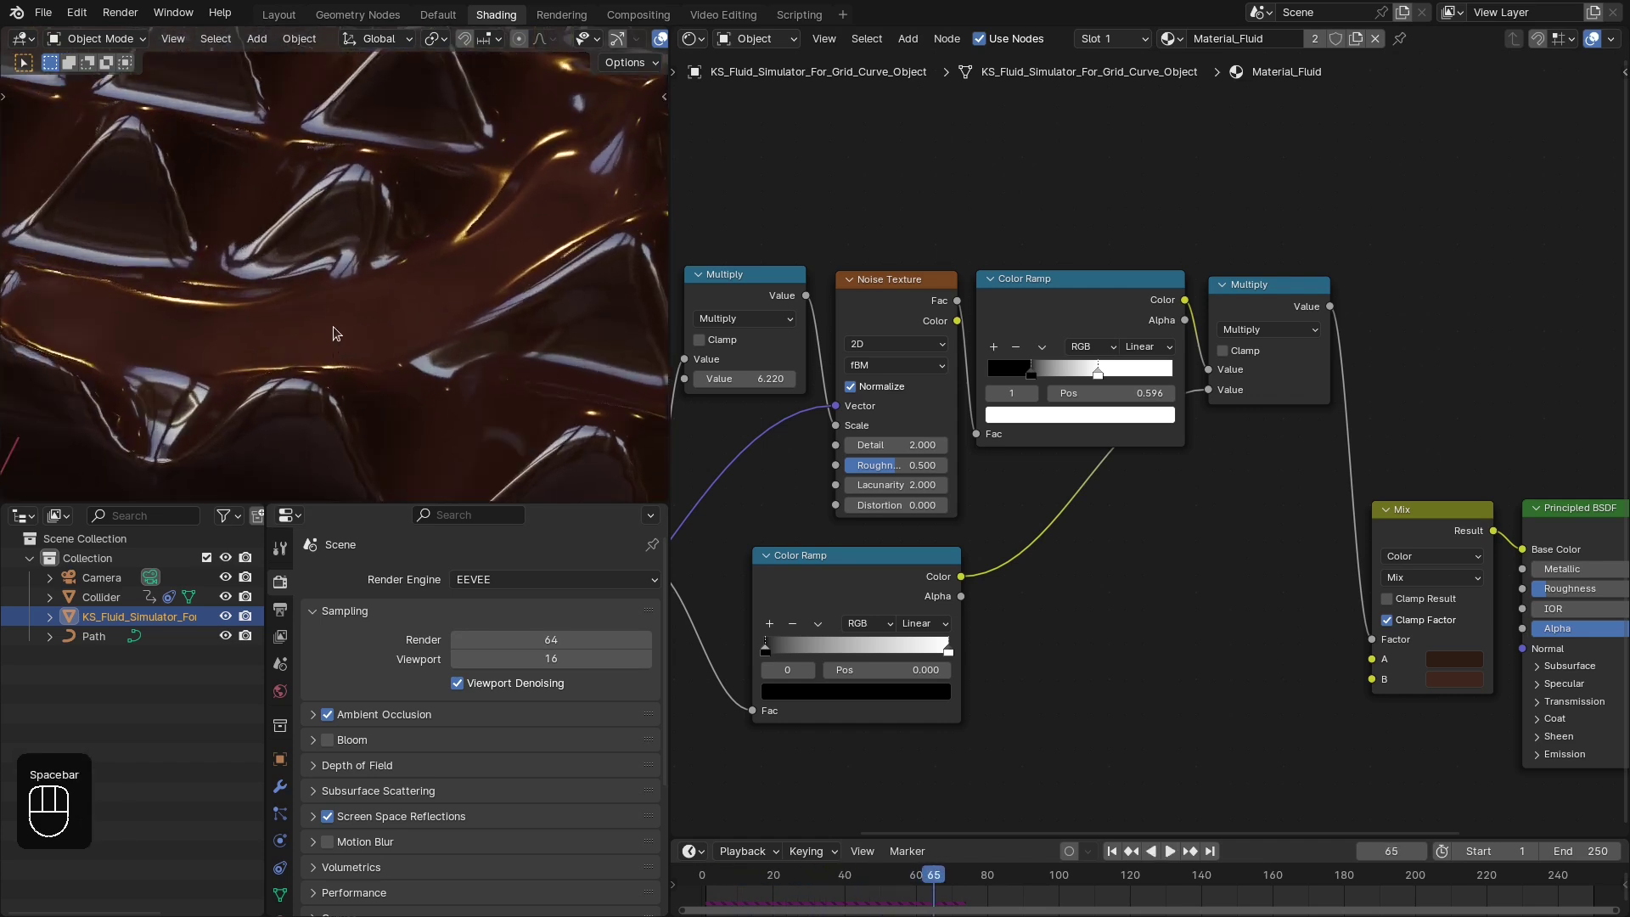
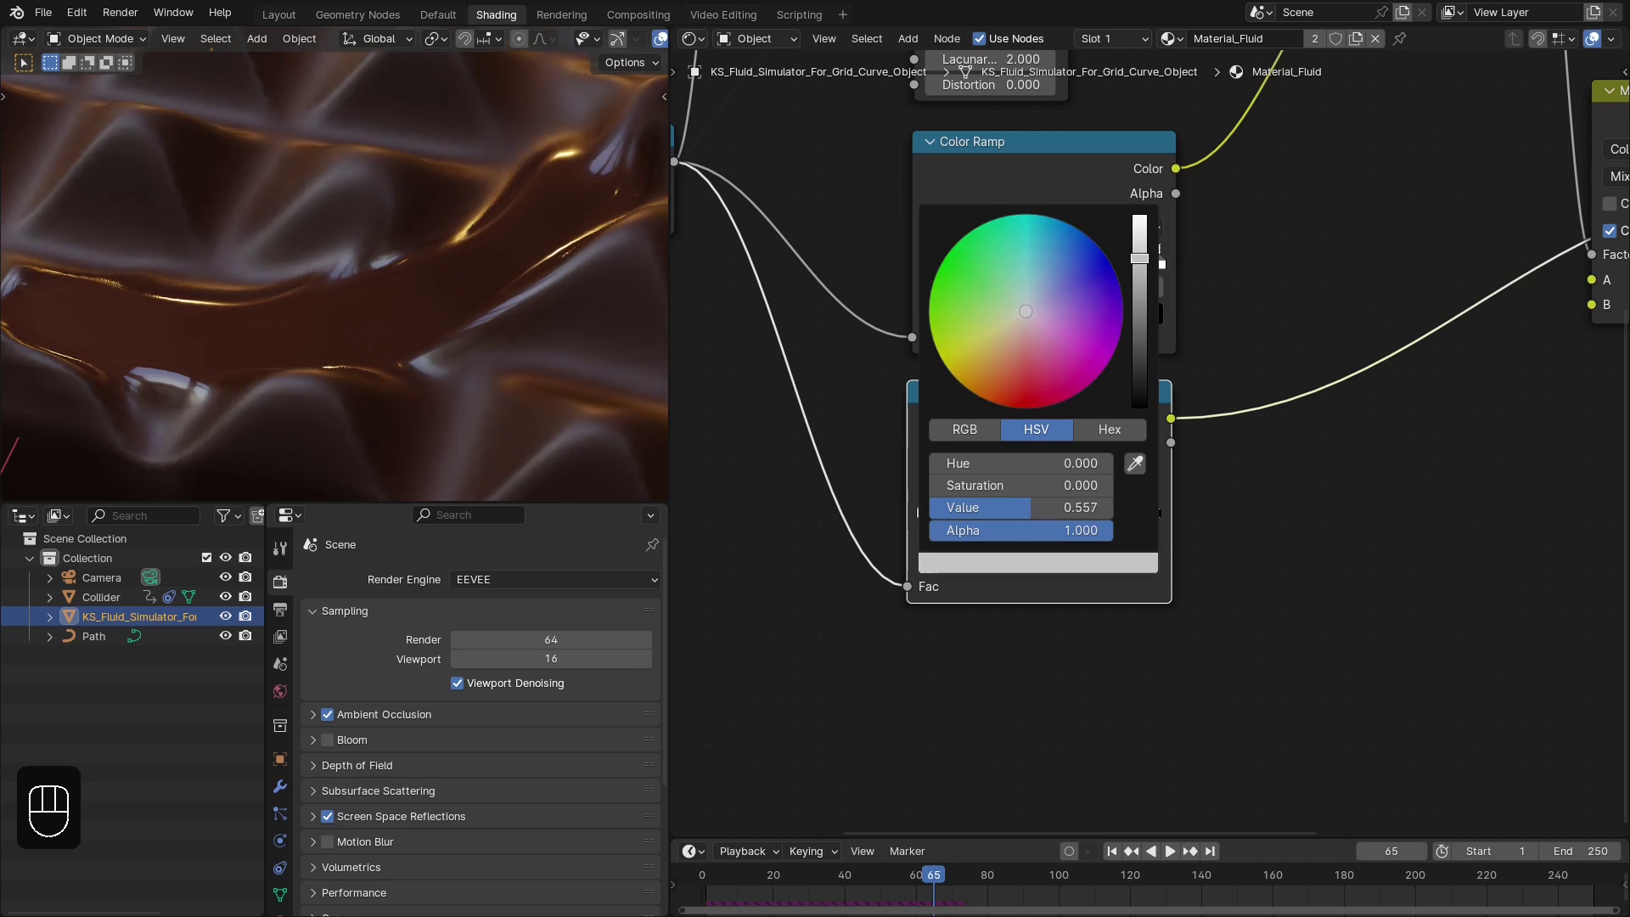
Replay the simulation, then bring the Voronoi, Bump and Multiply texture nodes and whole tree into view
key("space")
key("space")
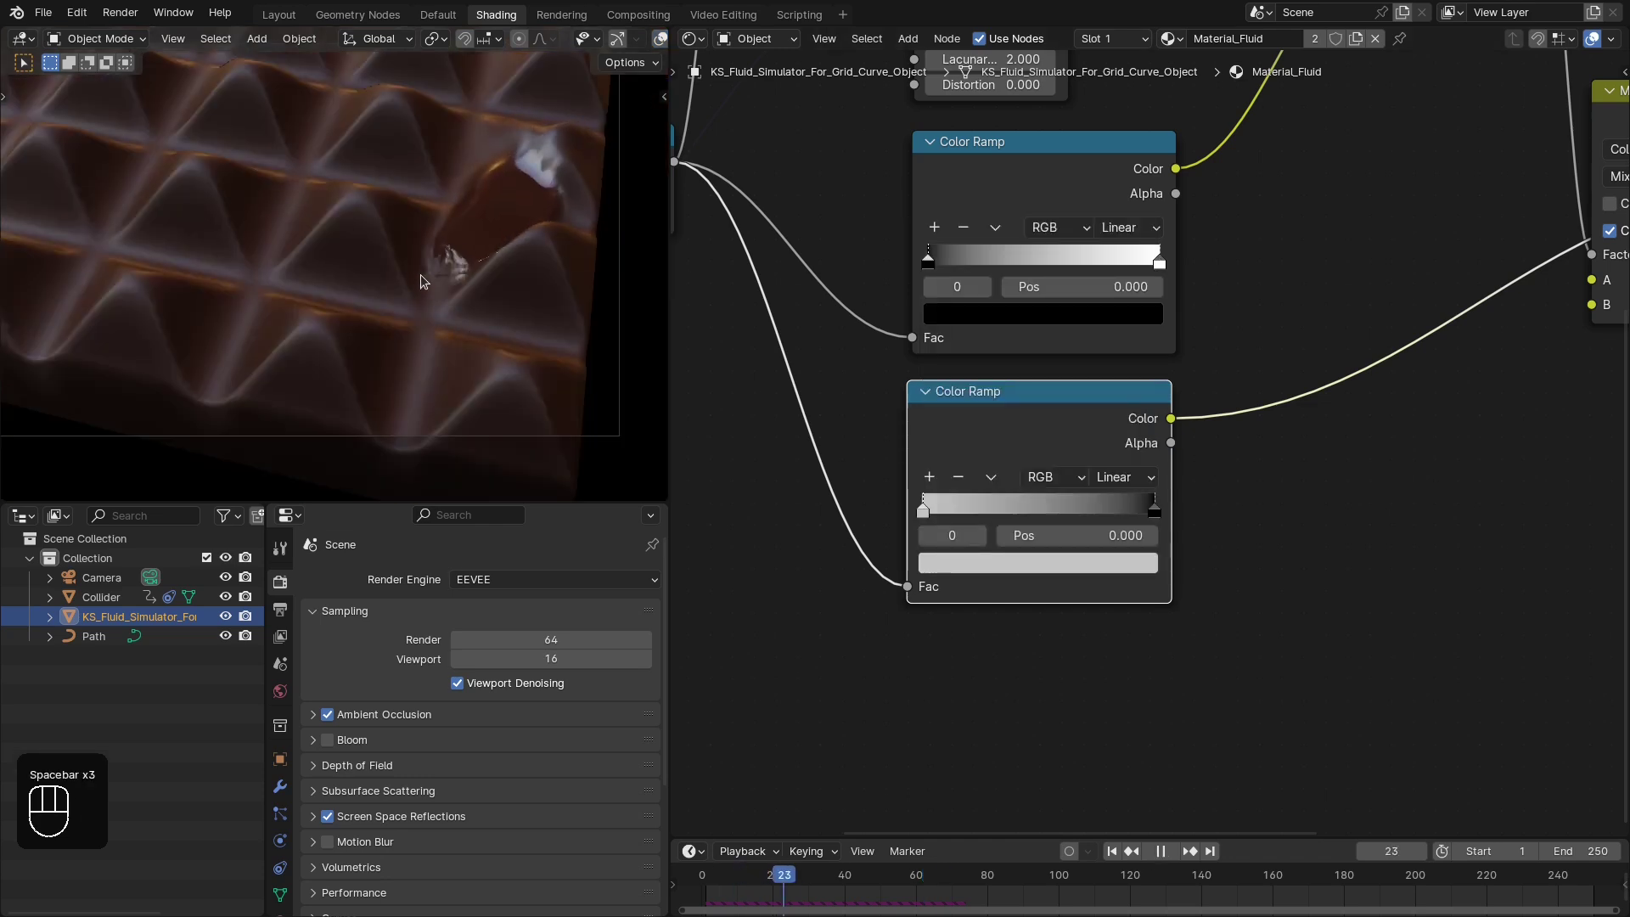
key("space")
left_click(1091, 441)
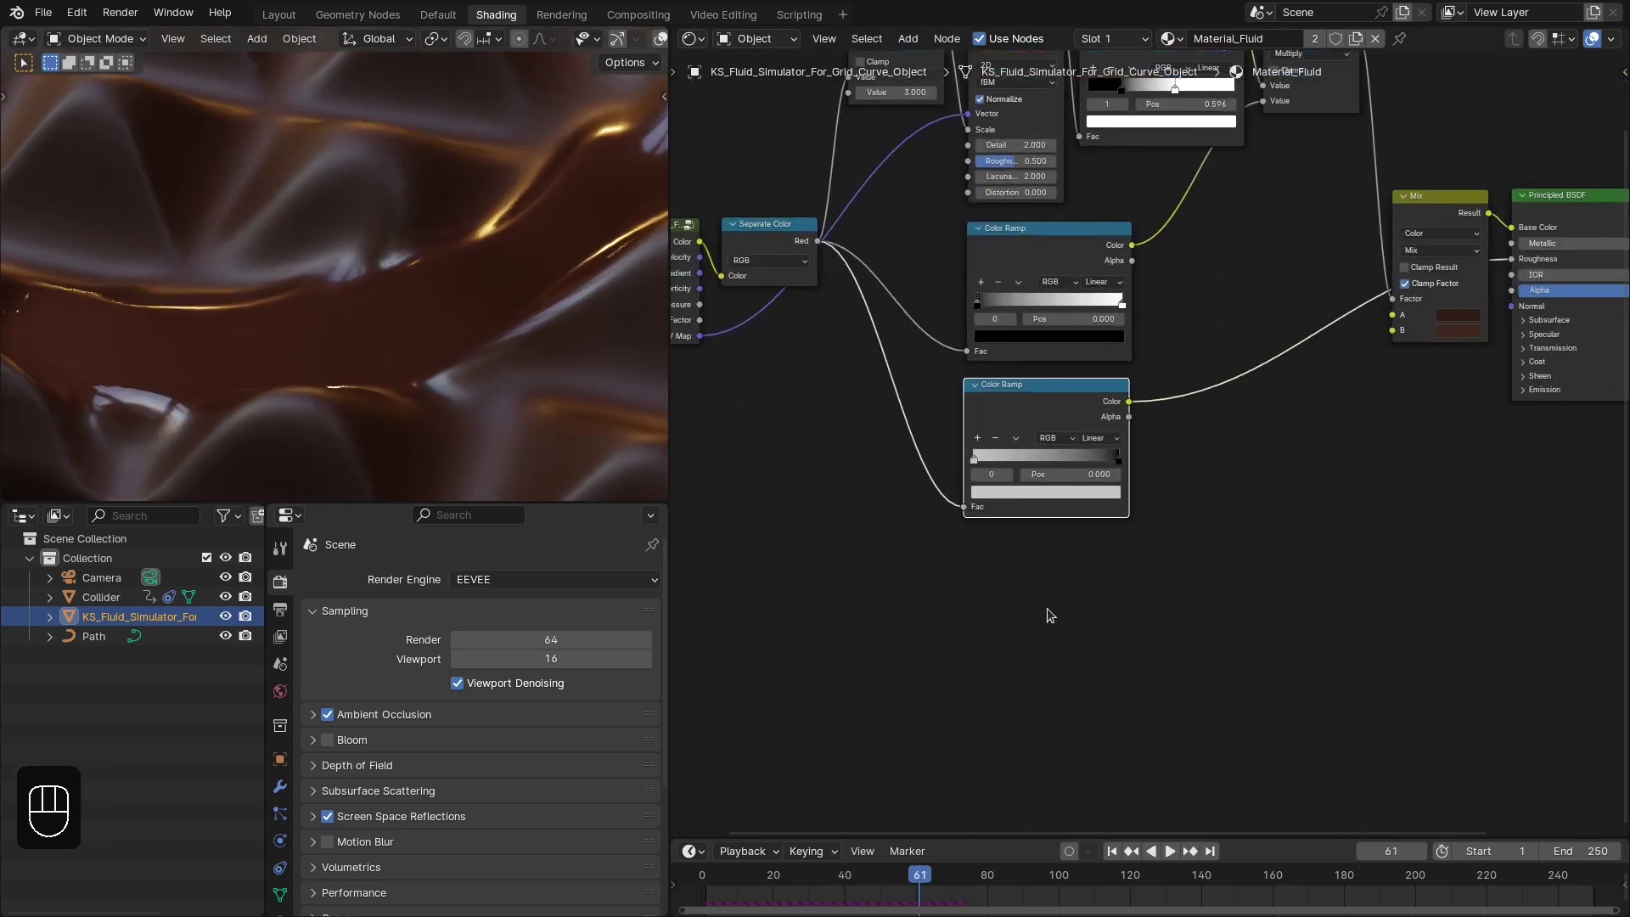
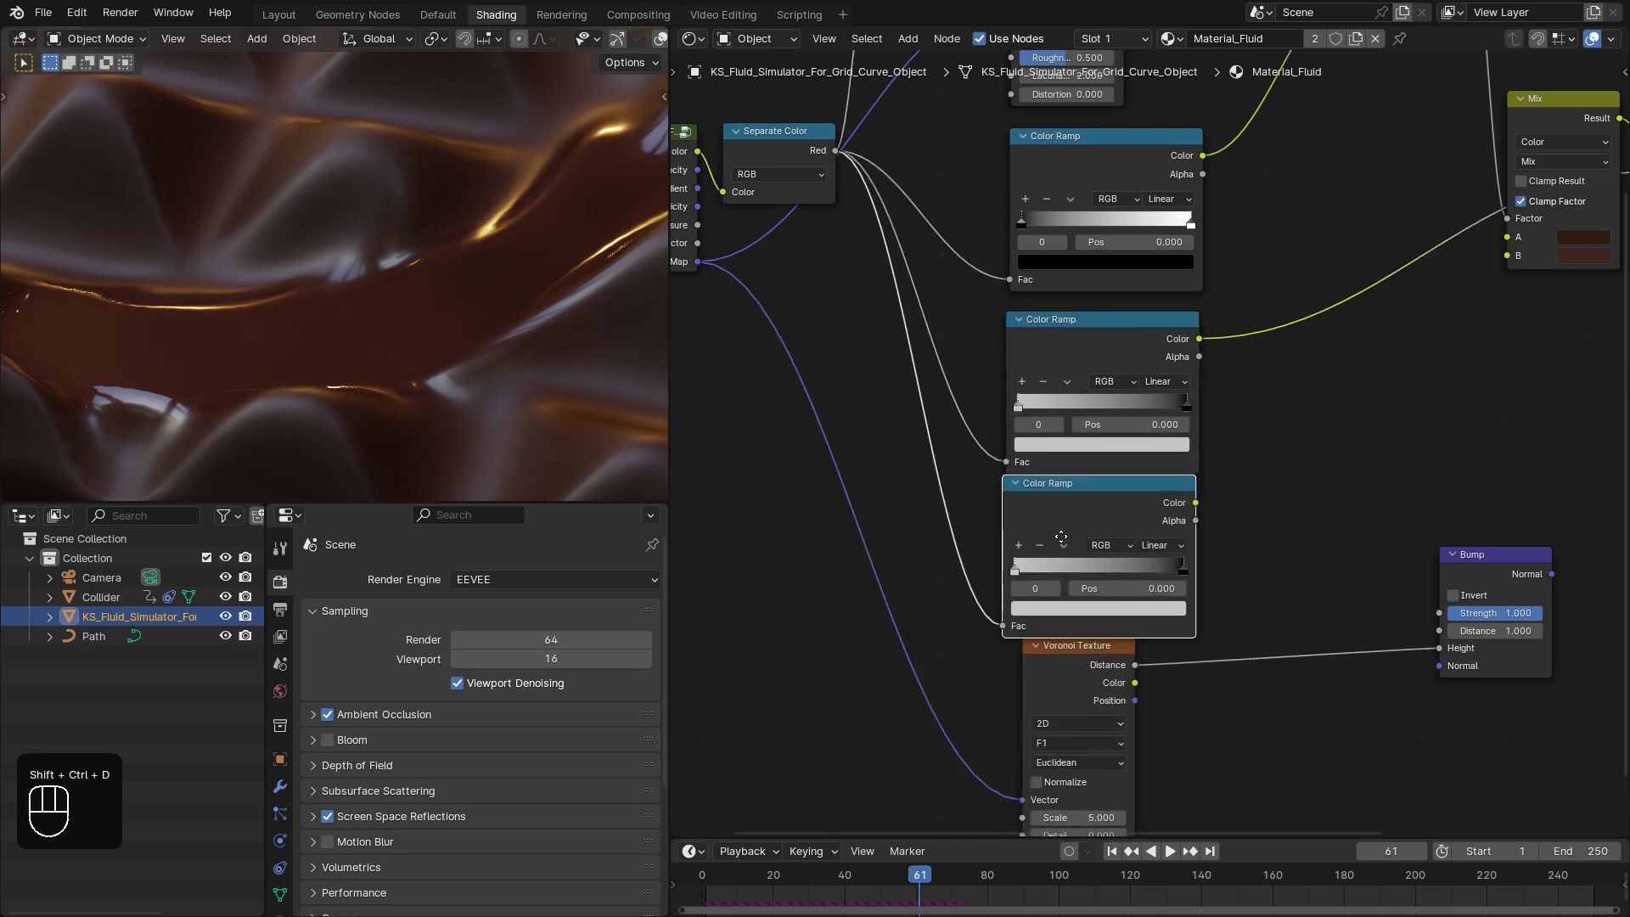
left_click_drag(1134, 548, 1108, 489)
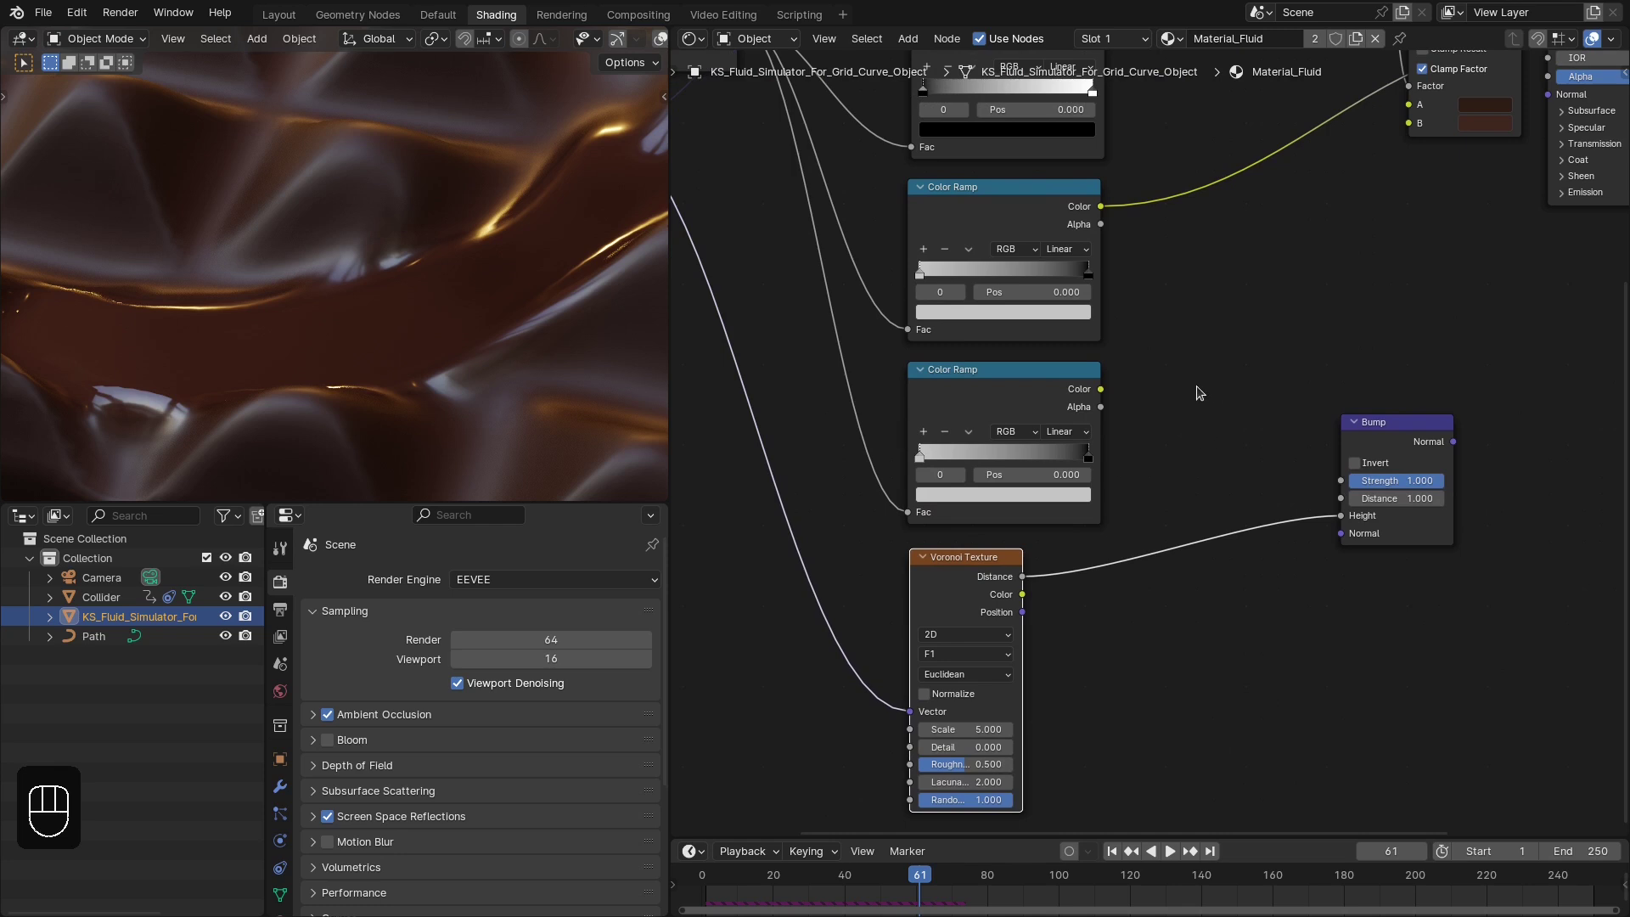
middle_click(1186, 496)
left_click(967, 134)
key("shift+d")
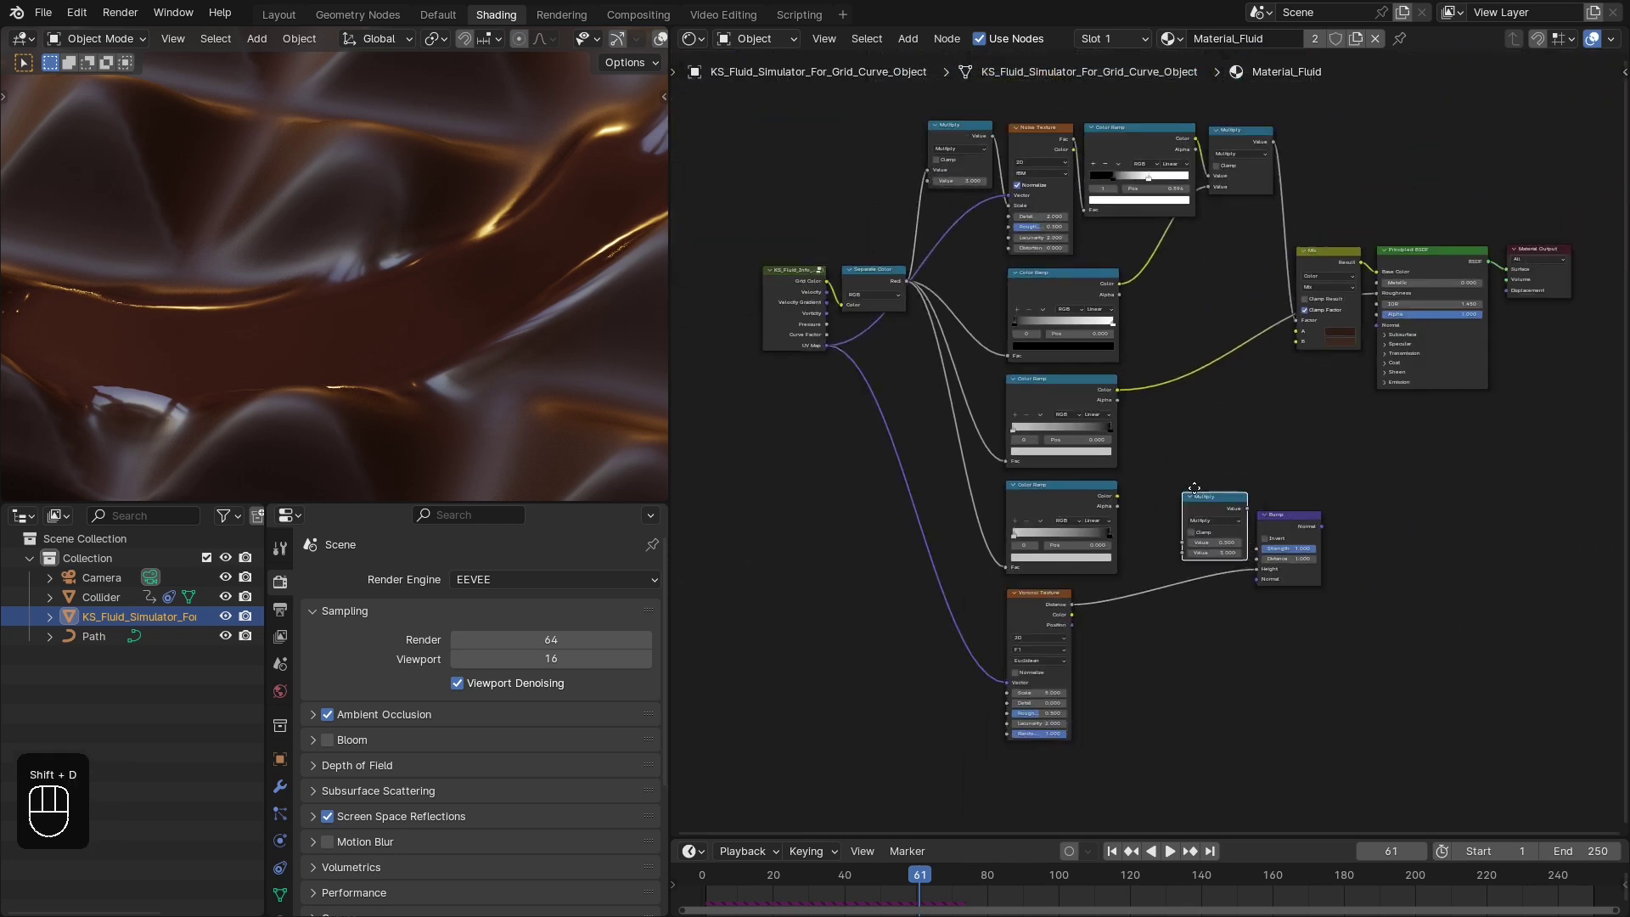
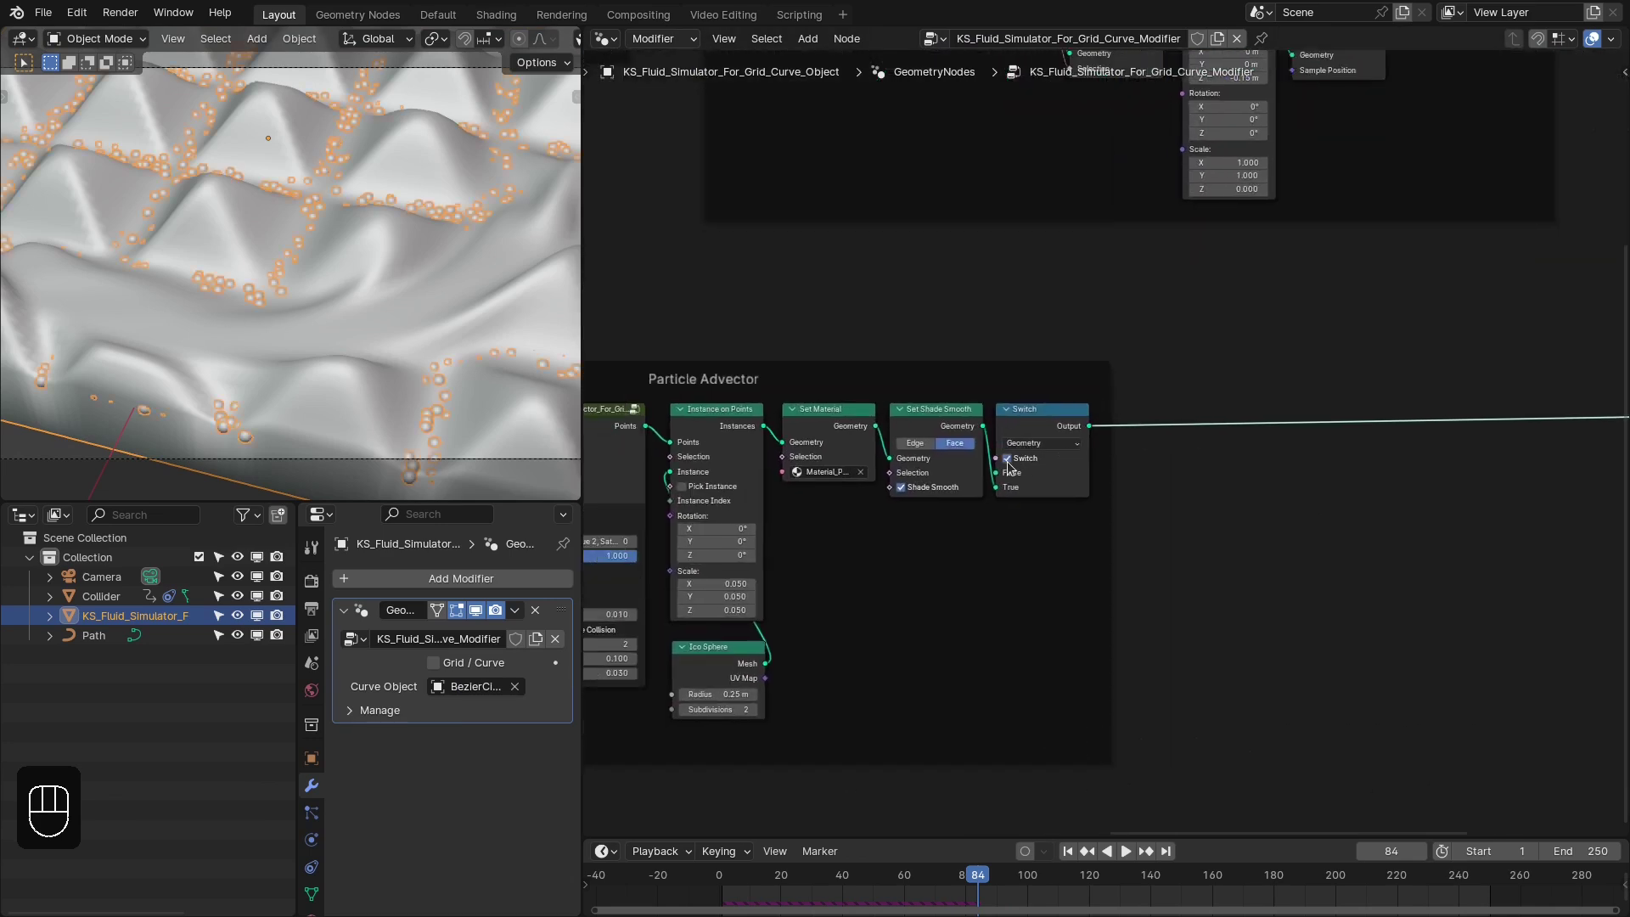
Preview the chocolate surface, then show the Particle Advector's External settings with colour and particle collision enabled
key("z")
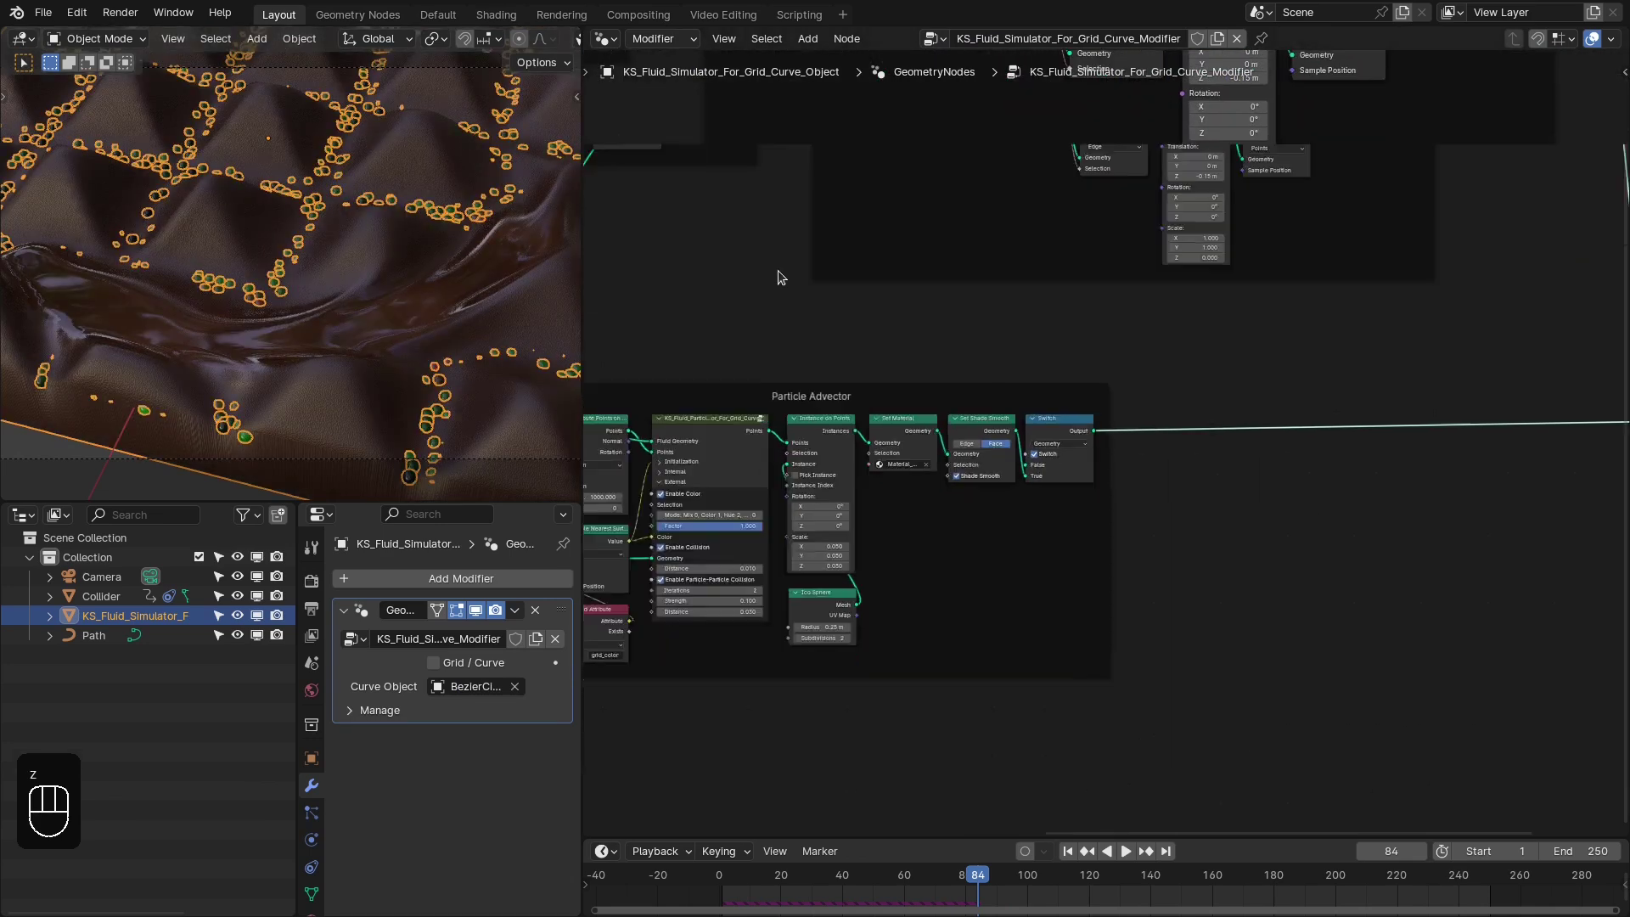
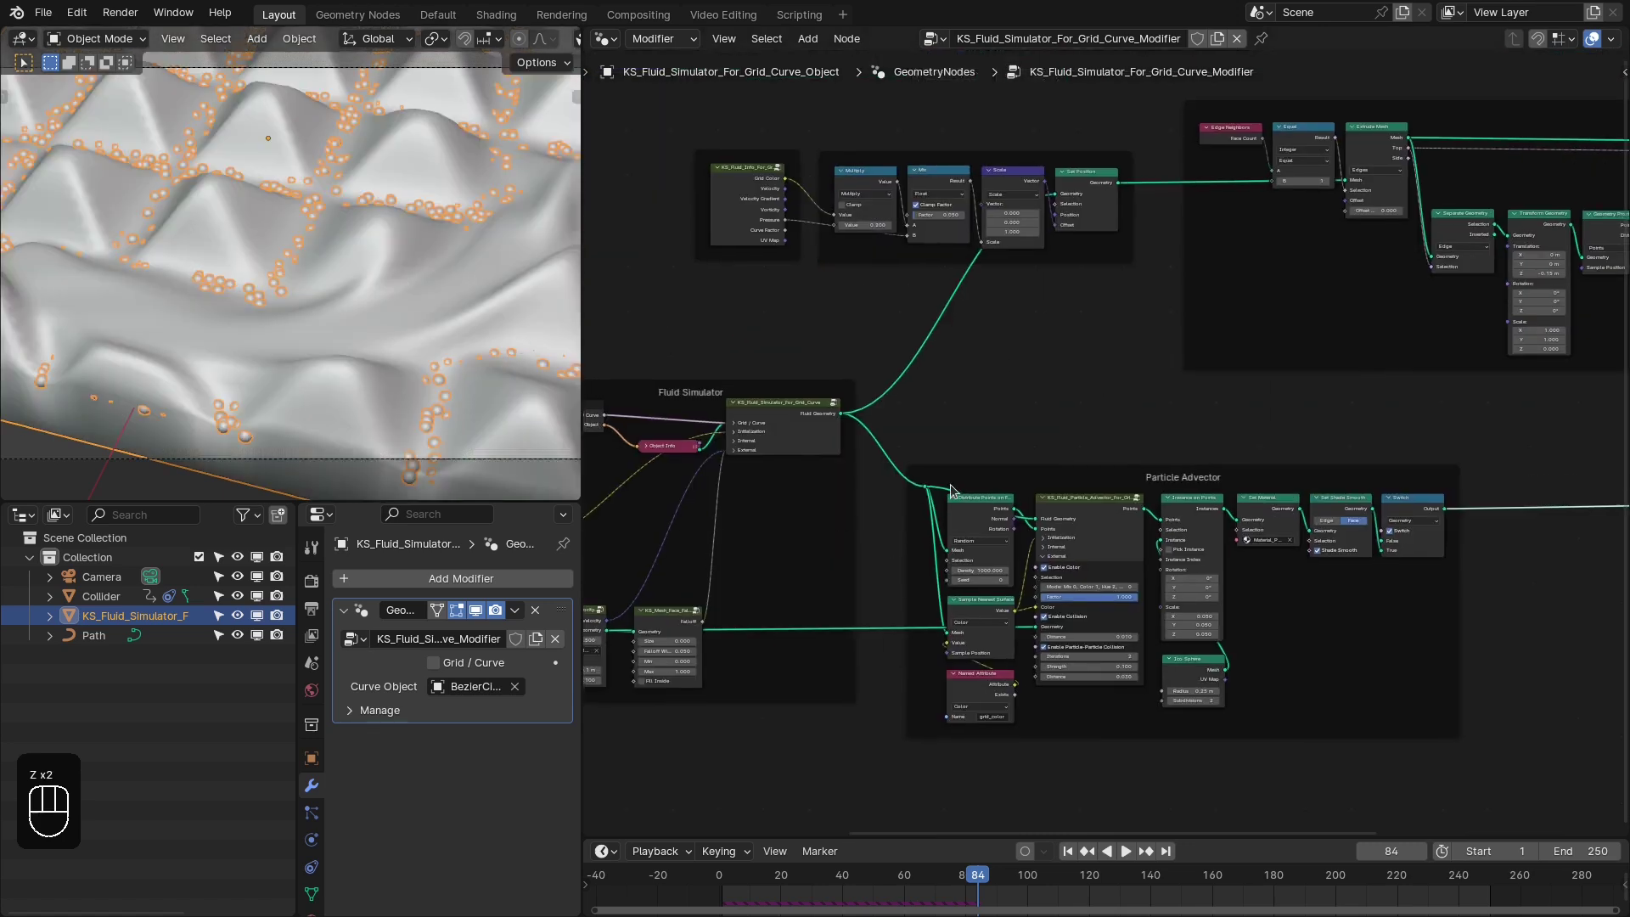
left_click(1169, 240)
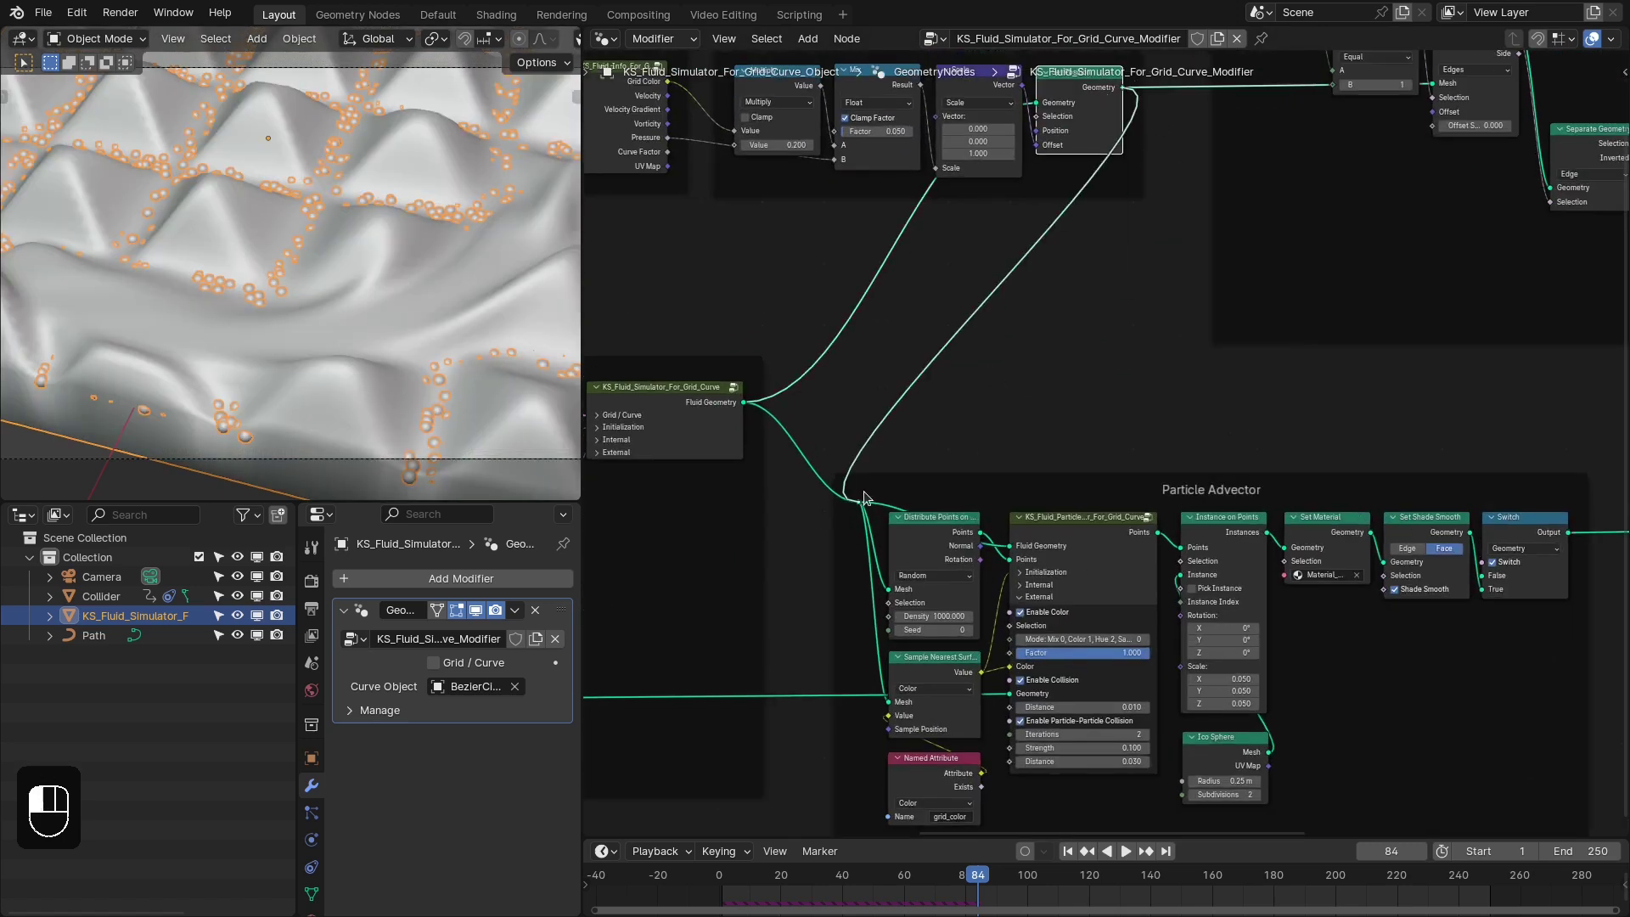
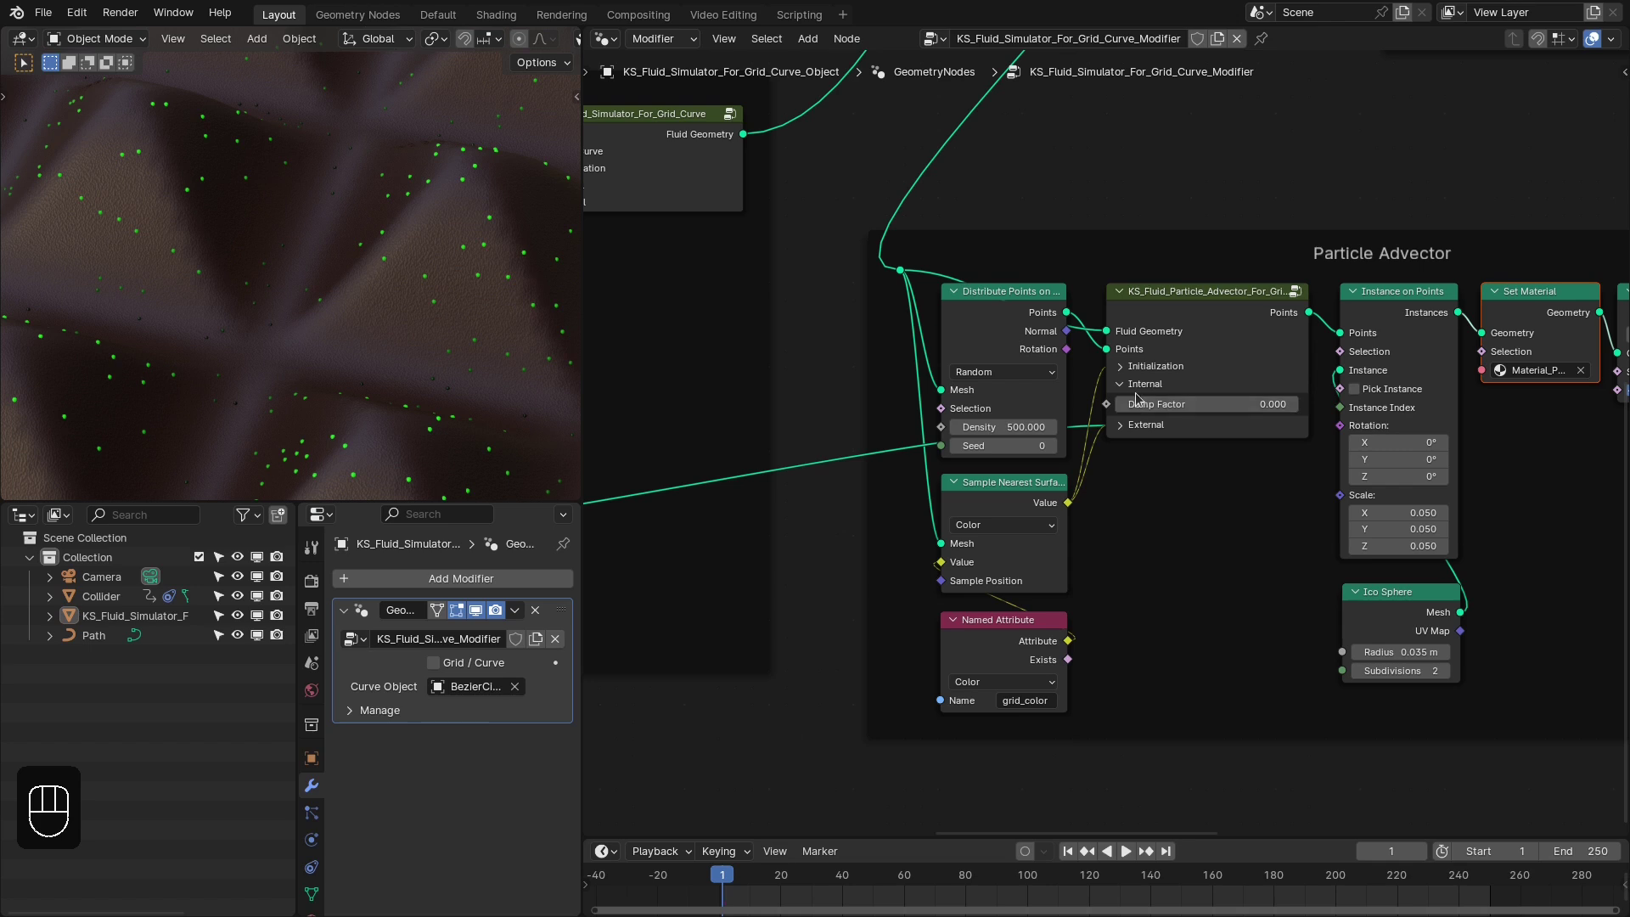
left_click(1140, 391)
left_click(1139, 402)
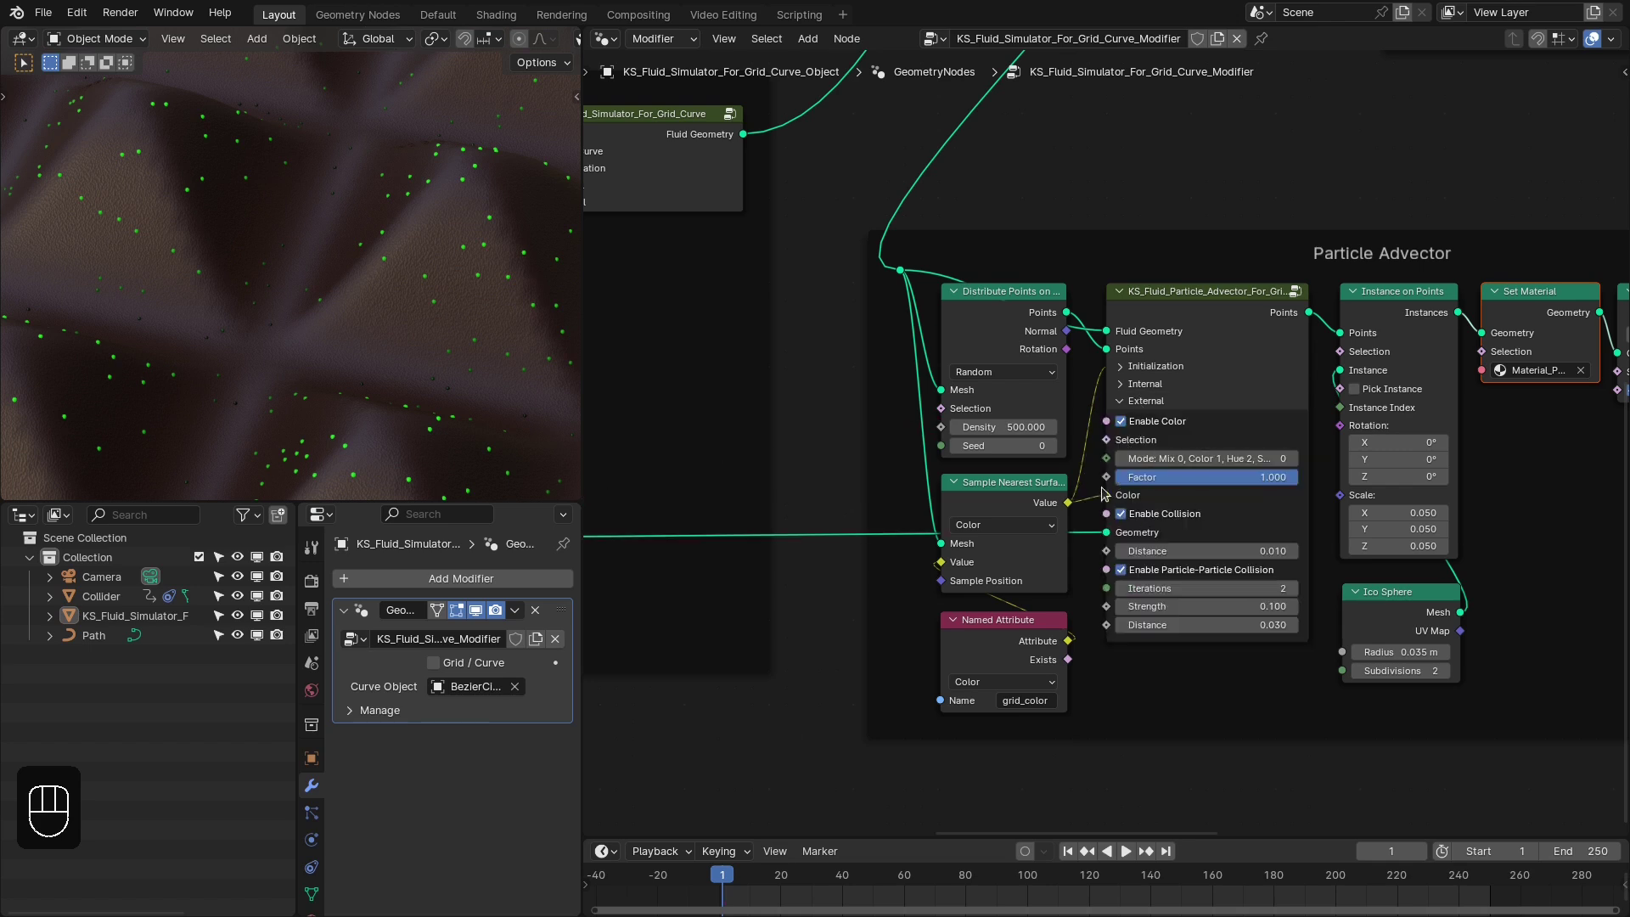
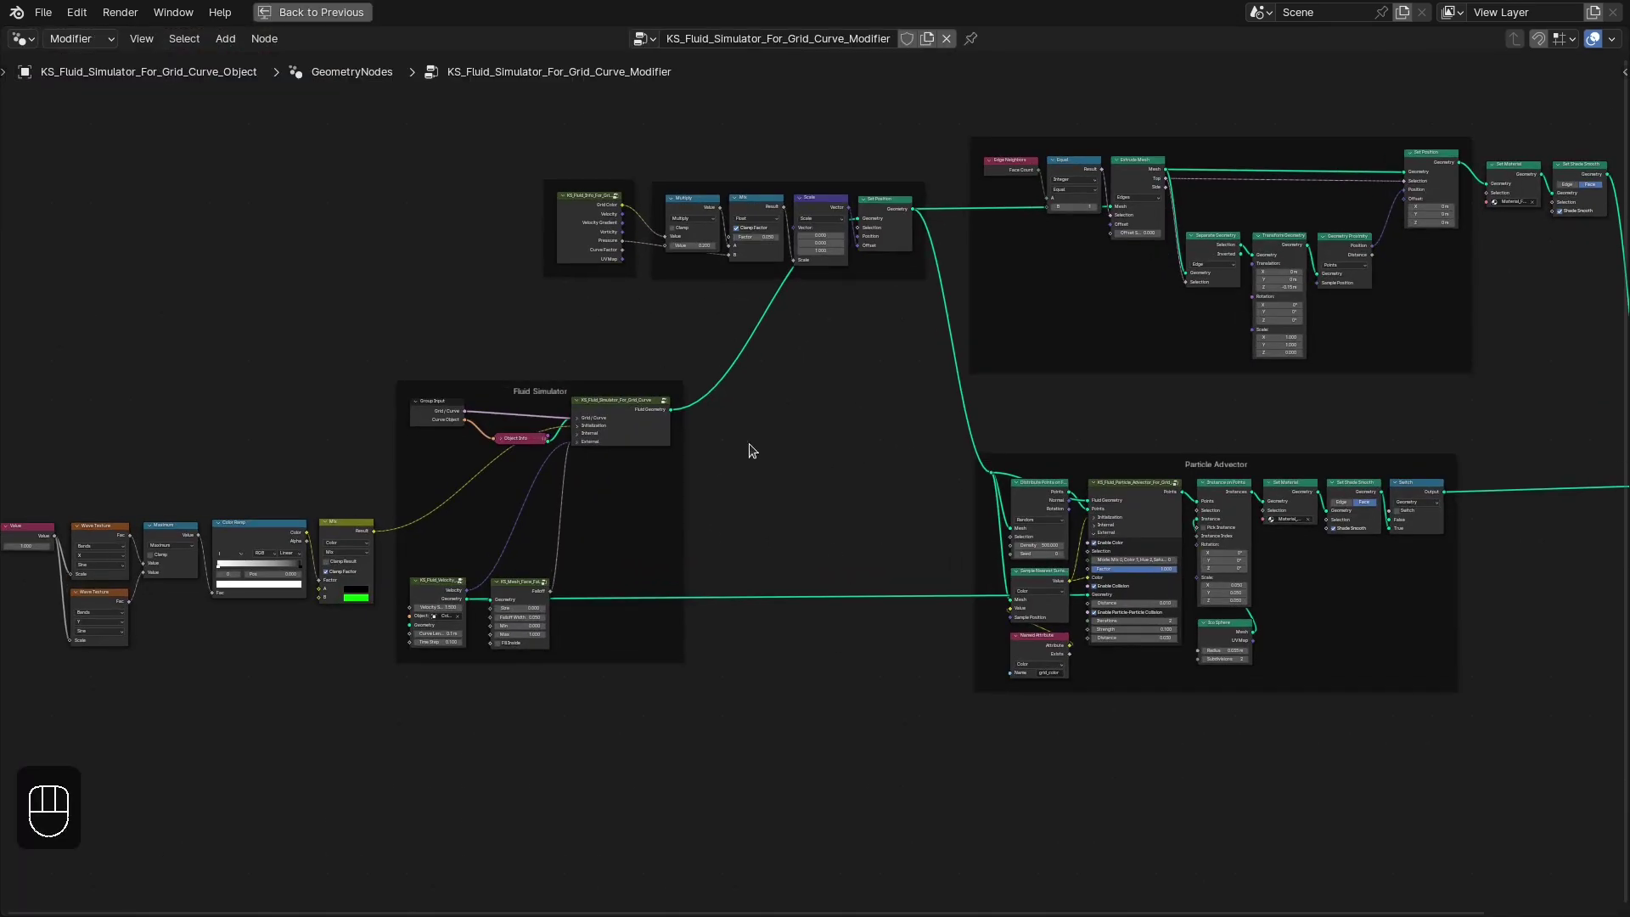
Inspect the Fluid Simulator's Internal and External panels, showing colour and velocity injection with a red dye colour
middle_click(616, 460)
left_click_drag(110, 458, 655, 714)
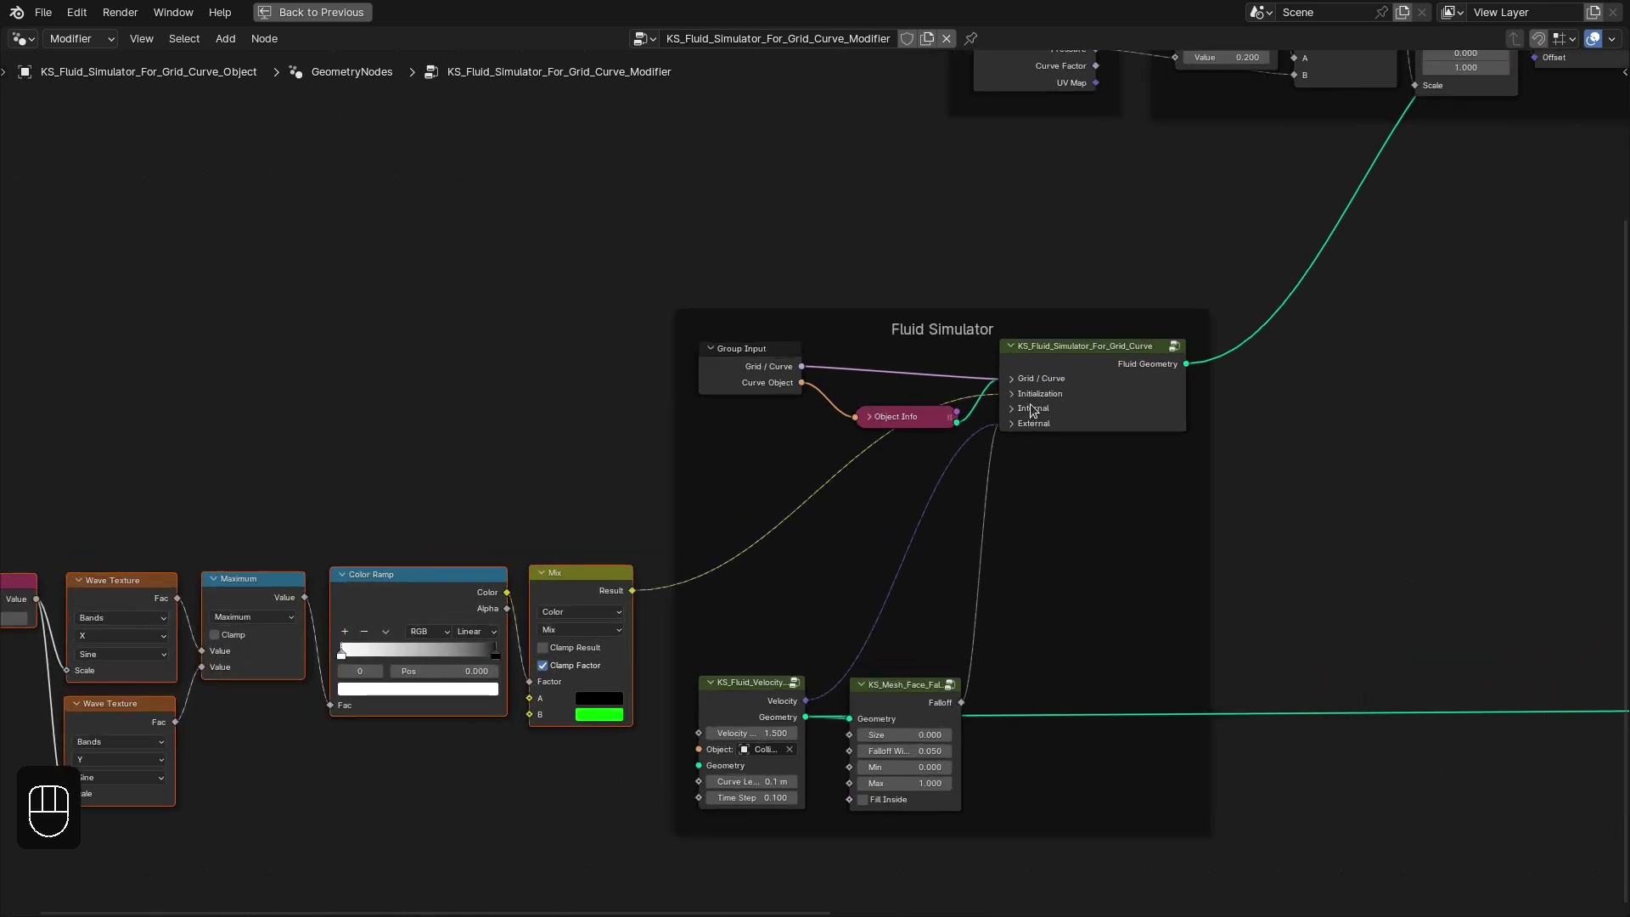
left_click(1038, 404)
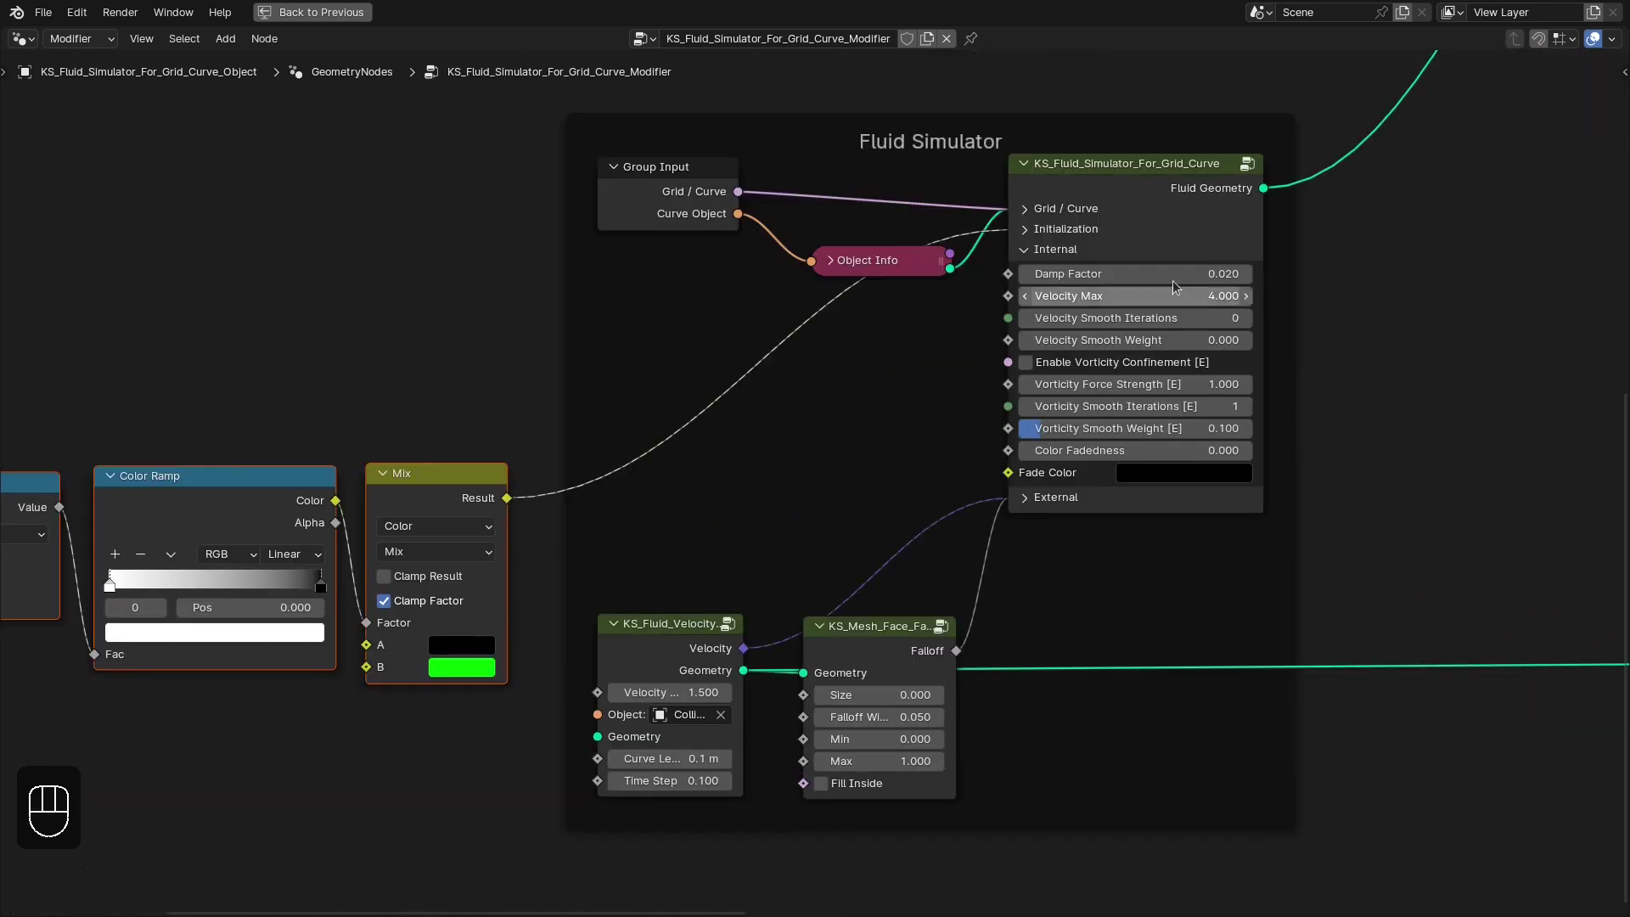
left_click(1048, 248)
left_click(1044, 273)
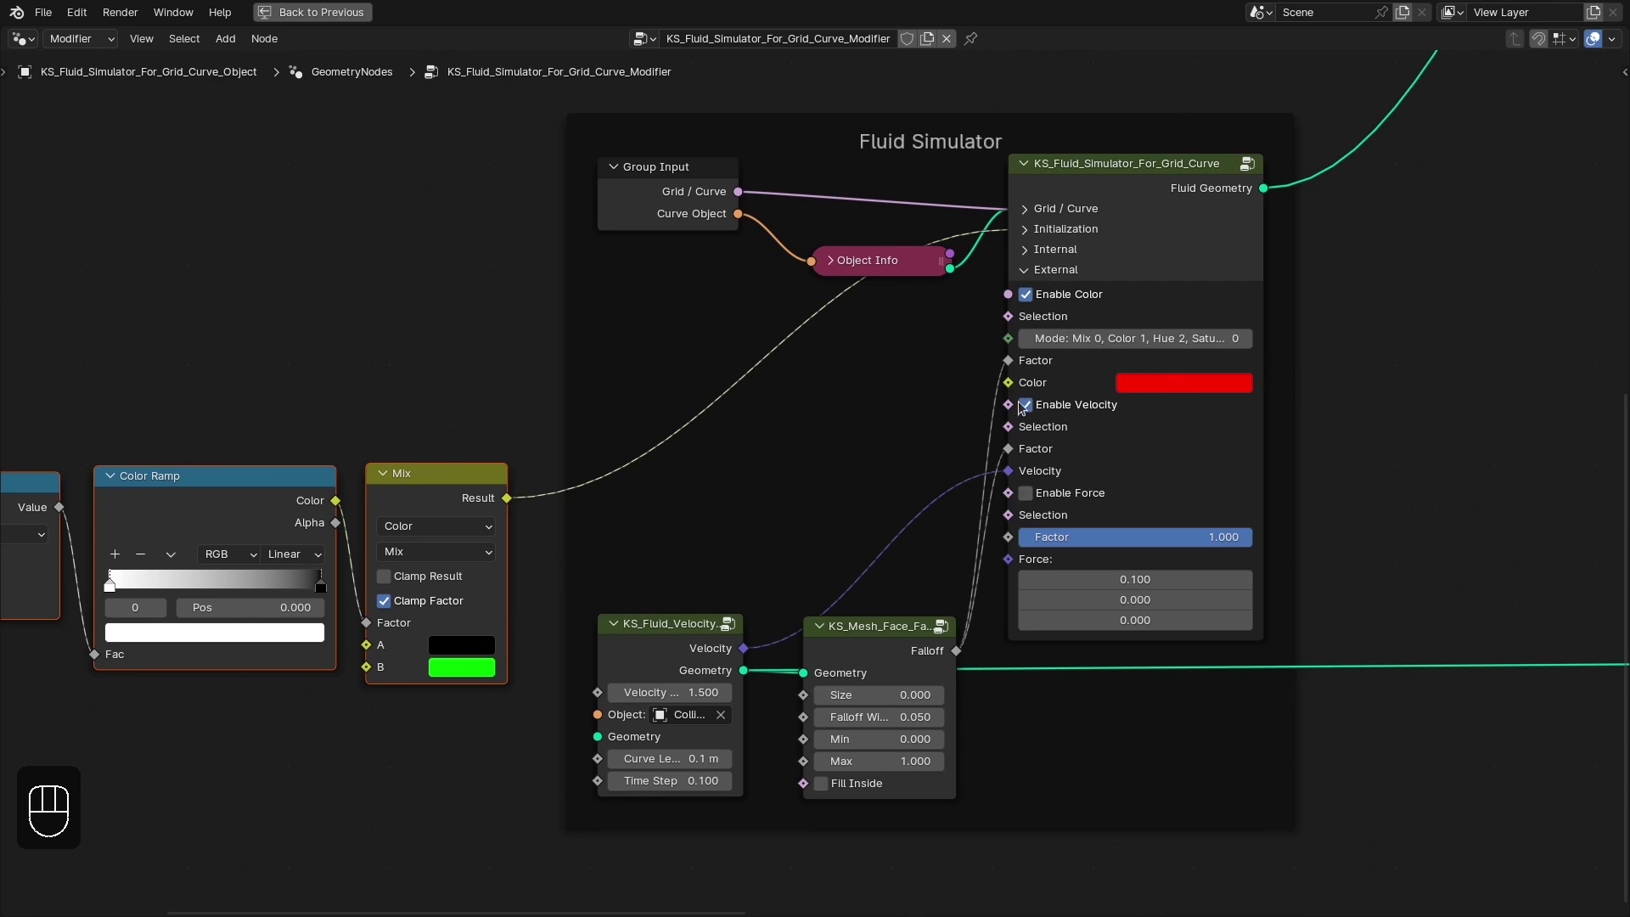
left_click(857, 632)
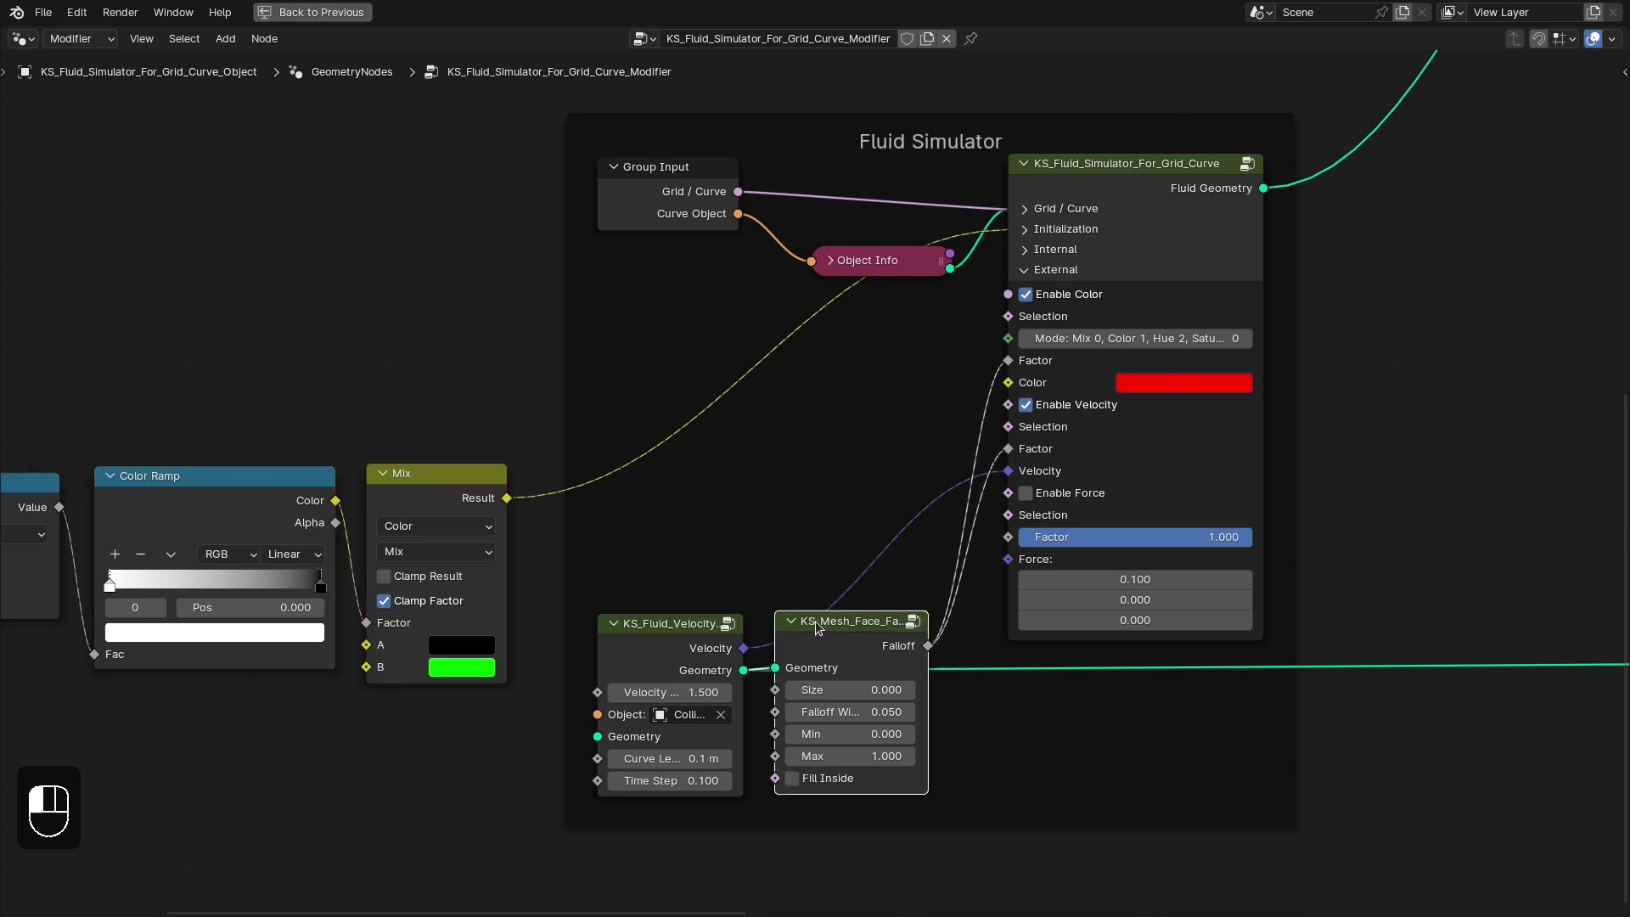
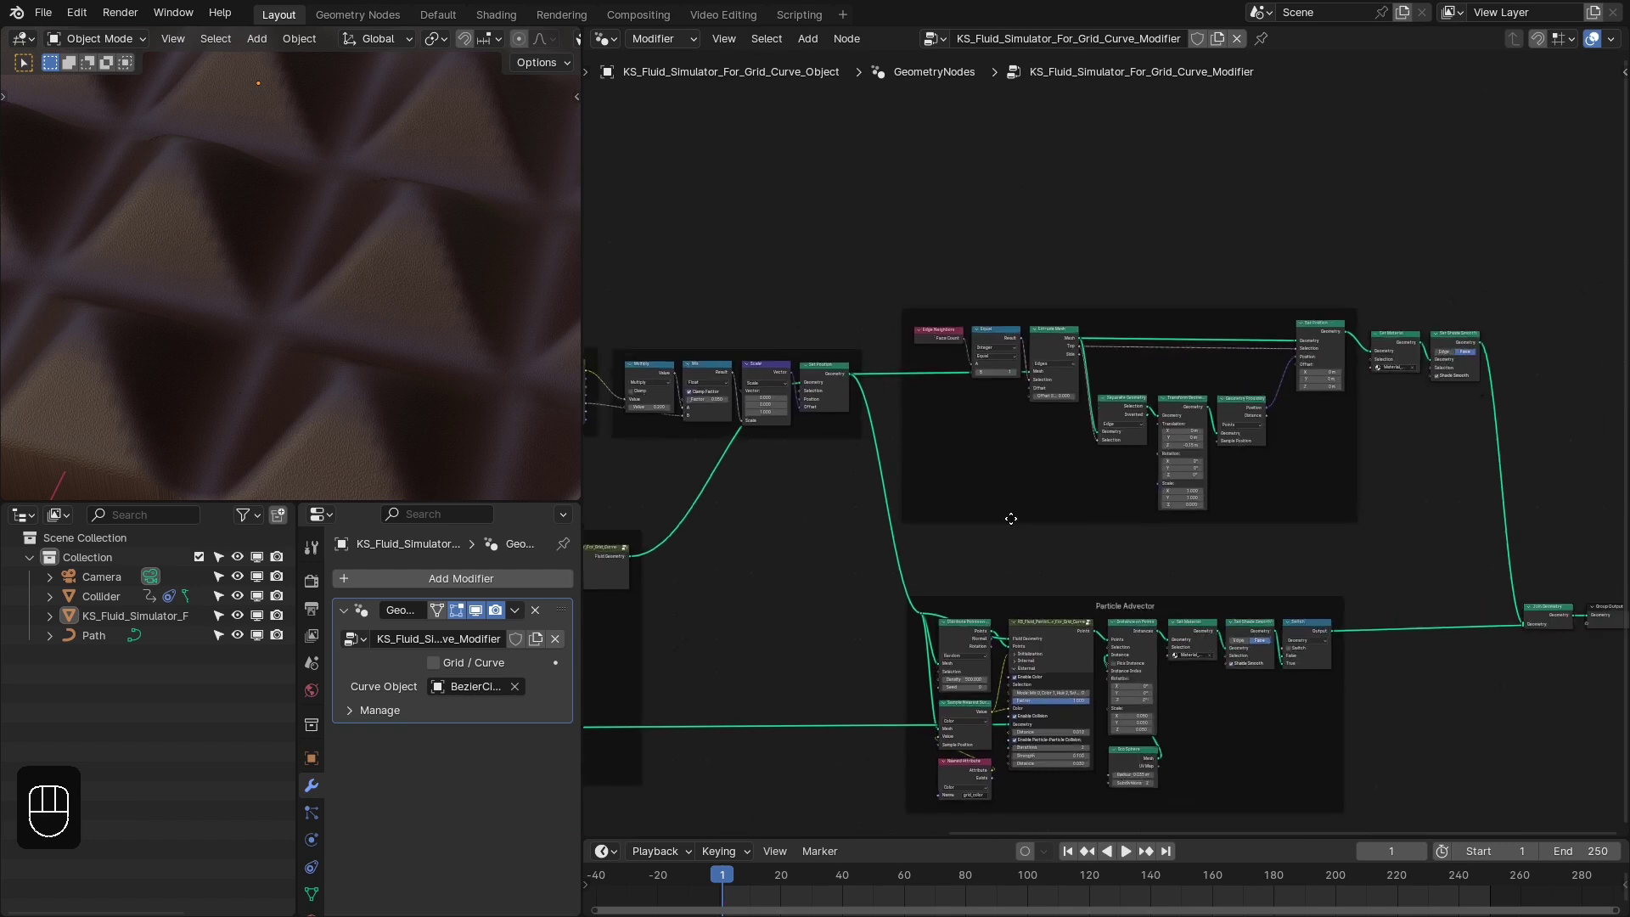
left_click_drag(897, 249, 1360, 553)
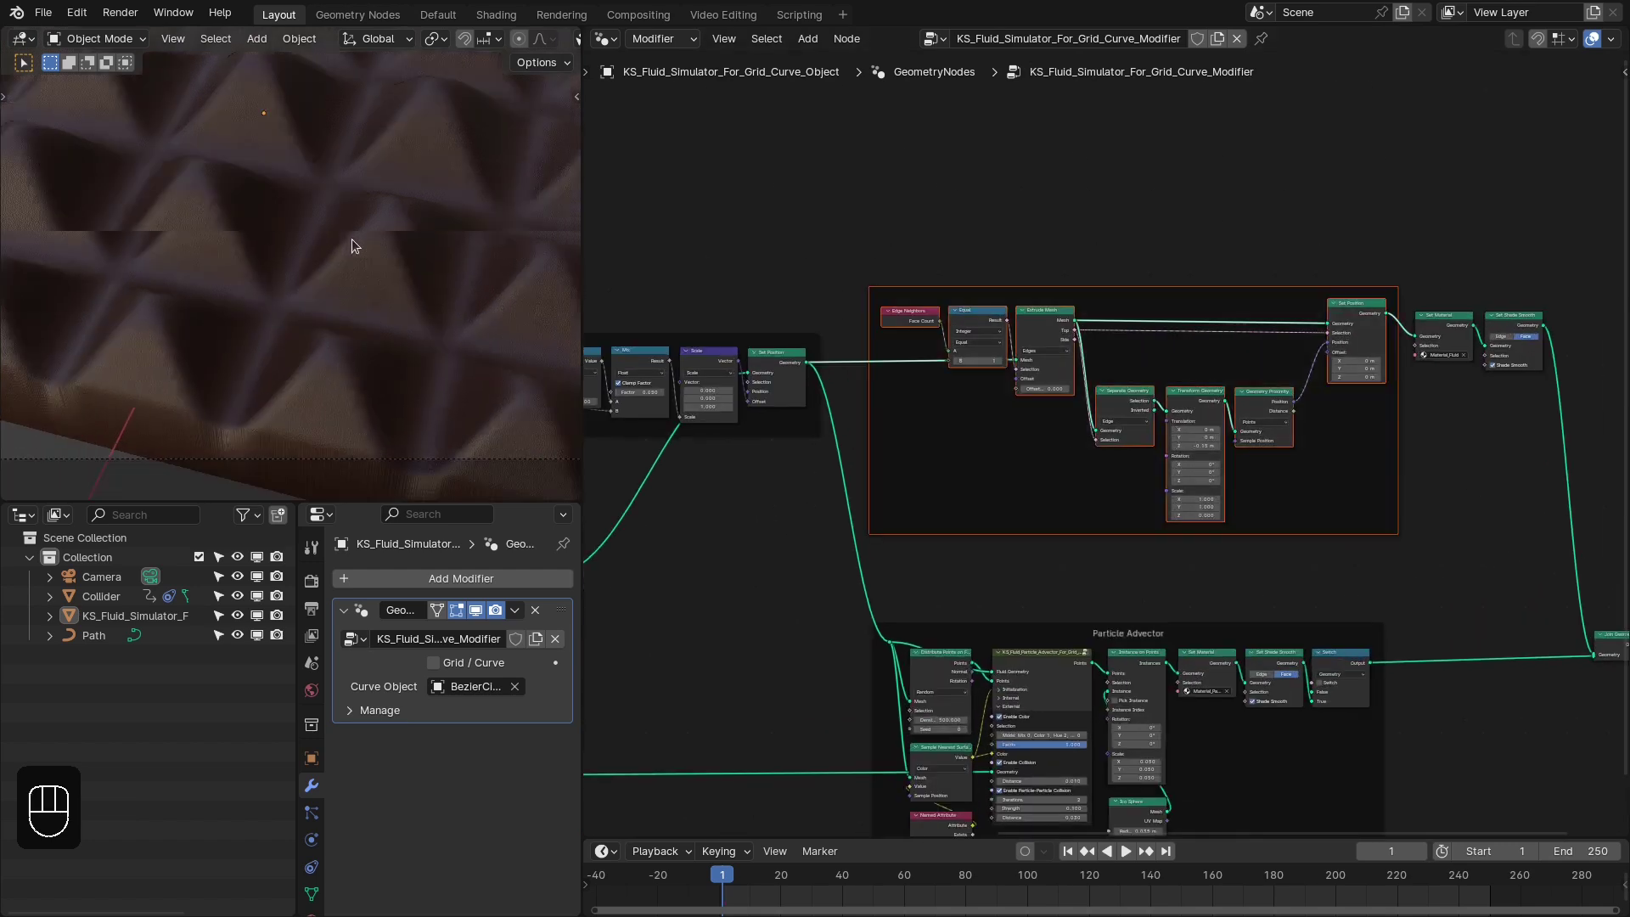
left_click_drag(1015, 384, 1325, 469)
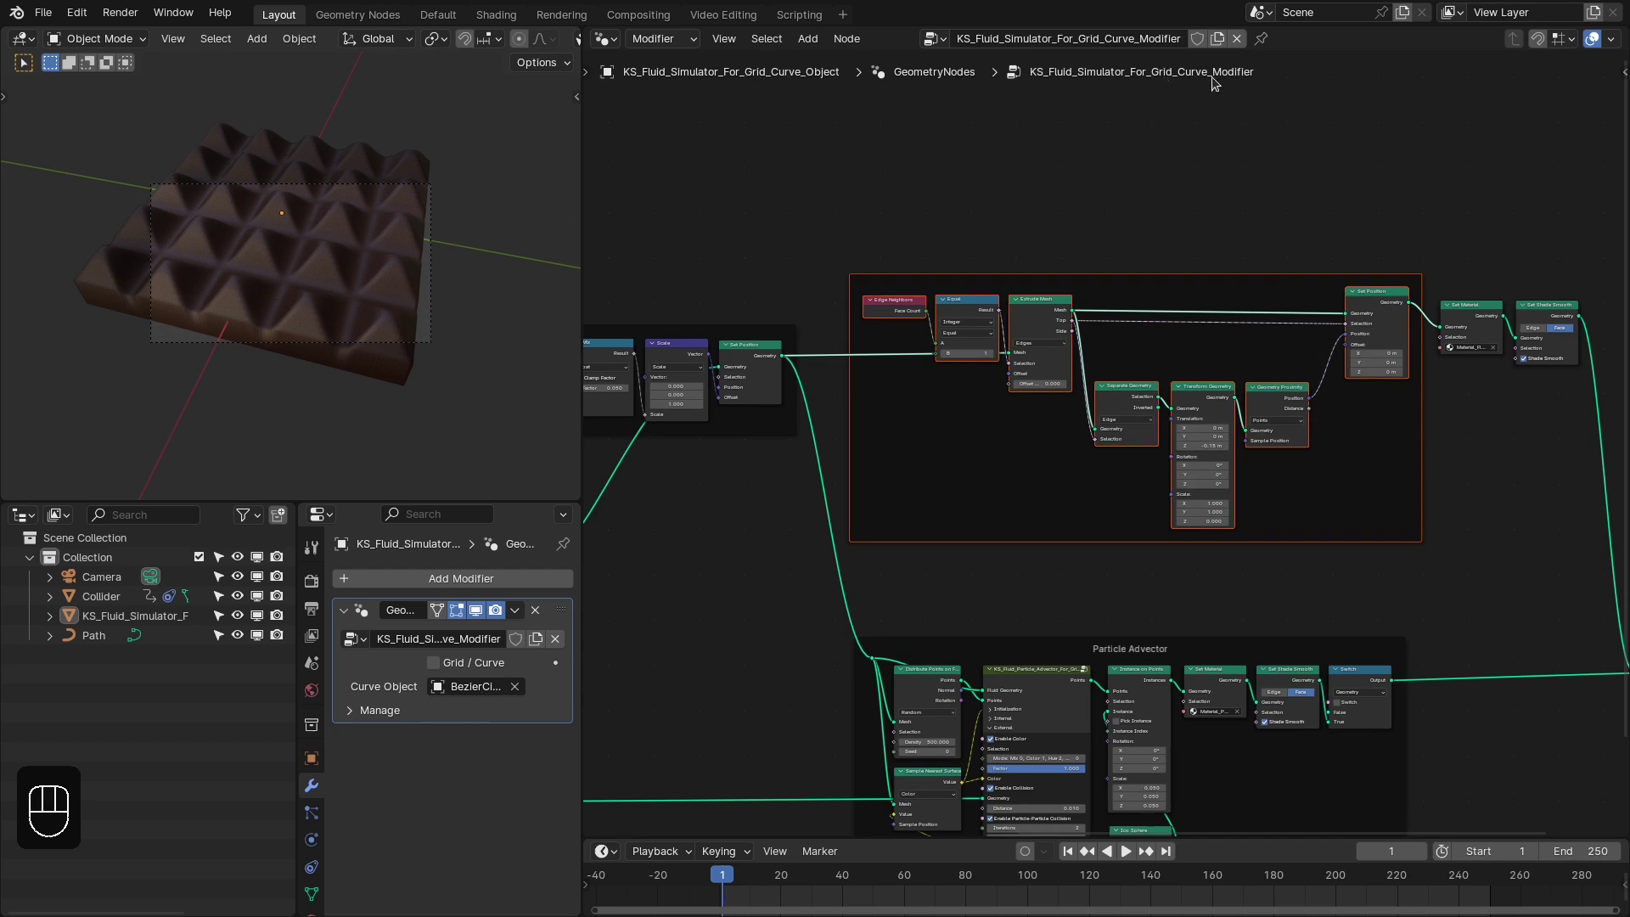